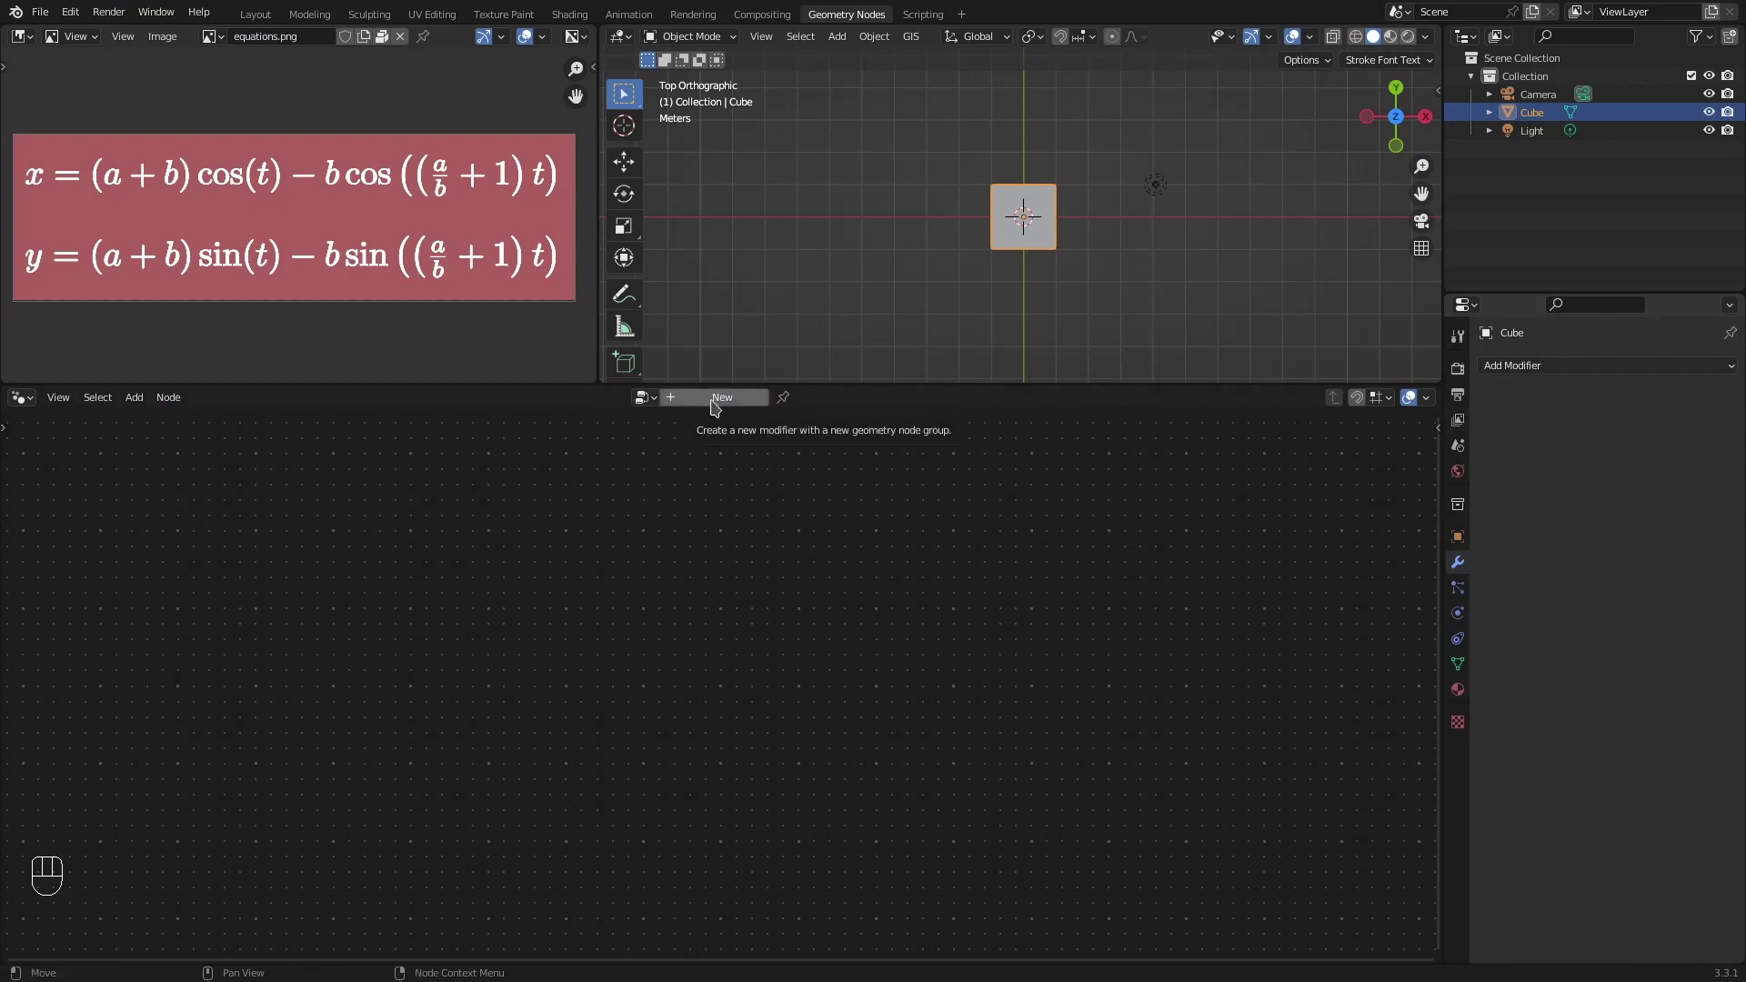
Step: Create a new geometry node tree on the cube and frame it in the editor
left_click(718, 405)
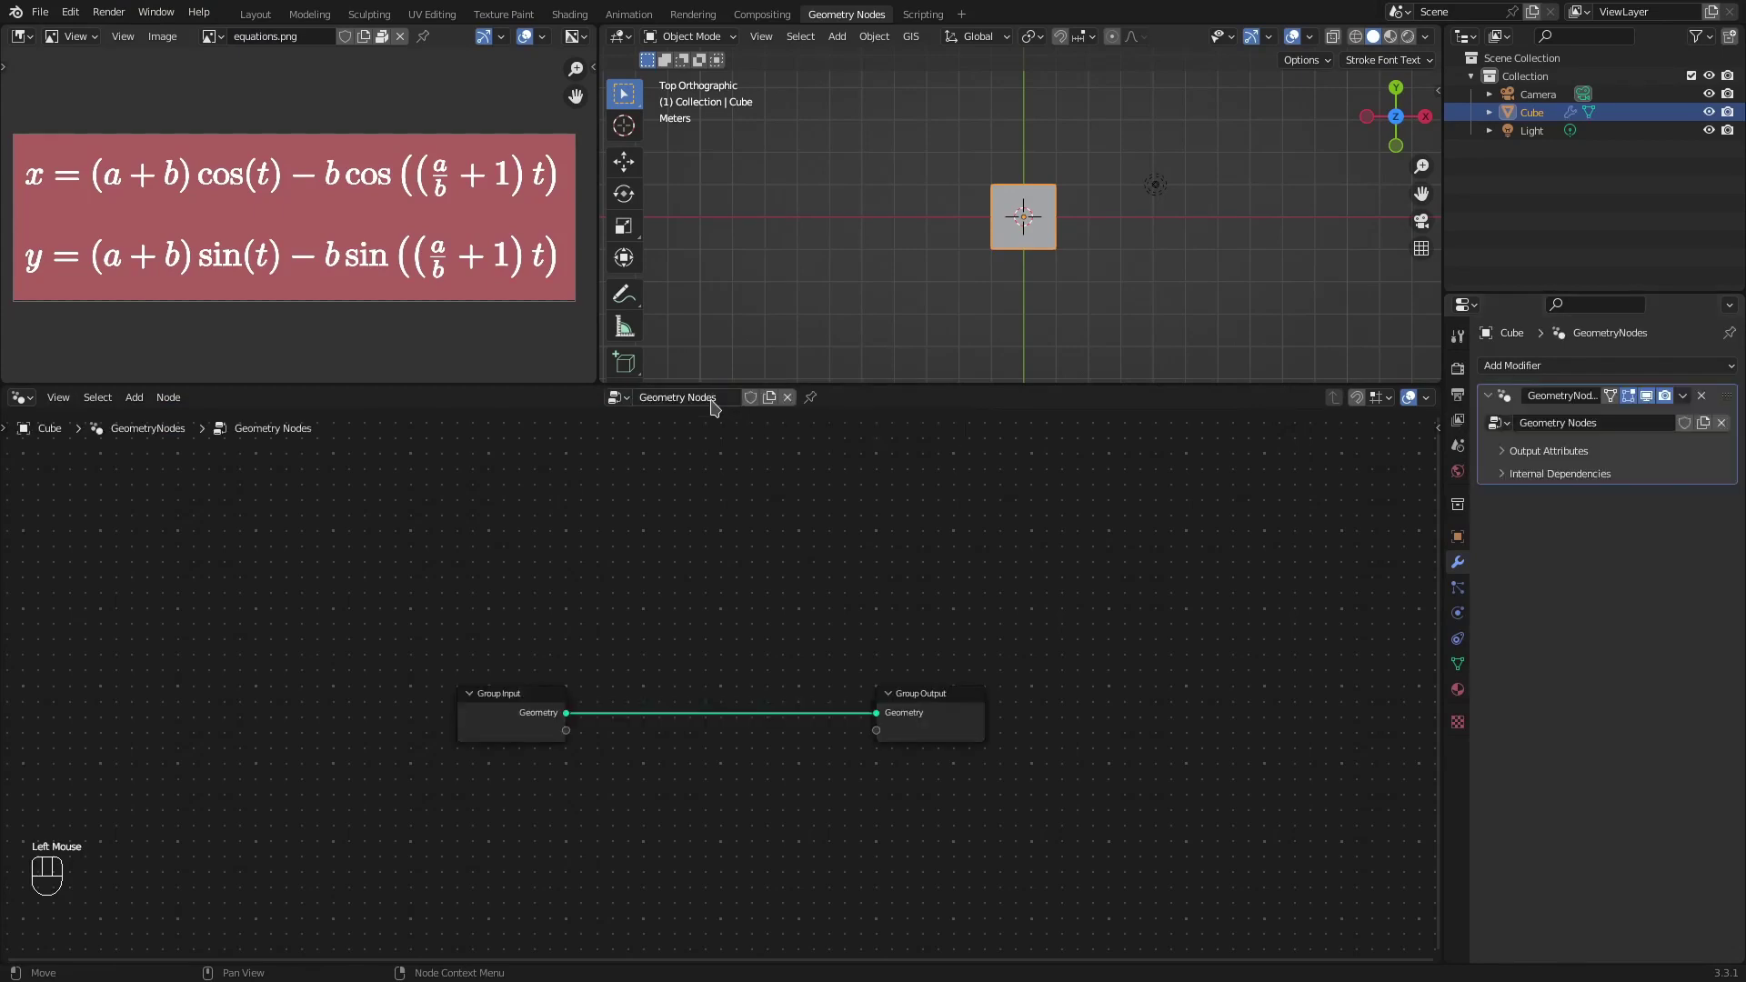
scroll("up", 3)
middle_click(778, 749)
middle_click(616, 651)
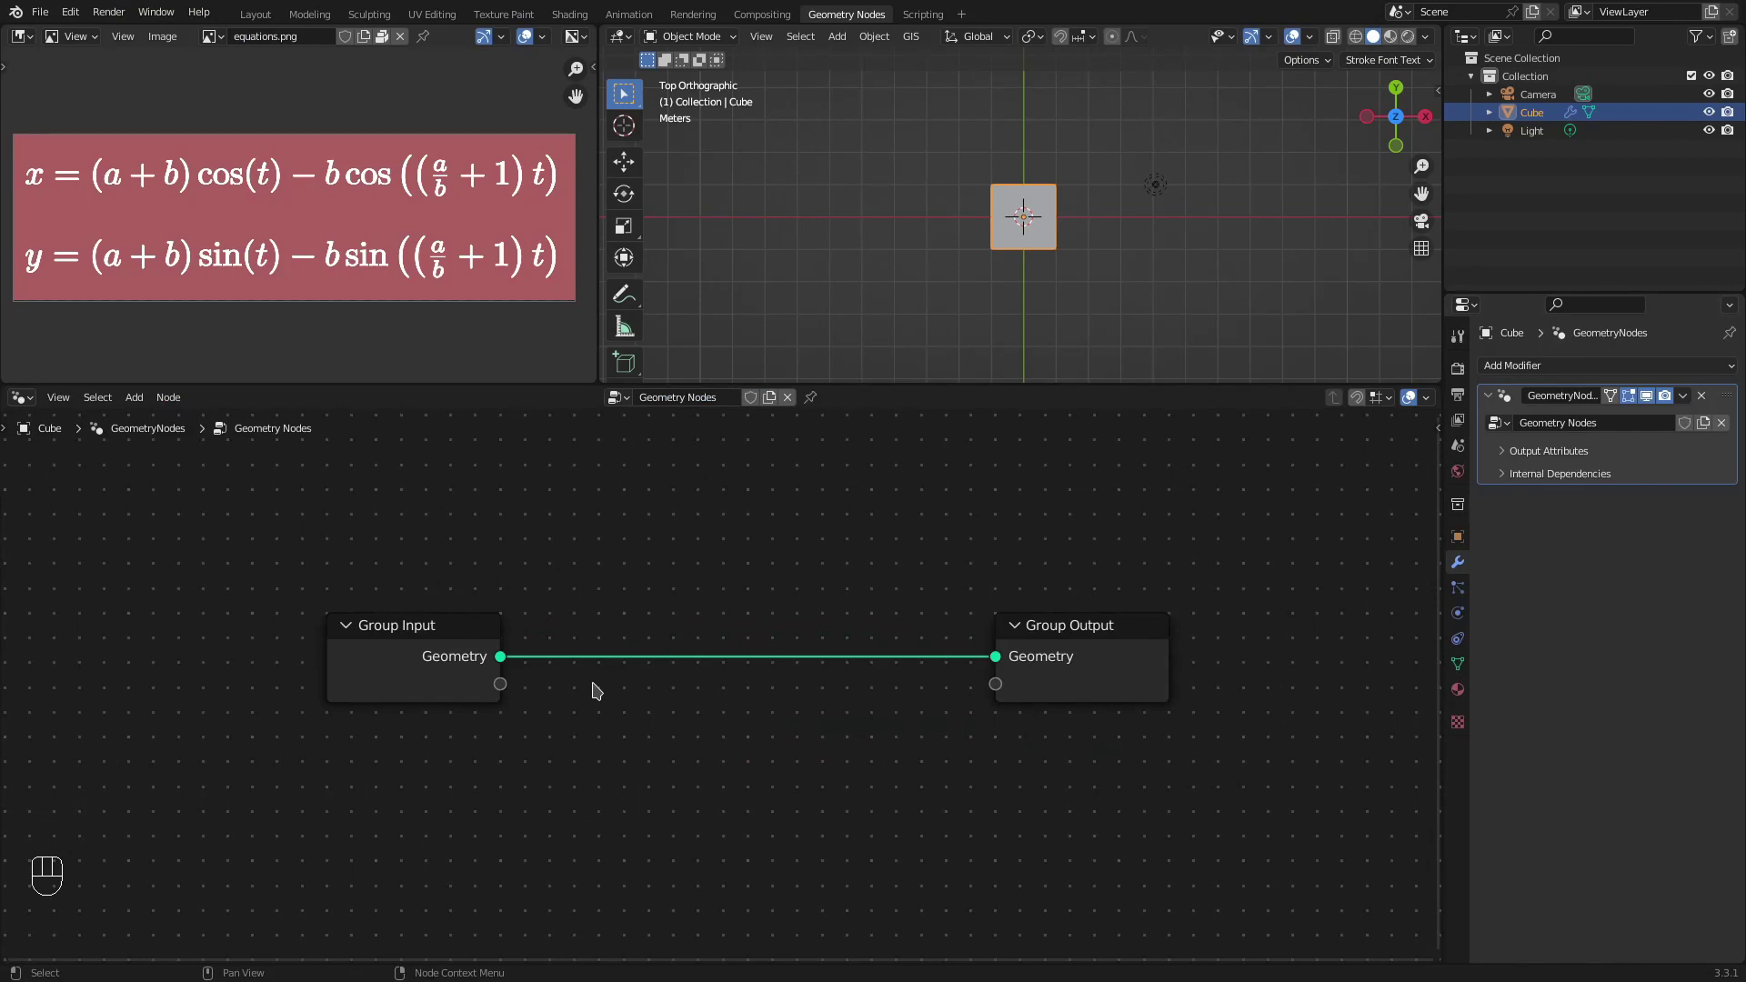
Step: Add a Mesh Line node and expose its Count (10) as a group input on the modifier
key("shift+a")
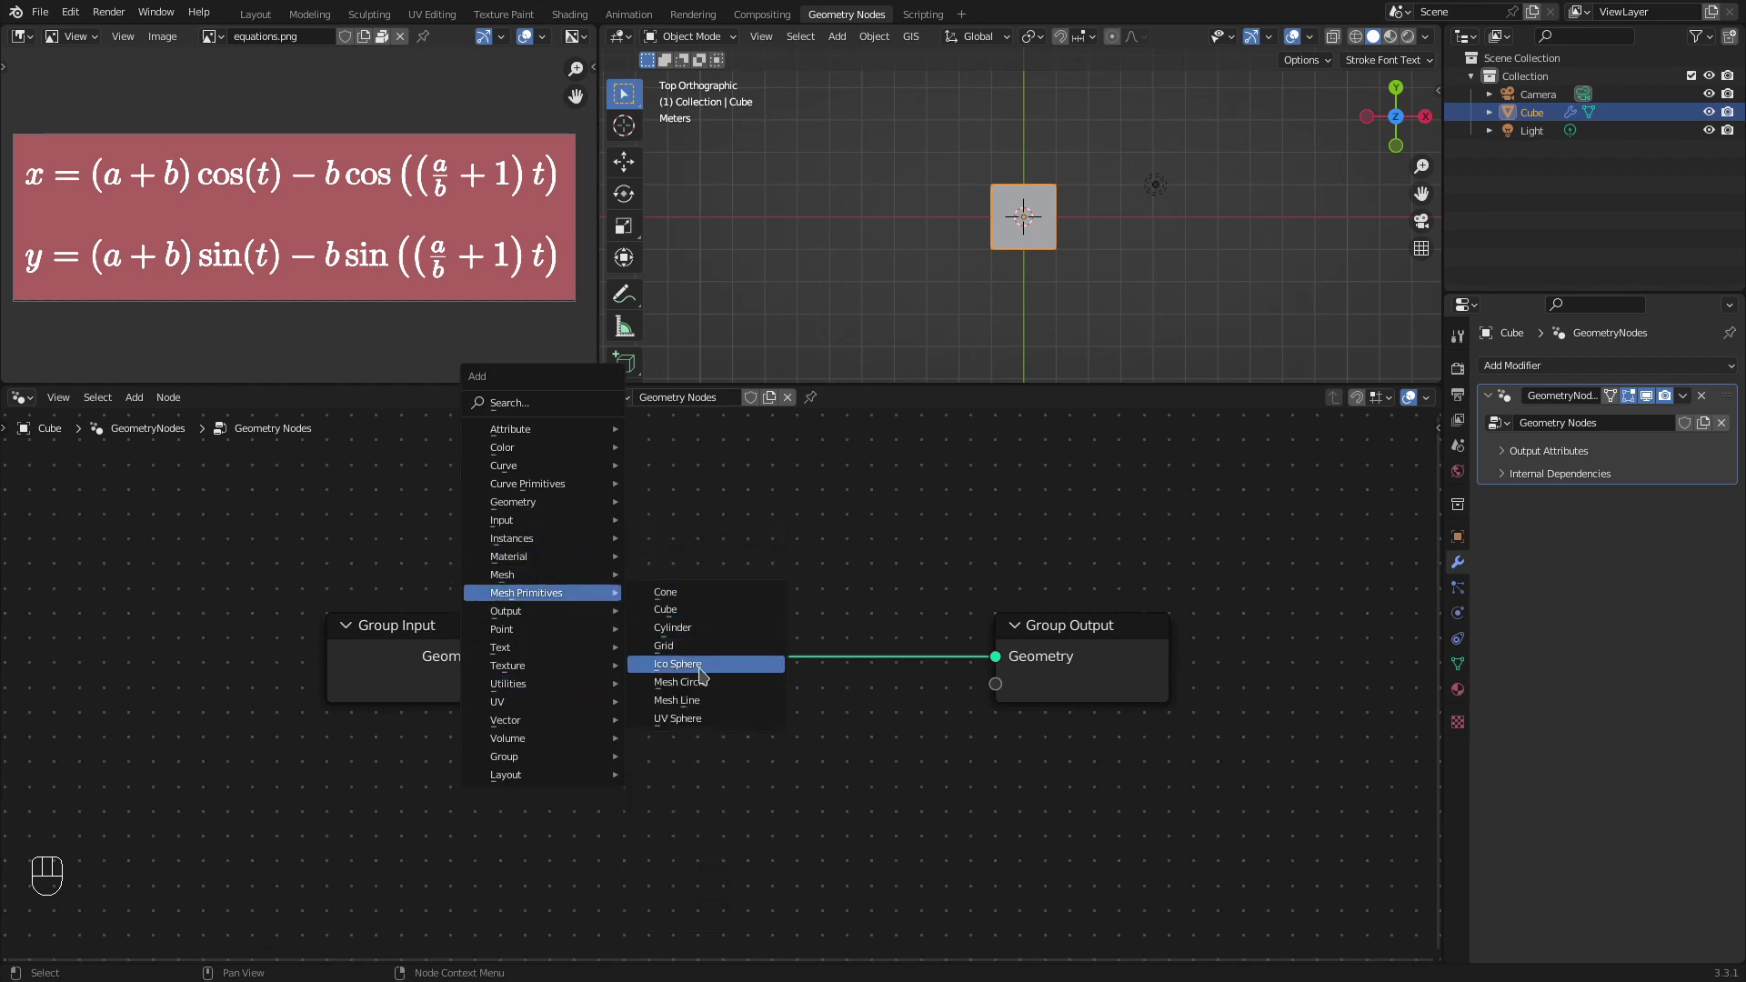
key("ctrl+z")
left_click_drag(790, 724, 485, 549)
middle_click(485, 548)
scroll("down", 3)
right_click(624, 768)
left_click(492, 817)
middle_click(346, 668)
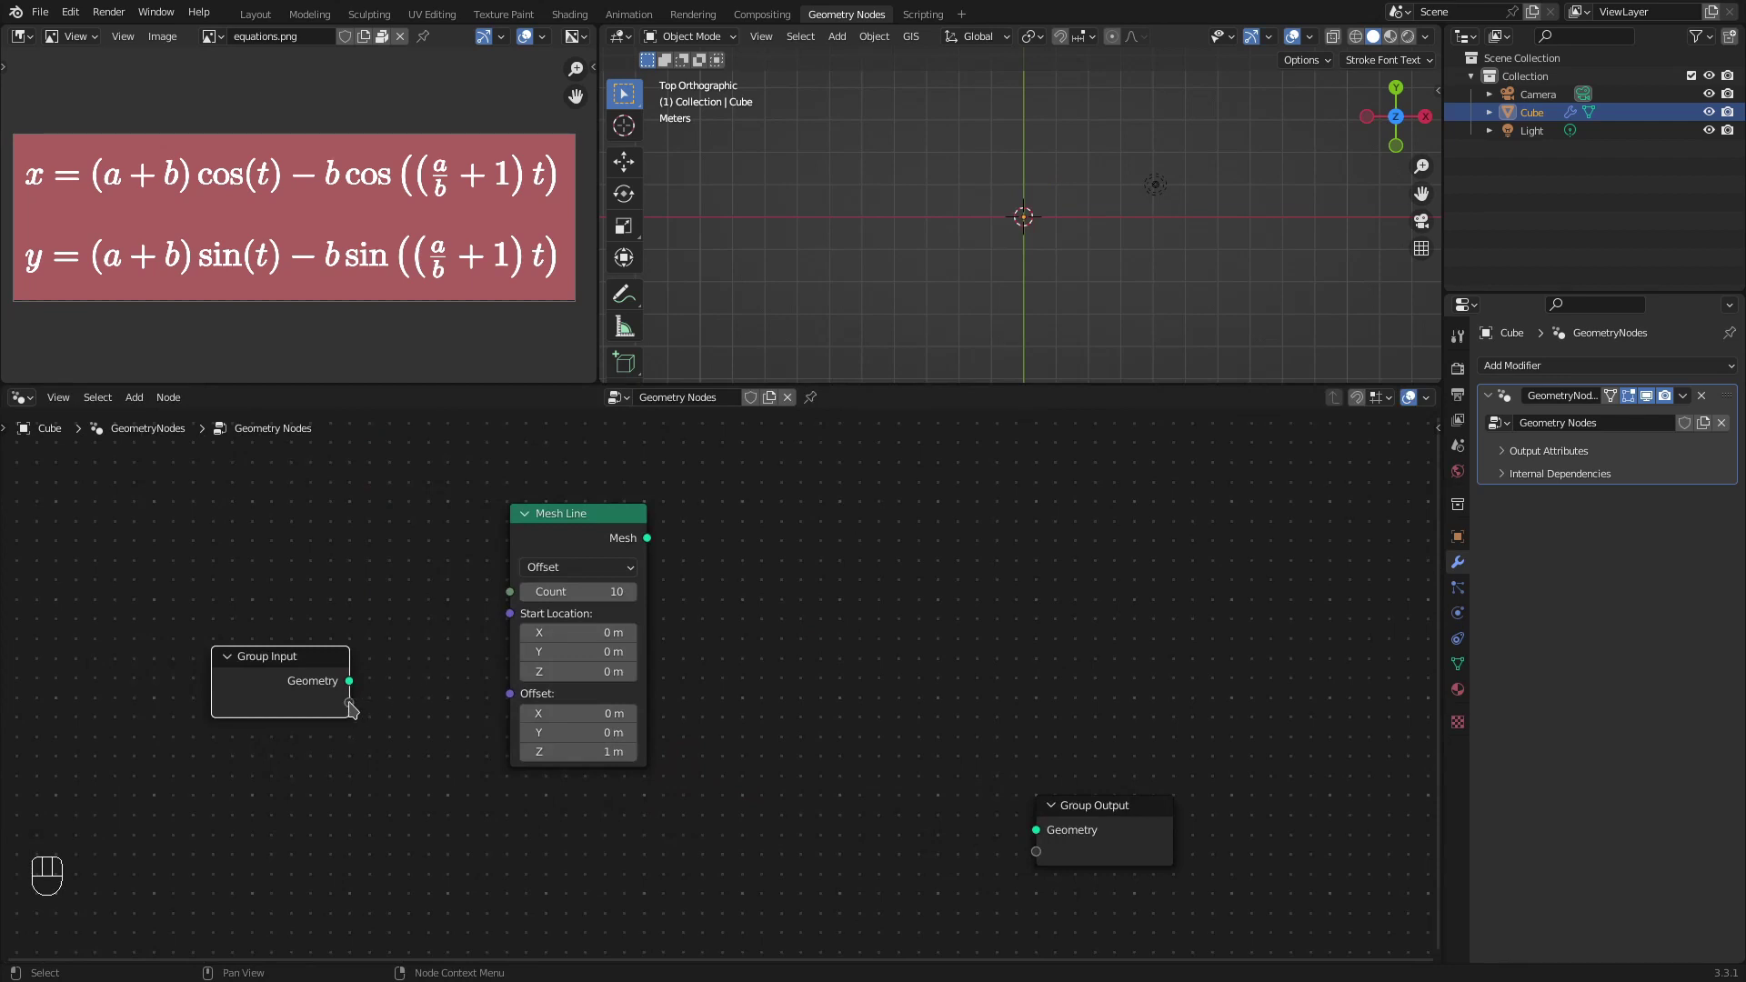
left_click_drag(354, 706, 521, 593)
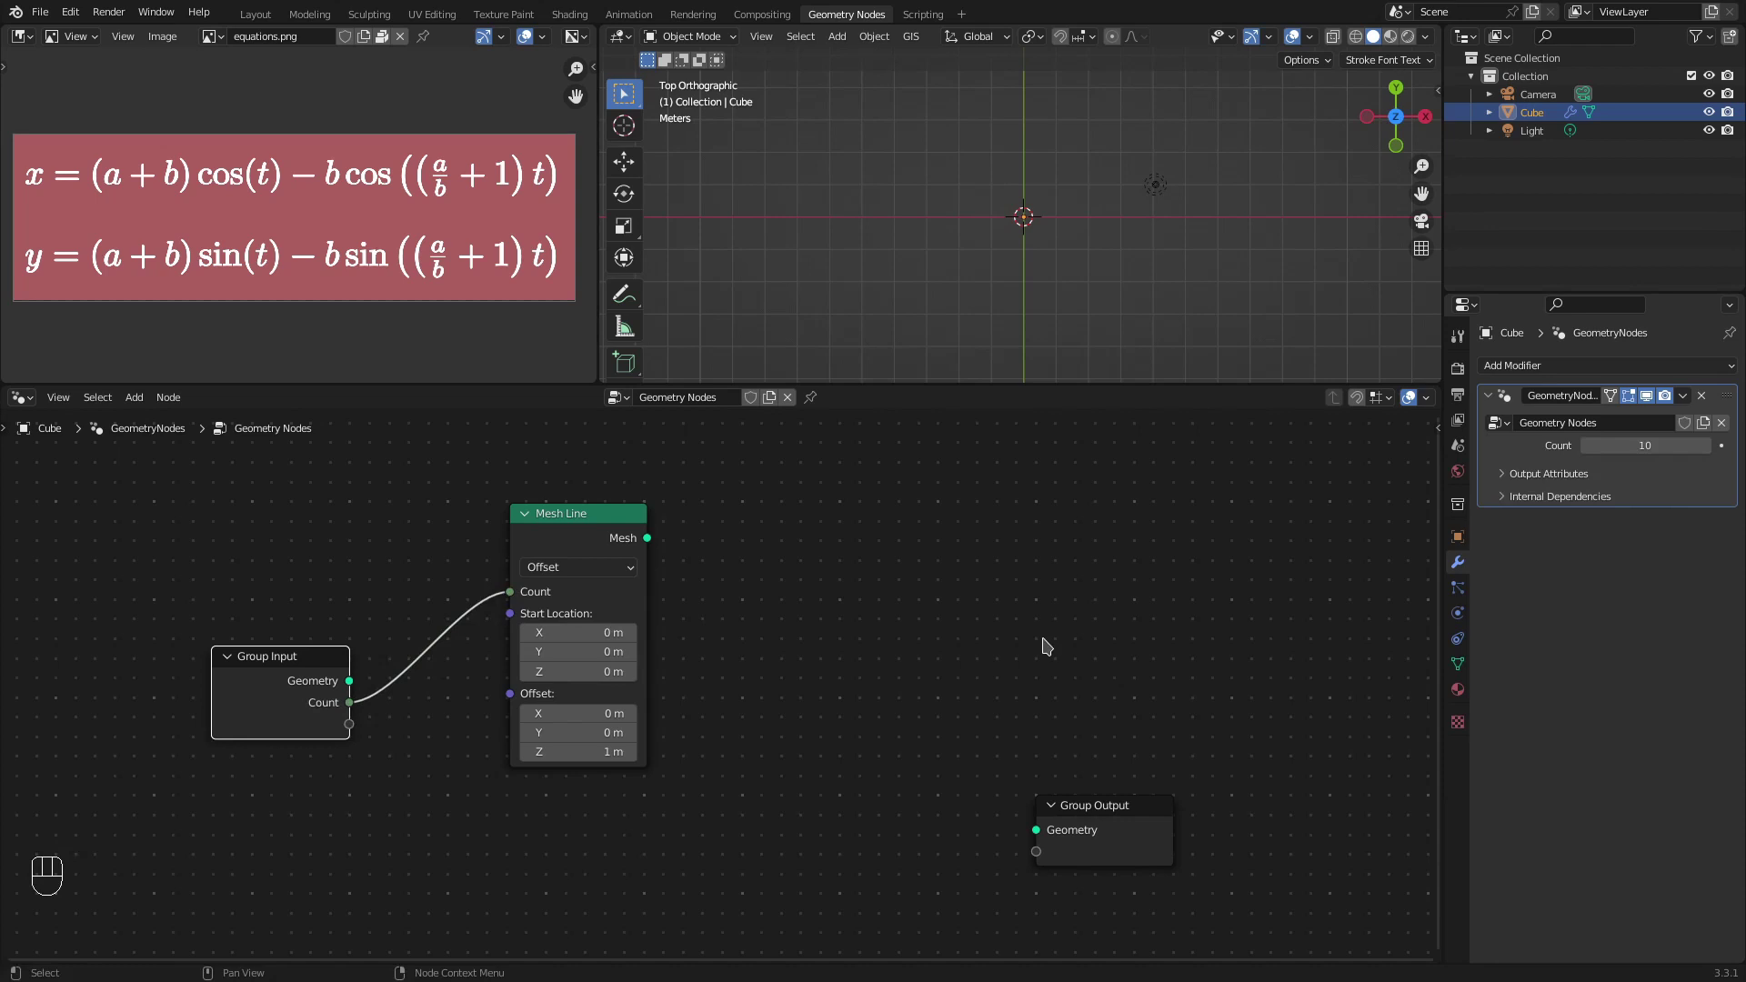
Step: In the Group sidebar, remove the Geometry input and rename Count to Resolution
key("n")
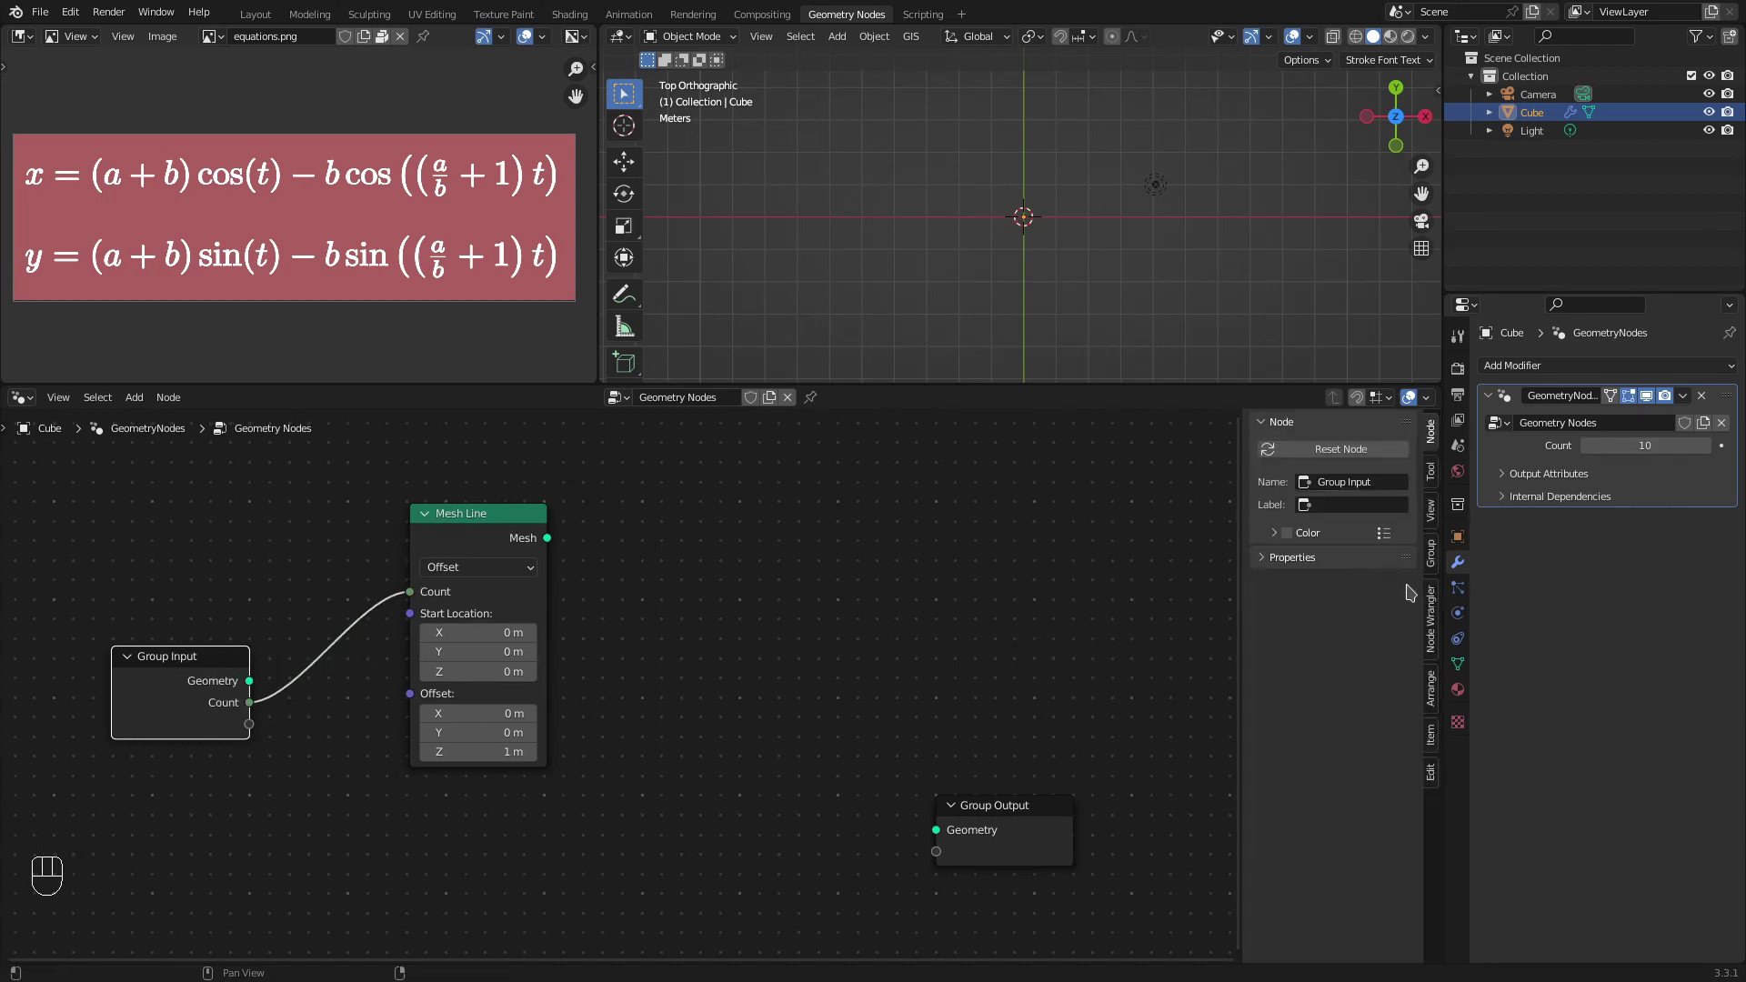
left_click(1436, 565)
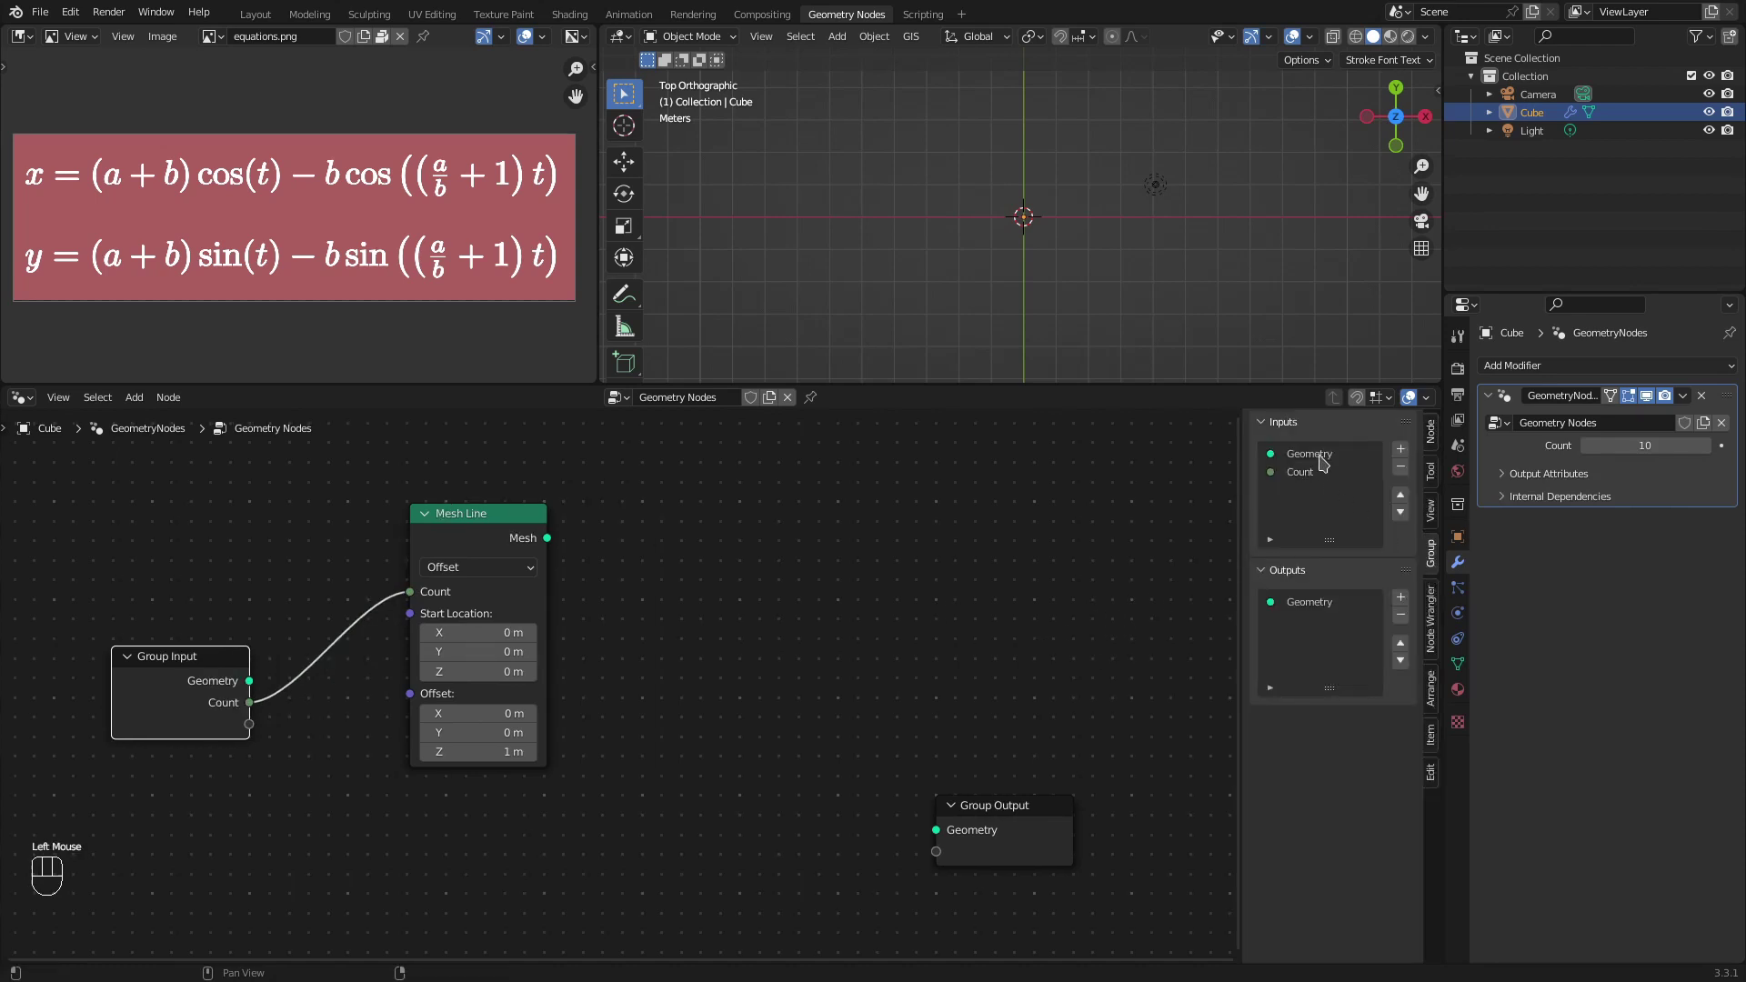
left_click(1327, 460)
left_click(1406, 479)
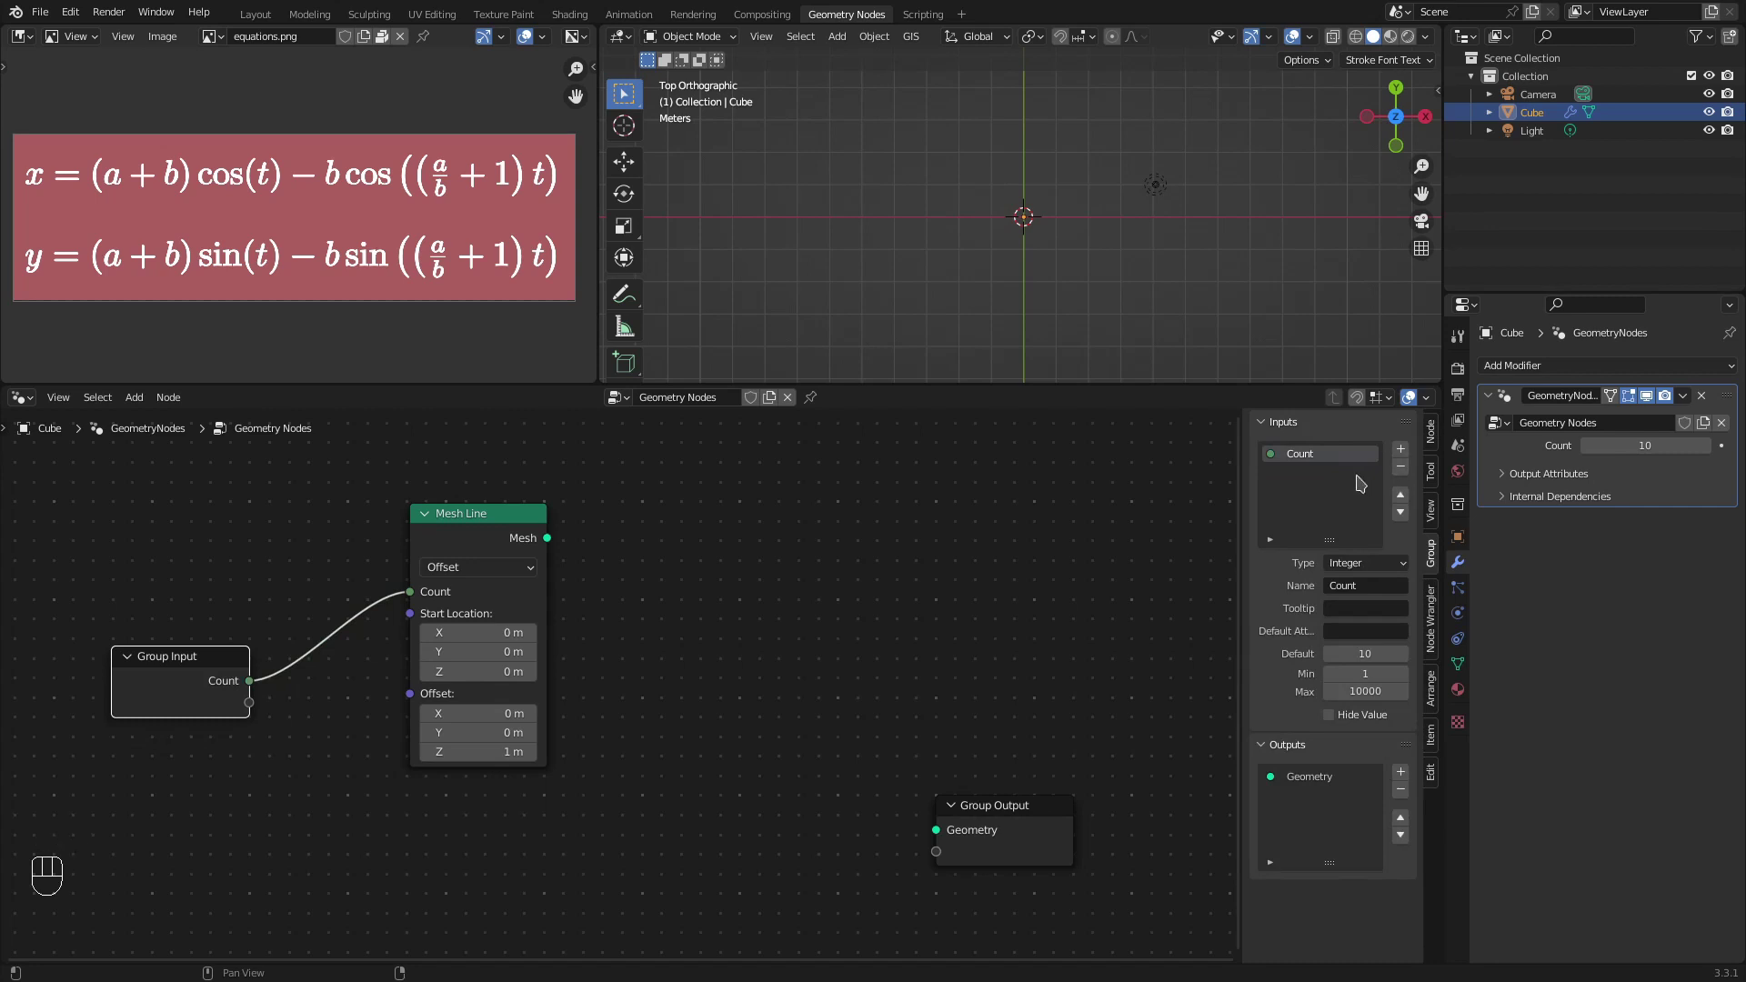
left_click_drag(1375, 590, 1373, 588)
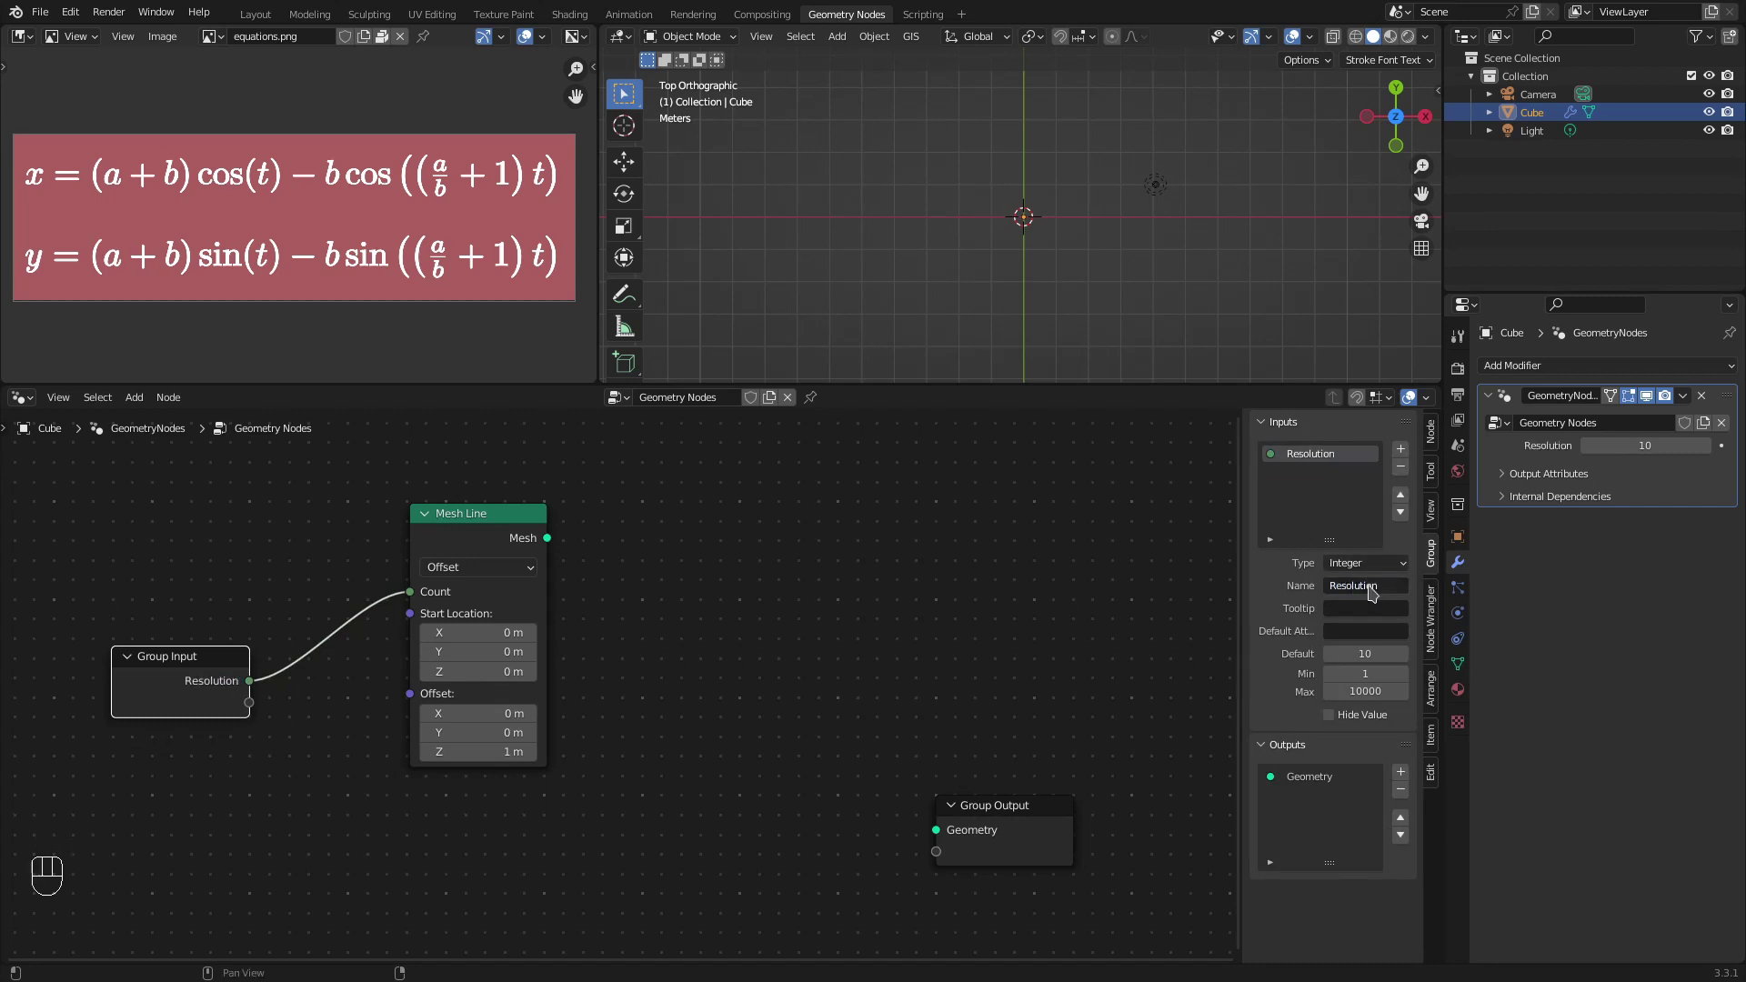
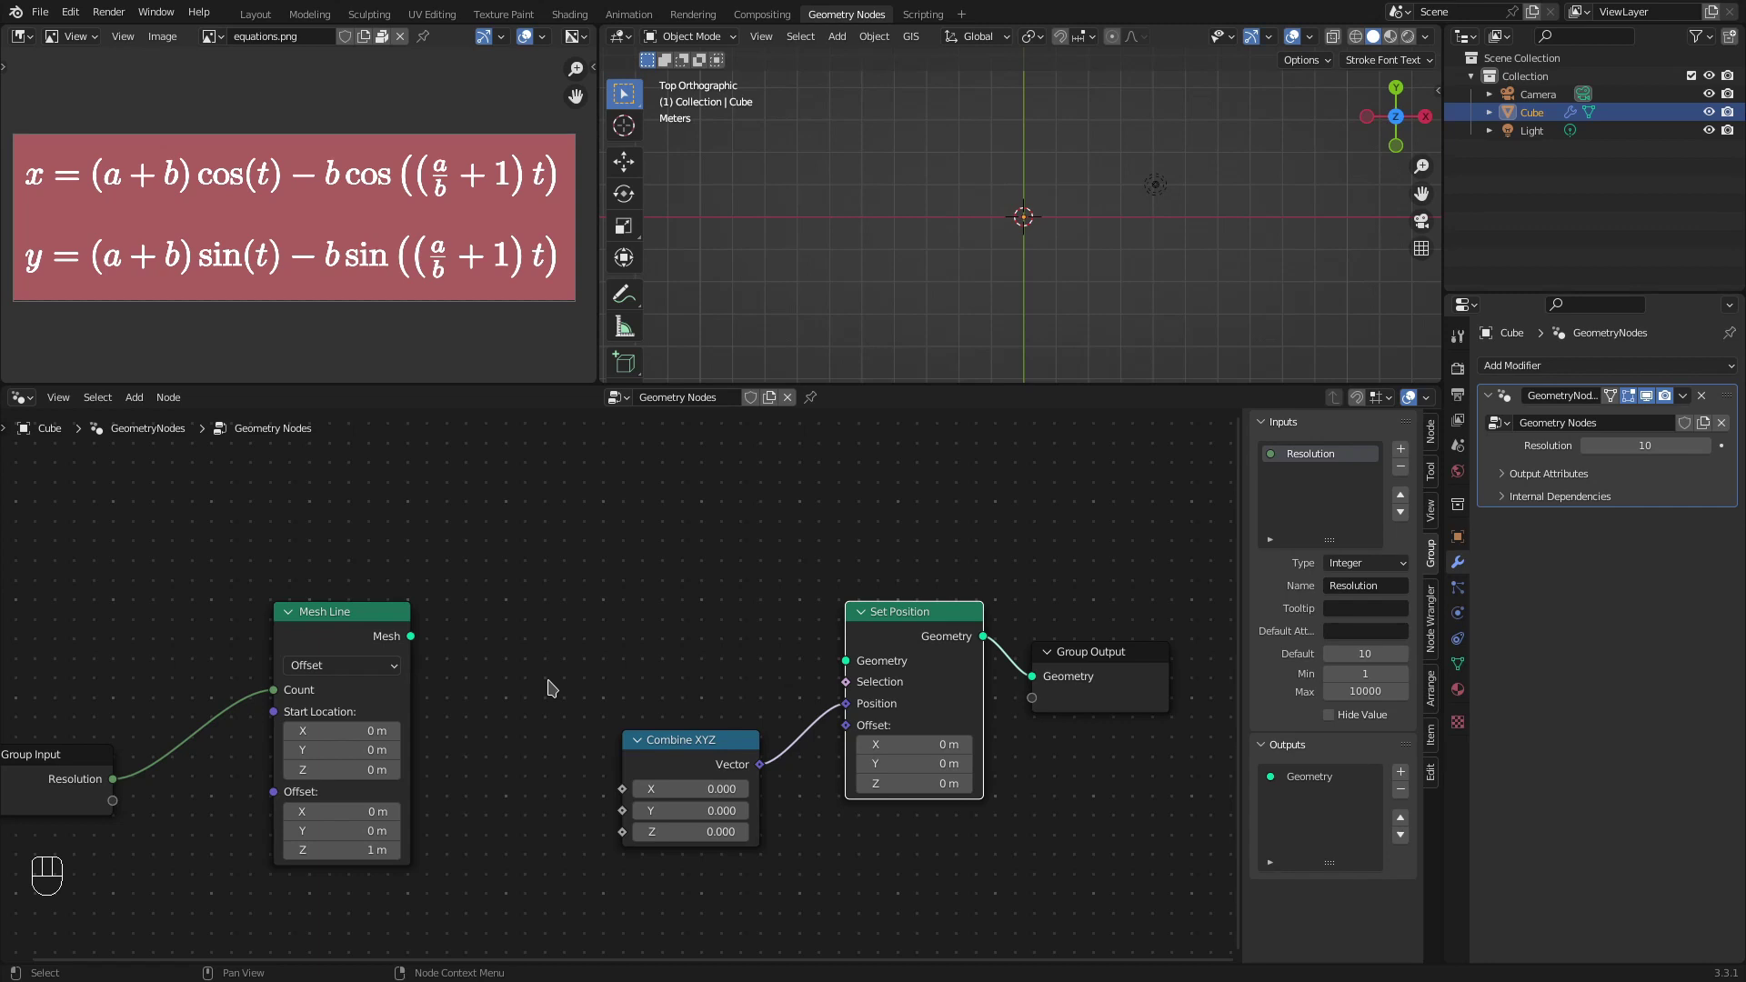
Step: Add Set Position, Combine XYZ and Accumulate Field nodes, Combine XYZ driving Set Position into Group Output
left_click_drag(555, 685, 608, 791)
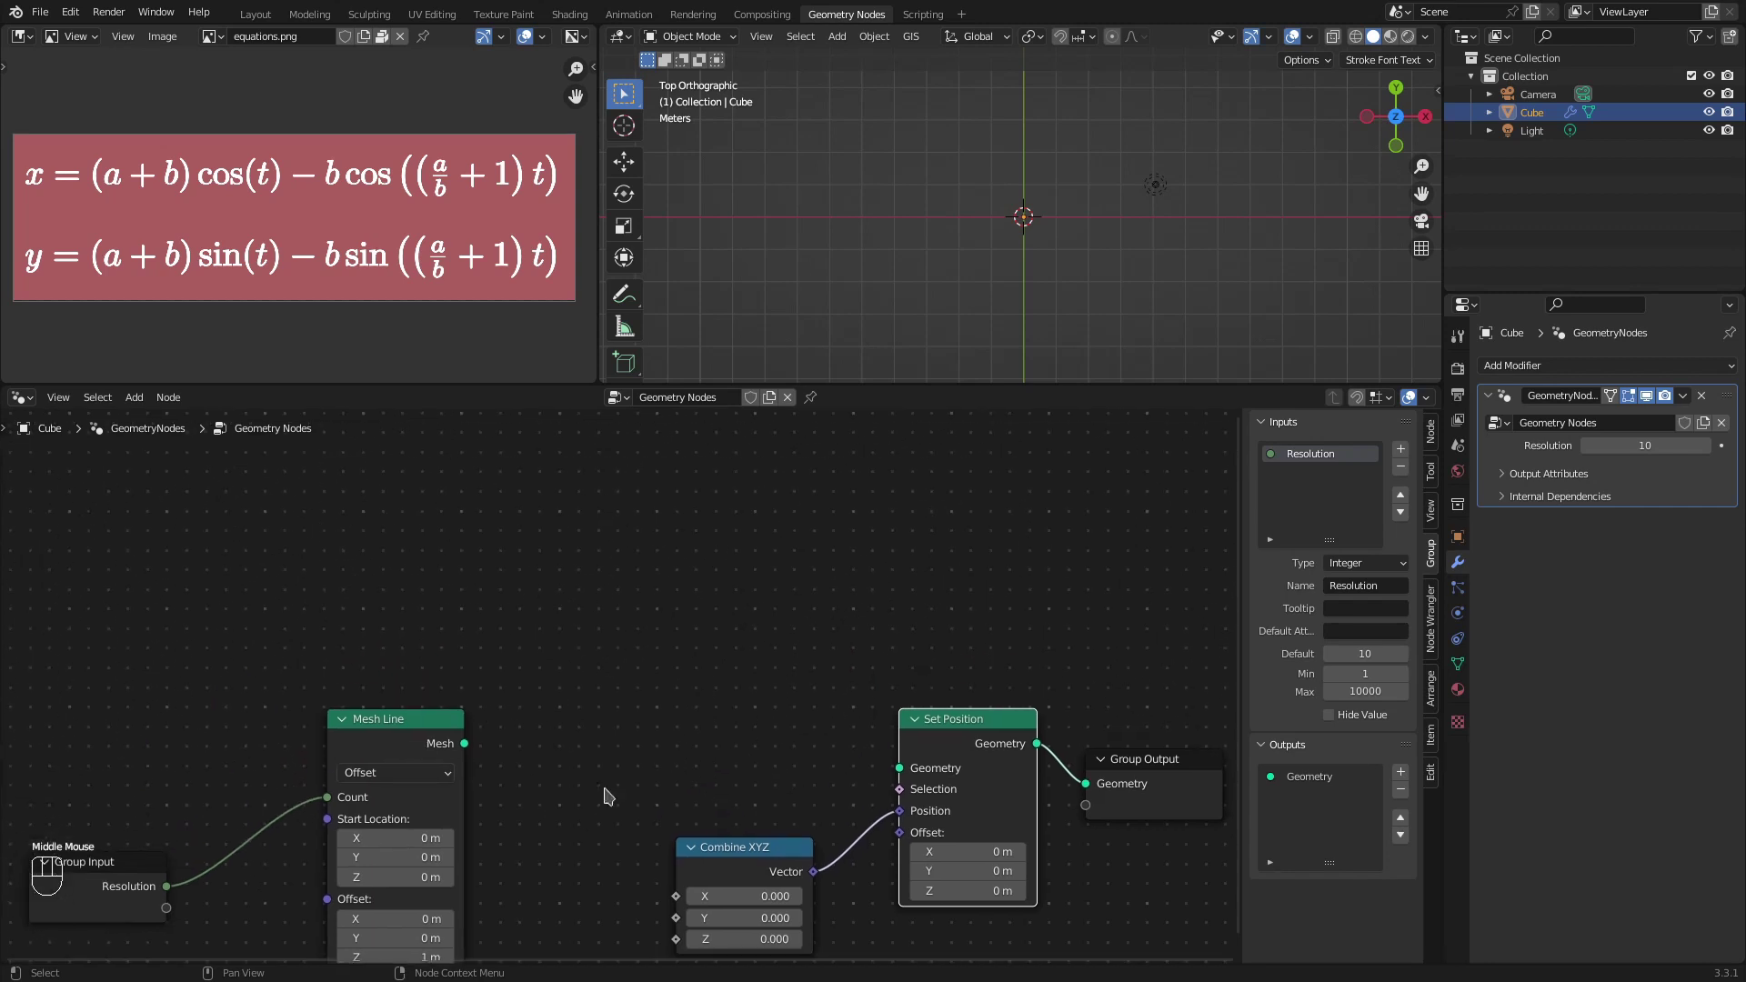
key("shift+a")
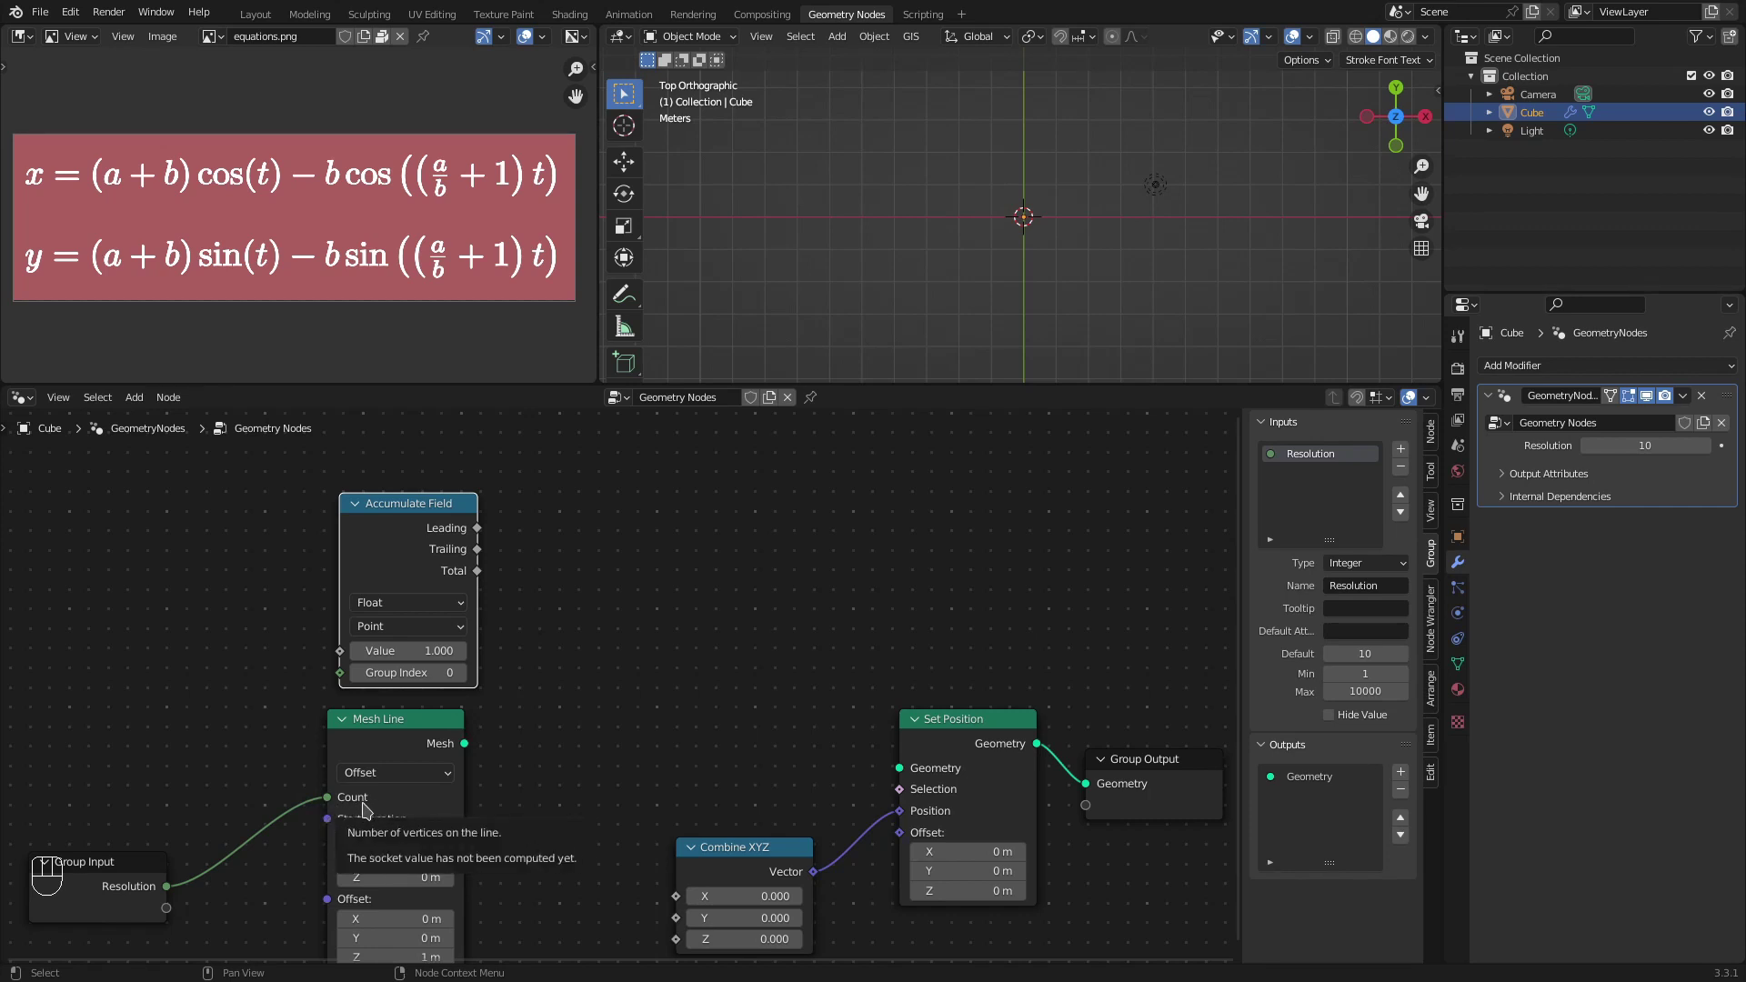
left_click(429, 518)
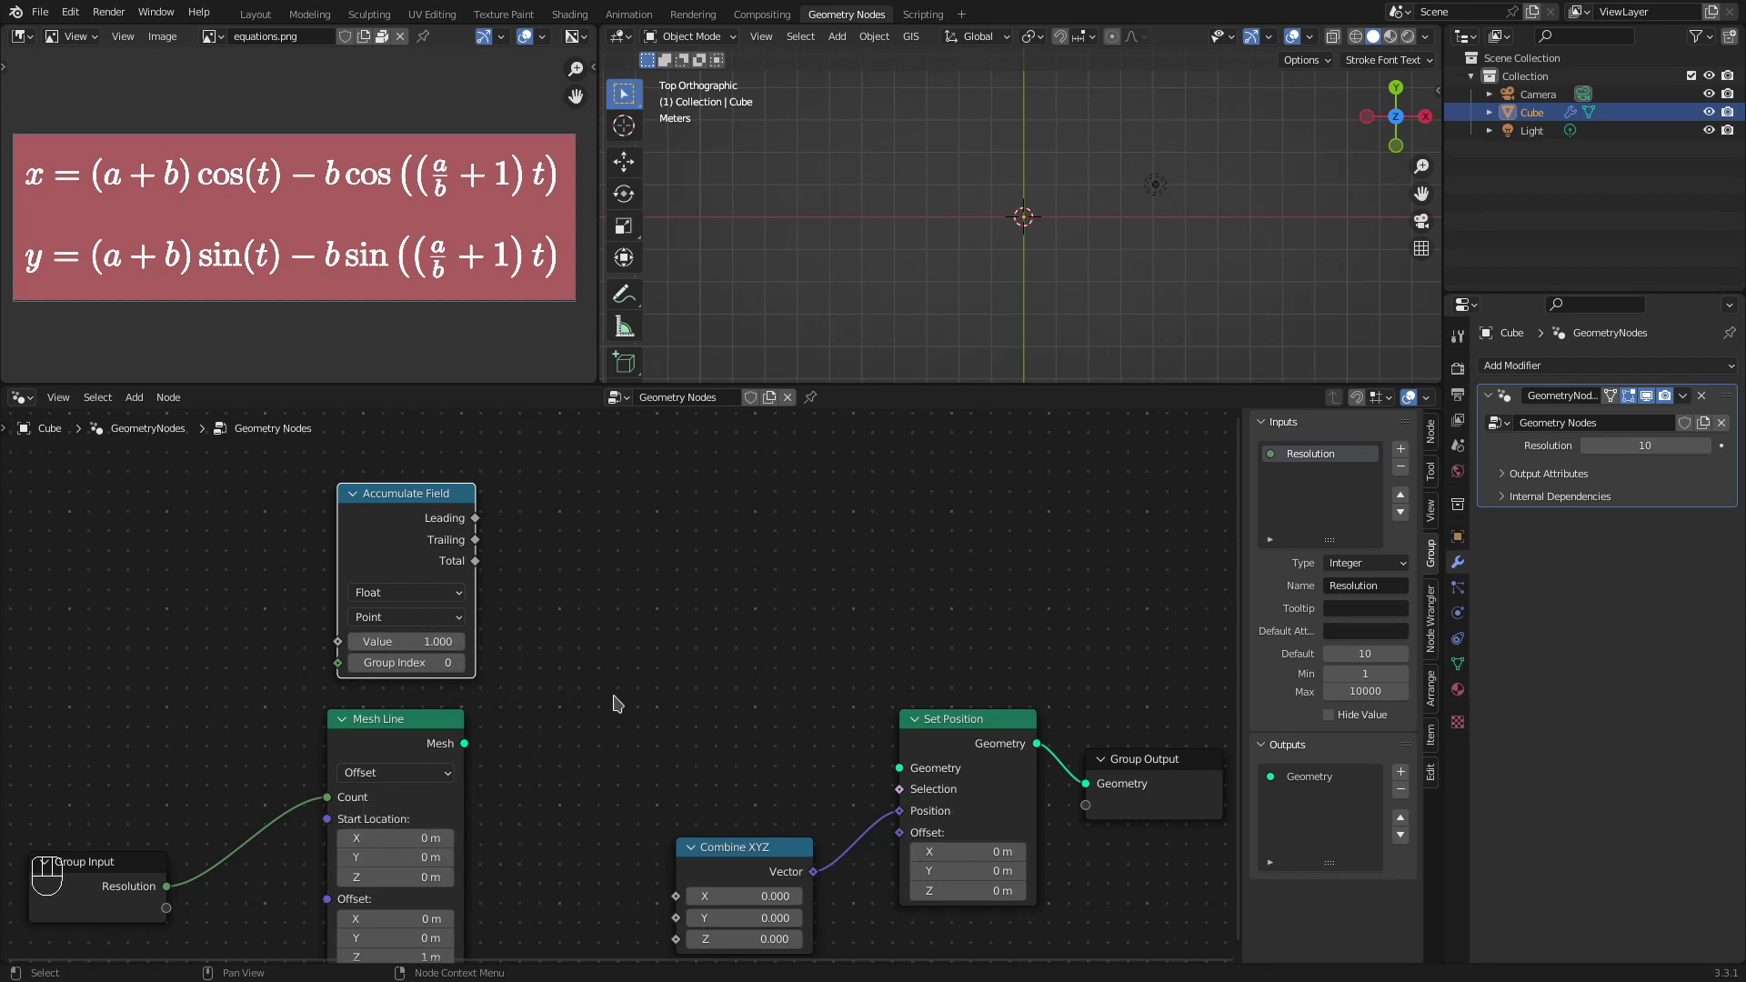
key("shift+space")
left_click(552, 584)
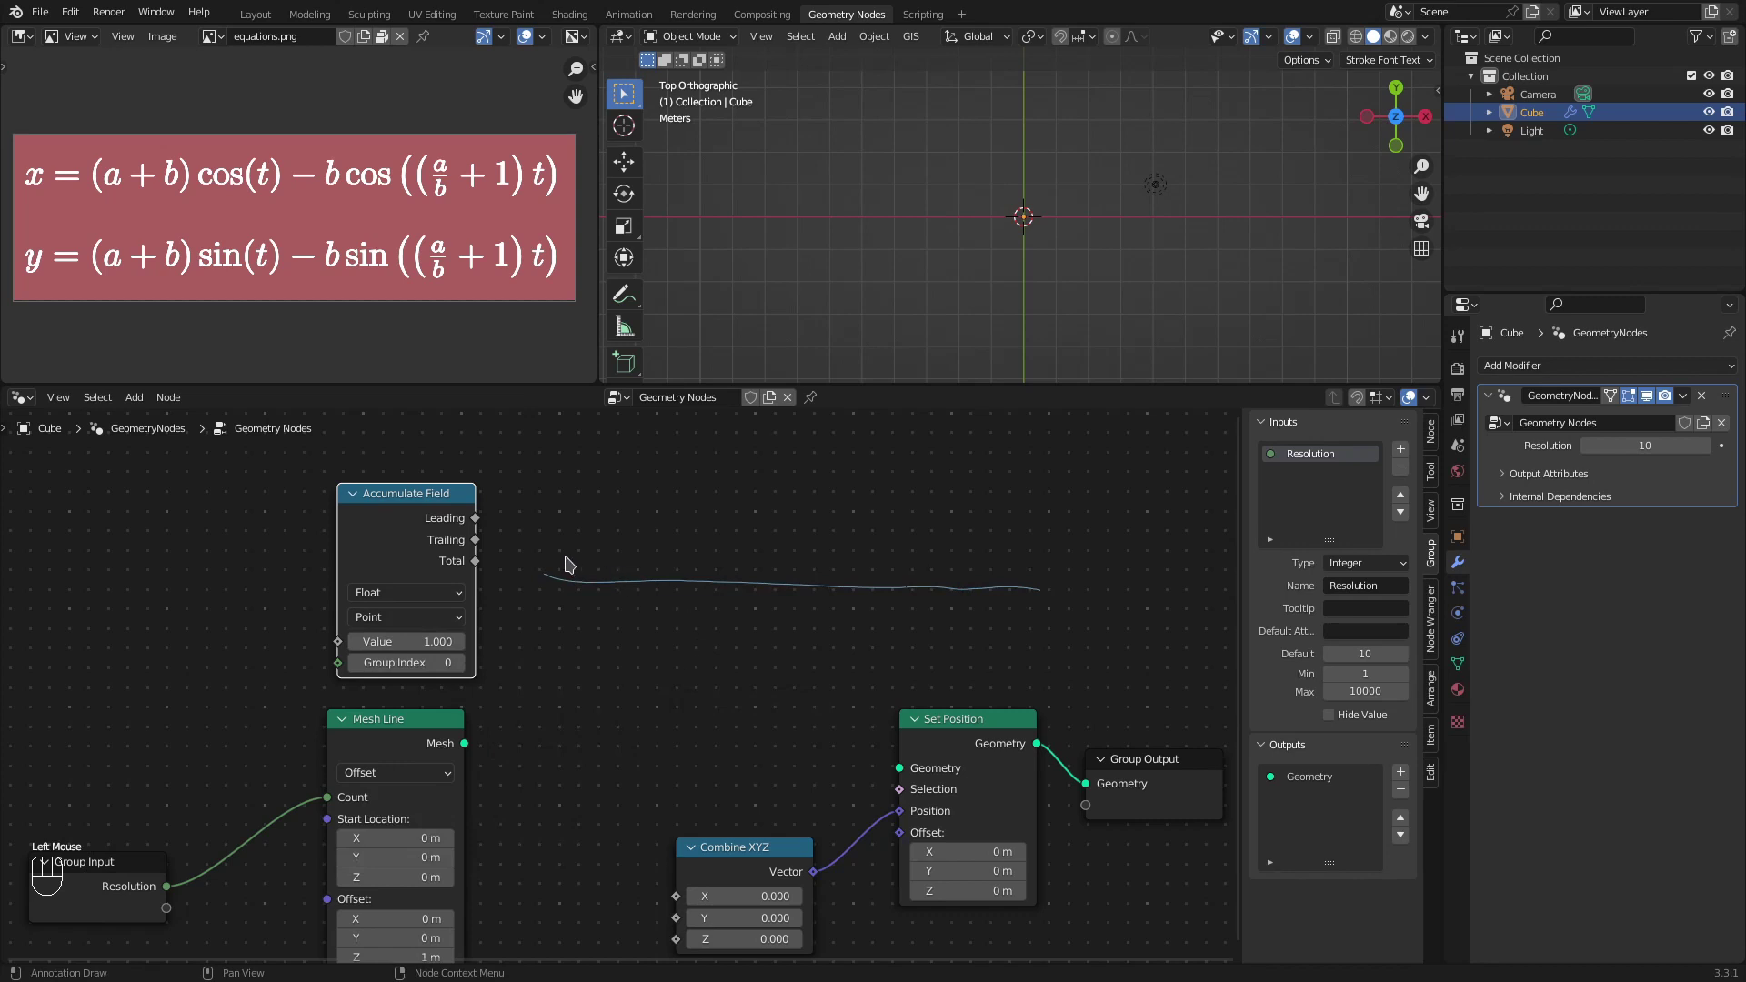
left_click(564, 564)
left_click(1053, 570)
left_click(577, 603)
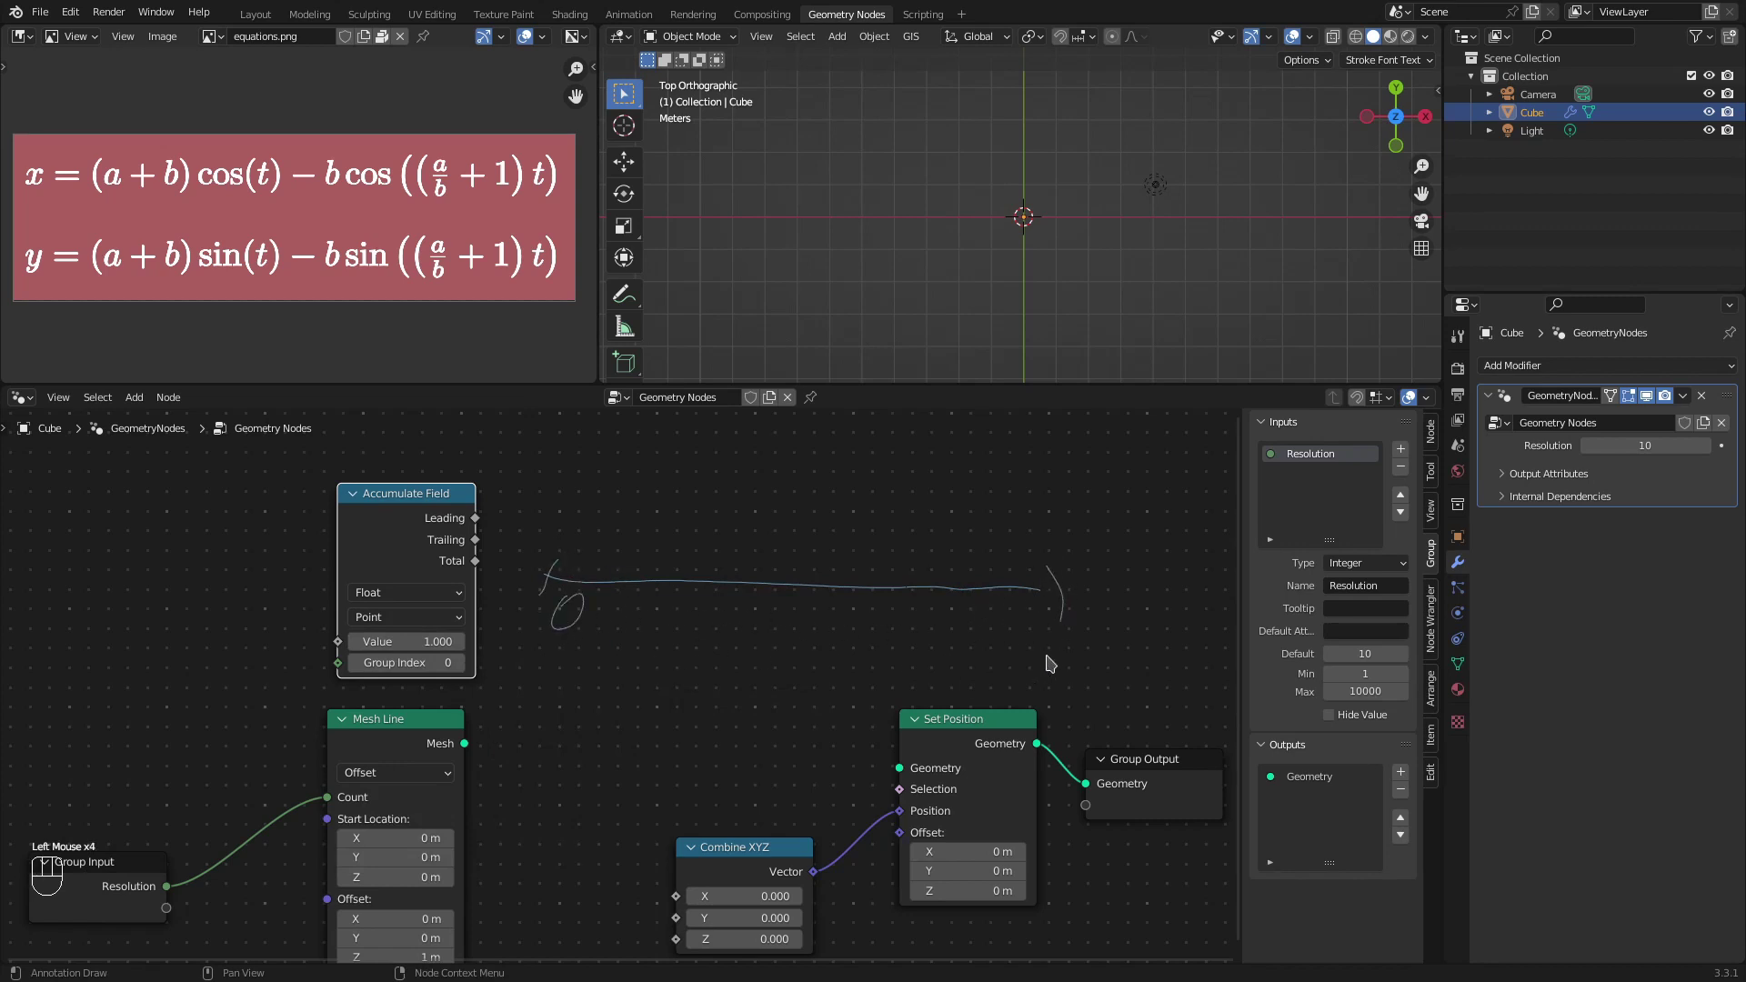
left_click(1069, 648)
left_click(1059, 624)
left_click(1079, 626)
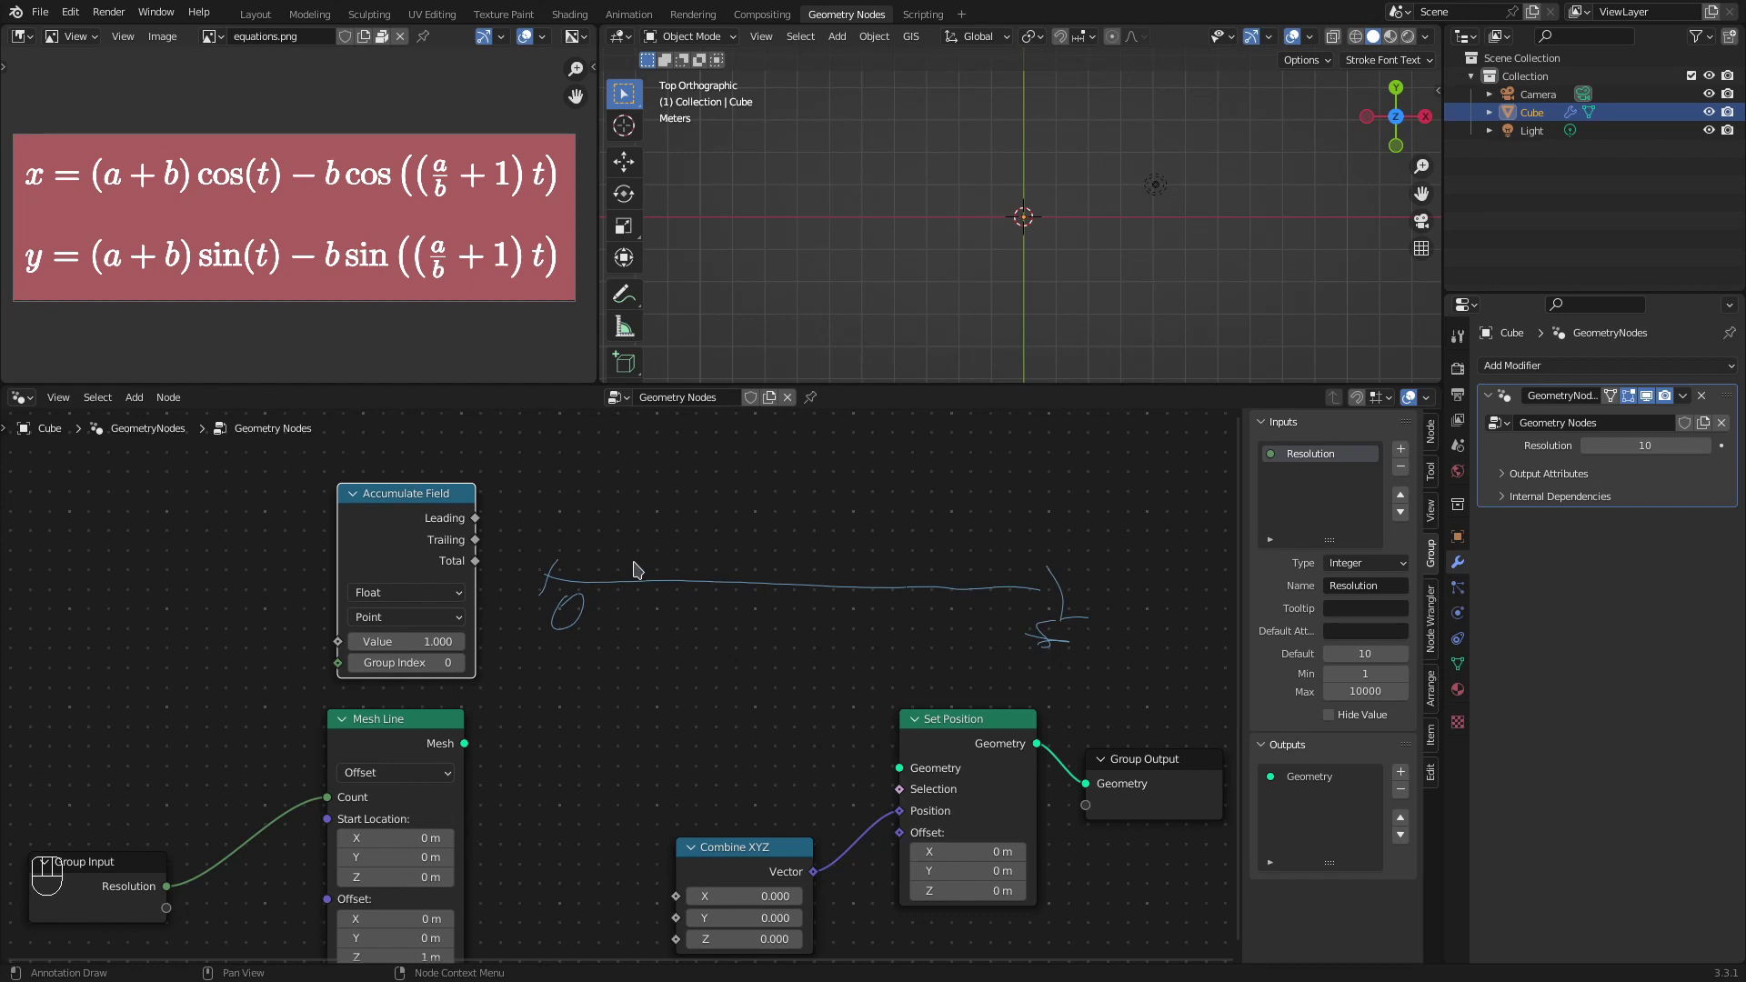
left_click(646, 576)
left_click(729, 566)
left_click(811, 576)
left_click(899, 573)
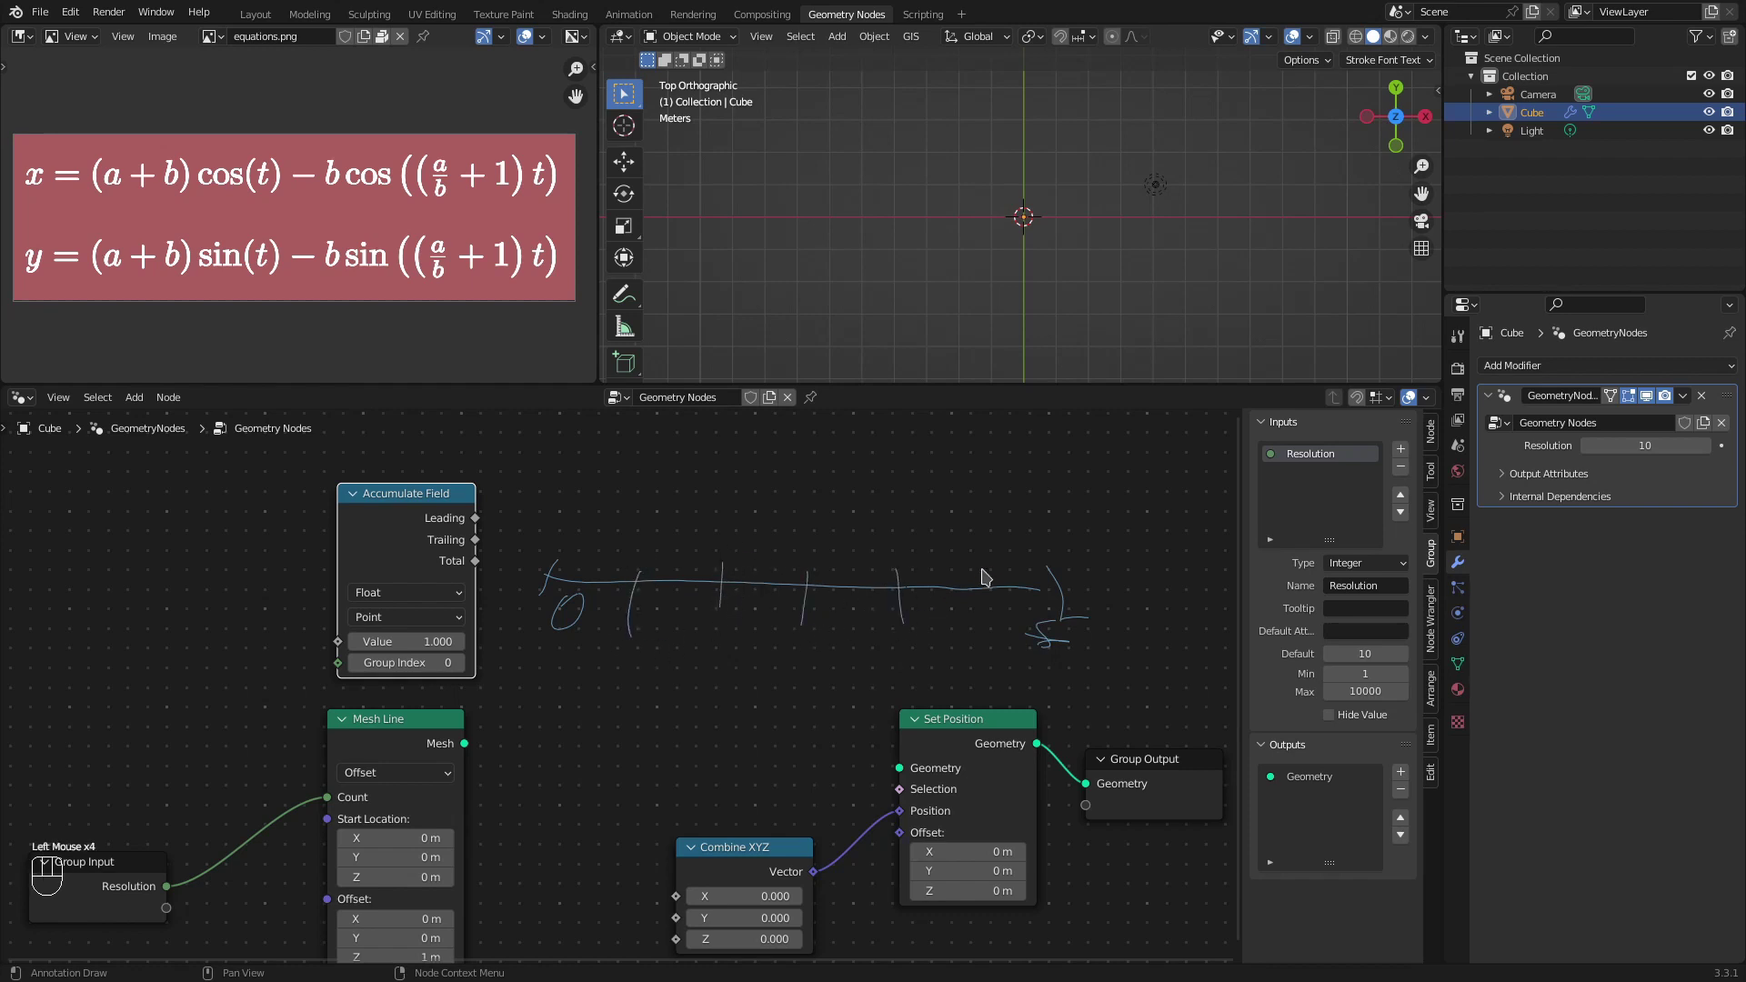
left_click(1003, 570)
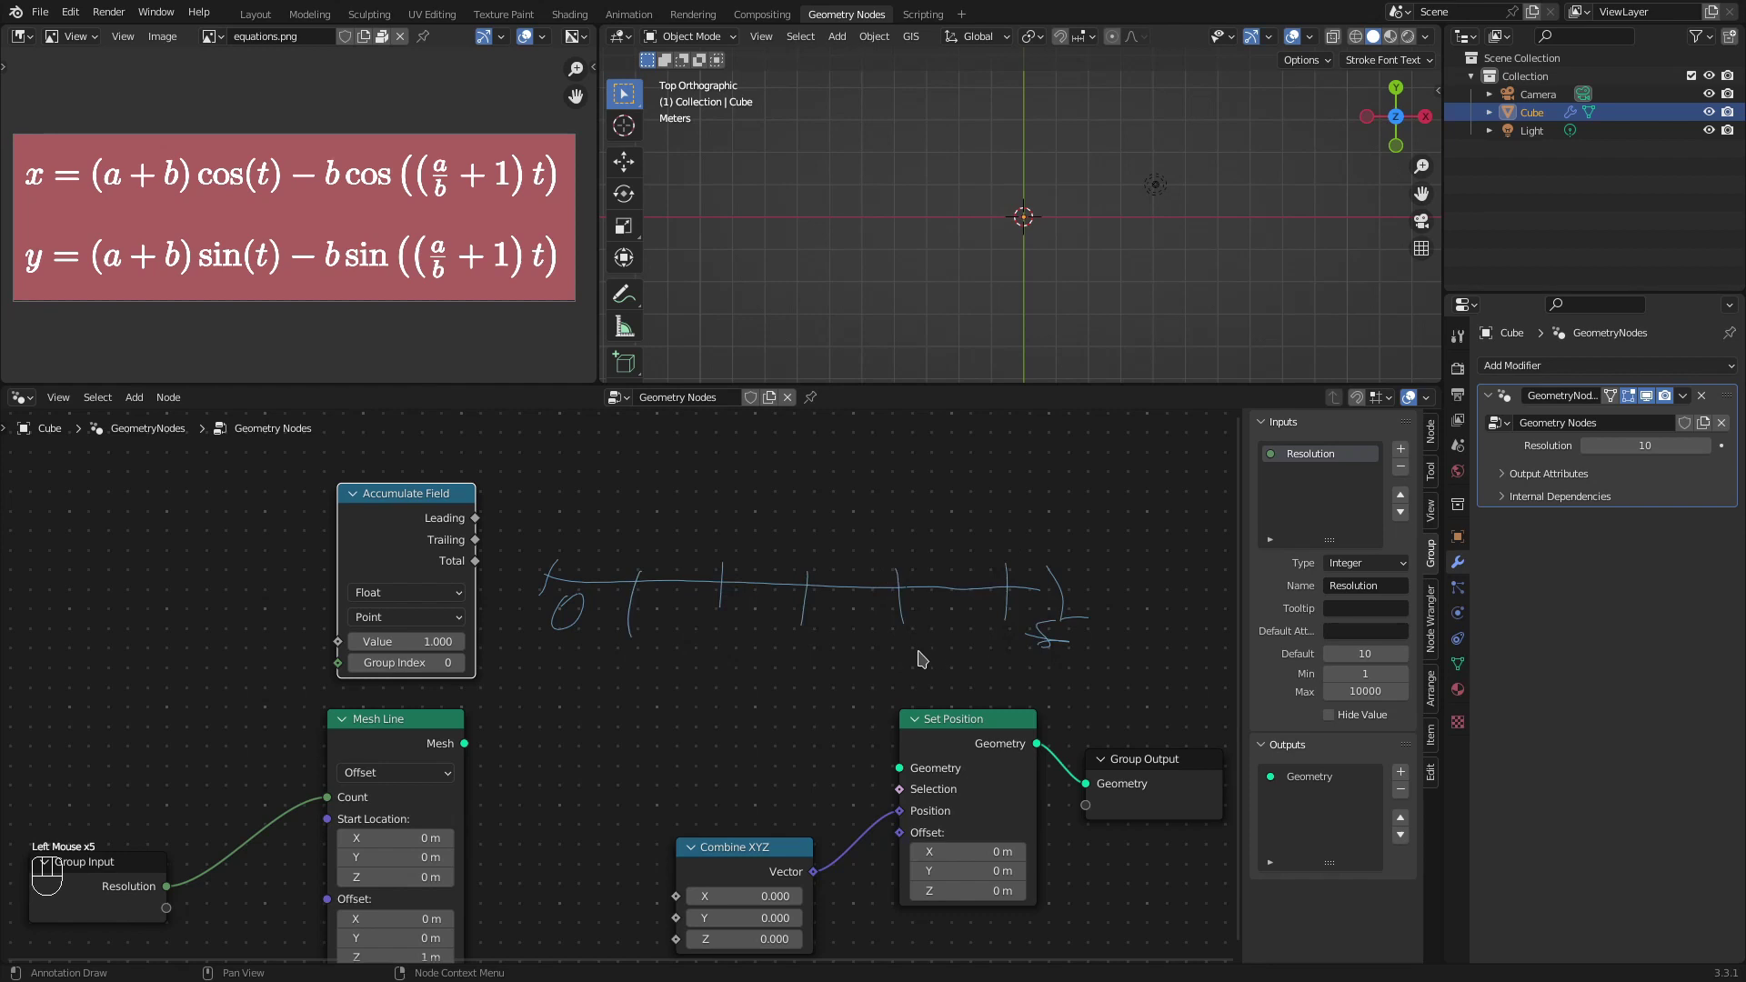
left_click_drag(647, 607, 721, 619)
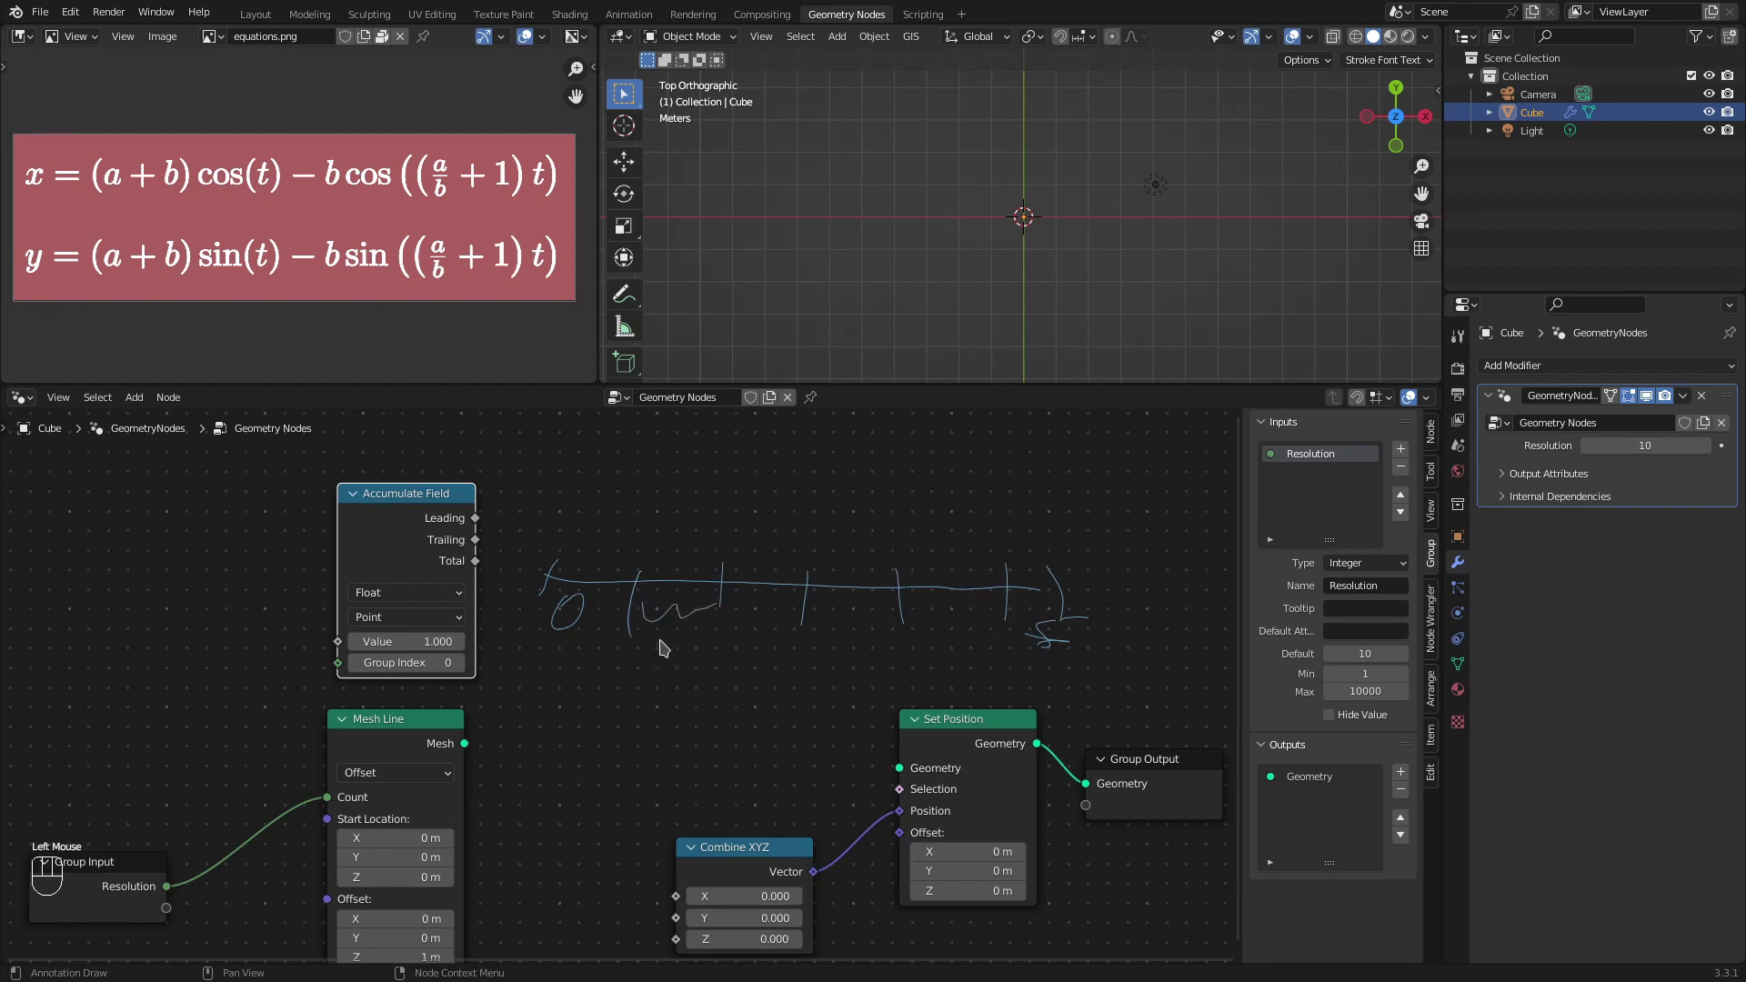
left_click_drag(663, 643, 727, 658)
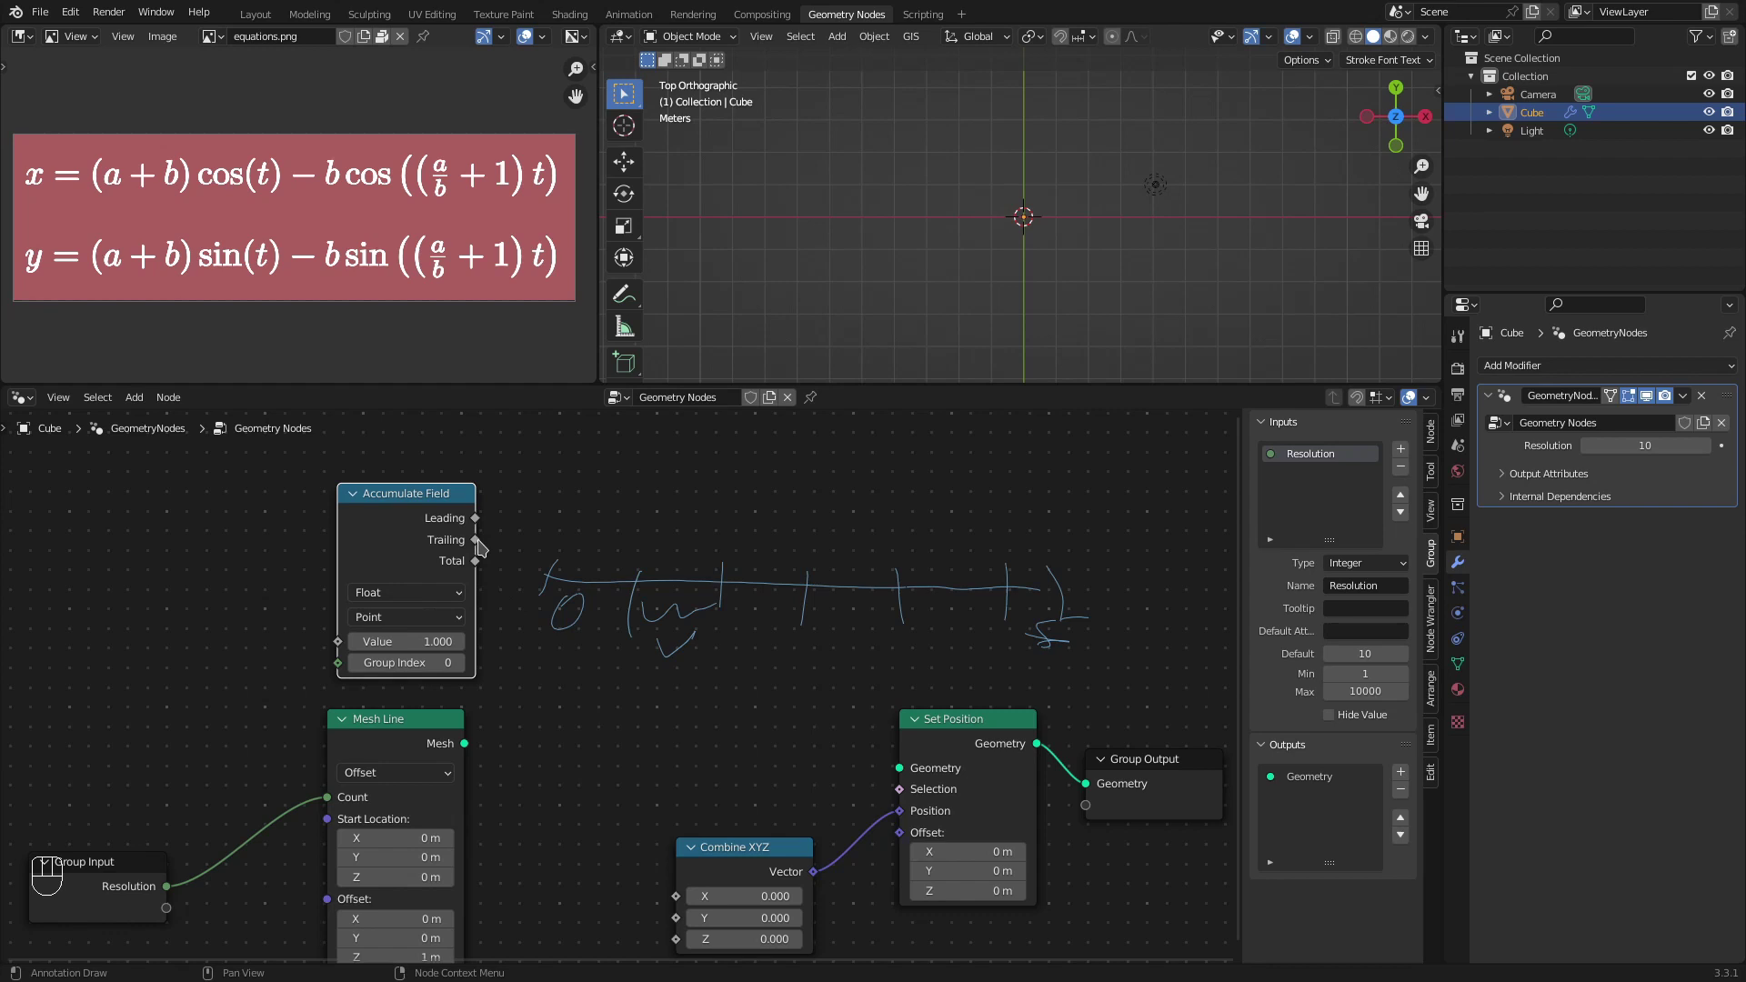
left_click_drag(482, 544, 590, 555)
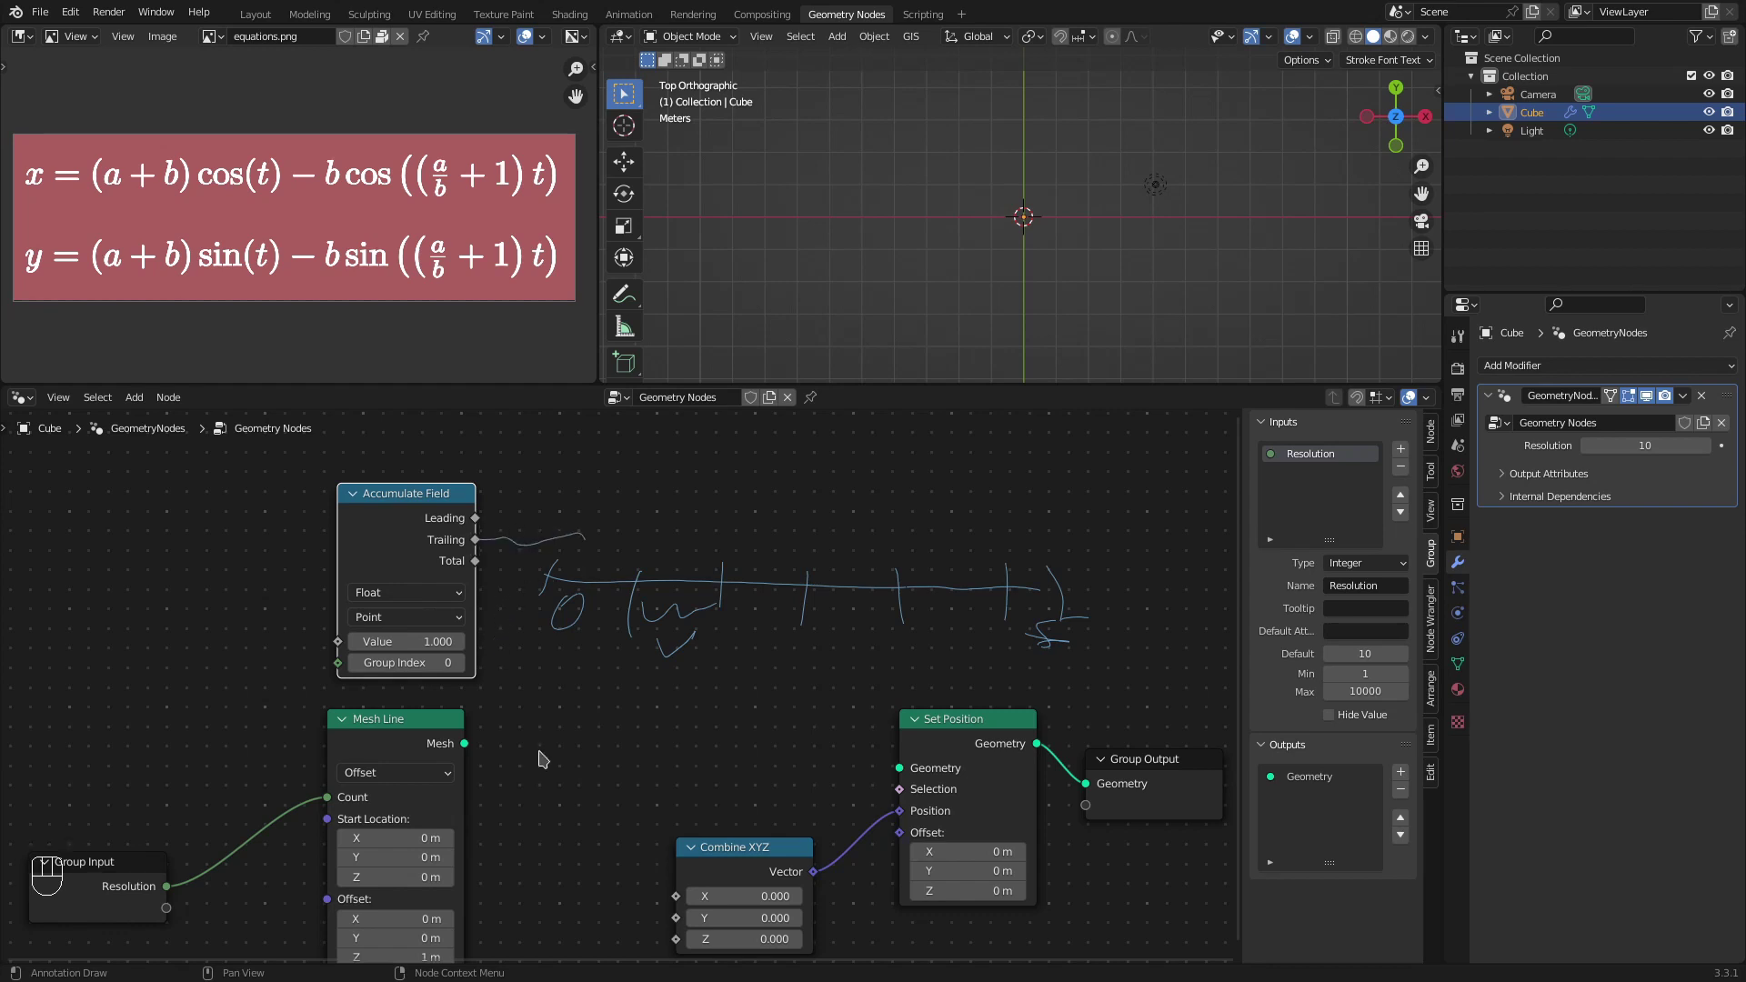
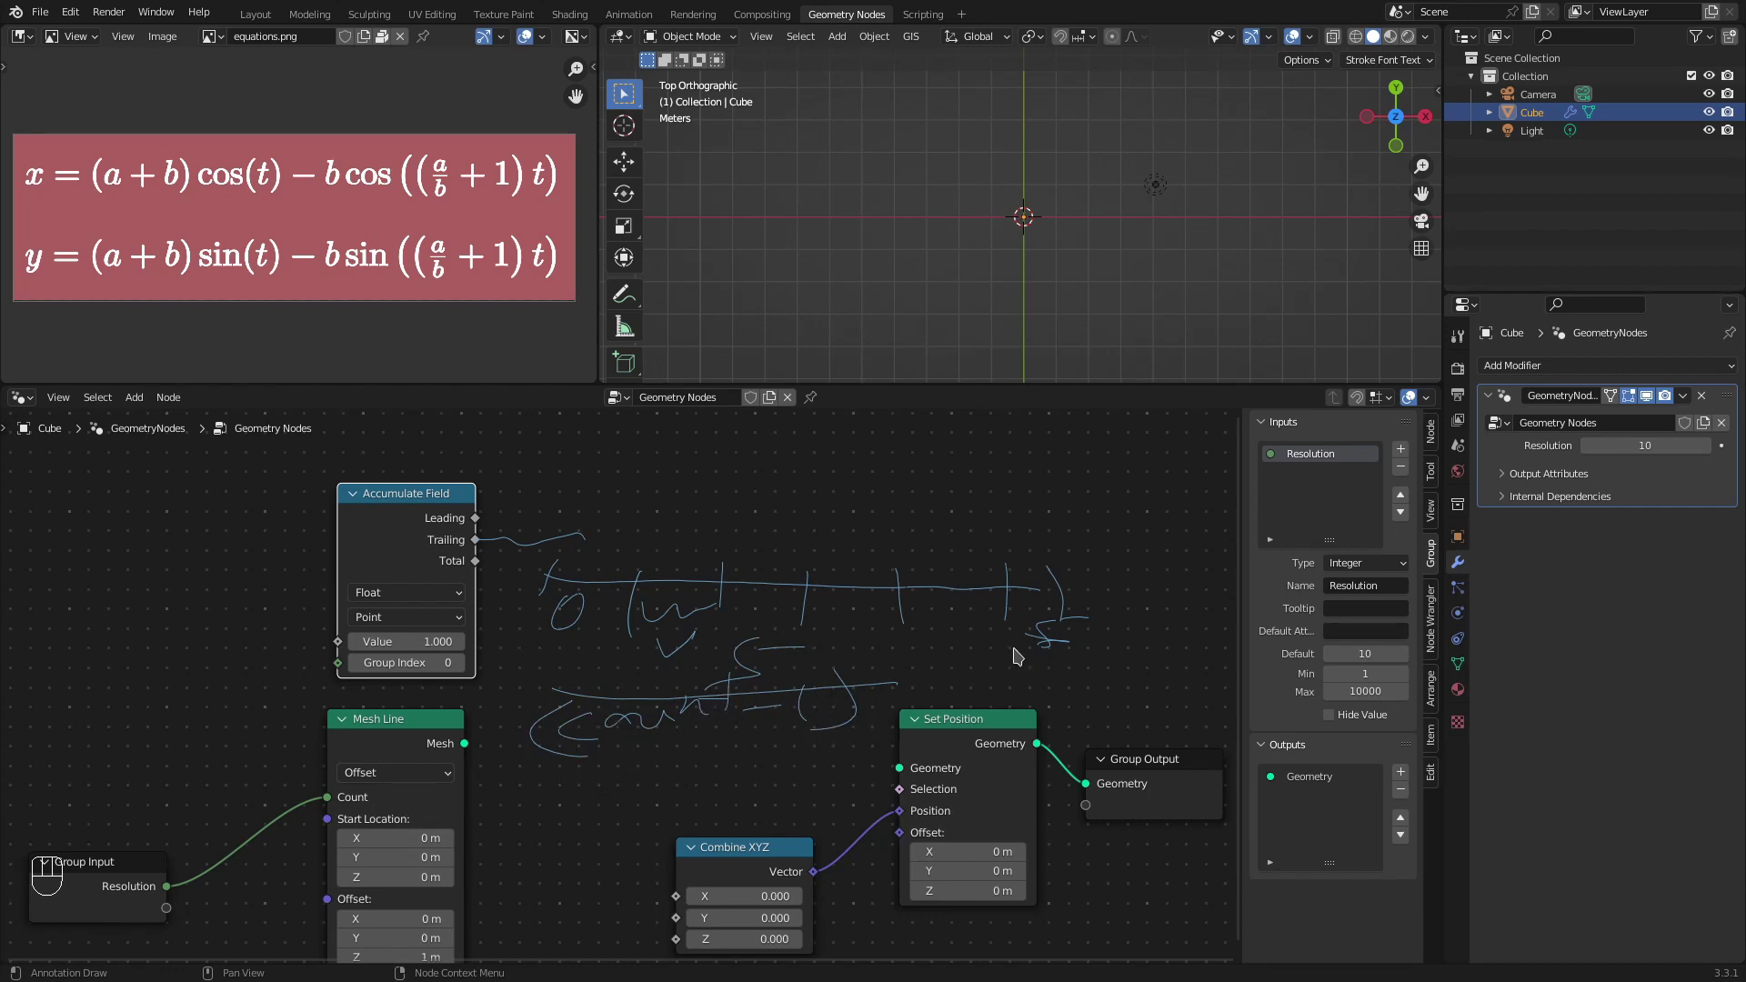
key("ctrl+z")
key("ctrl+z")
key("ctrl+z")
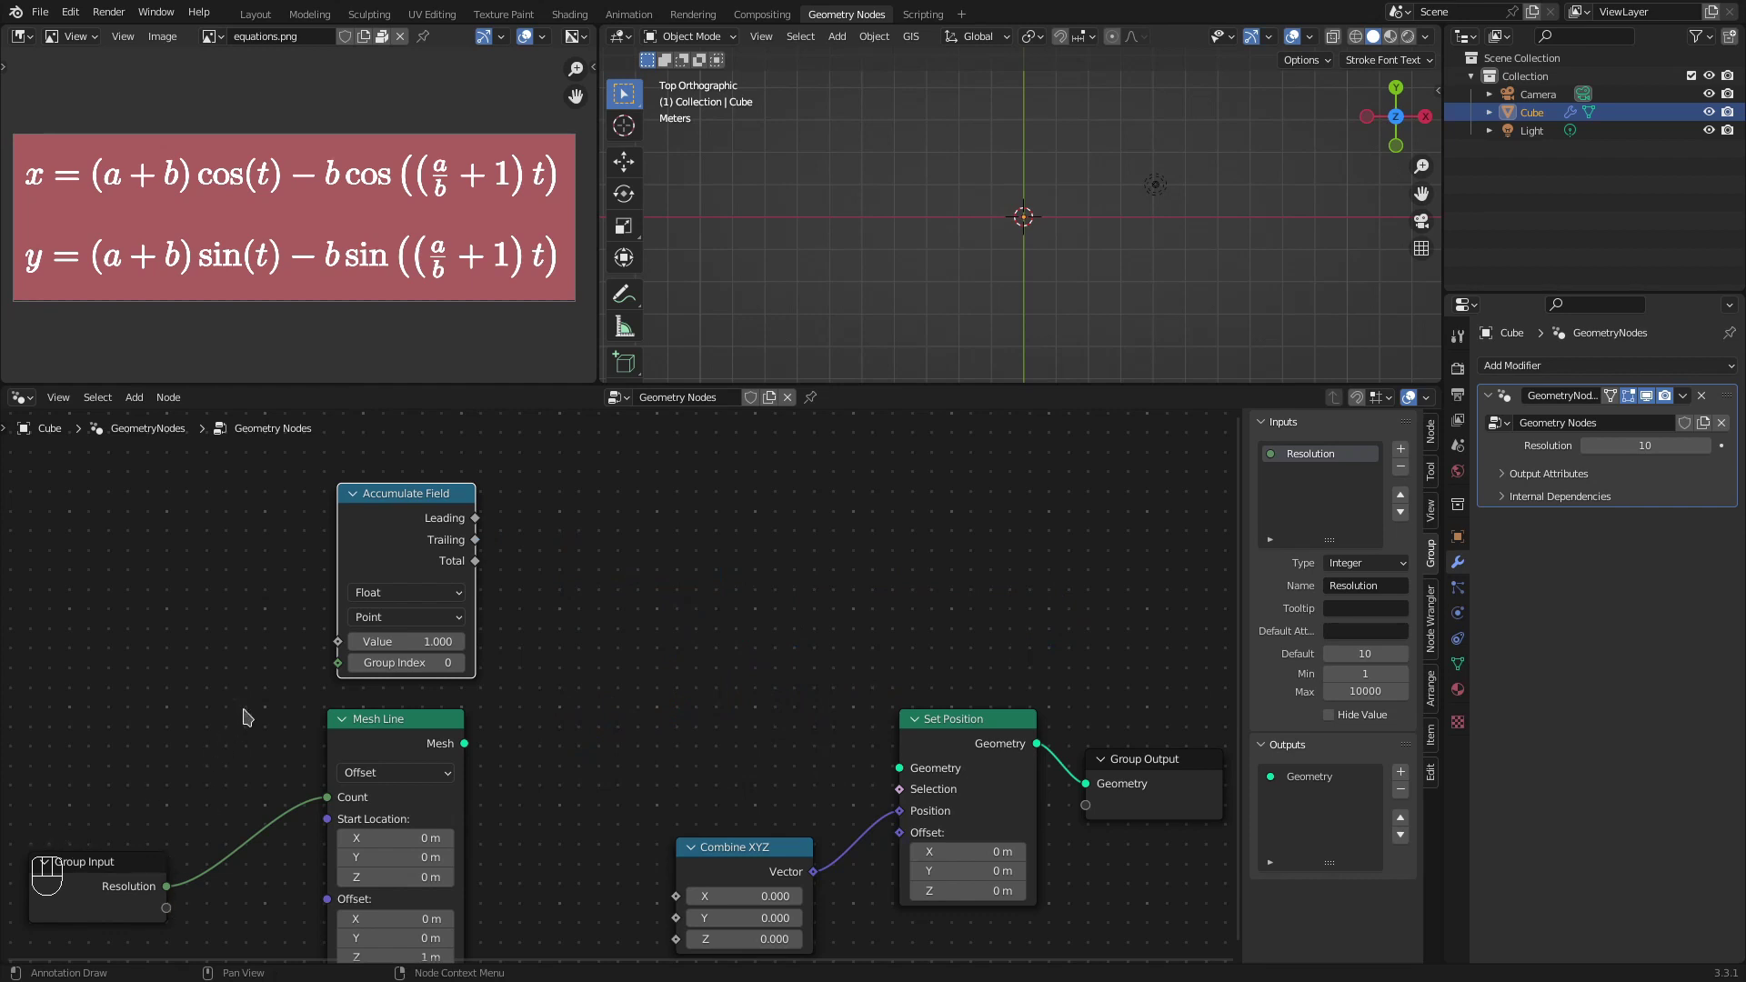
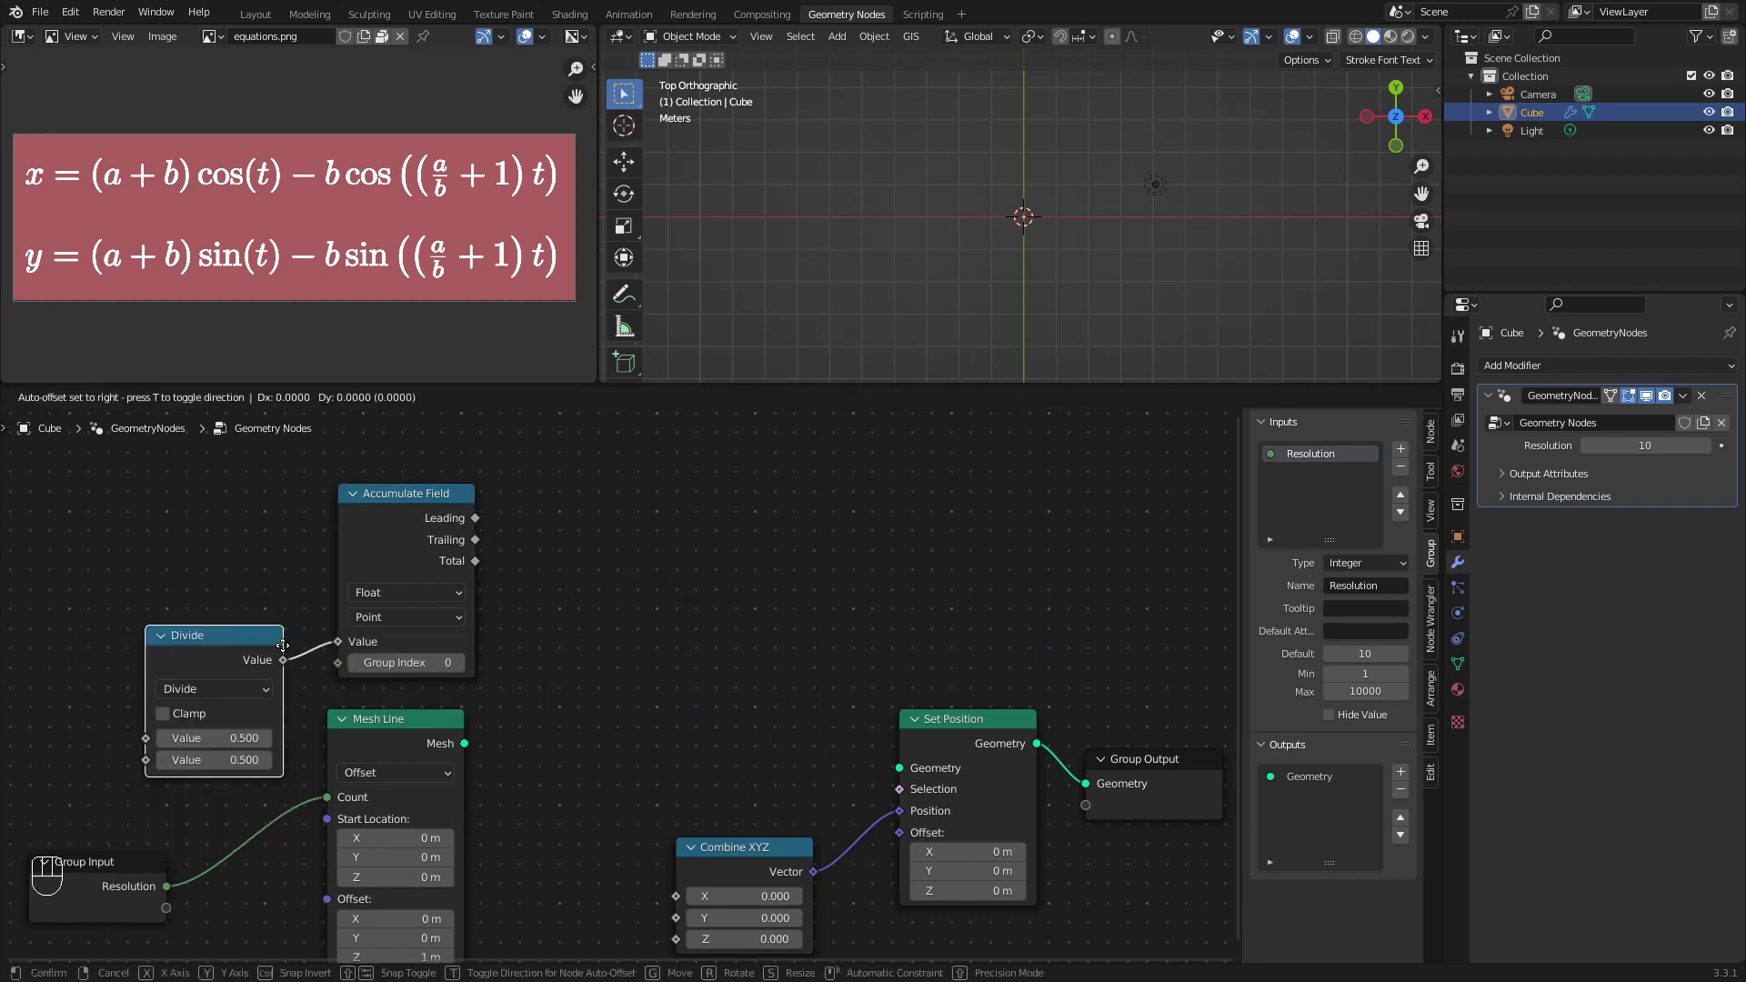
double_click(415, 528)
left_click(214, 667)
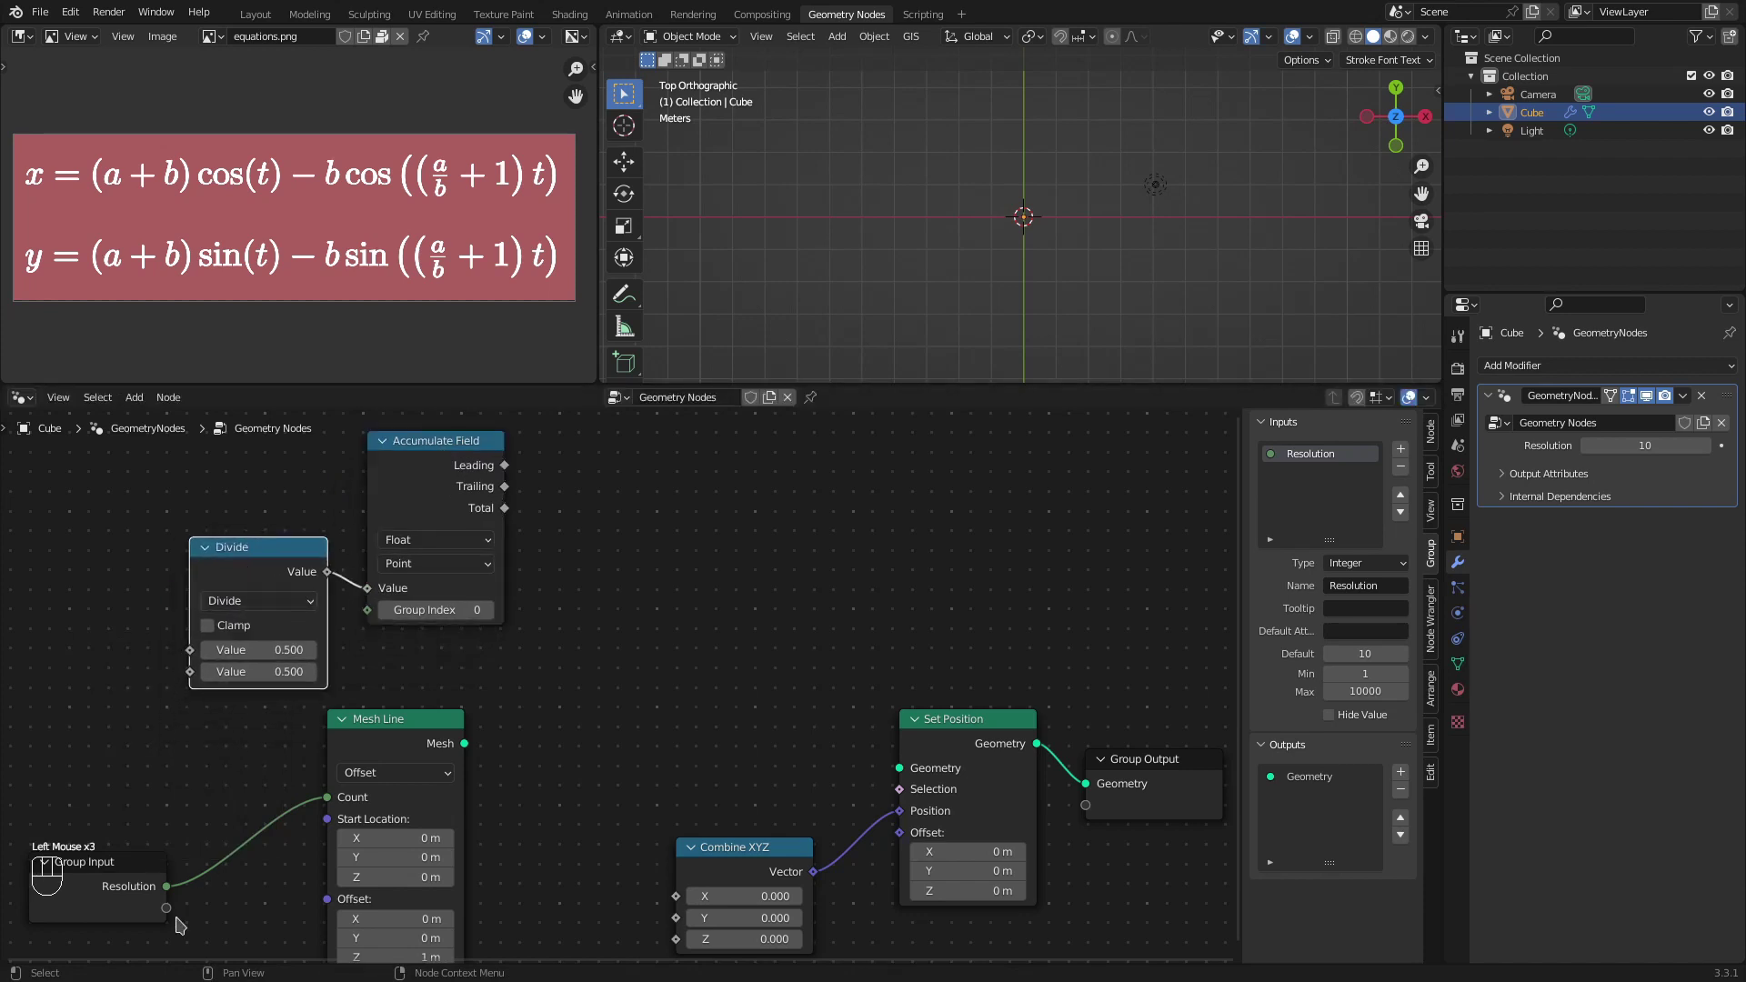
left_click(176, 913)
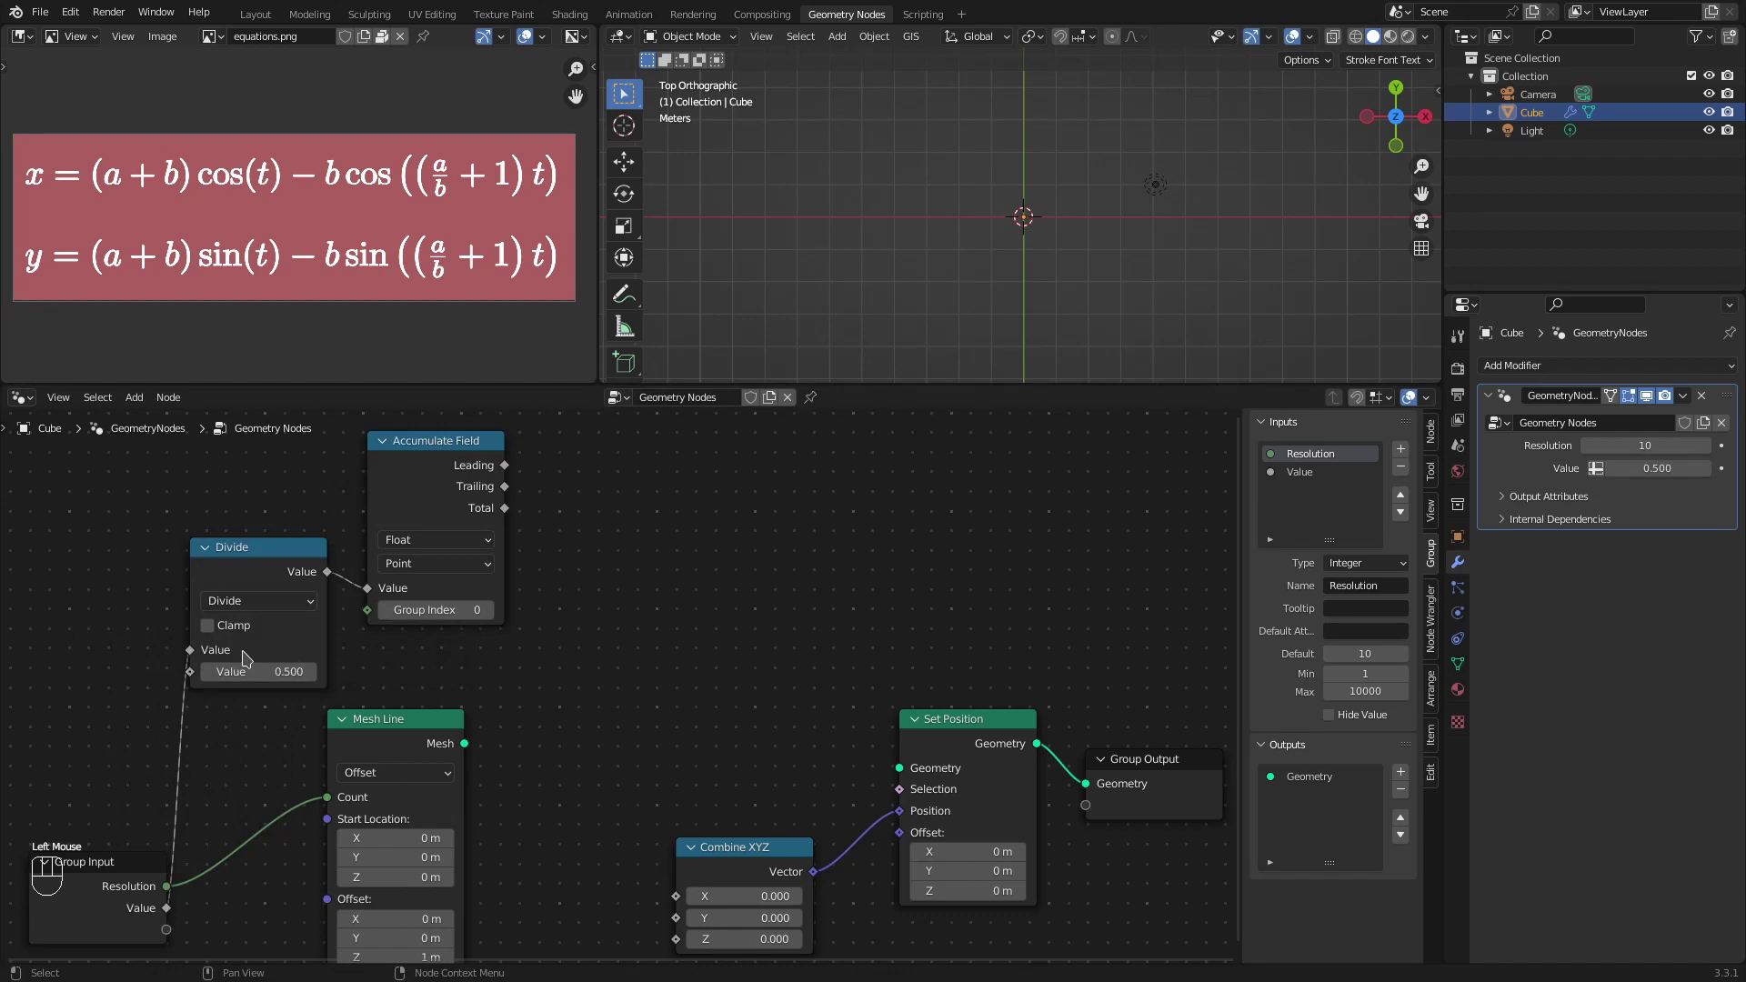
left_click(1332, 474)
left_click_drag(1357, 590, 1349, 601)
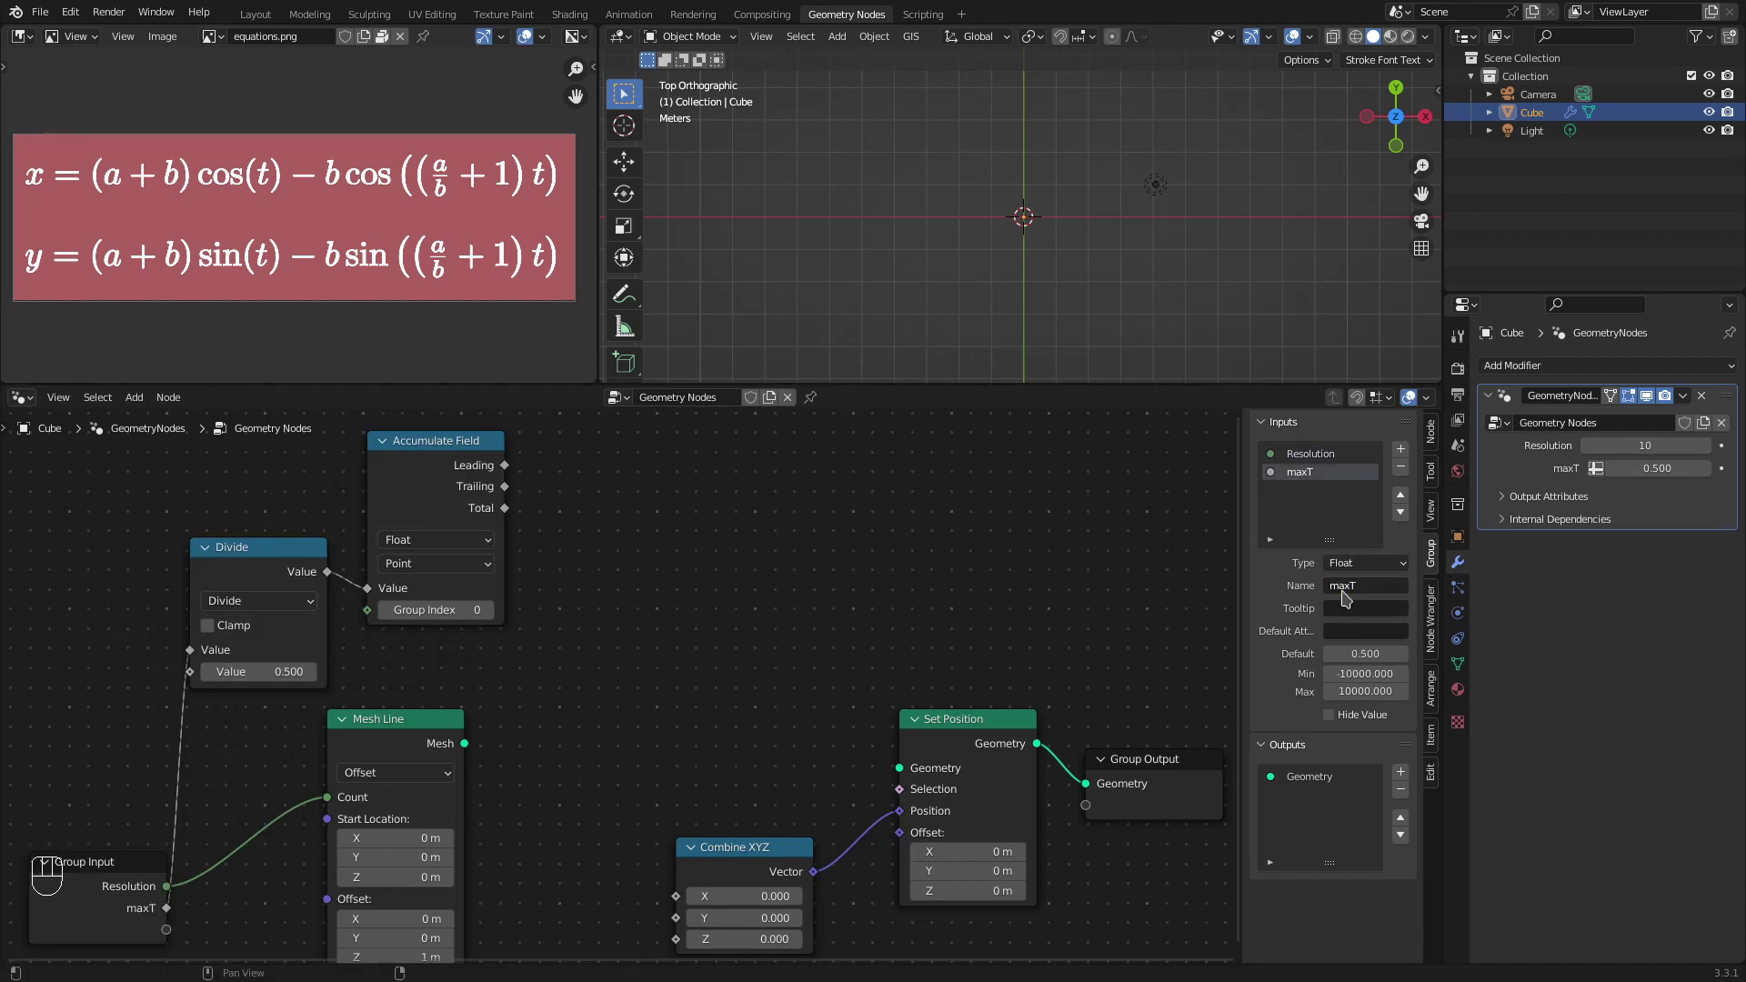
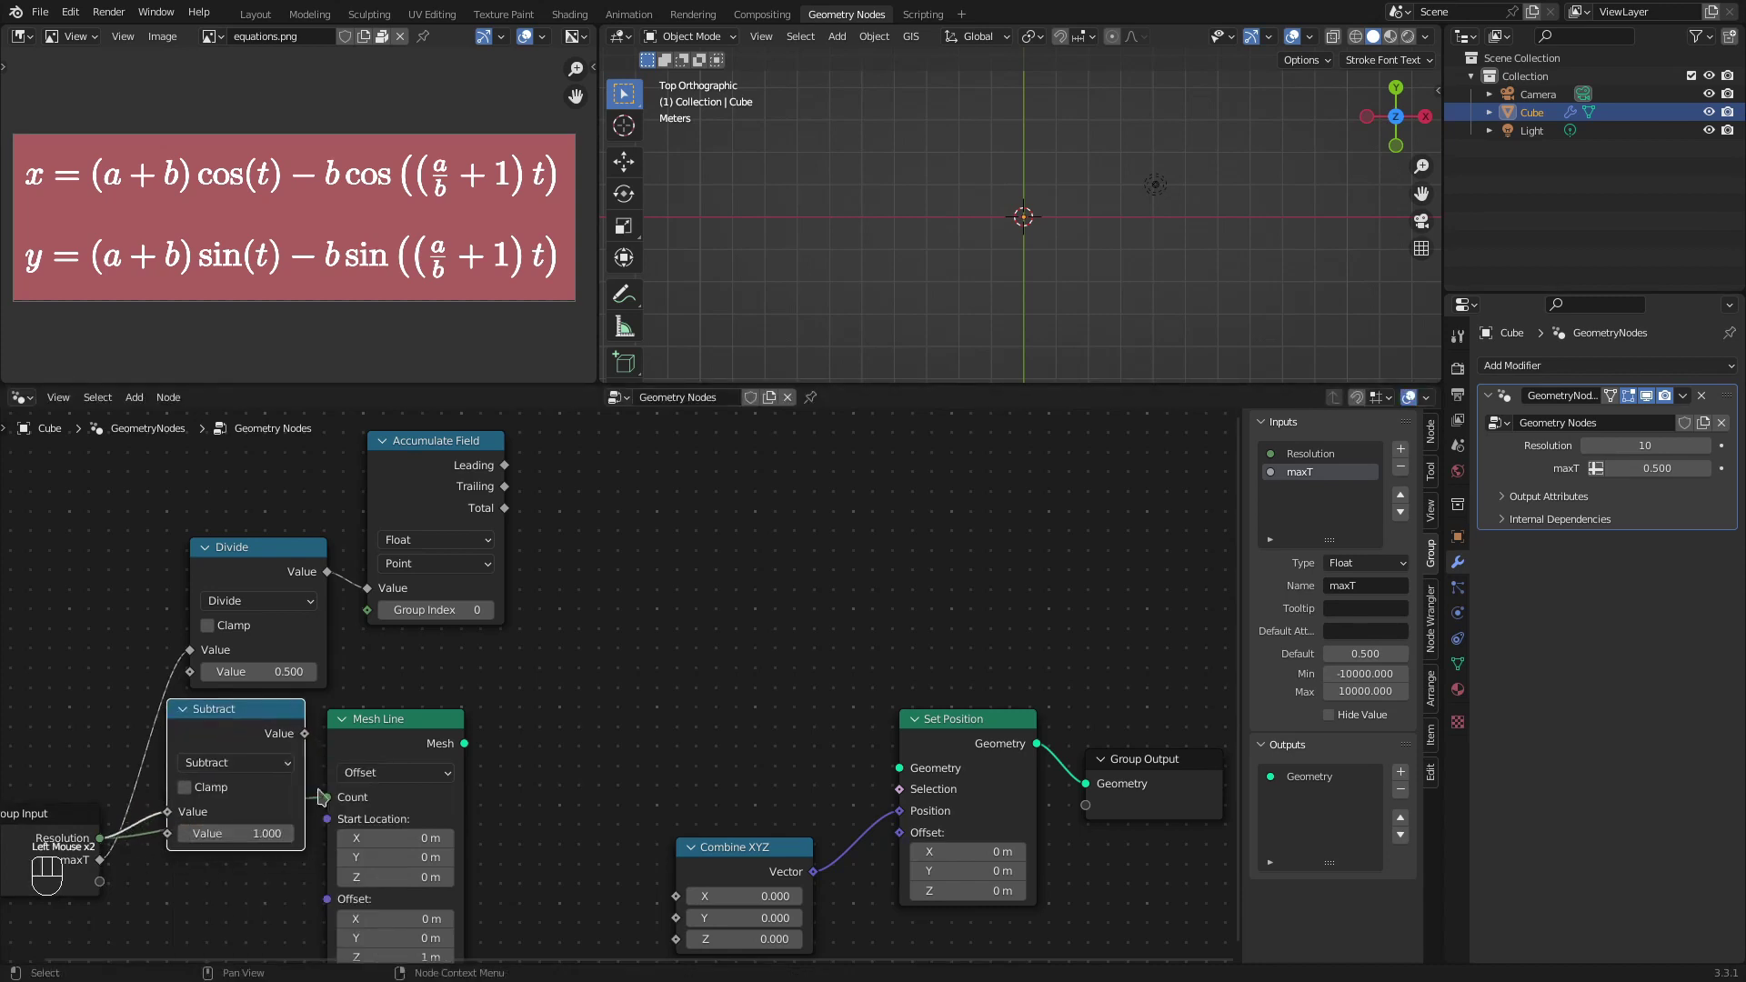
left_click(420, 738)
left_click(444, 501)
left_click(297, 562)
left_click(312, 734)
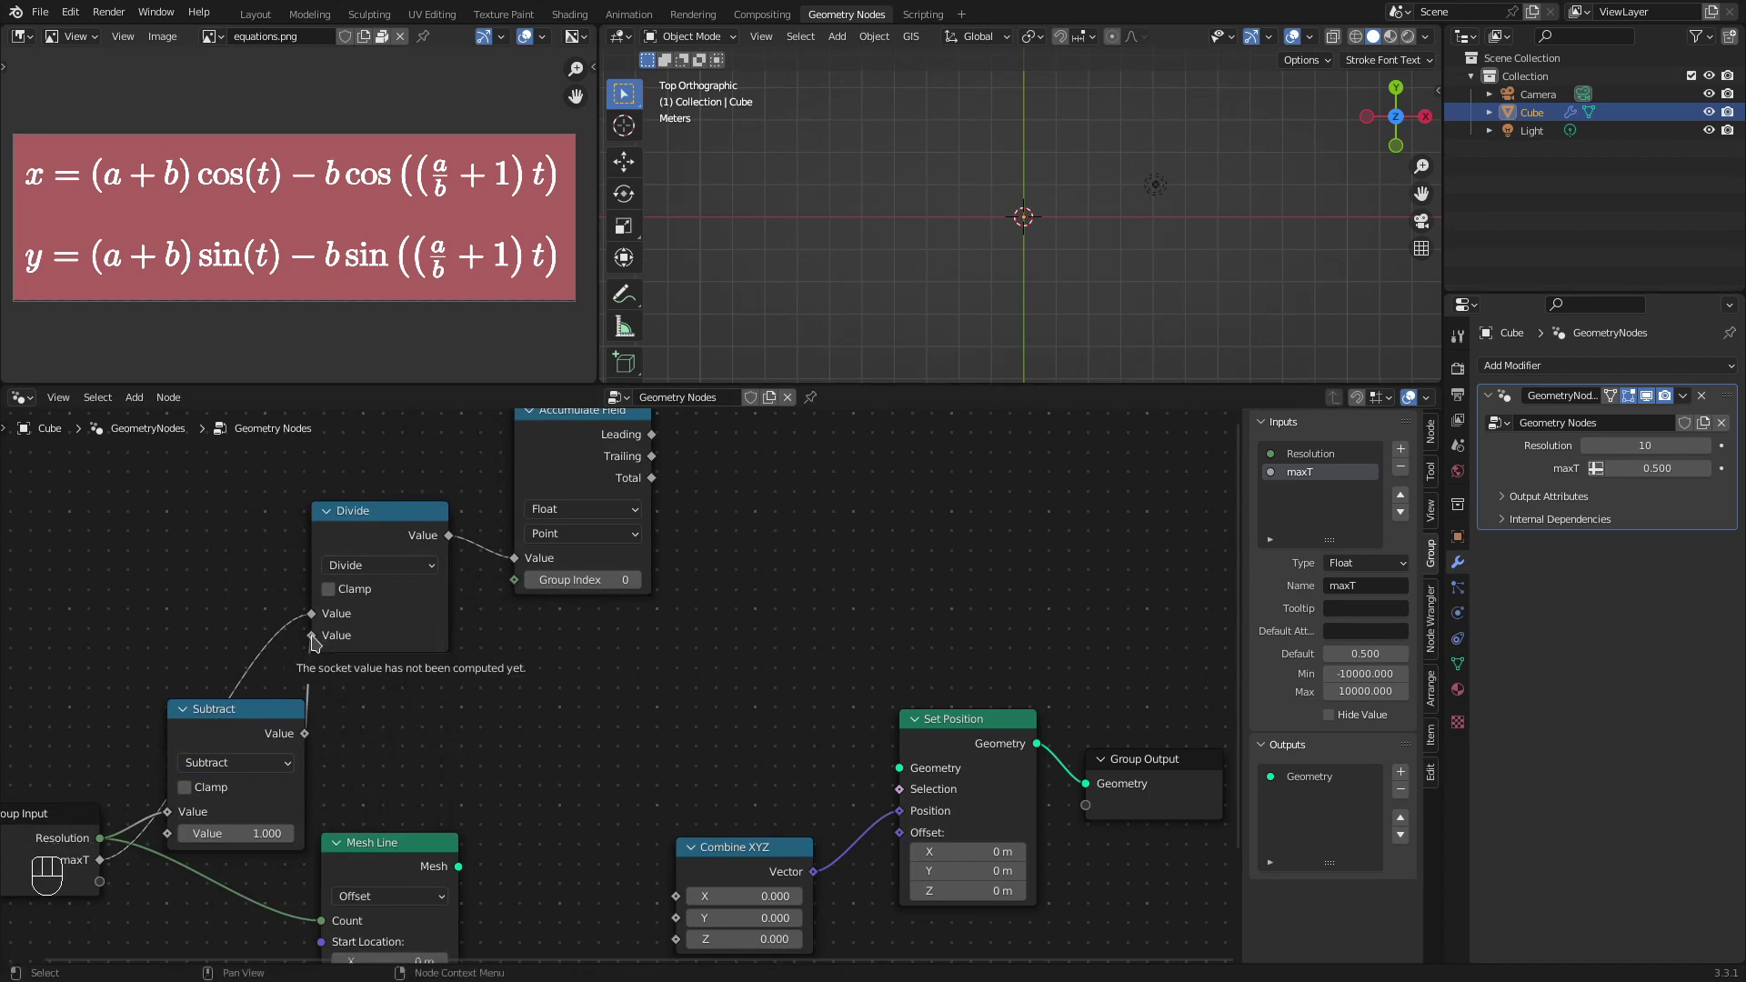
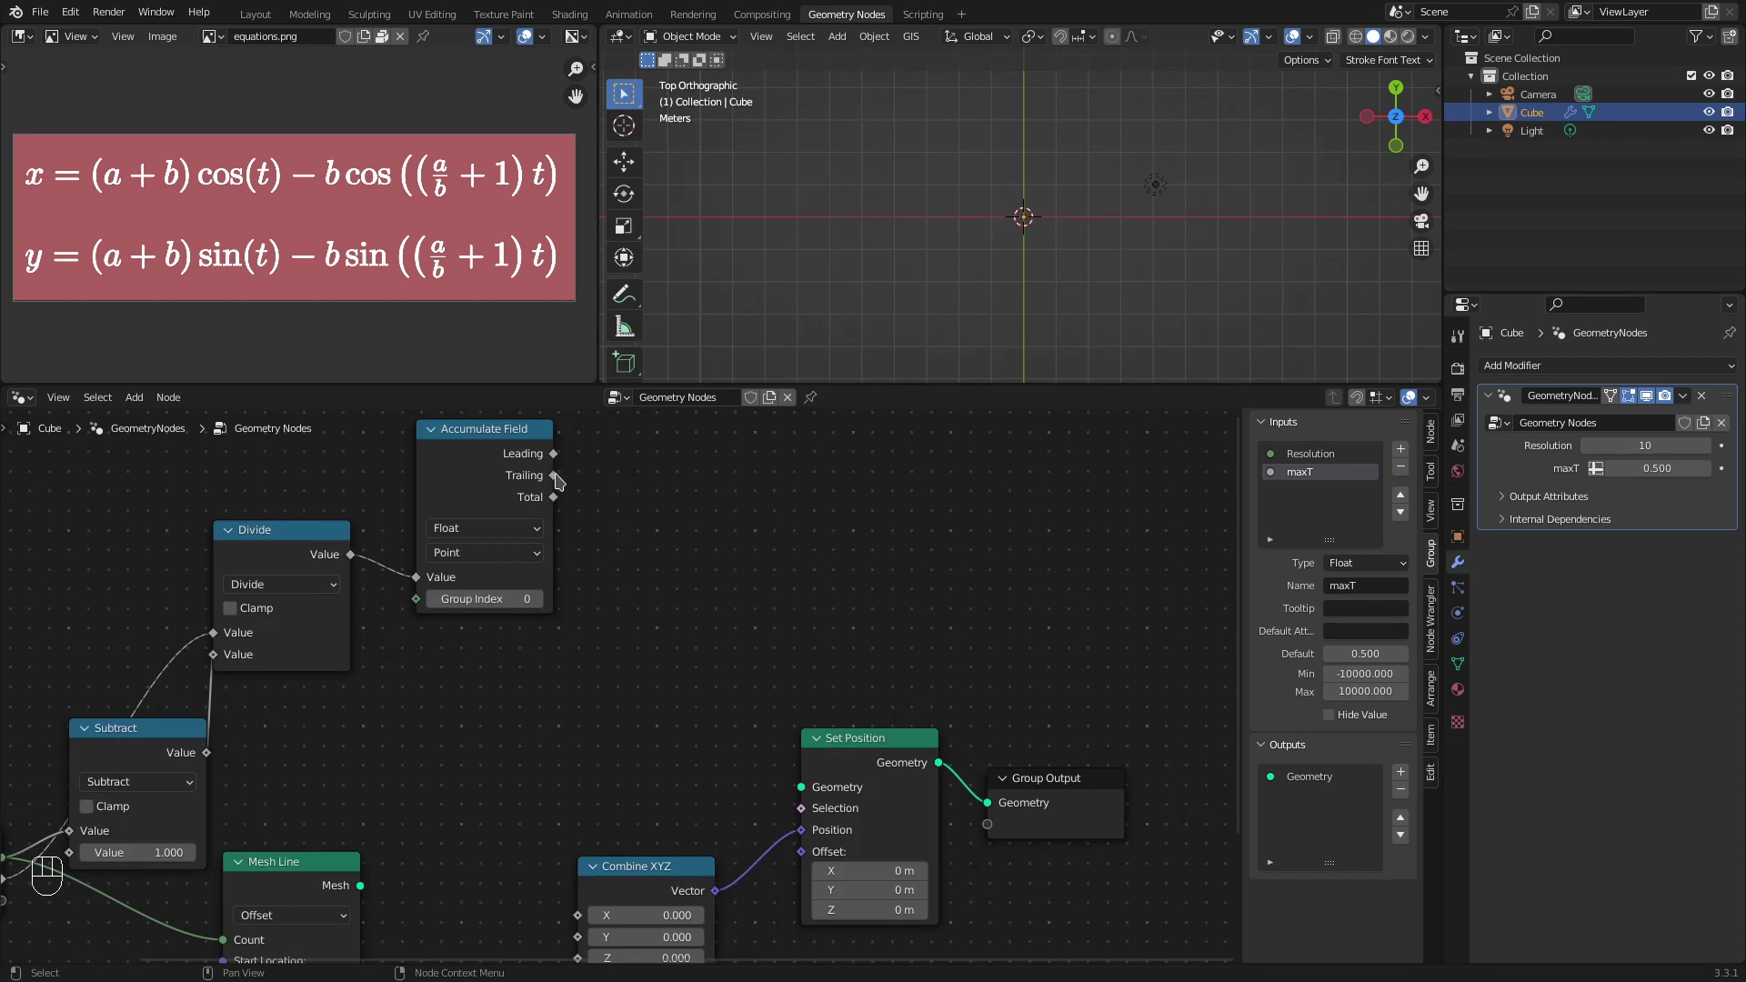
left_click(268, 886)
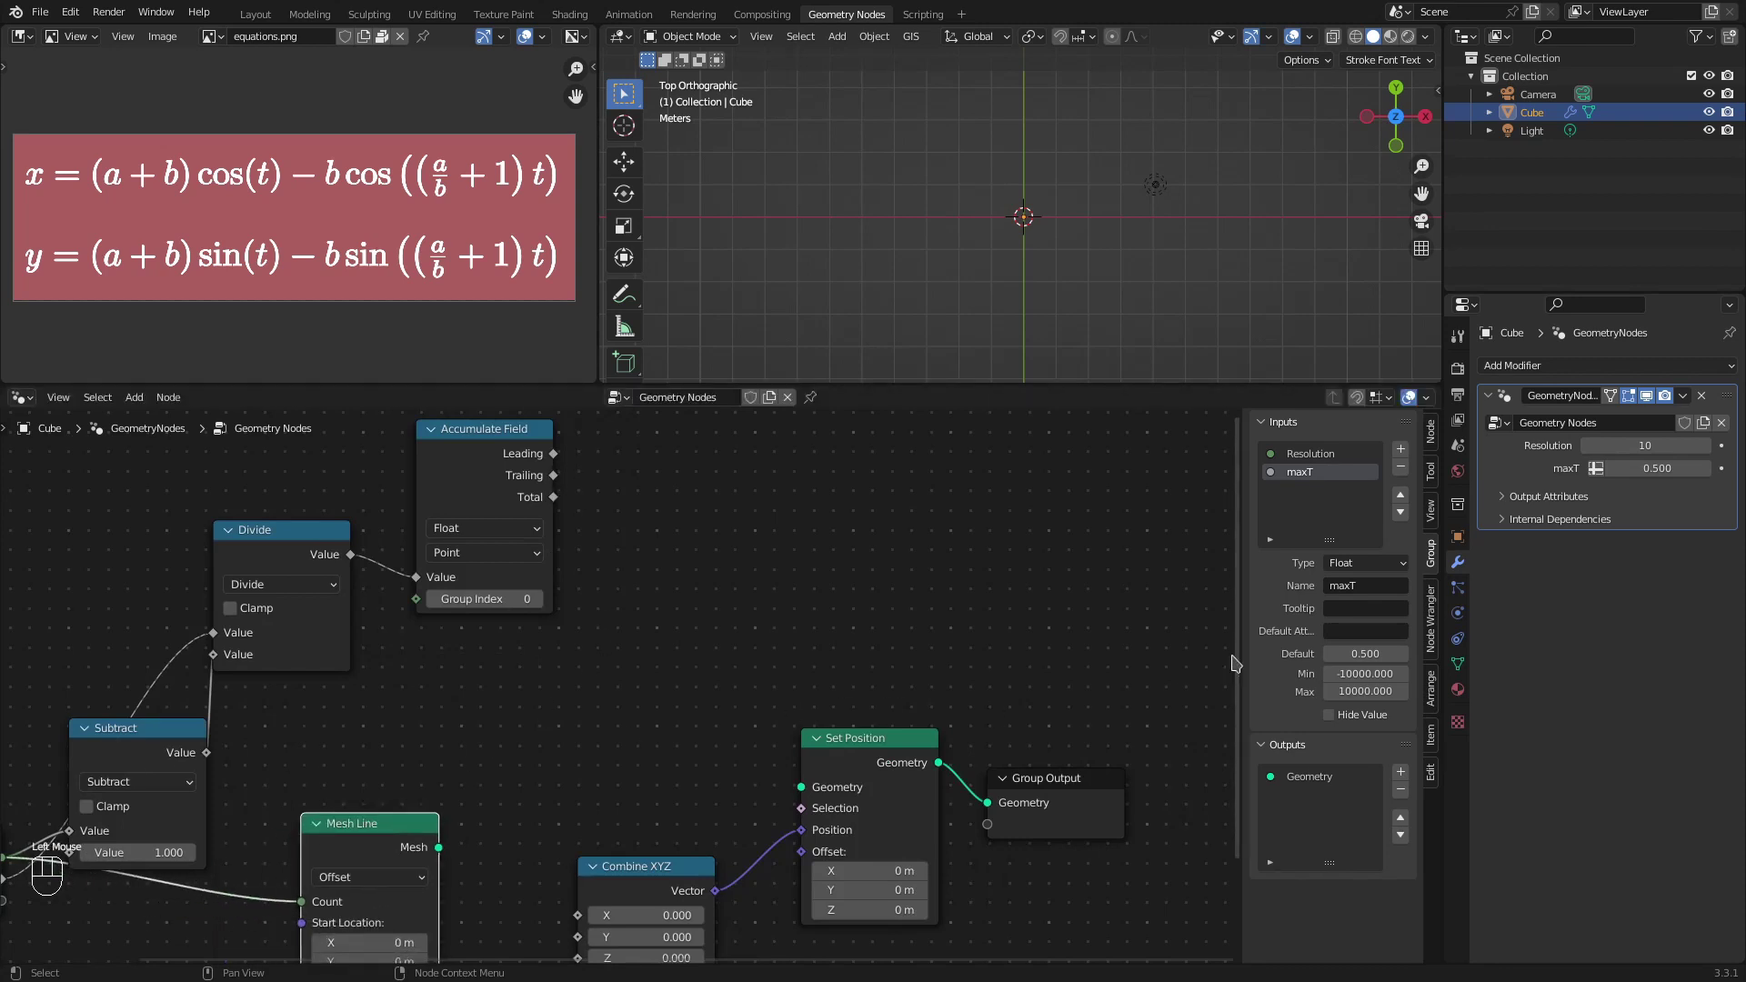
left_click(181, 764)
Step: Add a Divide math node, group it with Ctrl+G and enter the new node group
middle_click(438, 765)
scroll("down", 3)
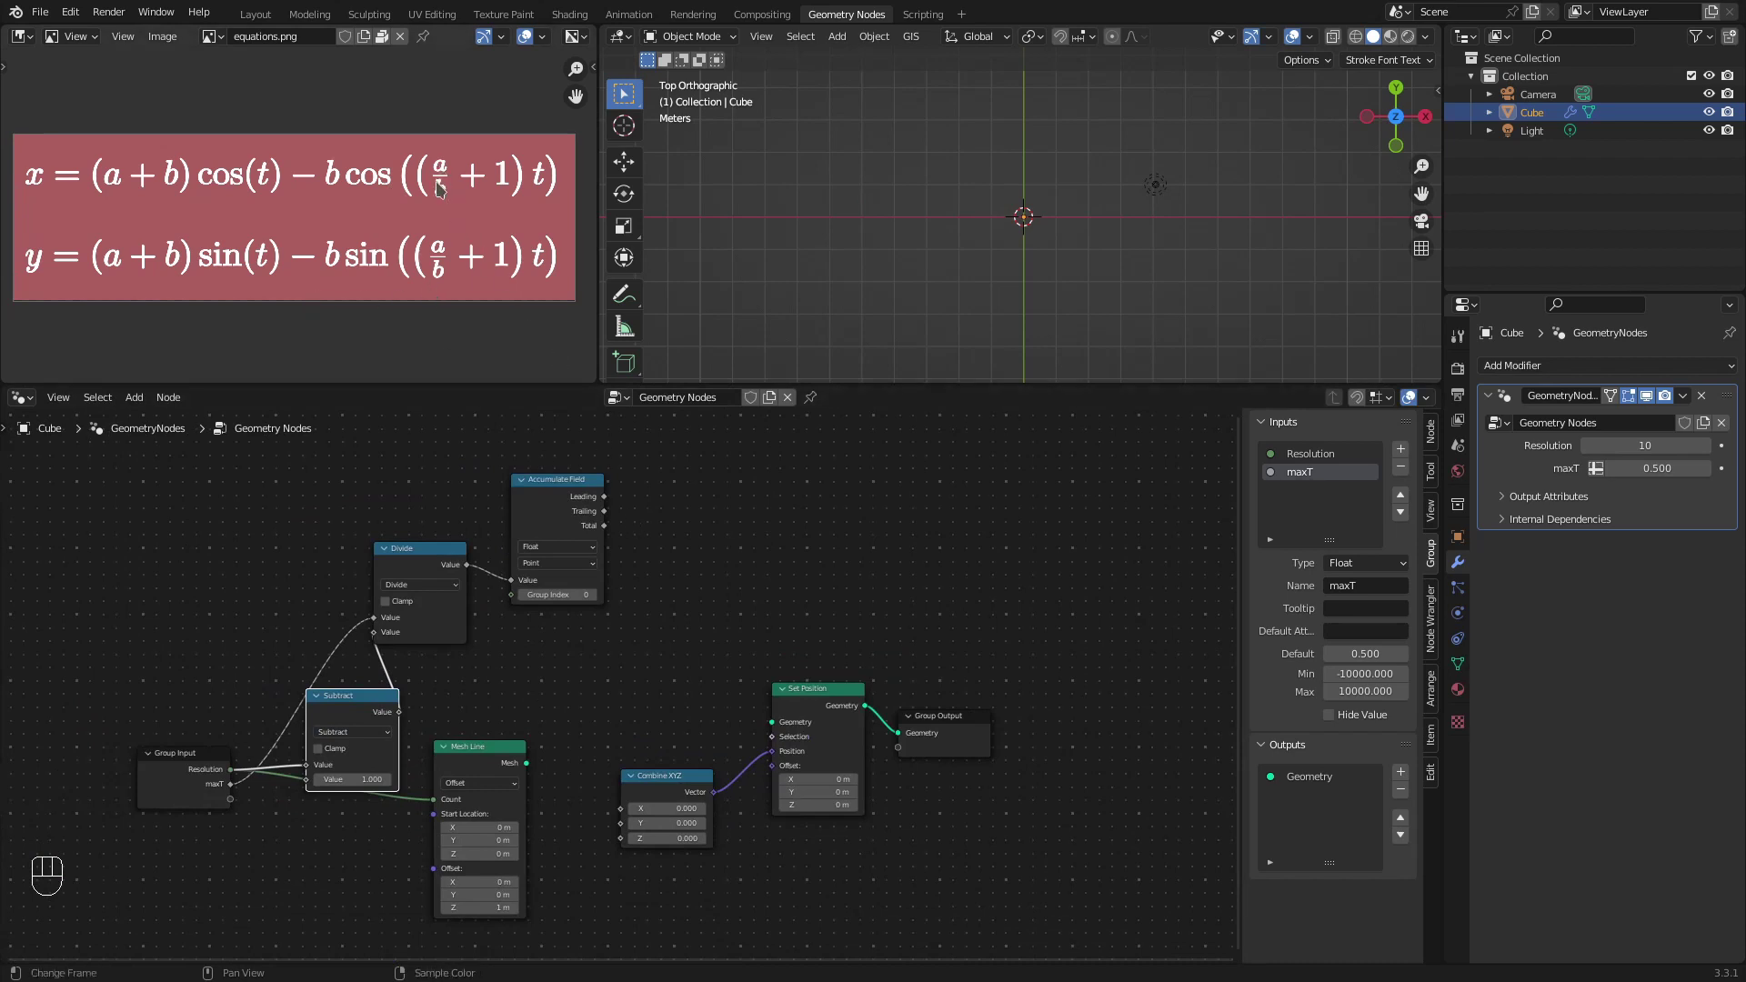
key("shift+a")
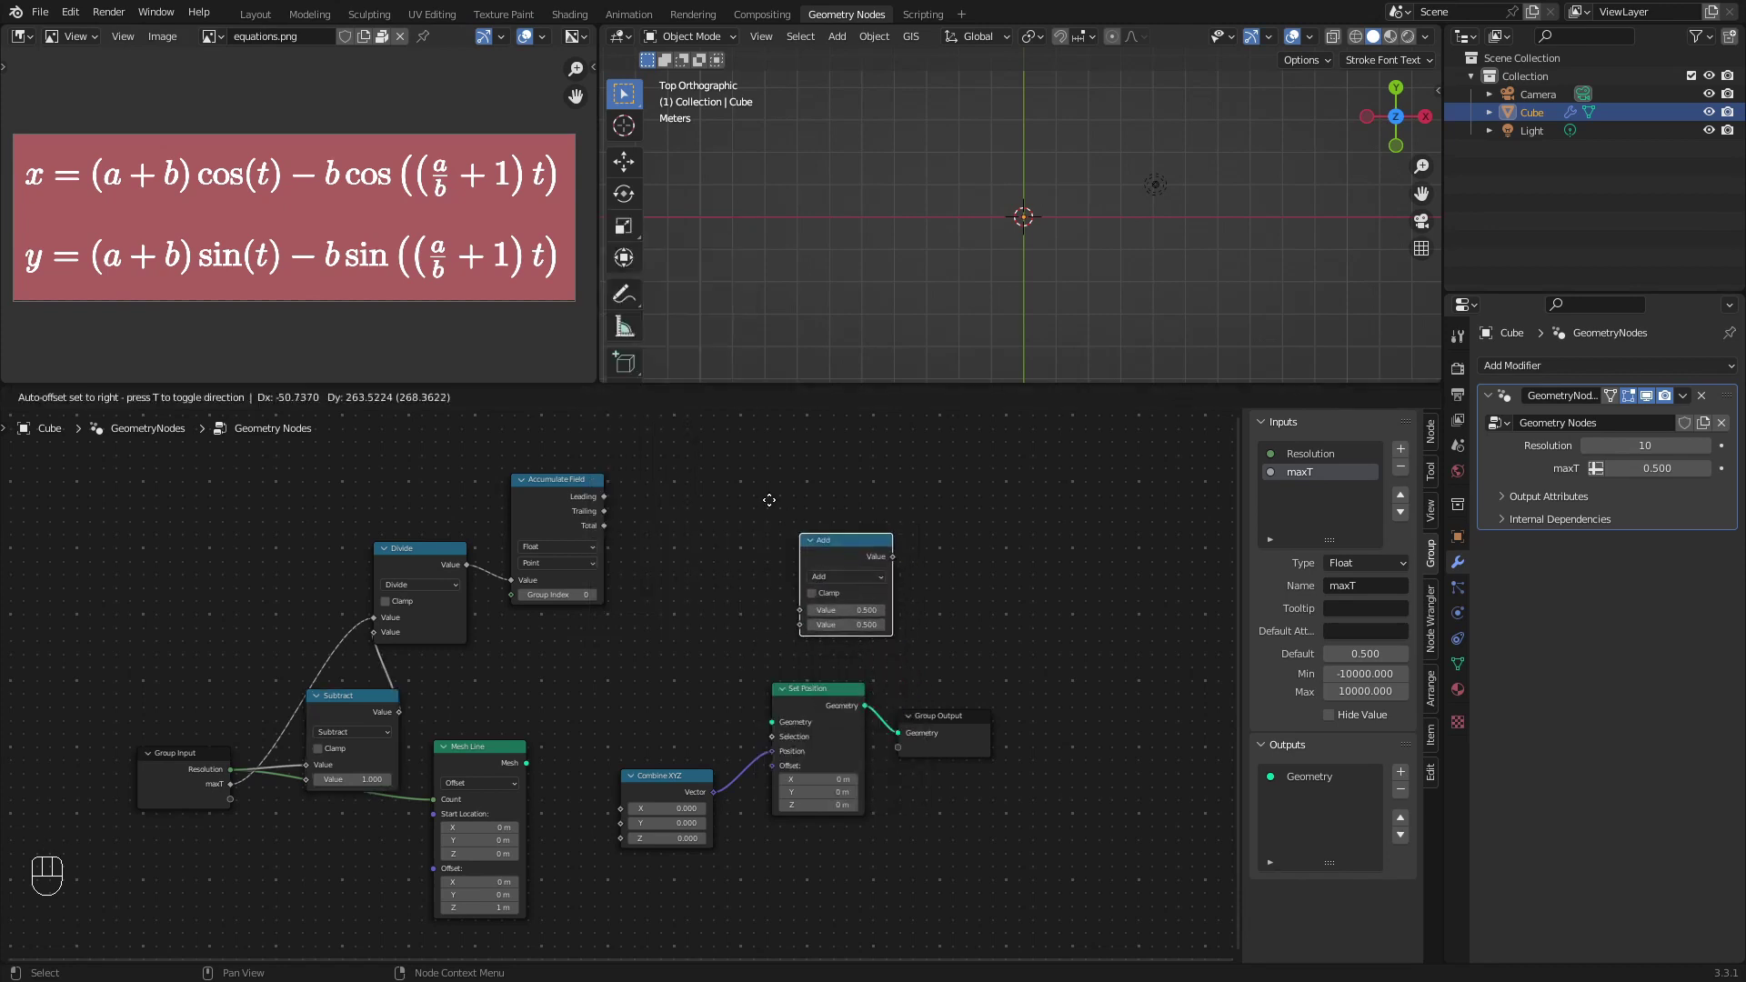
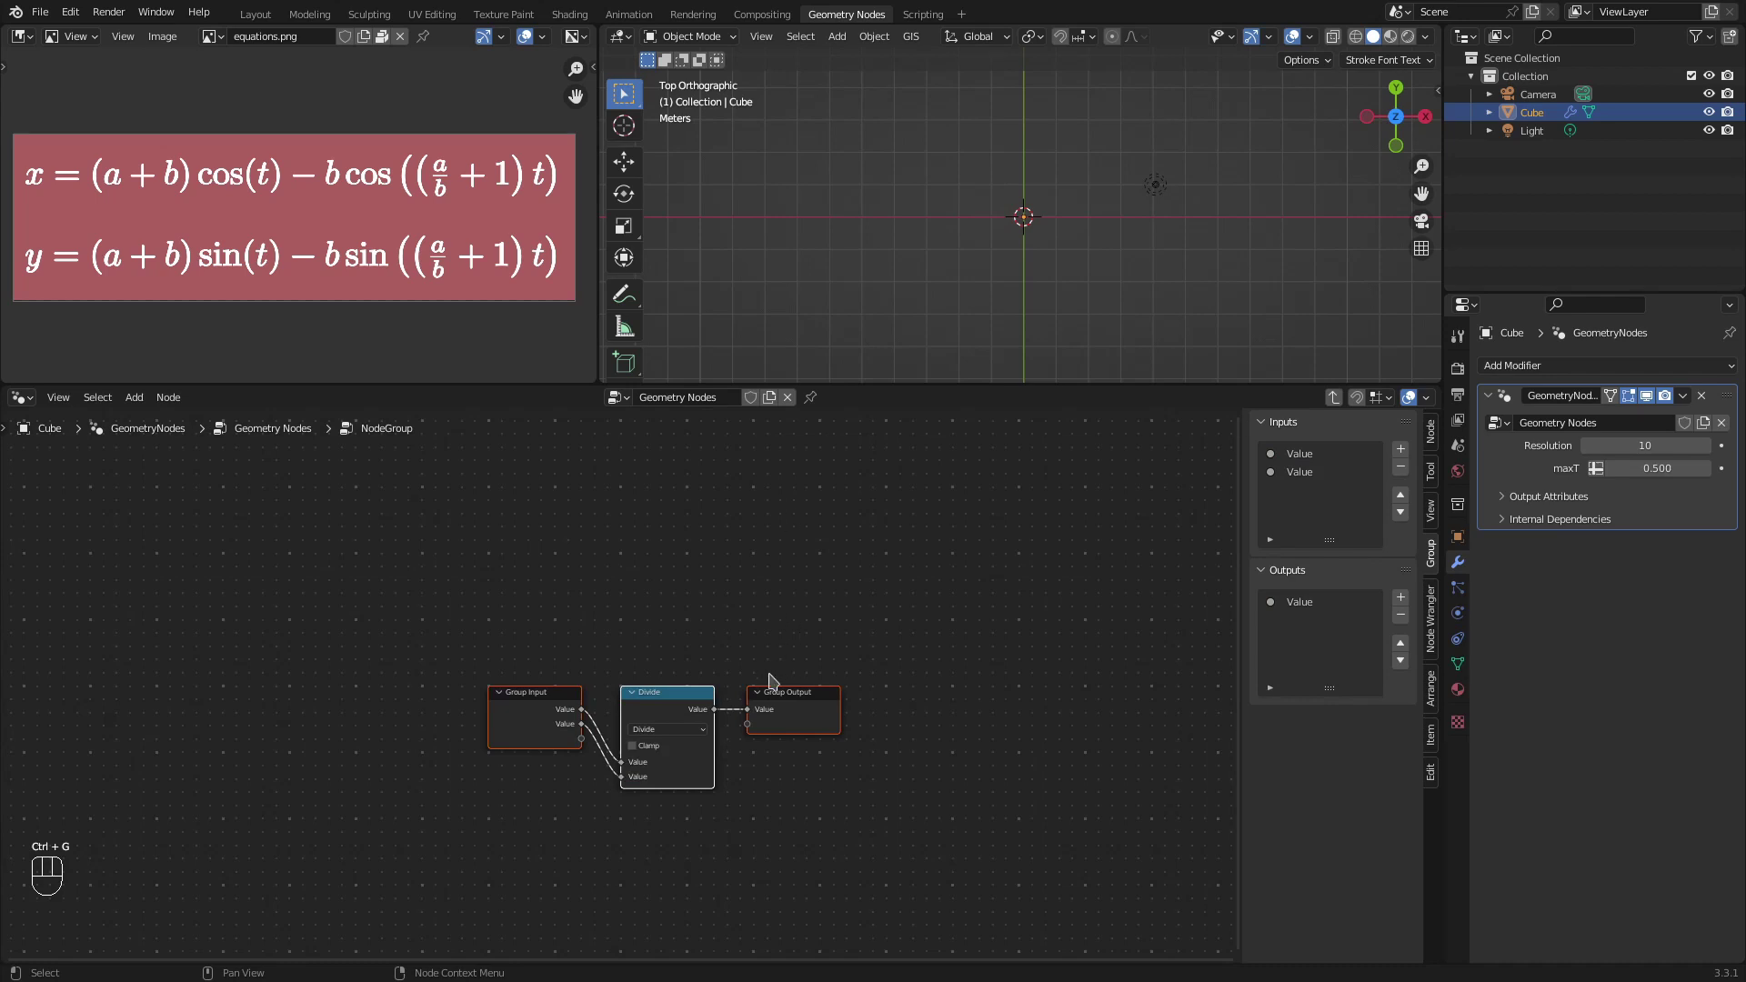
Step: Spread the group's nodes out, Group Output far right, and place a Cosine node in the chain
scroll("up", 3)
left_click_drag(768, 685, 705, 557)
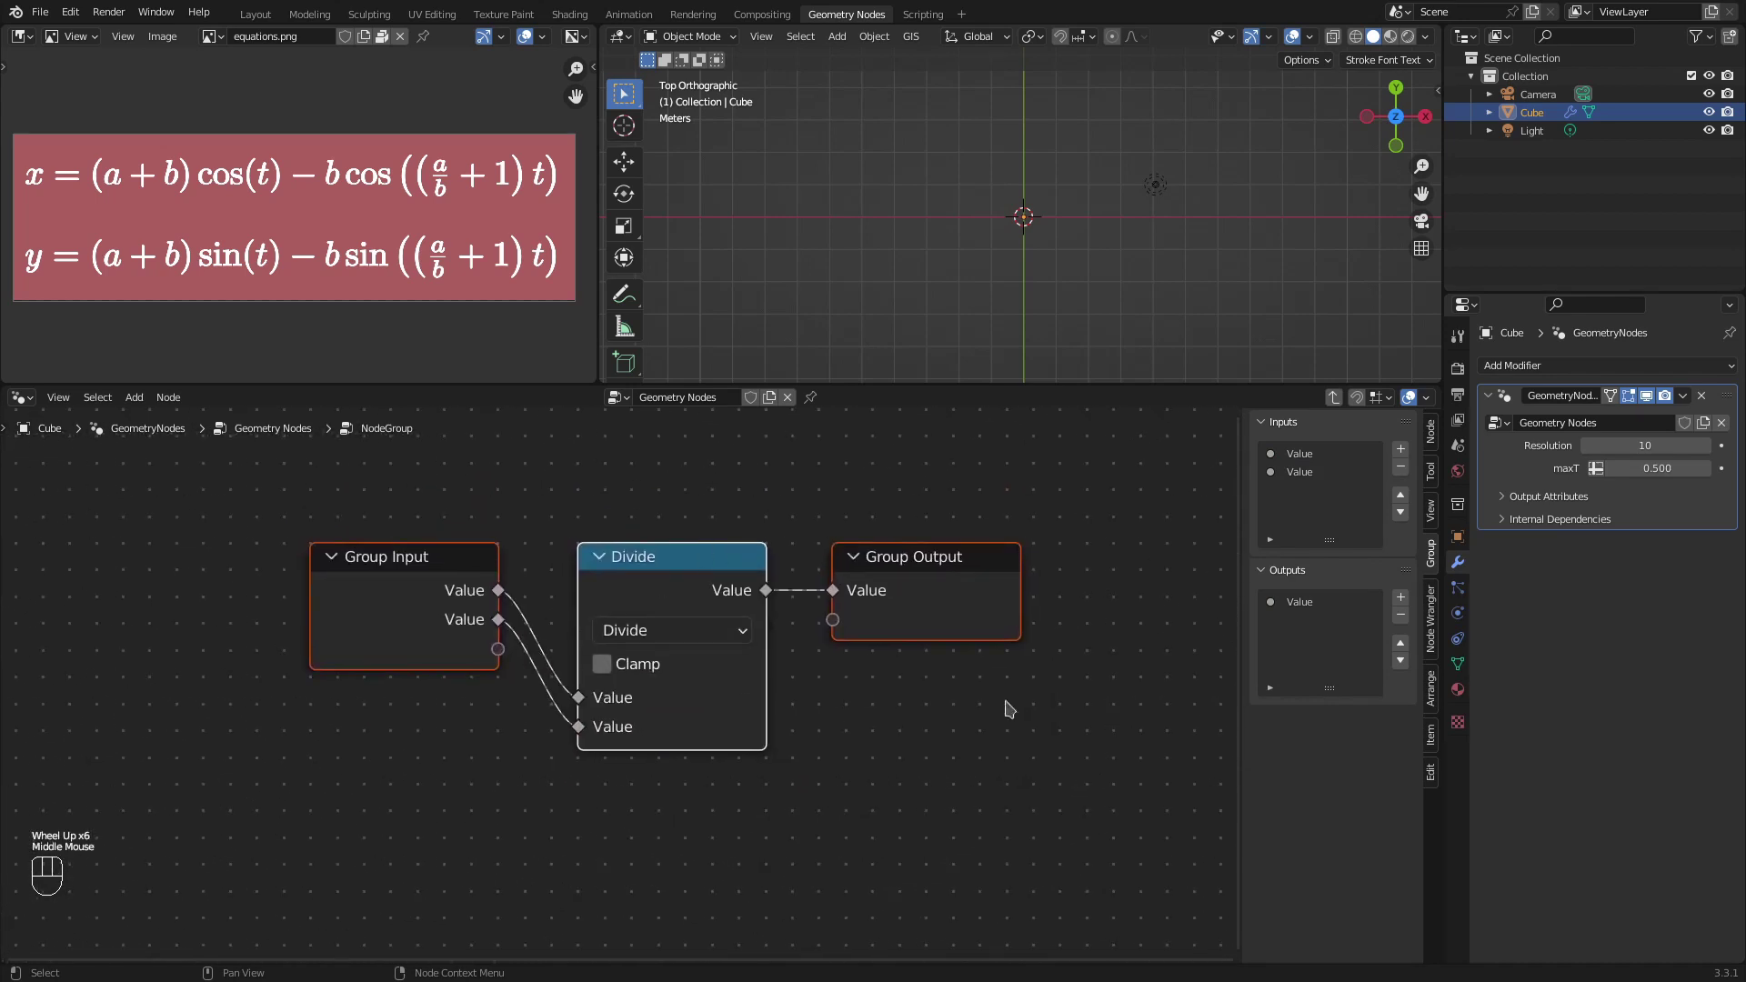
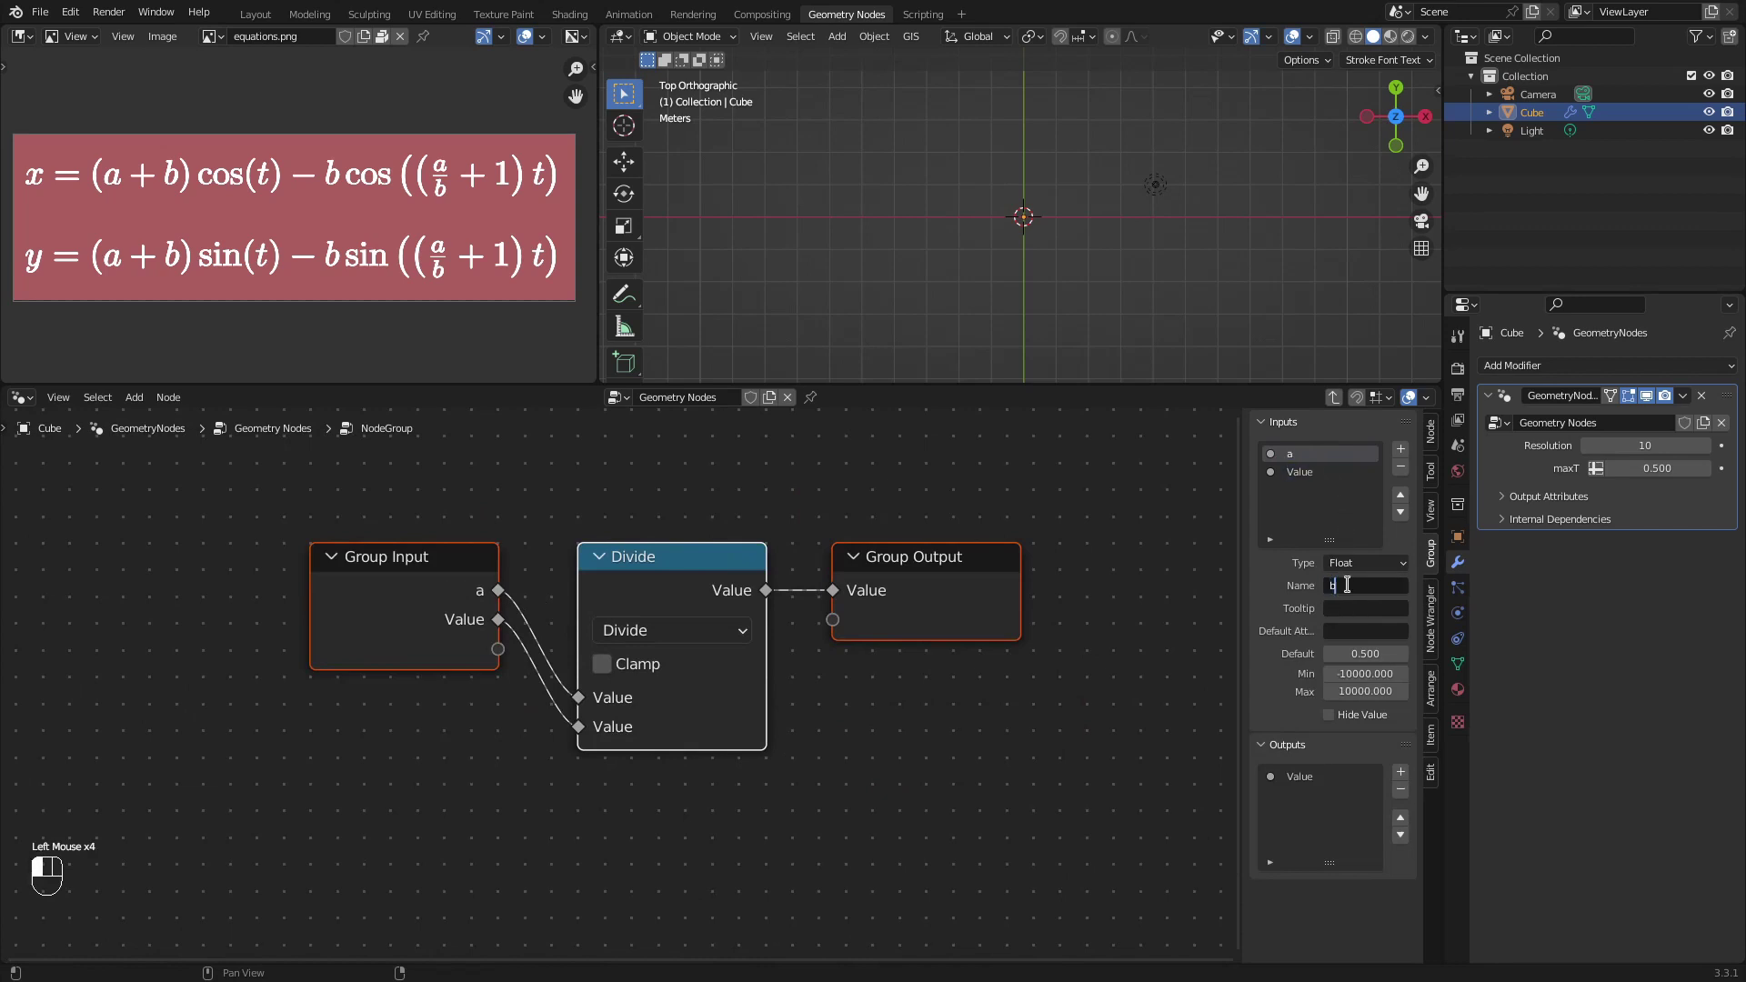
left_click_drag(462, 570, 220, 565)
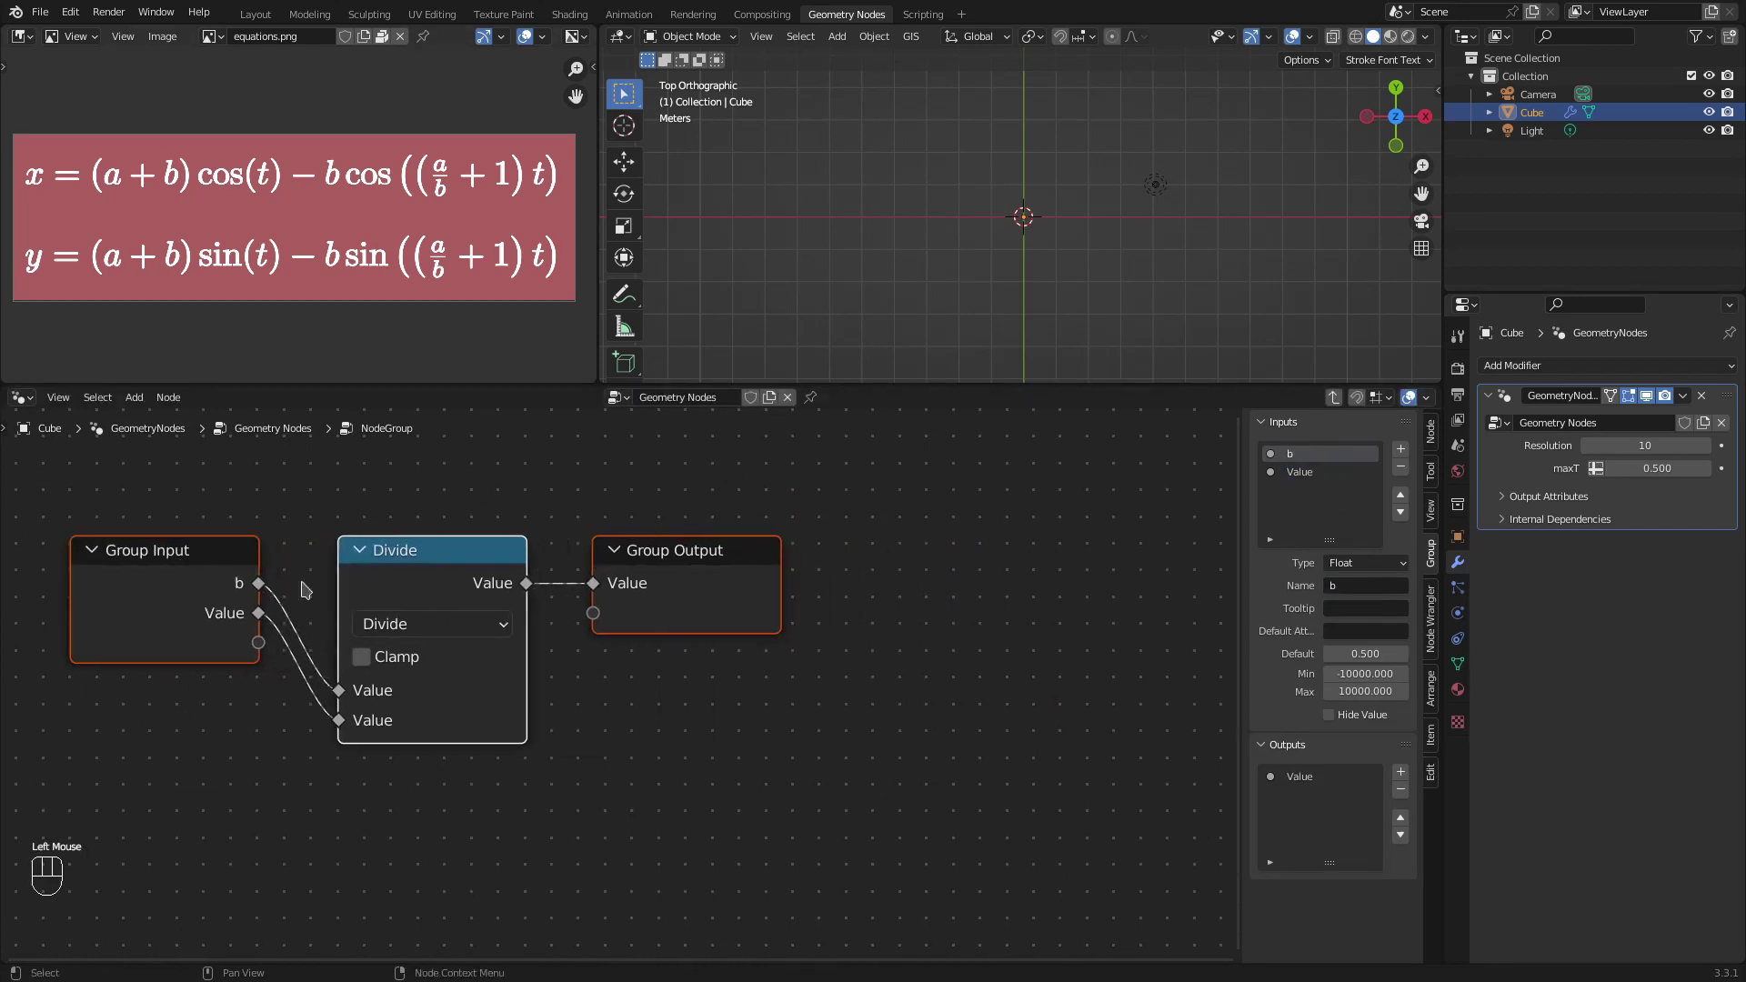
left_click(704, 587)
left_click_drag(704, 581, 1007, 591)
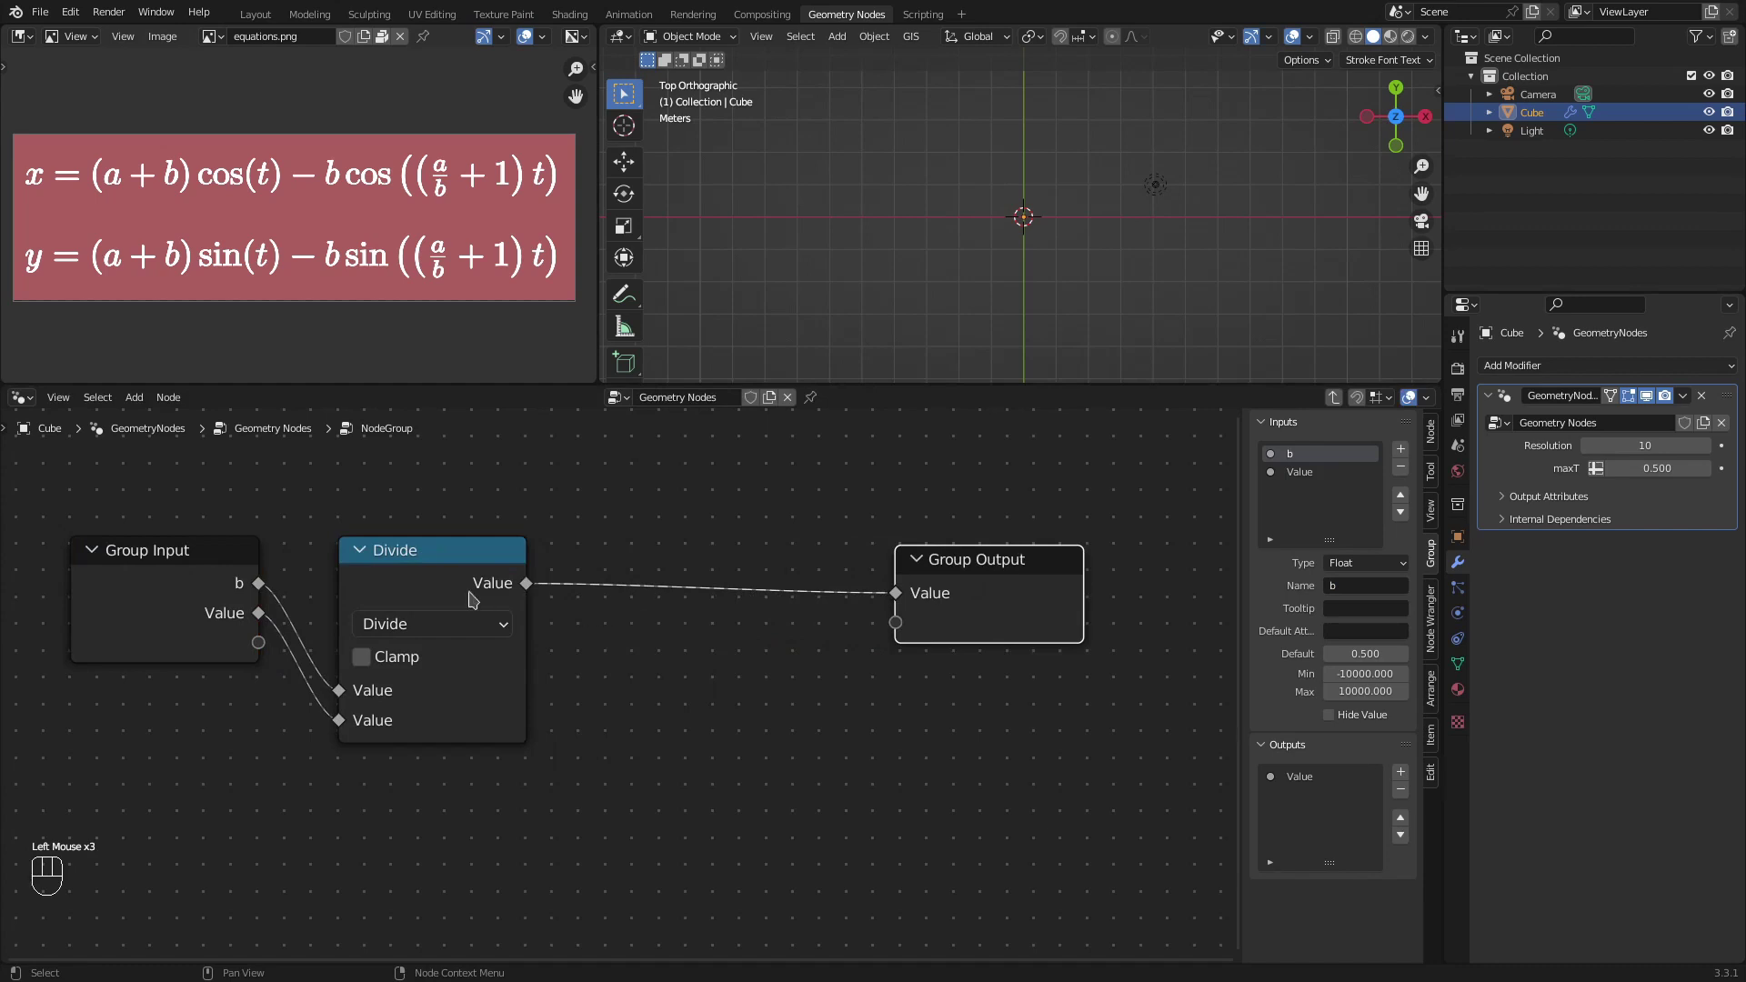
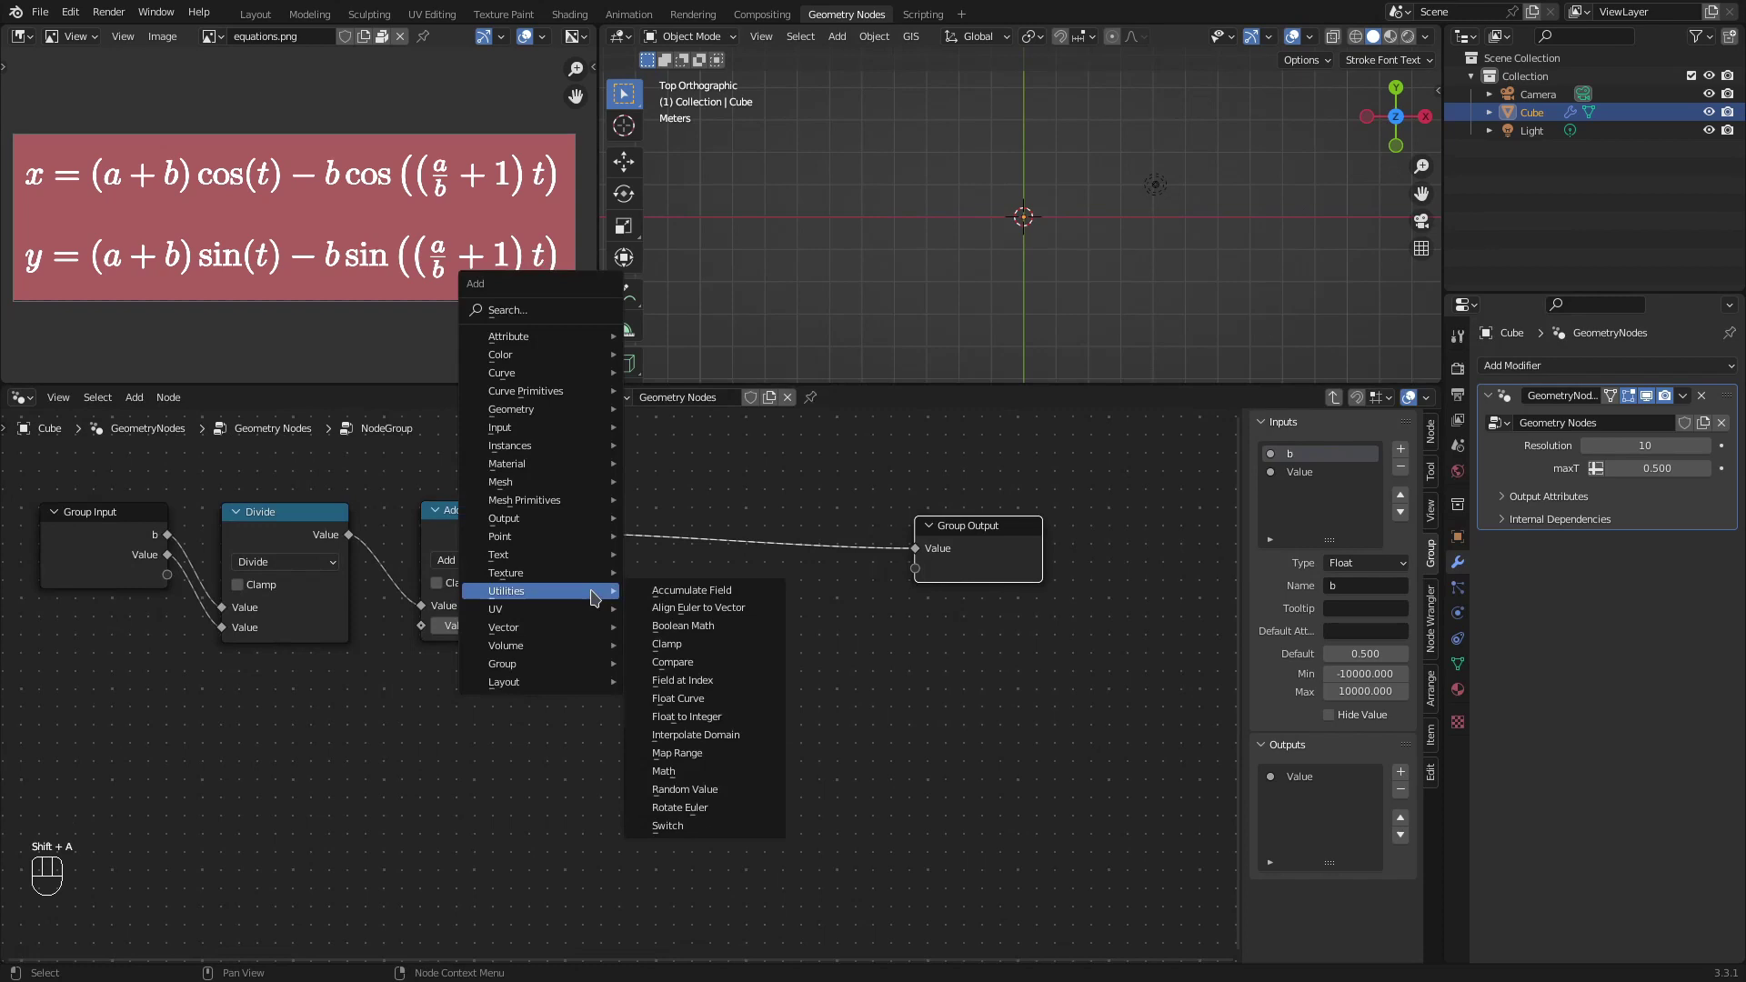
left_click_drag(714, 571, 1087, 641)
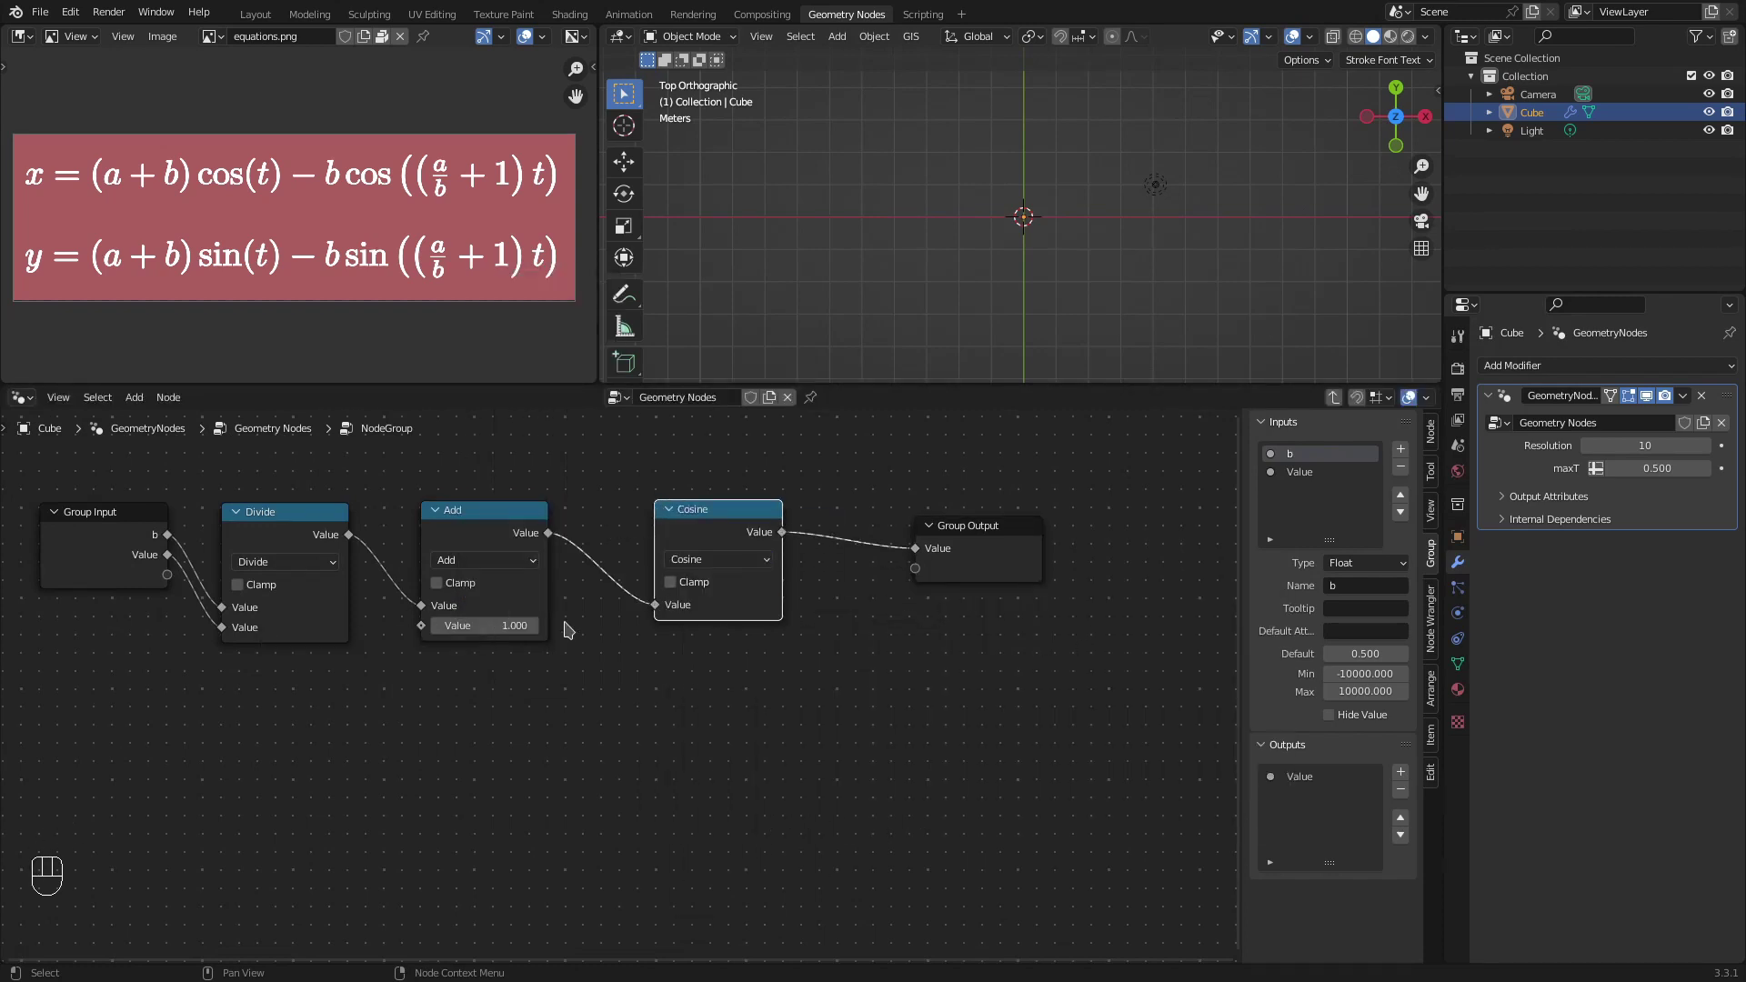
Step: Duplicate the Add node as a Multiply between Add and Cosine and wire it in
left_click(495, 559)
left_click(495, 543)
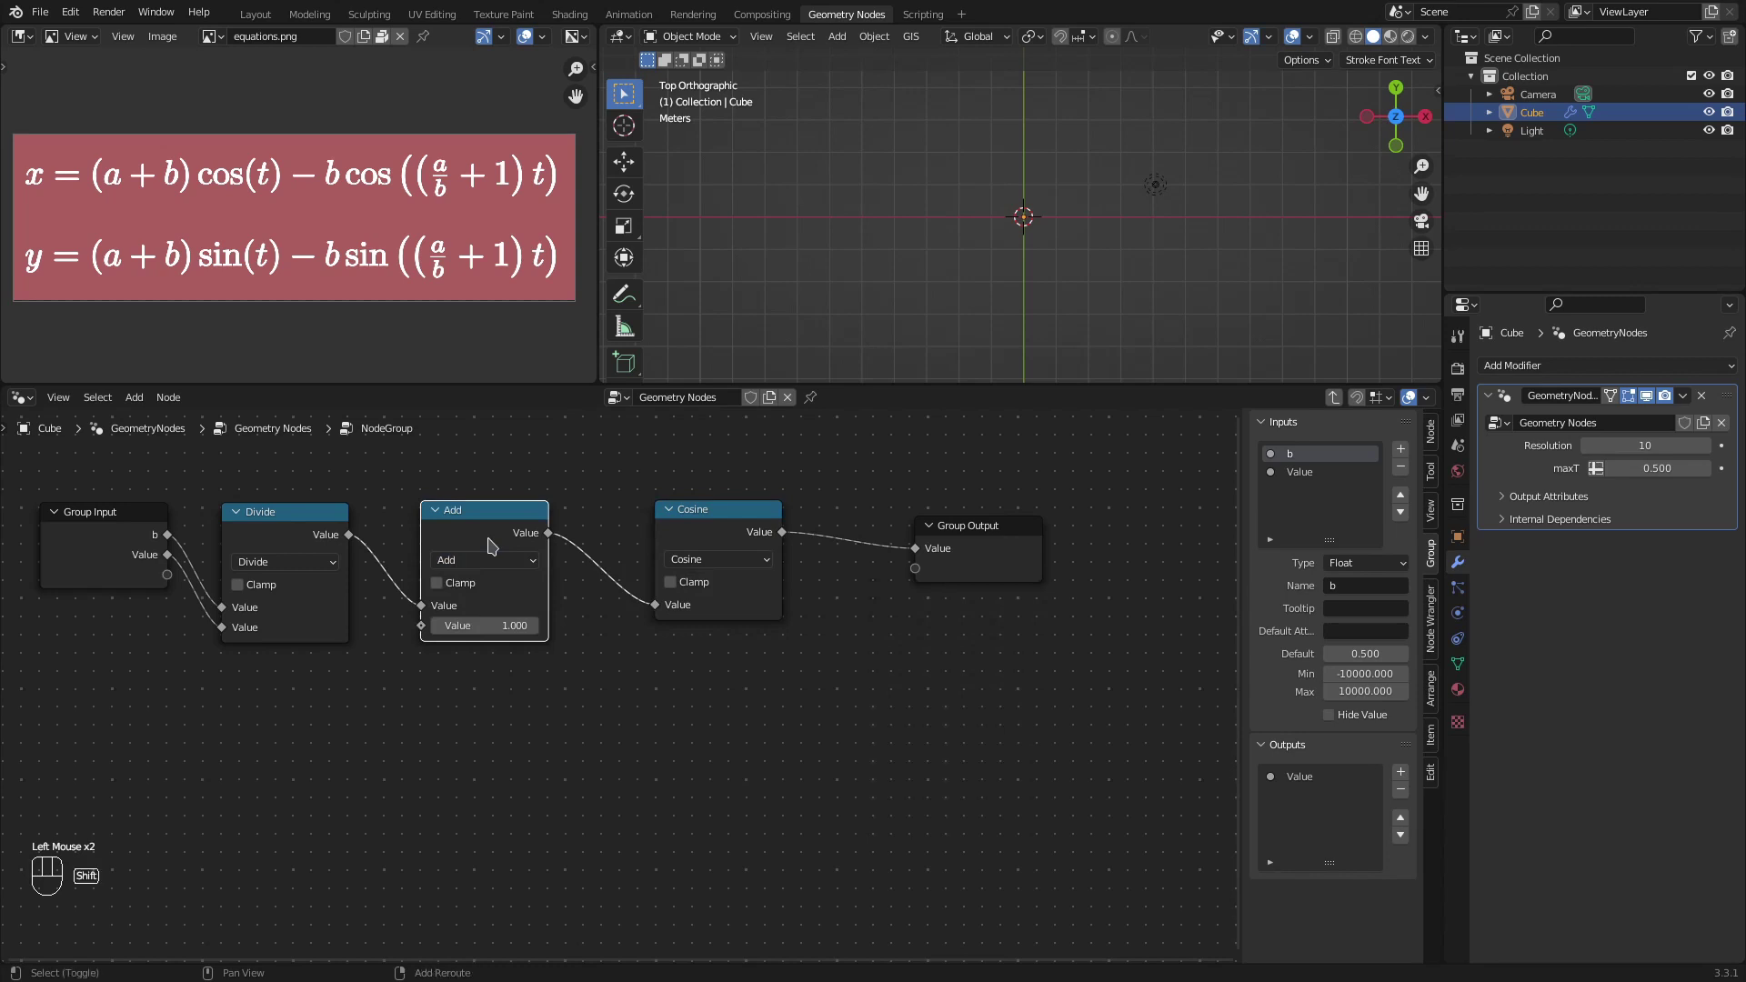
key("shift+d")
left_click(600, 547)
left_click_drag(703, 570, 730, 656)
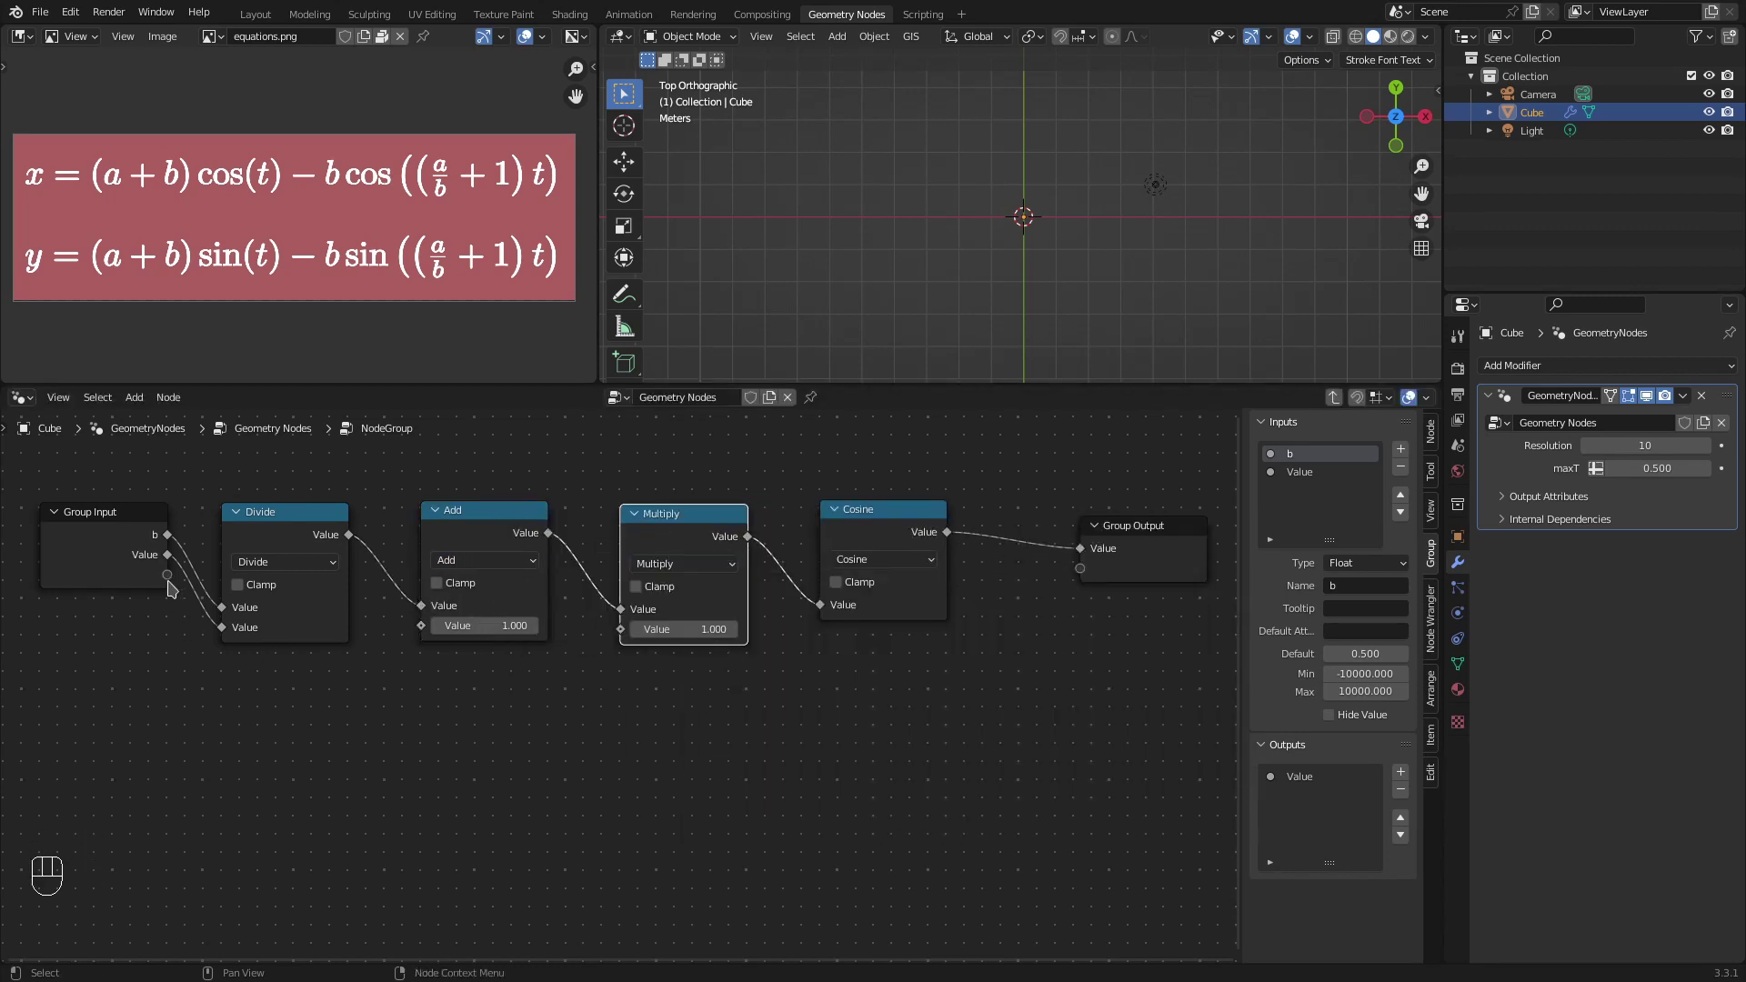
left_click_drag(173, 582, 626, 639)
Step: Give the group three inputs named a, b and t in the Group sidebar
left_click(1310, 472)
left_click(1305, 458)
left_click(1369, 591)
left_click(1358, 594)
left_click(1331, 480)
left_click(1342, 596)
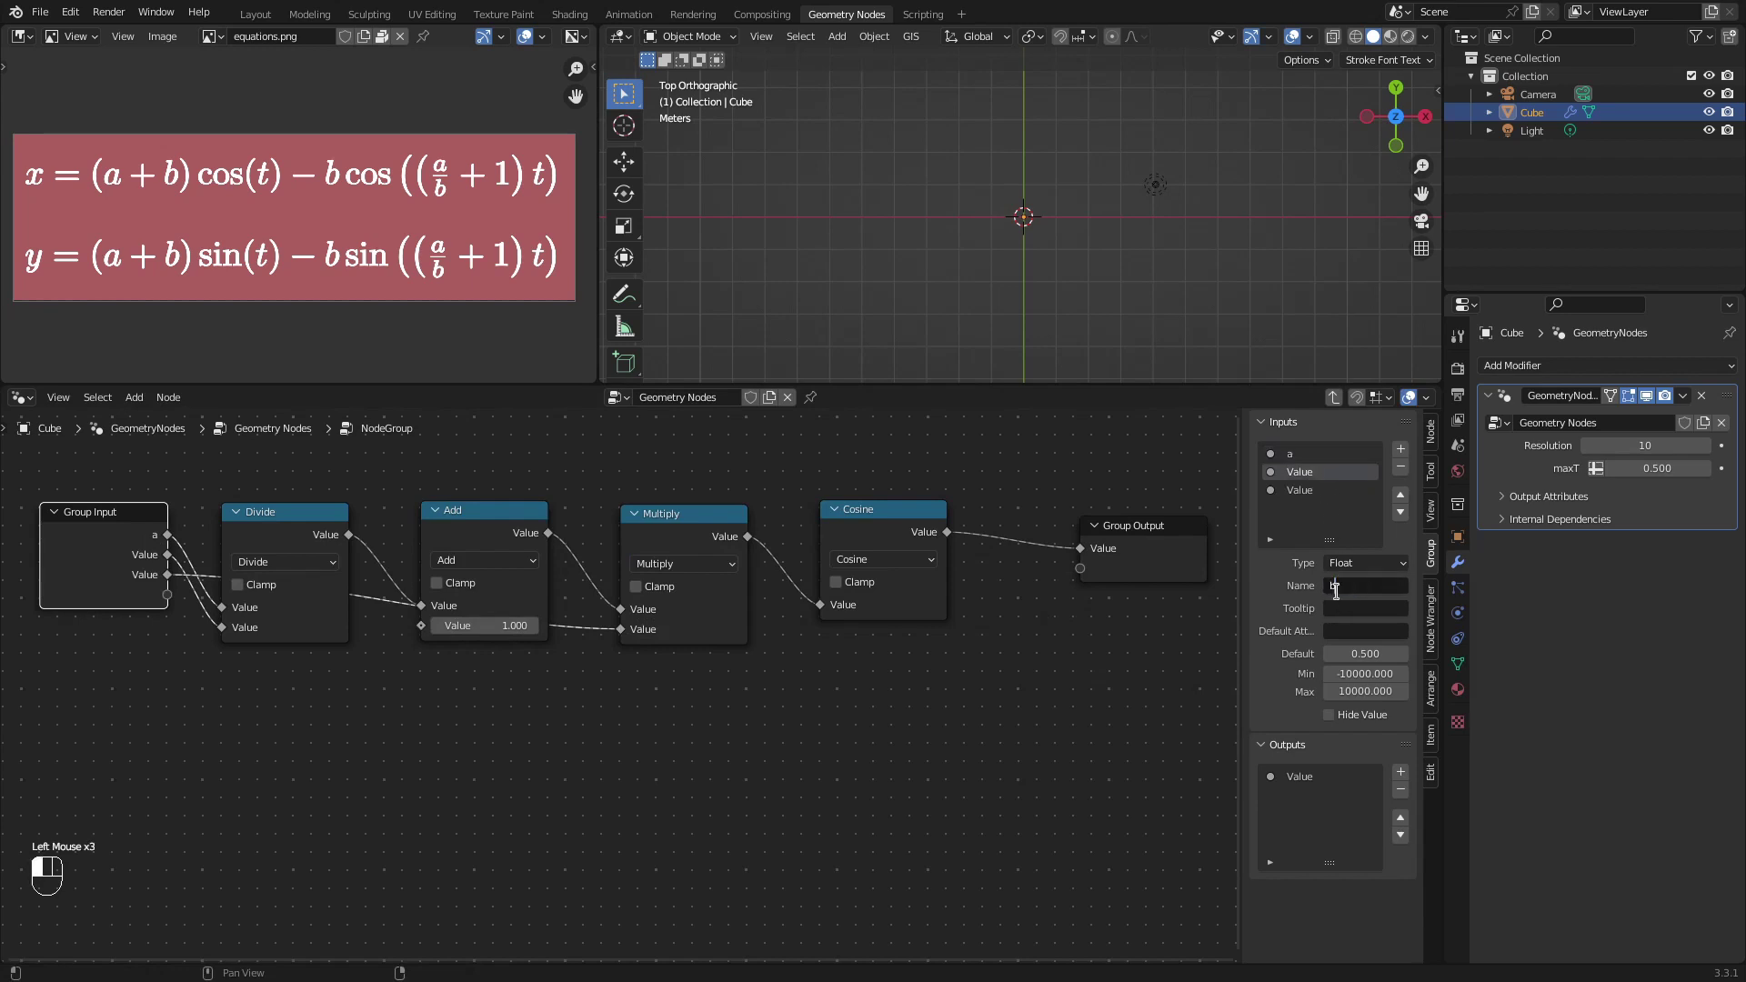
left_click(1343, 483)
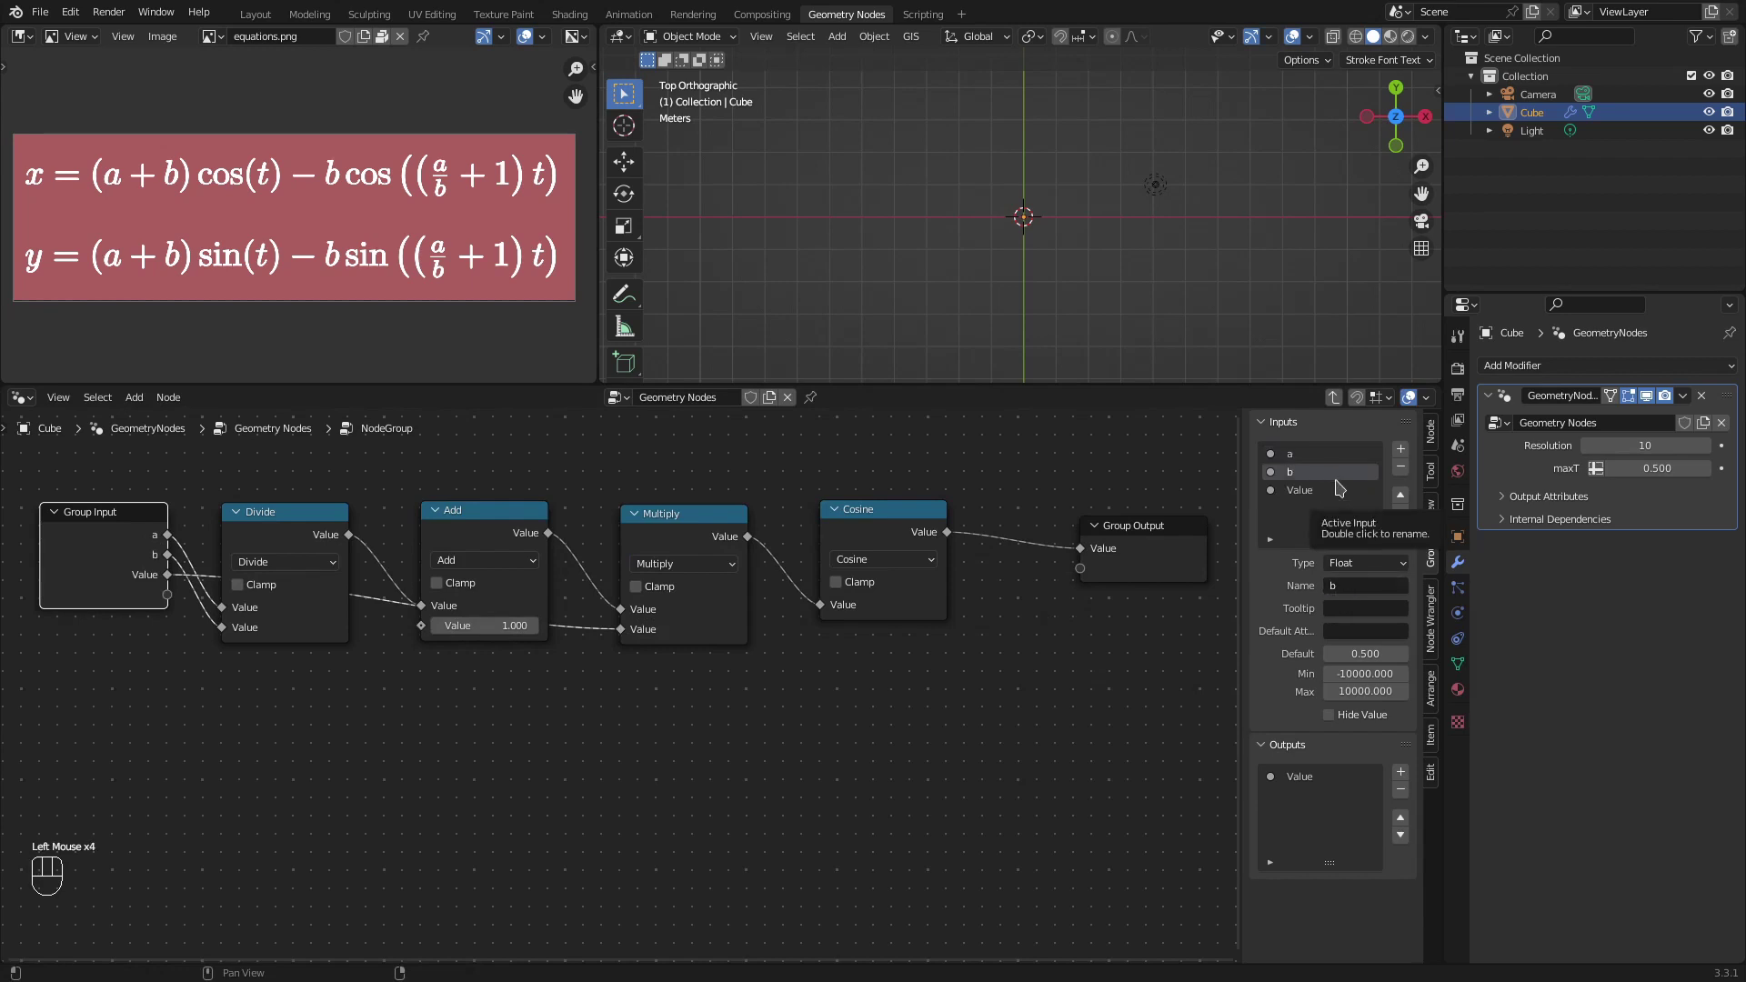
left_click(1341, 489)
left_click(1395, 586)
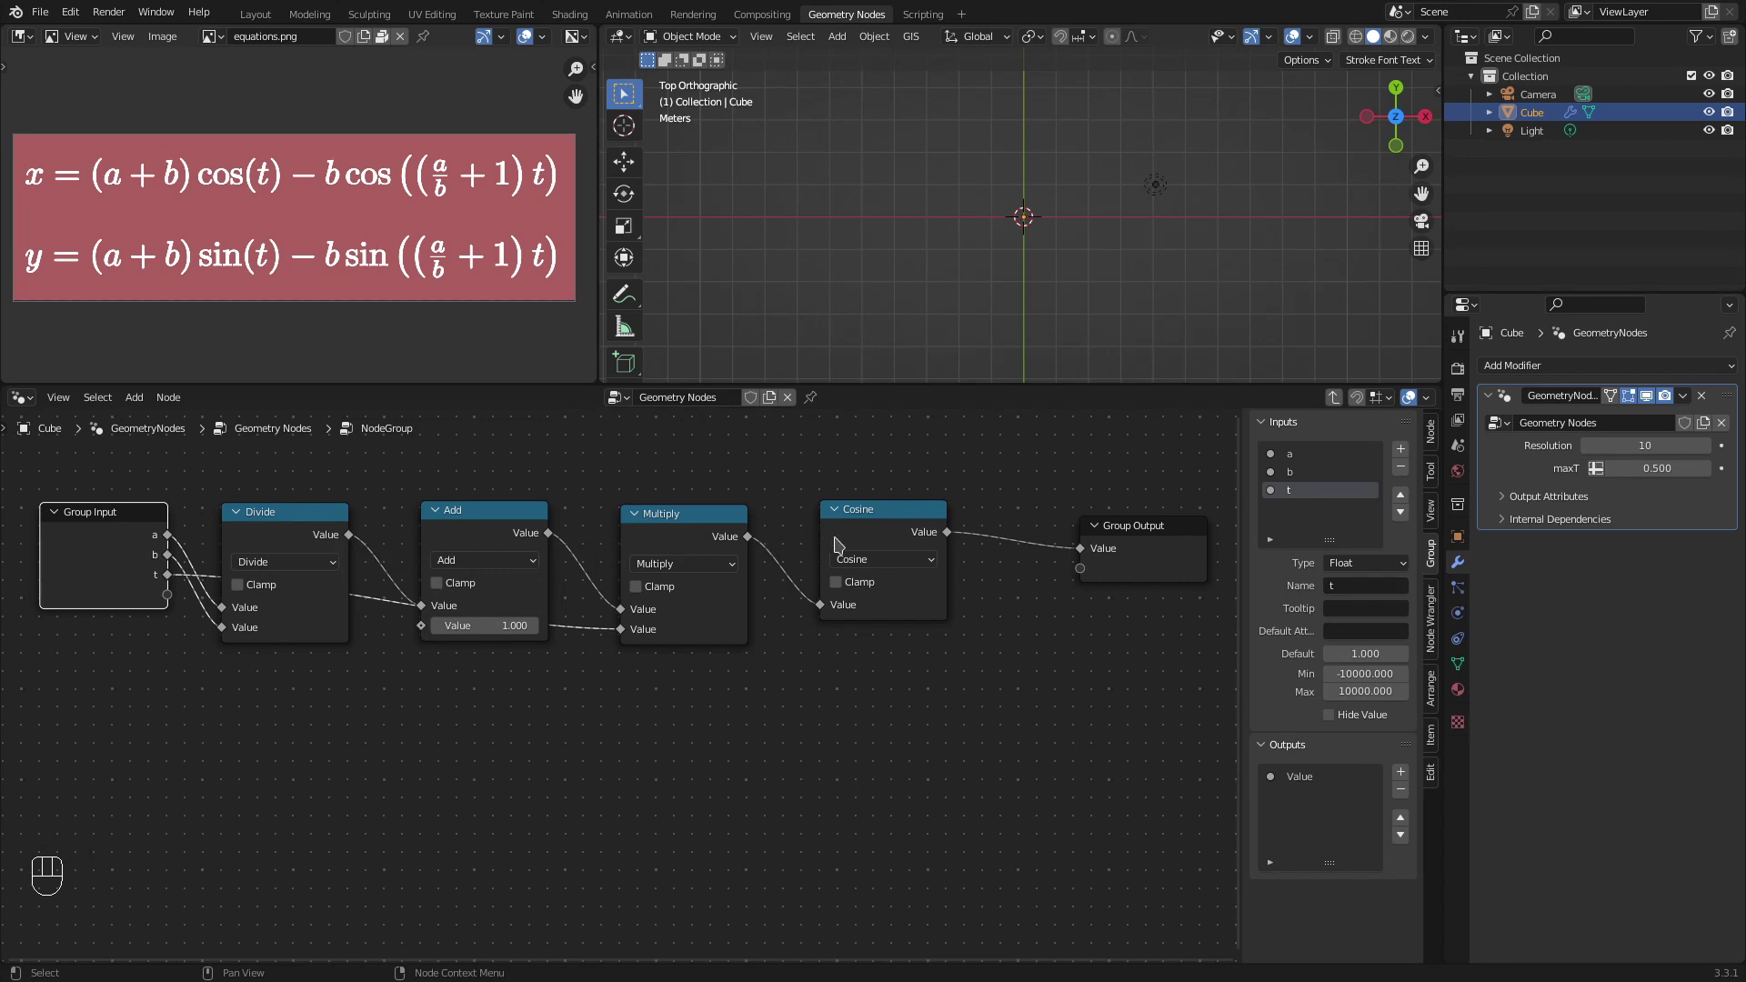
Step: Add Multiply nodes after Cosine and below the chain, feeding b and t into them
left_click(689, 525)
key("shift+d")
left_click(1037, 524)
left_click(178, 564)
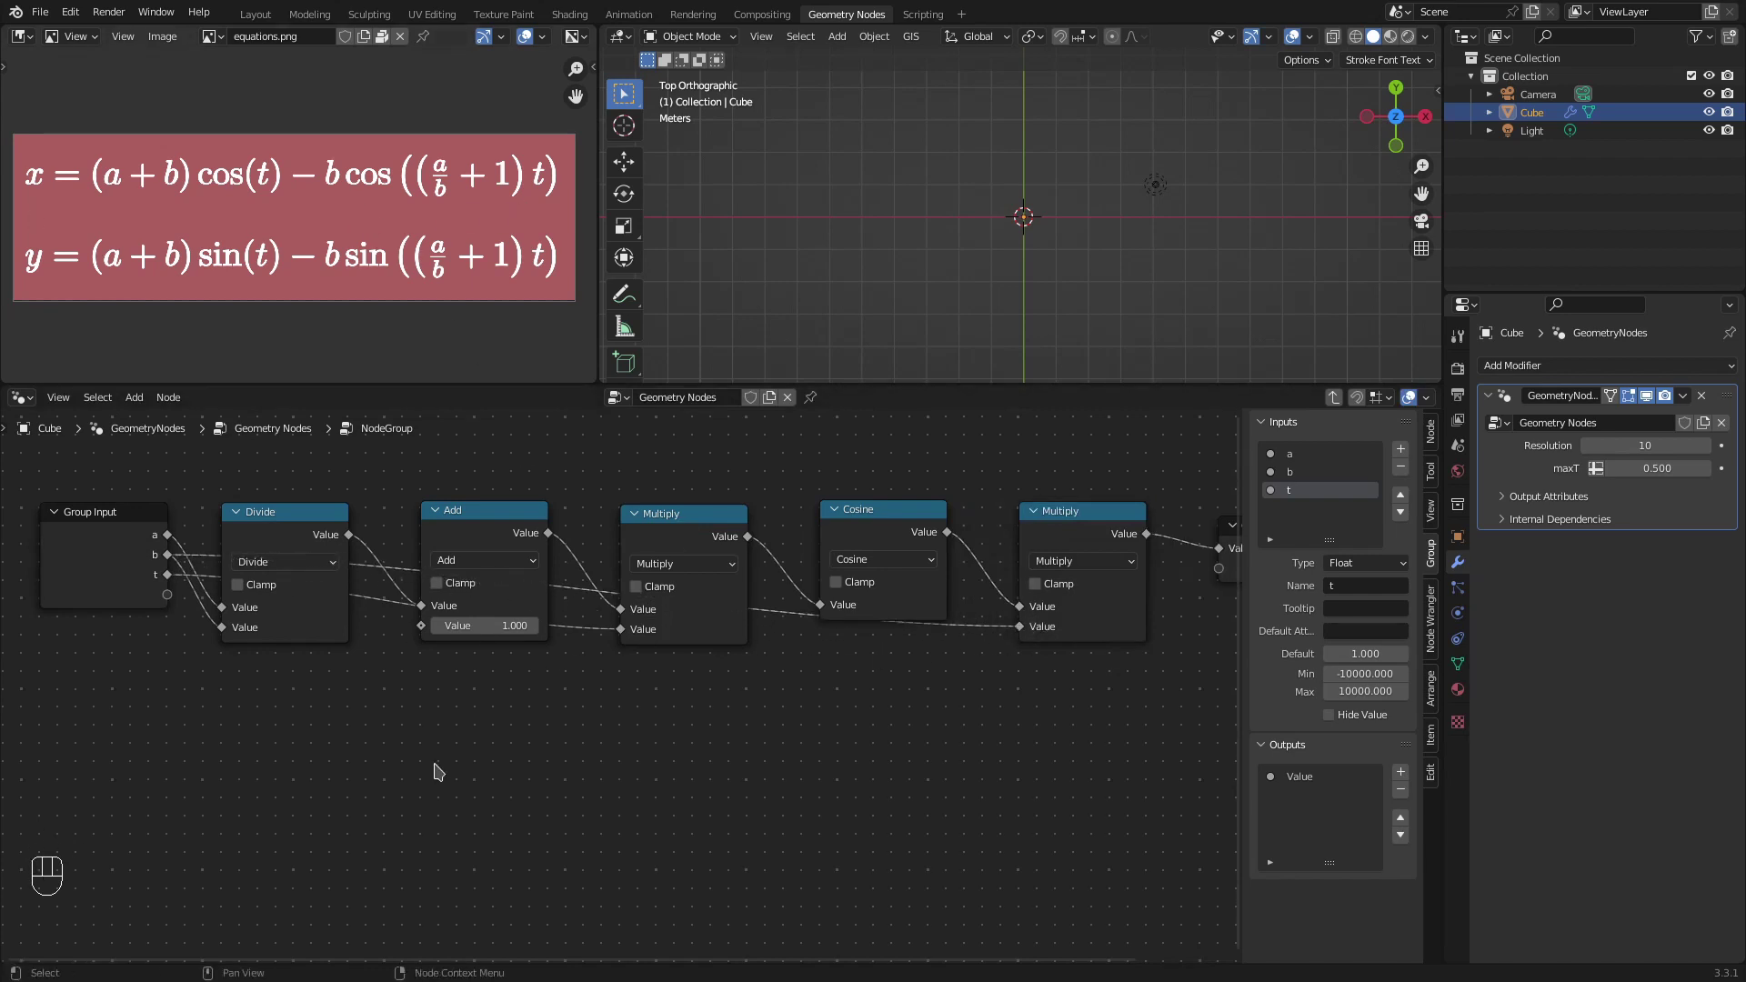
left_click(487, 544)
key("shift+d")
left_click(302, 783)
left_click(173, 538)
left_click(244, 837)
left_click_drag(170, 558, 244, 874)
left_click_drag(276, 779, 271, 717)
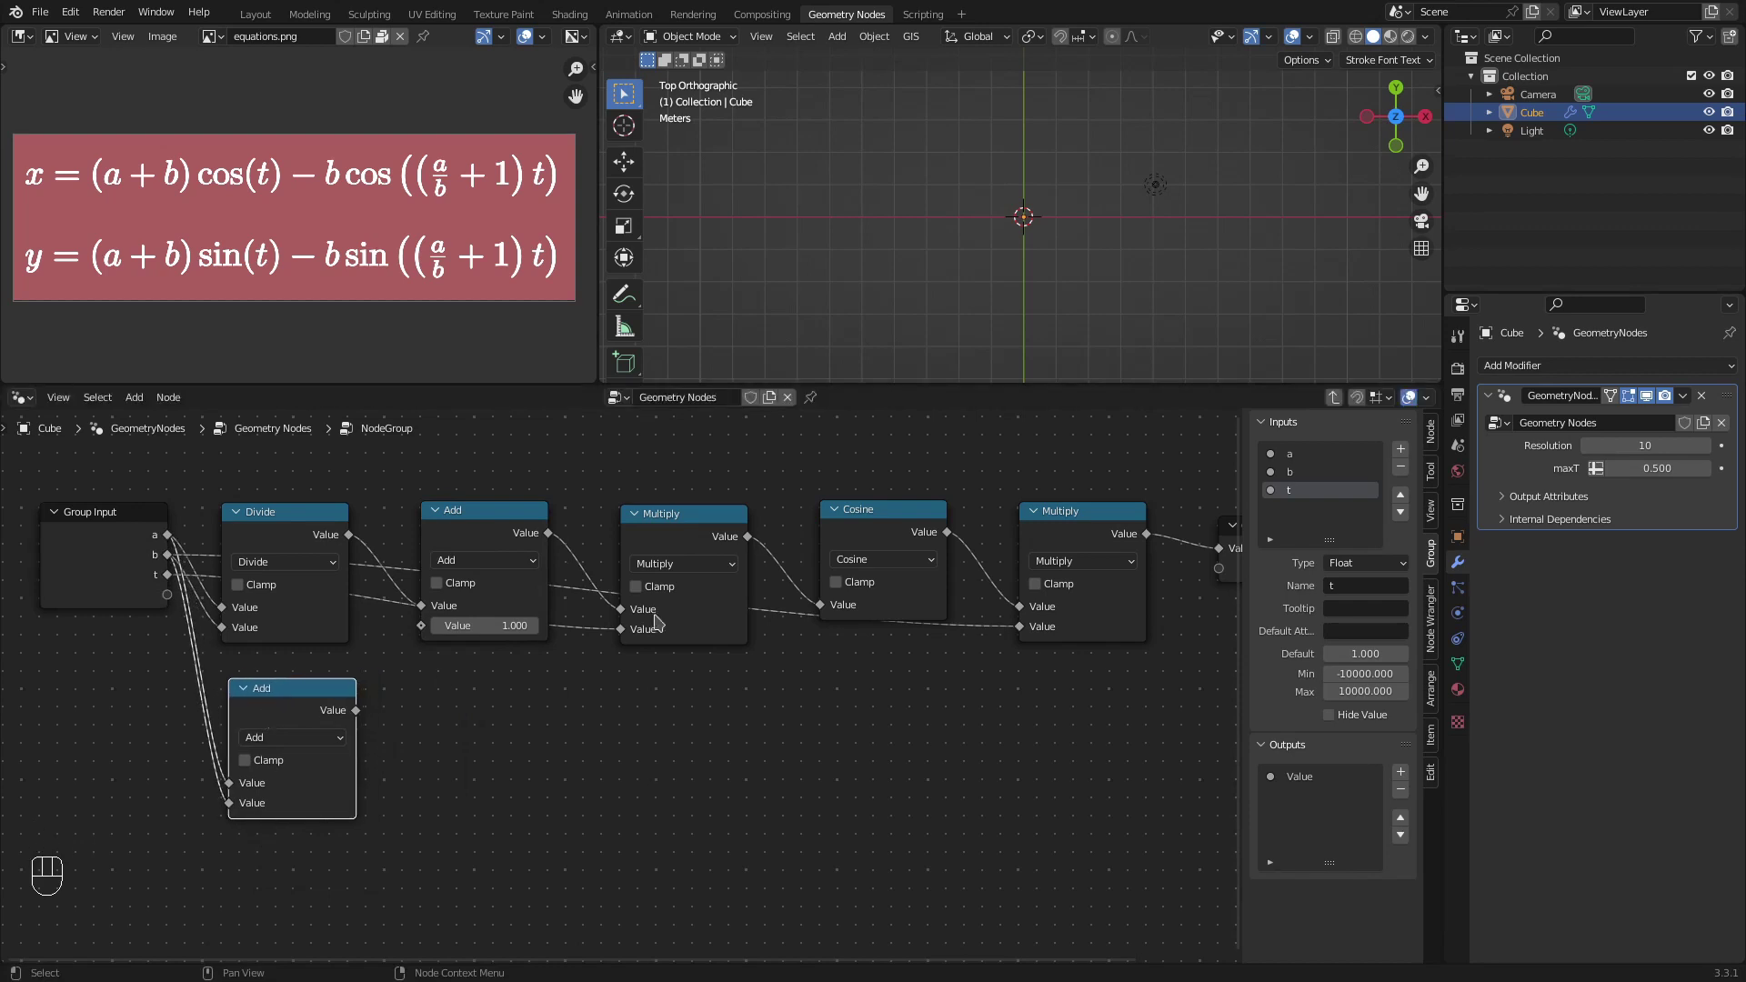
Step: Subtract the two products and send the result to the group output, renamed x
left_click(885, 545)
key("shift+d")
left_click(508, 733)
double_click(180, 580)
left_click_drag(171, 576, 453, 802)
left_click_drag(495, 704, 288, 862)
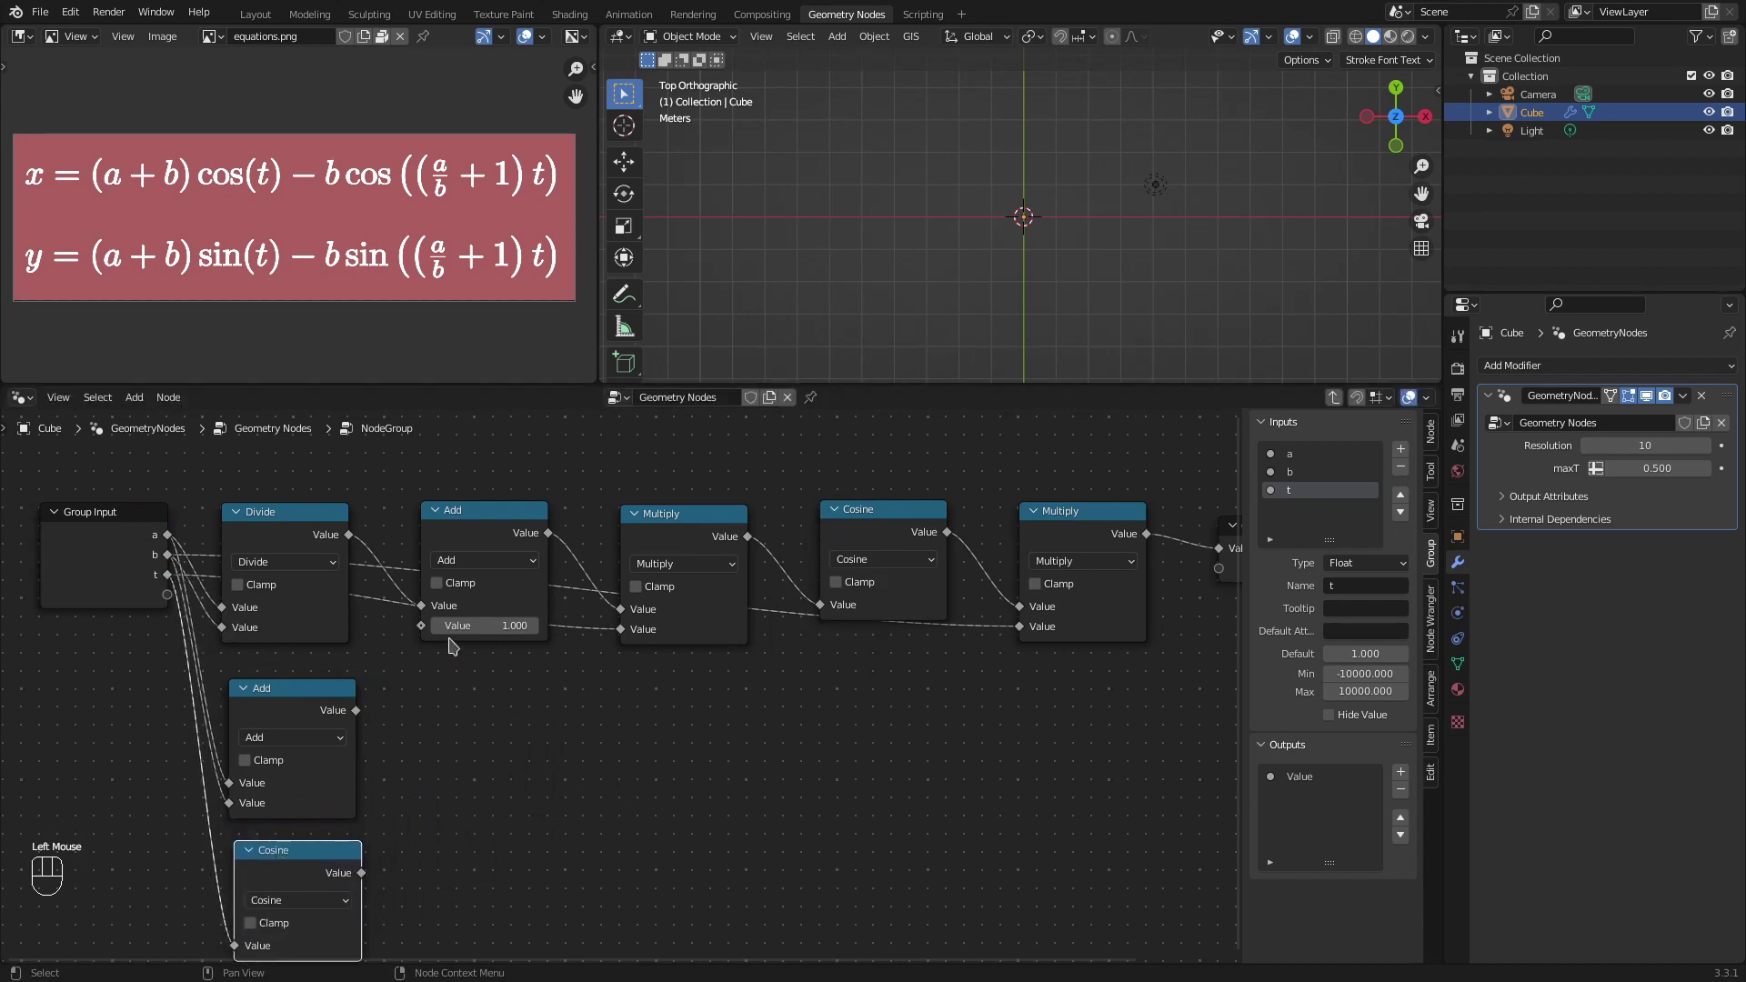
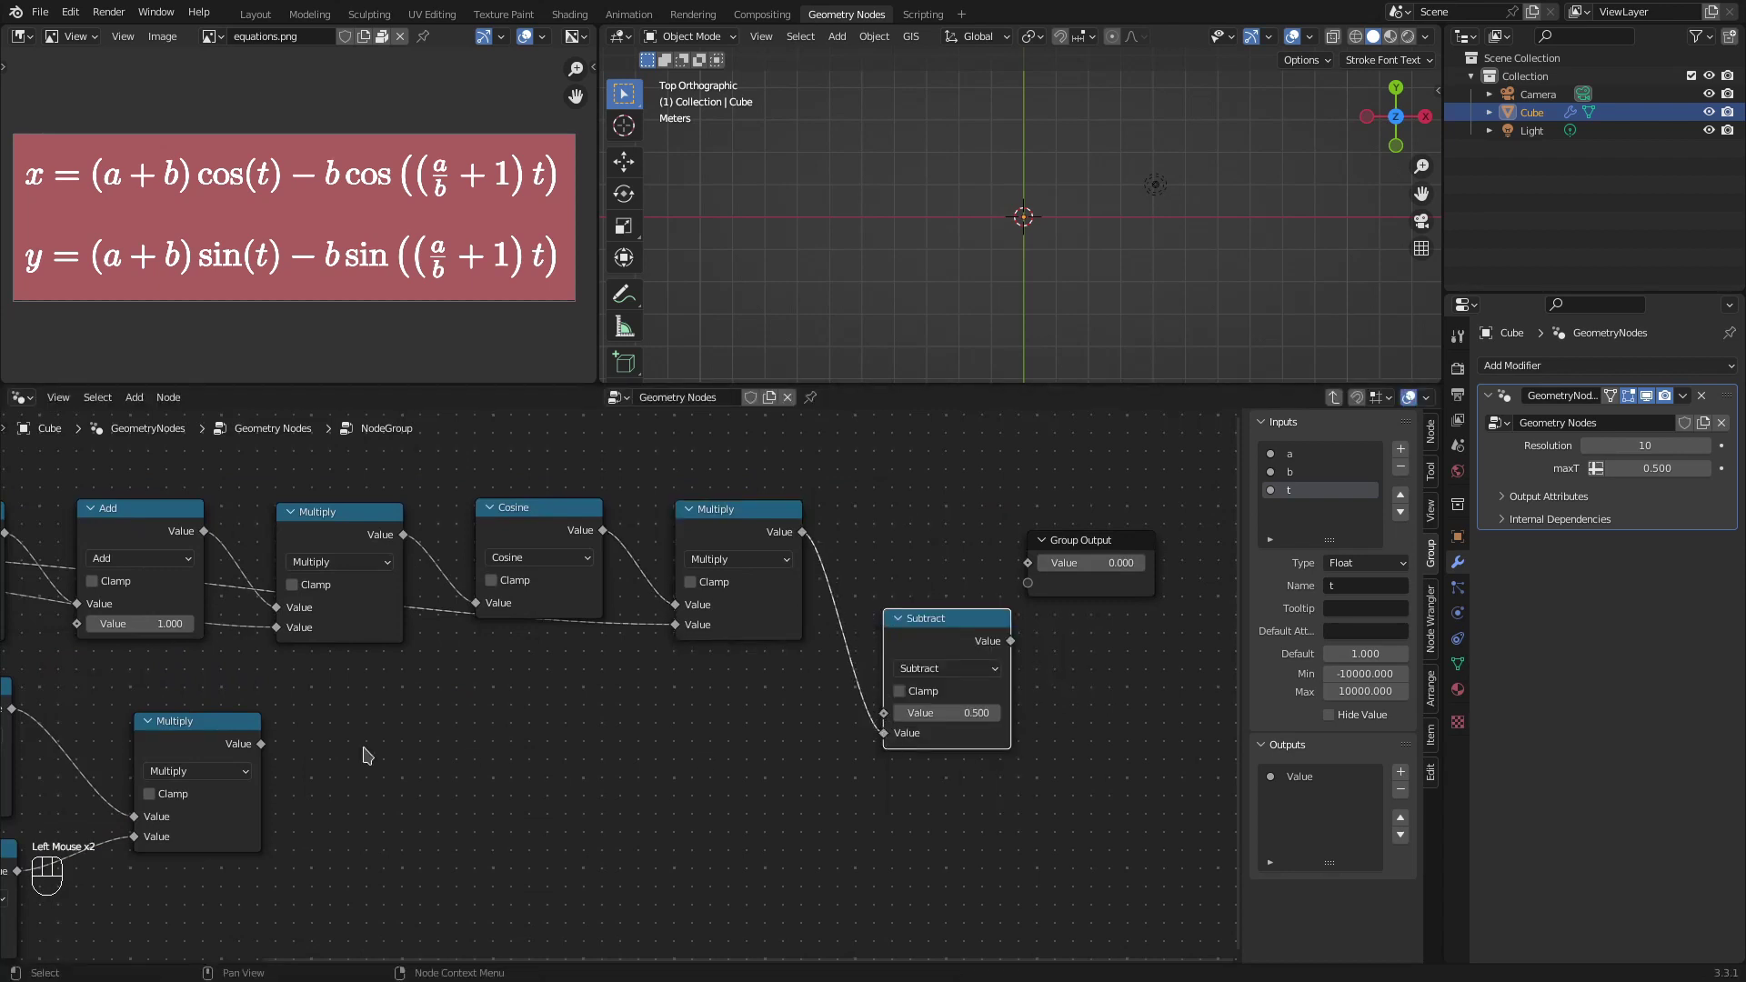
left_click_drag(282, 744, 913, 712)
left_click_drag(1024, 643, 1032, 562)
left_click(1311, 785)
scroll("down", 3)
left_click_drag(1362, 810, 1362, 806)
scroll("down", 3)
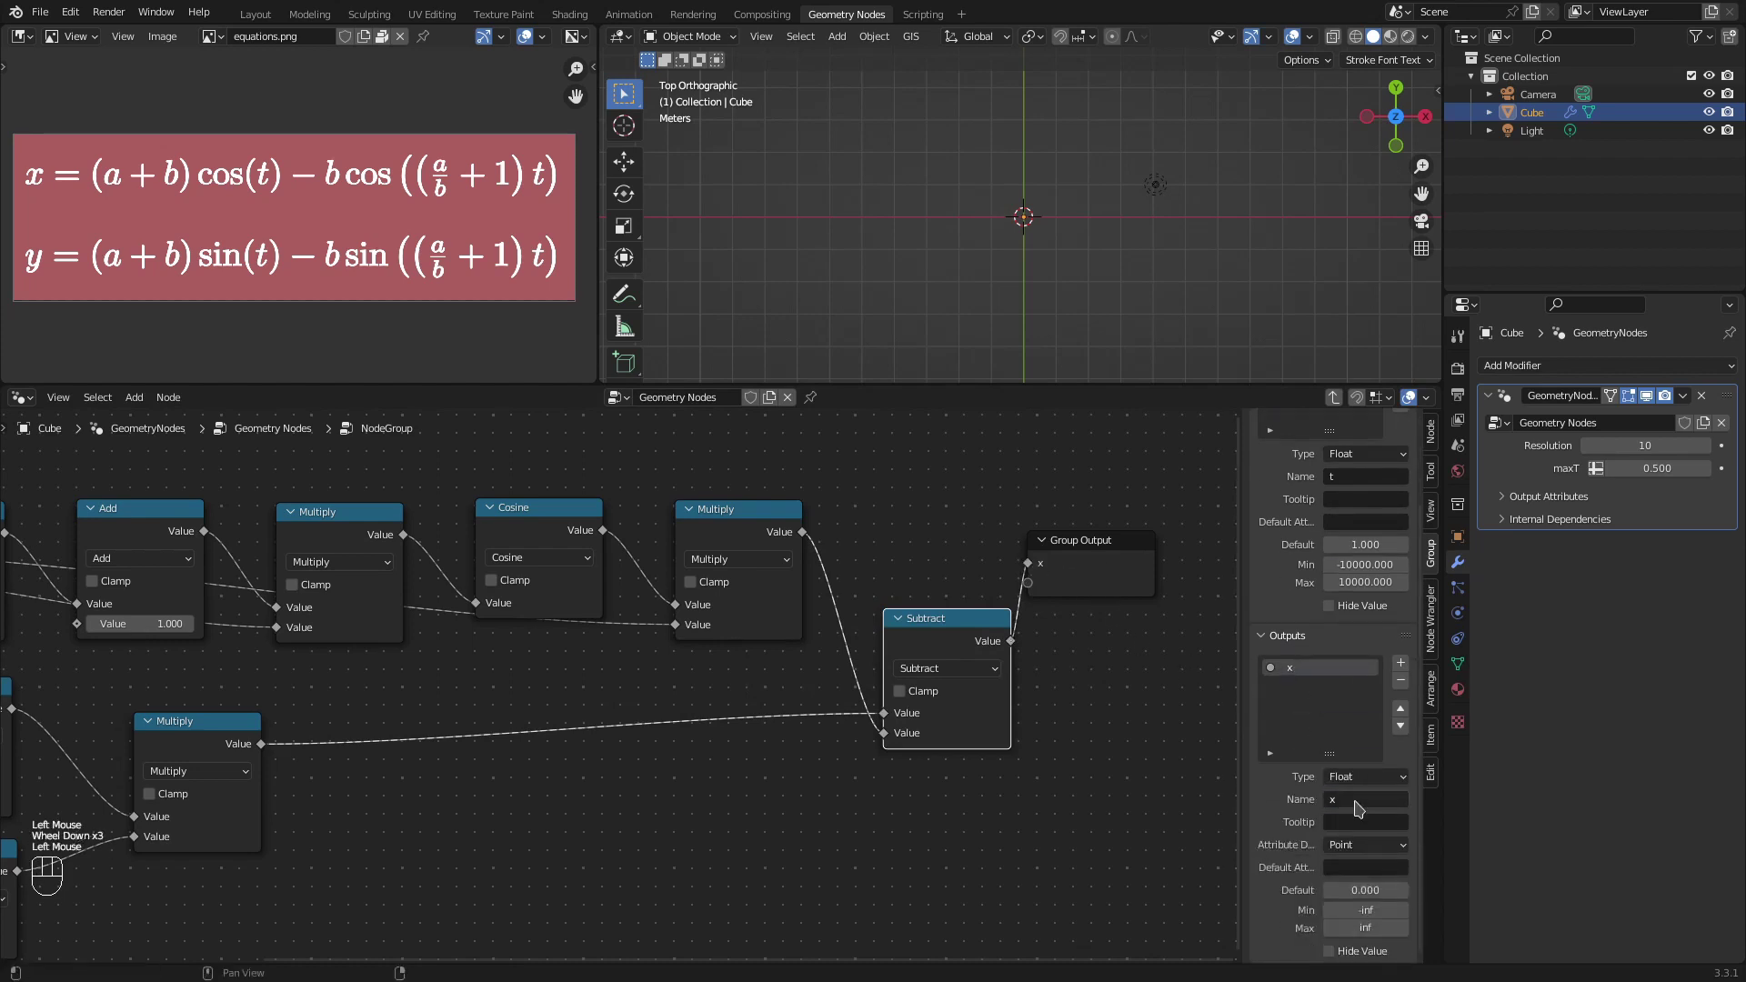
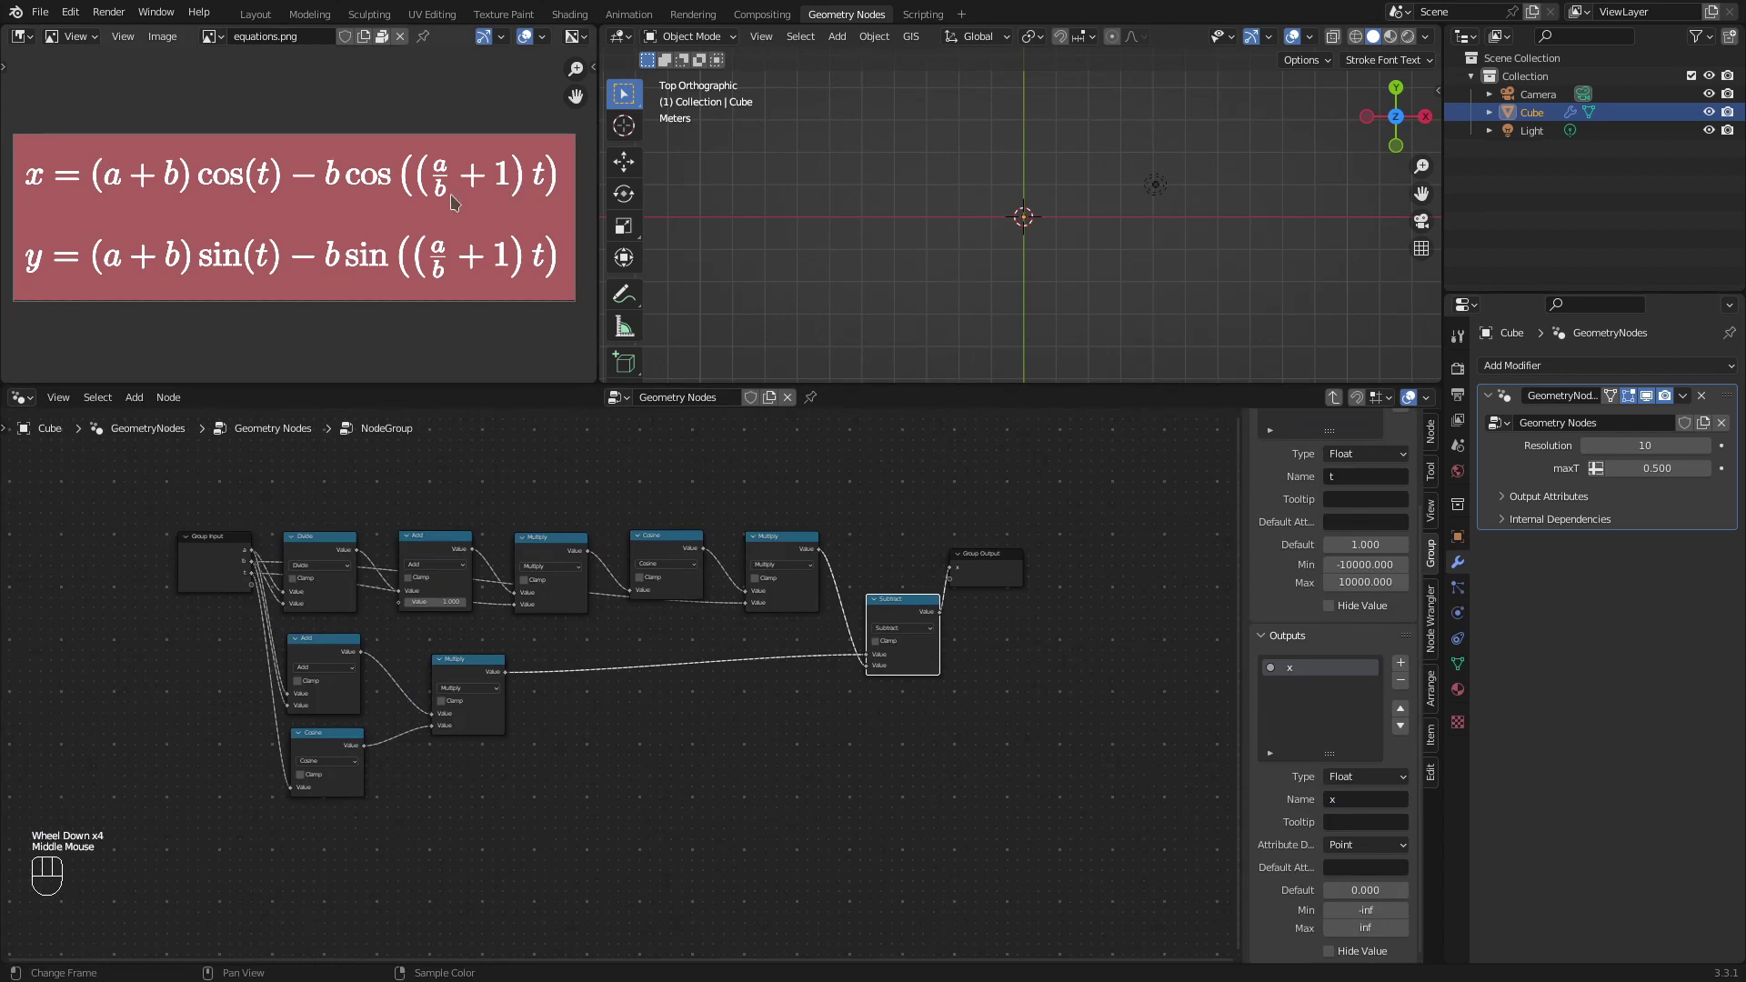
Step: Back in the main tree, label the formula group node x
key("Tab")
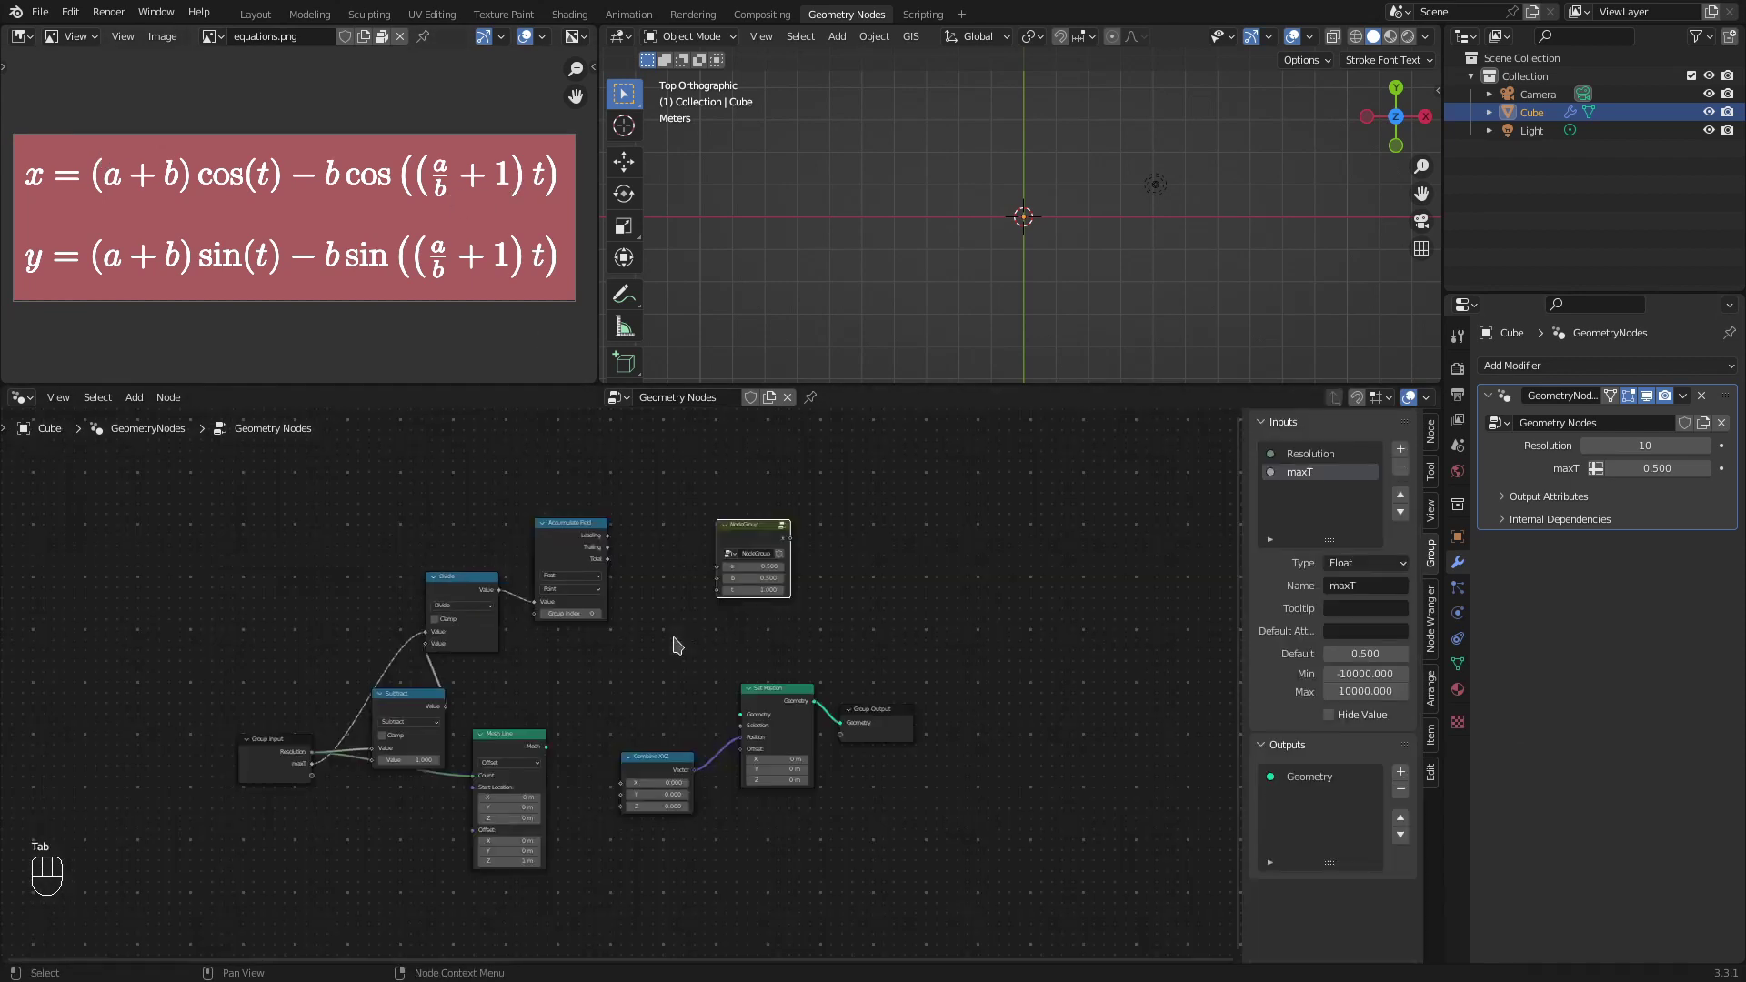
left_click(761, 541)
key("F2")
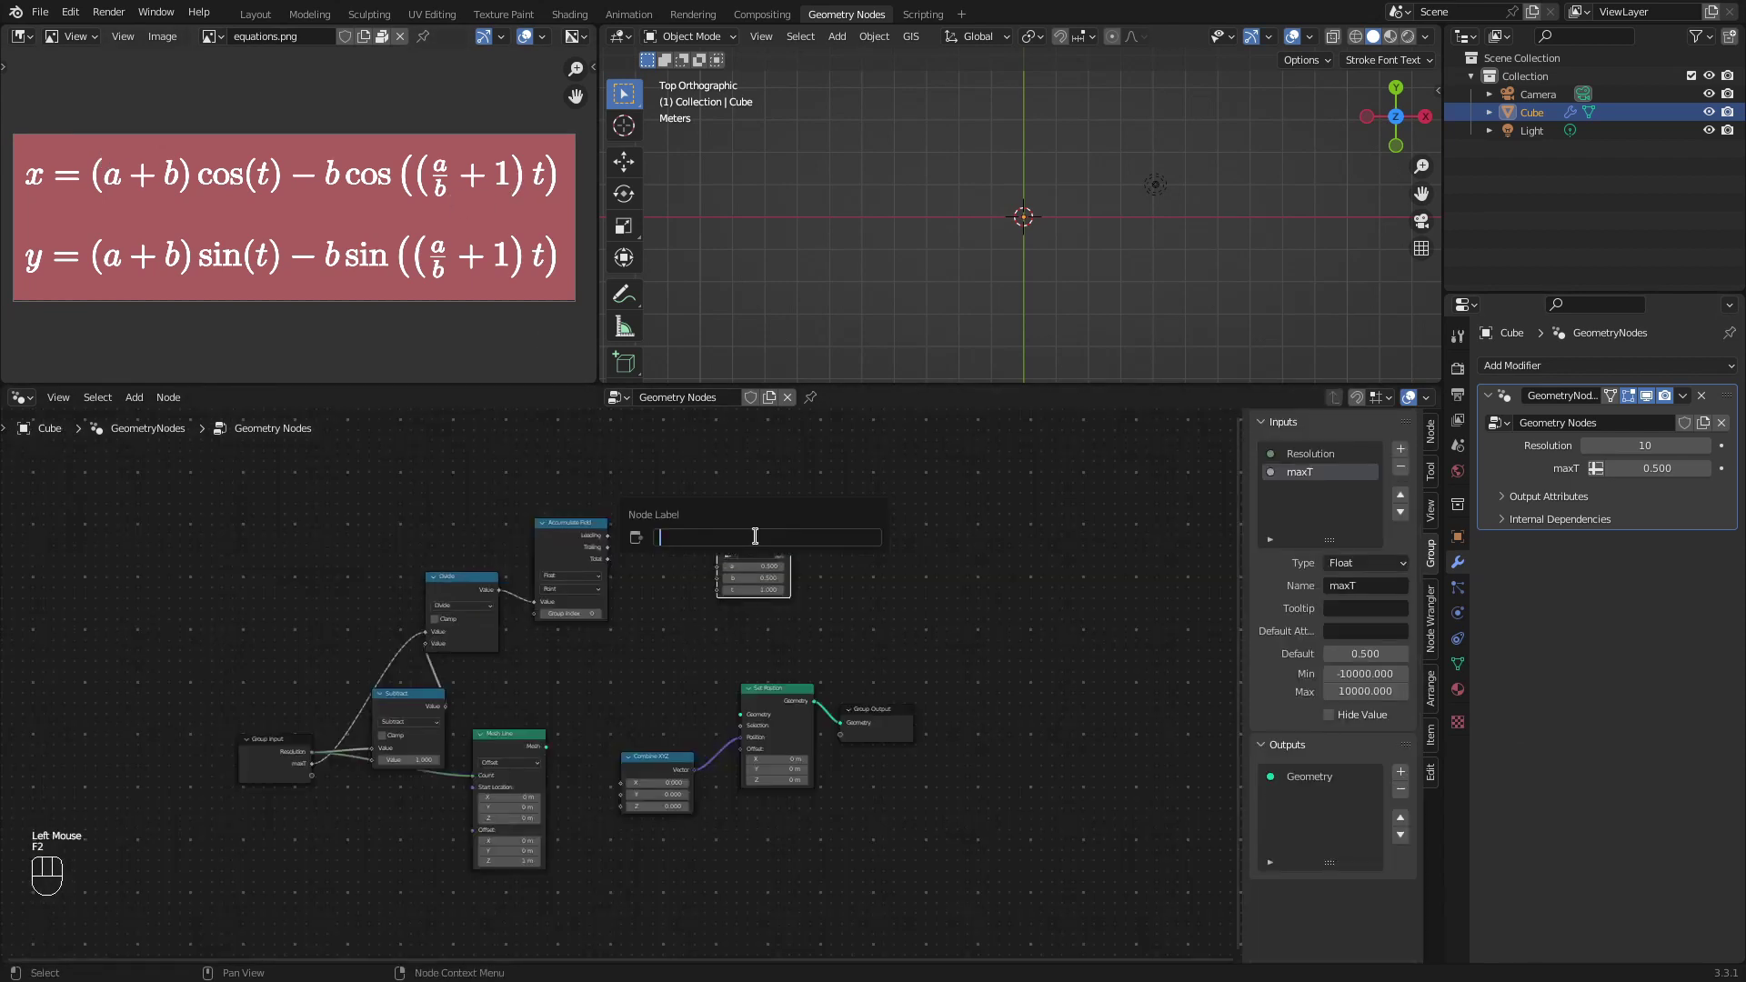
scroll("up", 3)
left_click(798, 455)
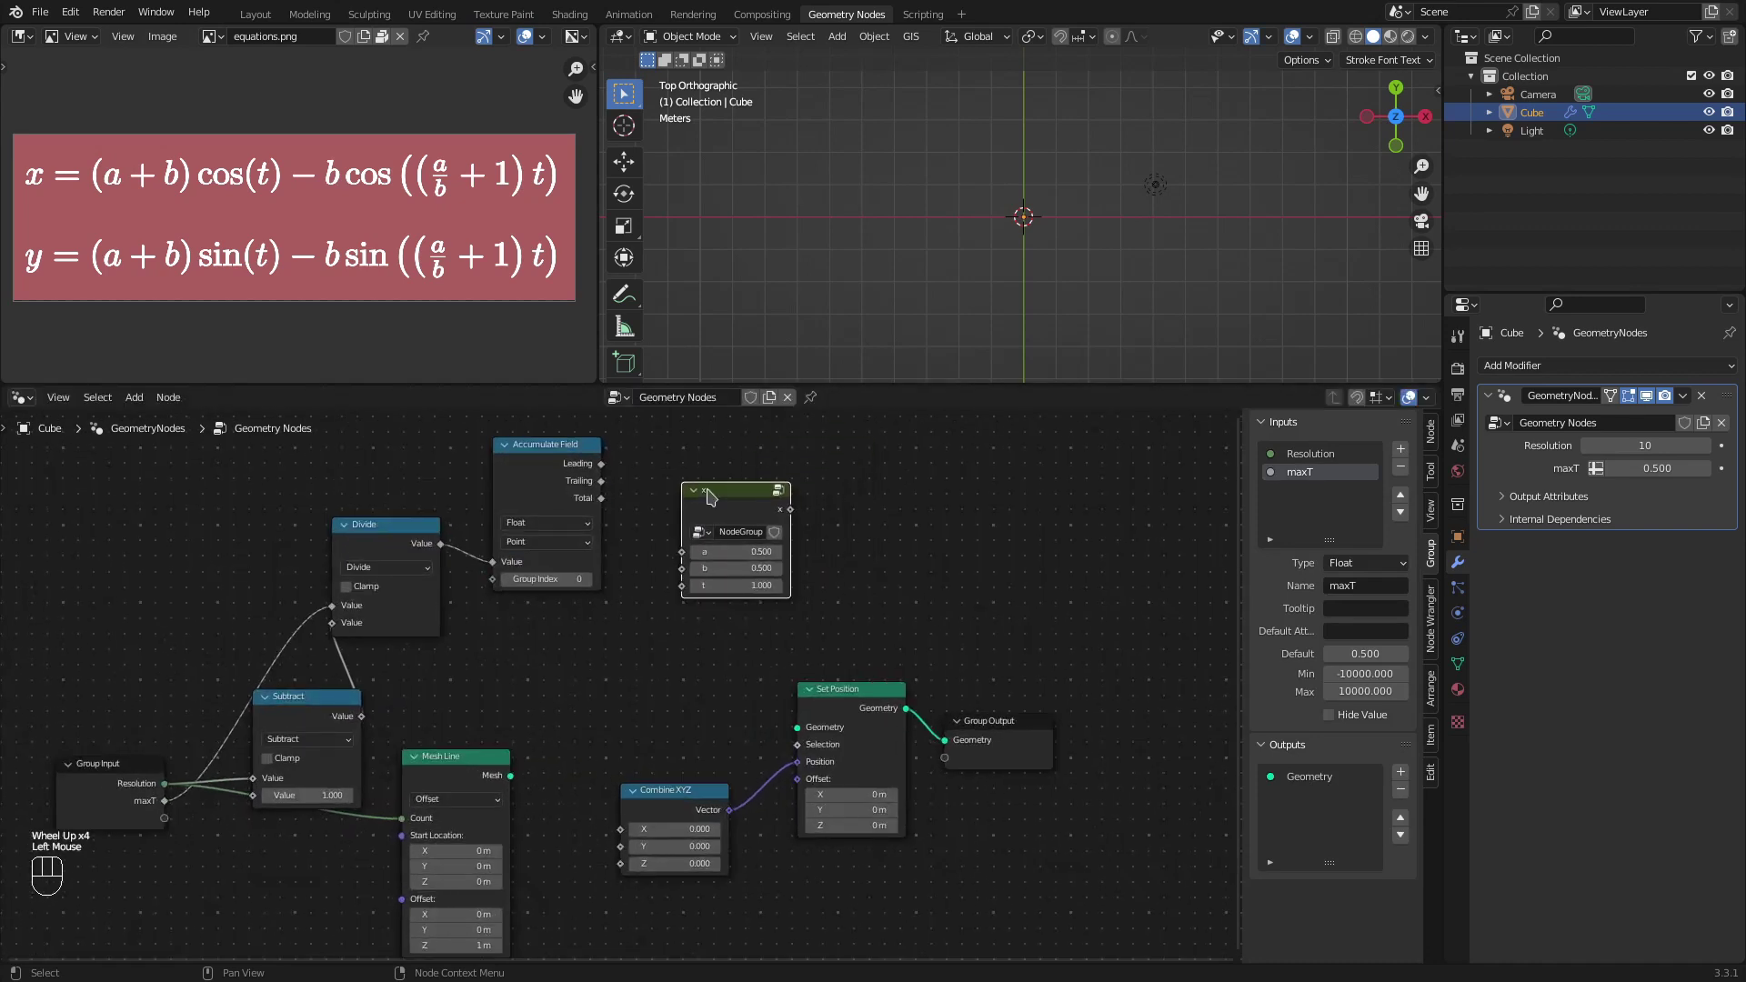
Step: Duplicate the x node as a single-user copy (NodeGroup.001) and enter it for editing
key("shift+d")
left_click(870, 488)
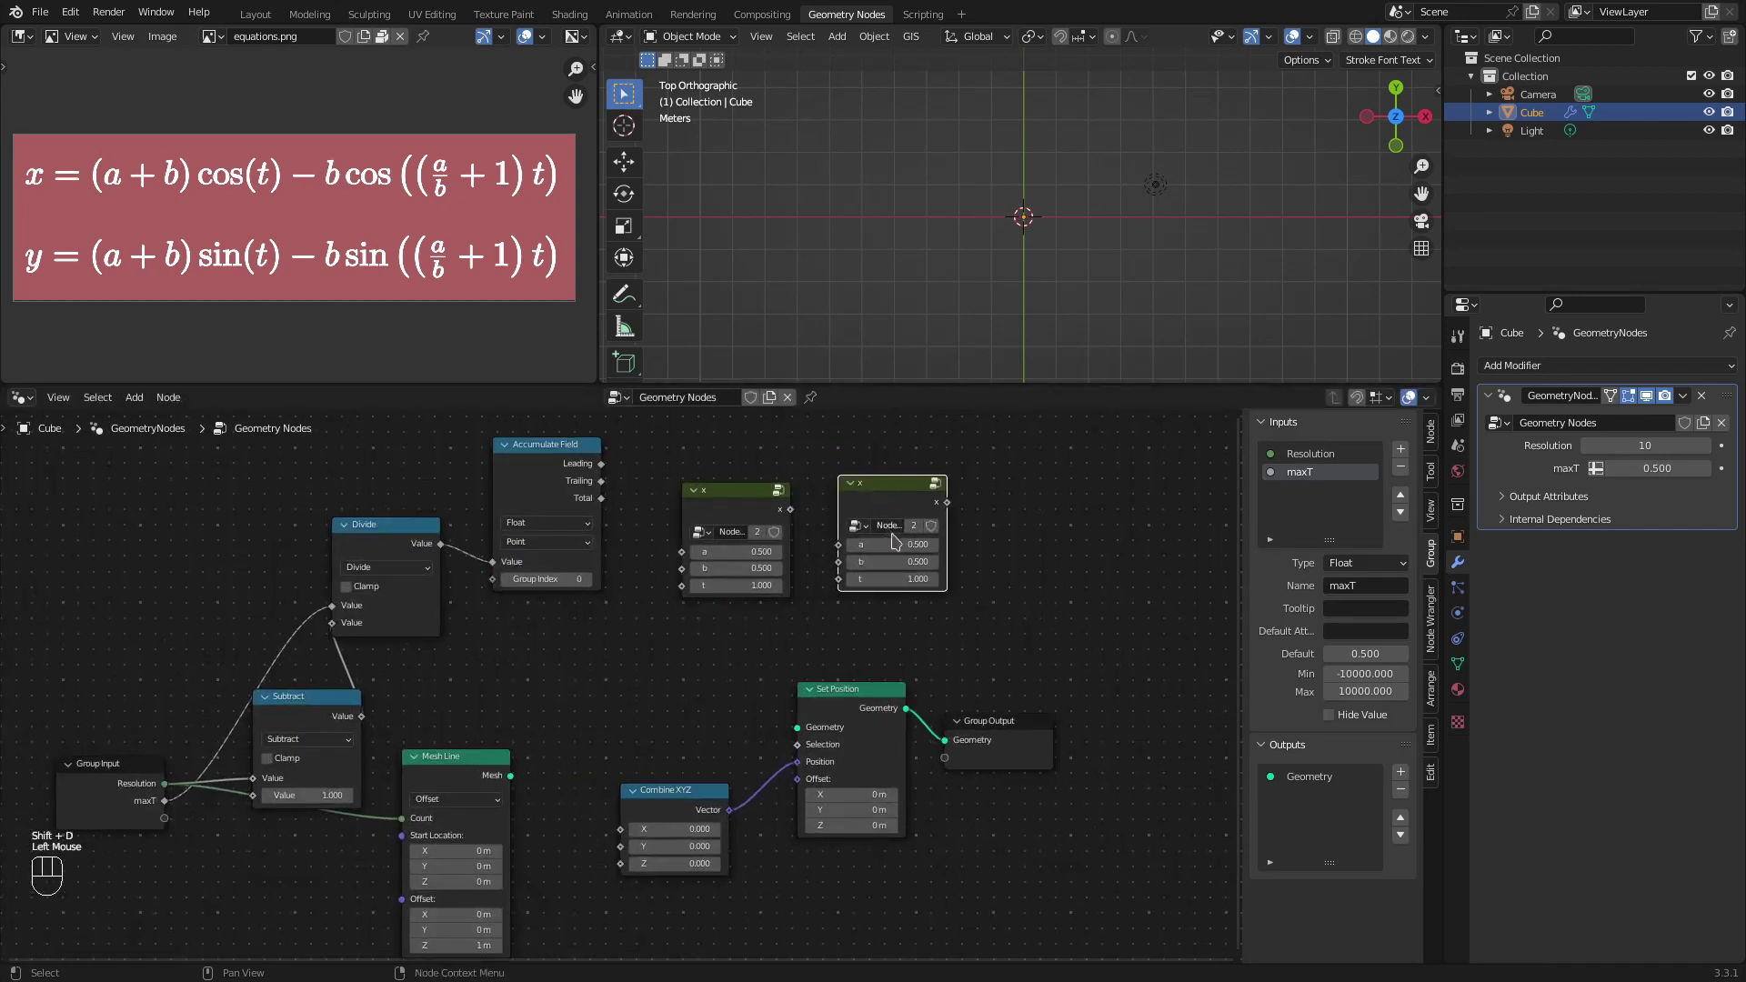
left_click(920, 532)
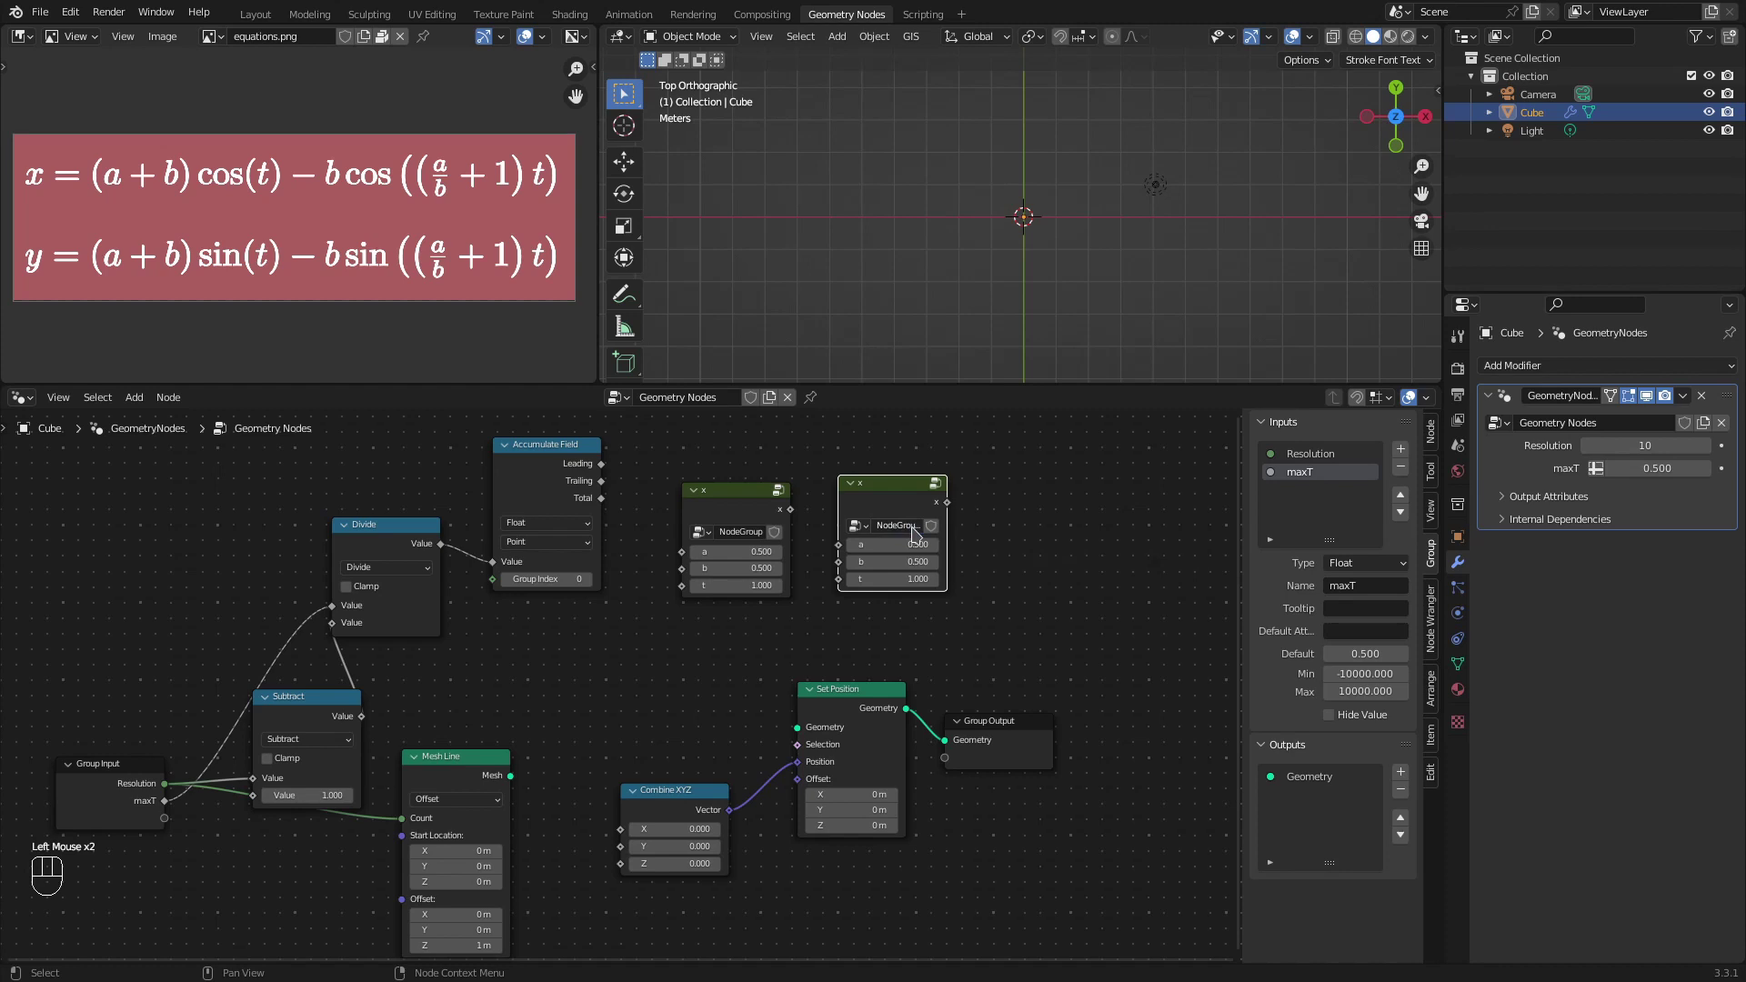
key("F2")
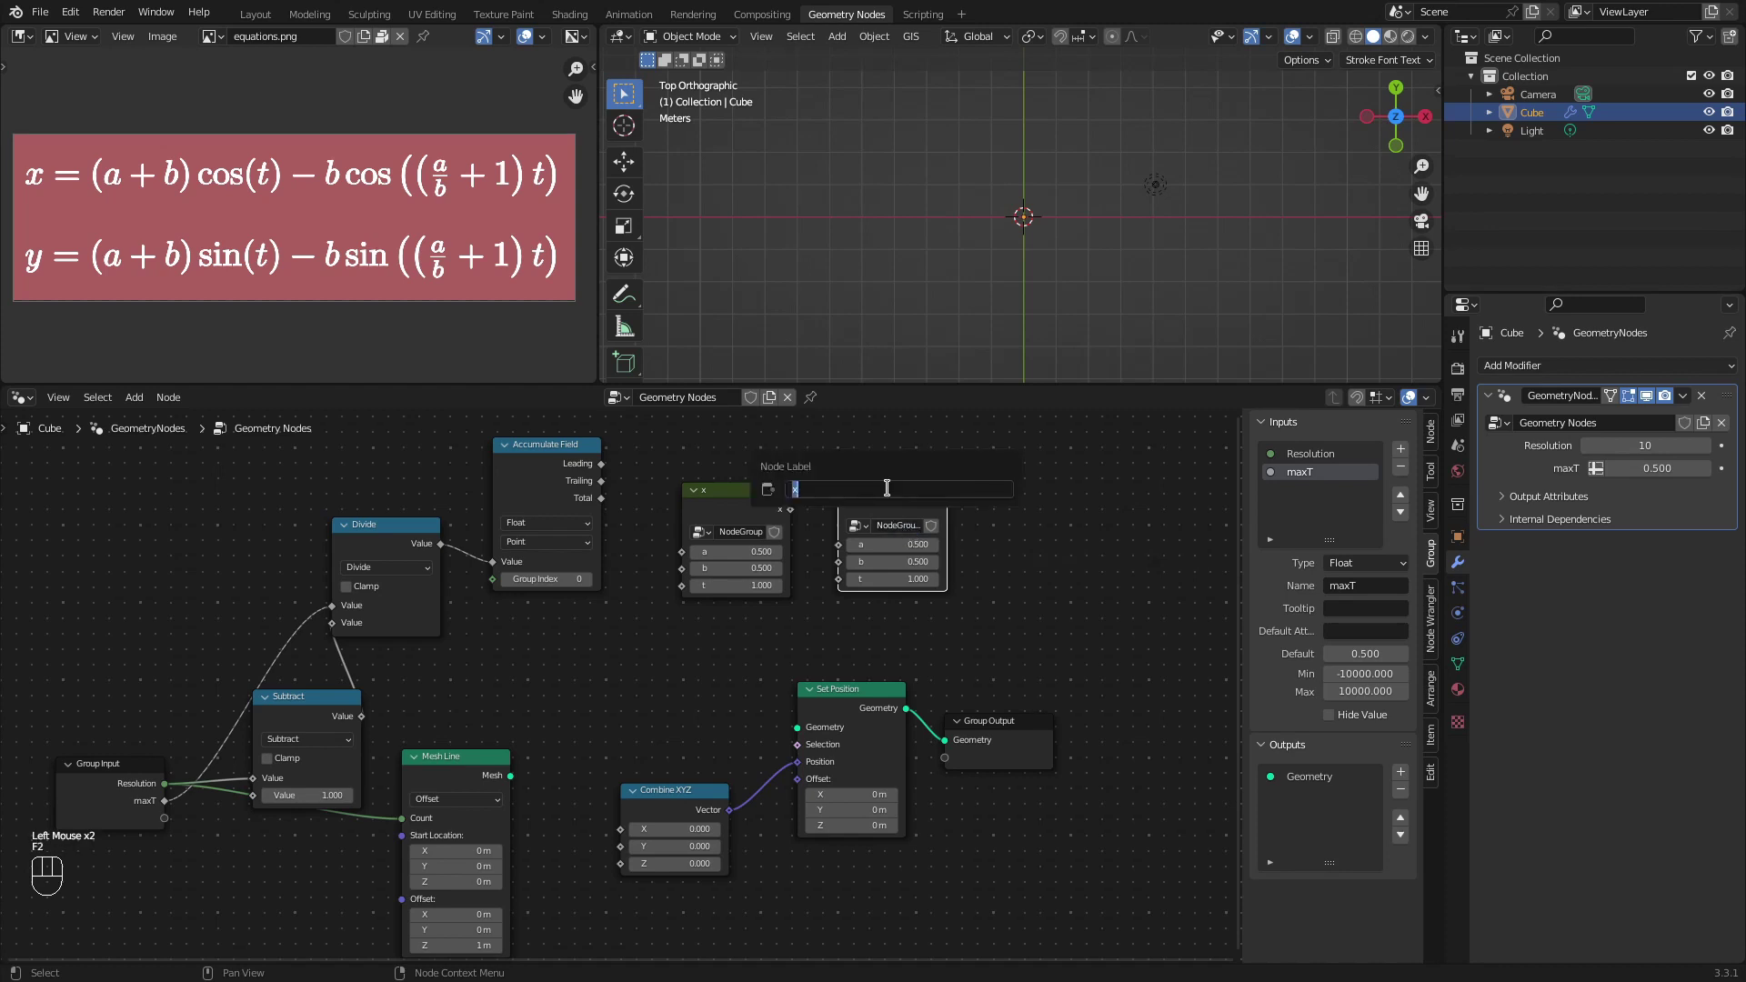
key("Tab")
Step: Switch the copied group's Cosine node to Sine so it computes the y equation
middle_click(807, 553)
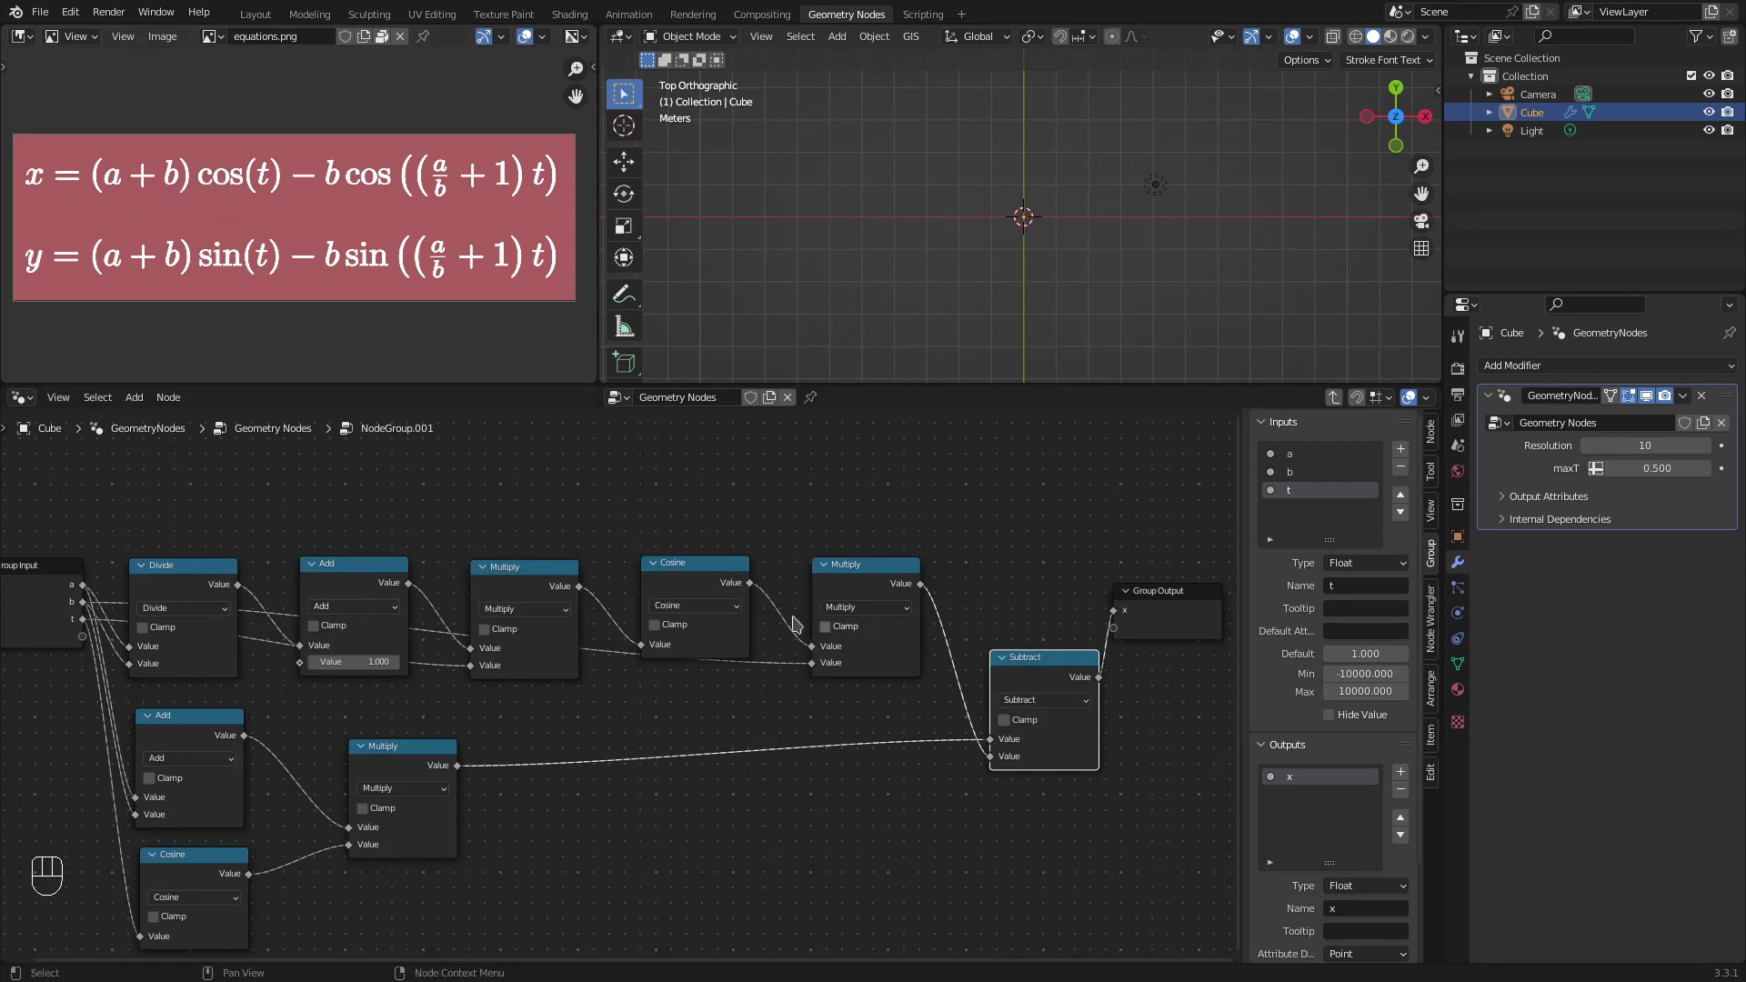
left_click_drag(699, 610, 1008, 650)
left_click_drag(202, 896, 562, 702)
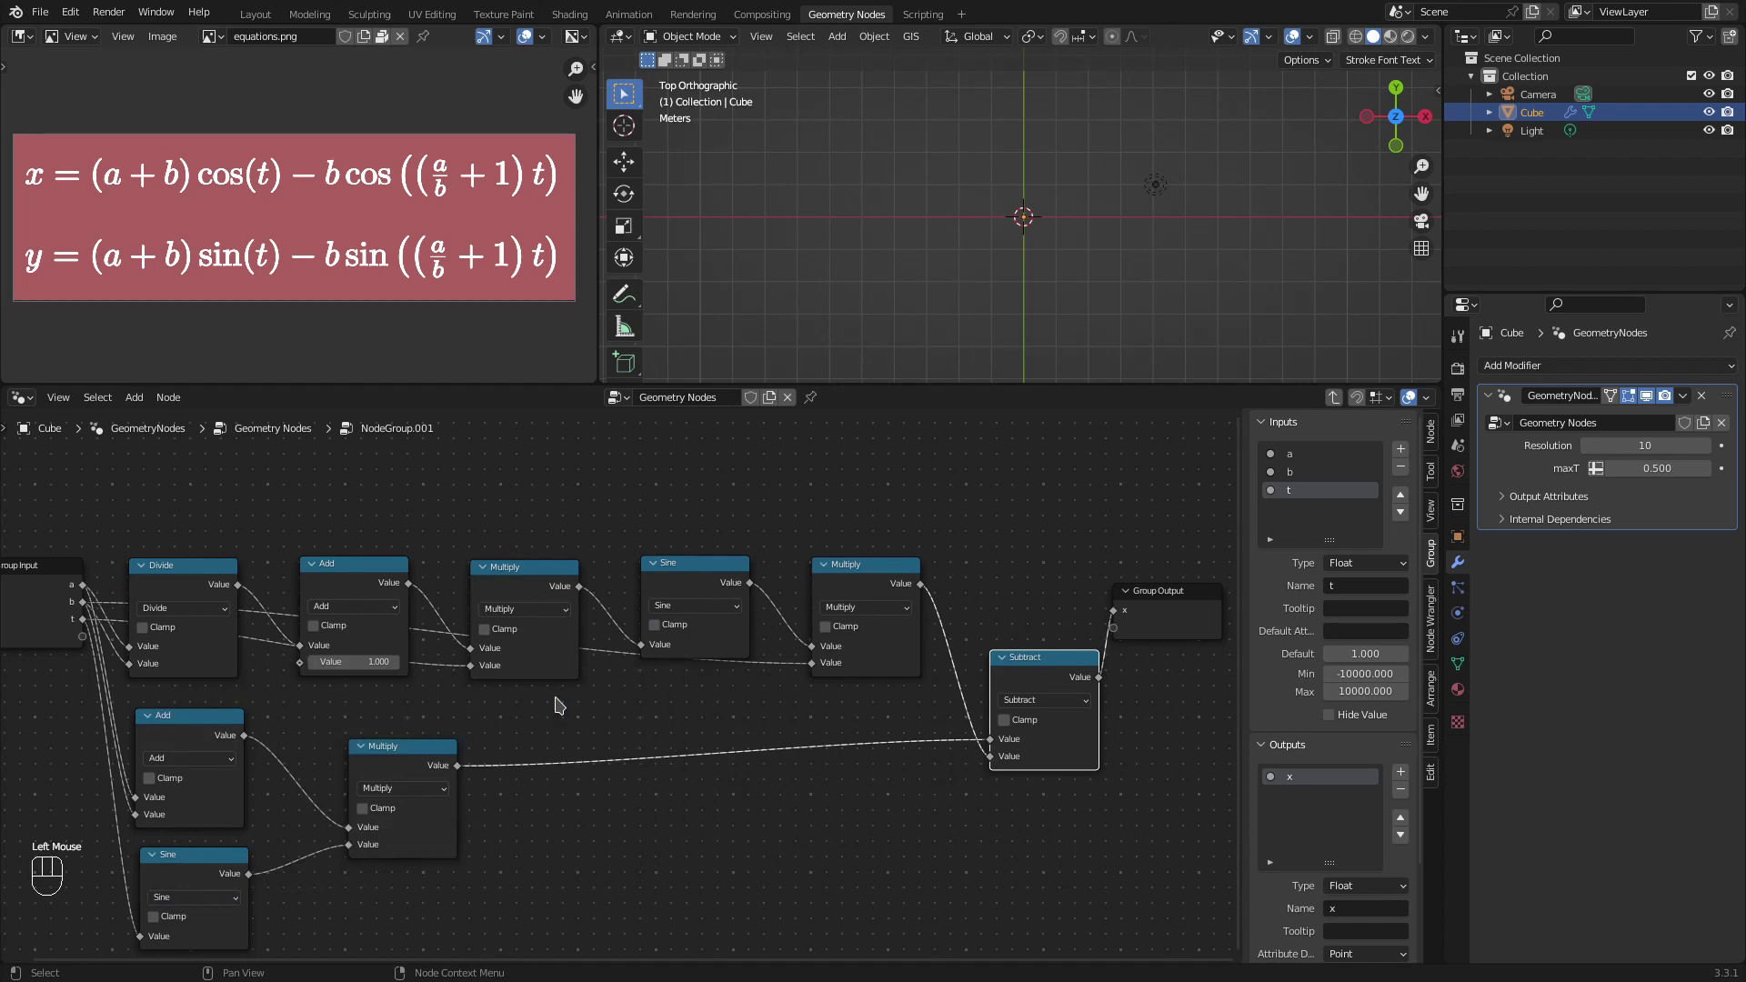
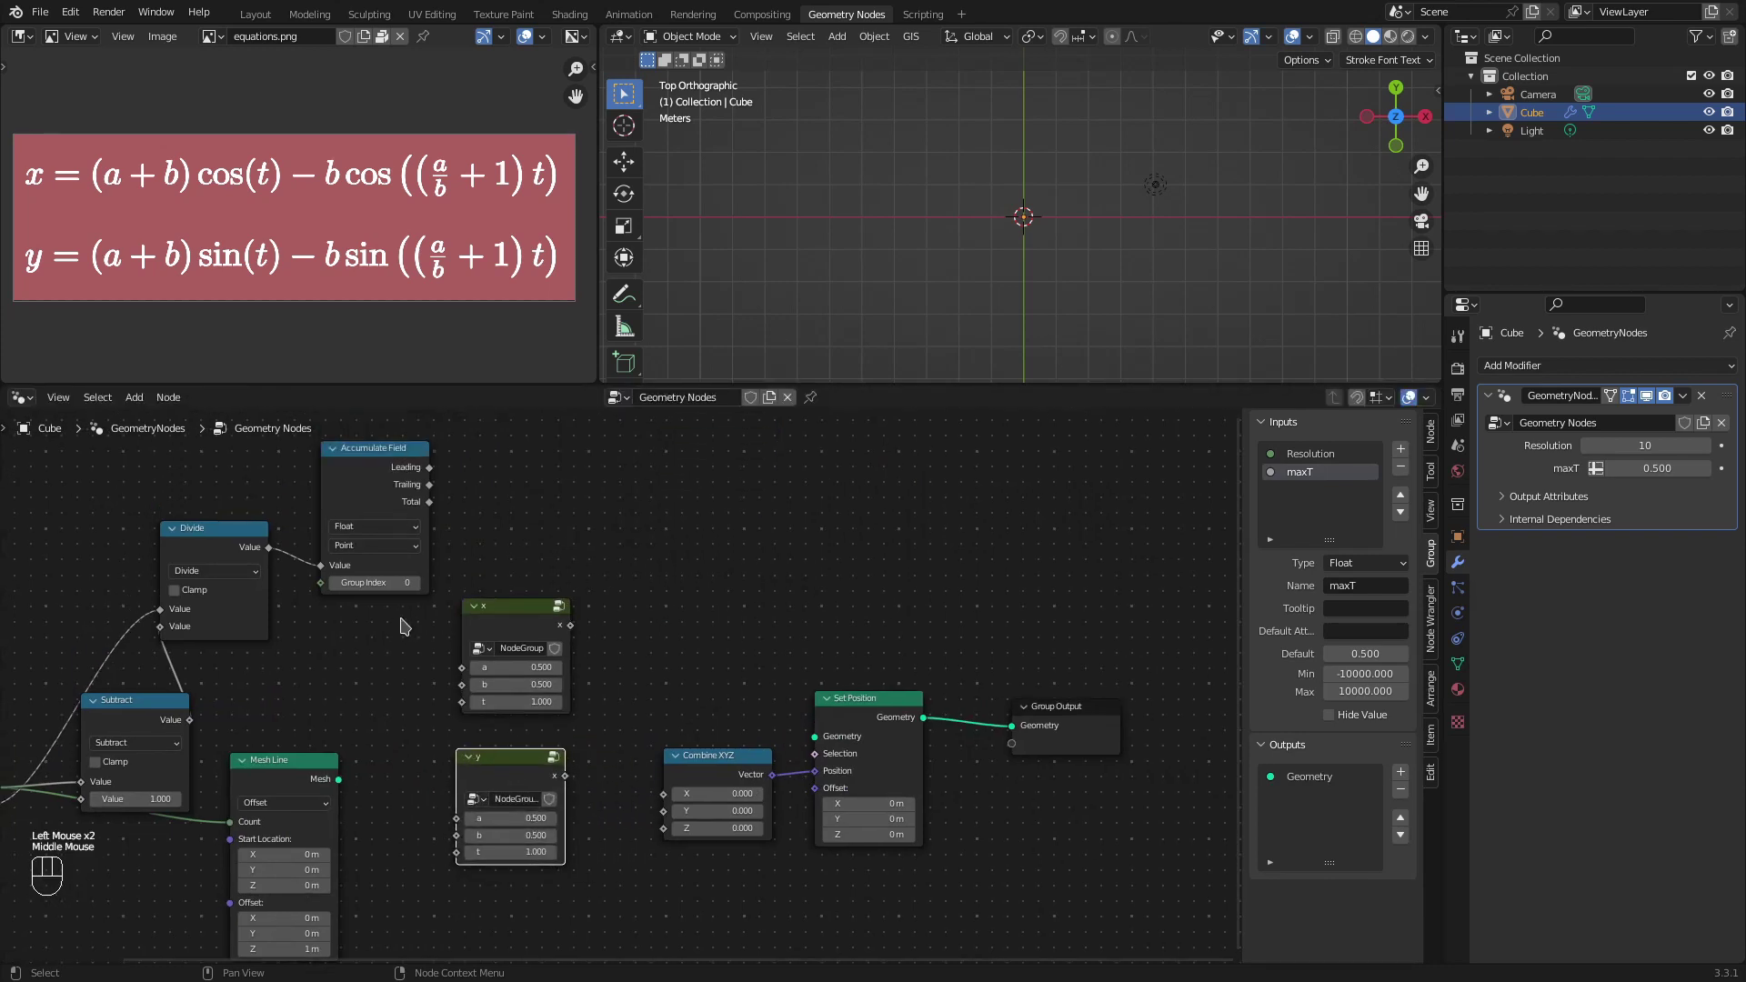
Step: Expose a and b to both groups, feed y into Combine XYZ and the Mesh Line into Set Position
middle_click(395, 707)
left_click_drag(60, 788, 528, 626)
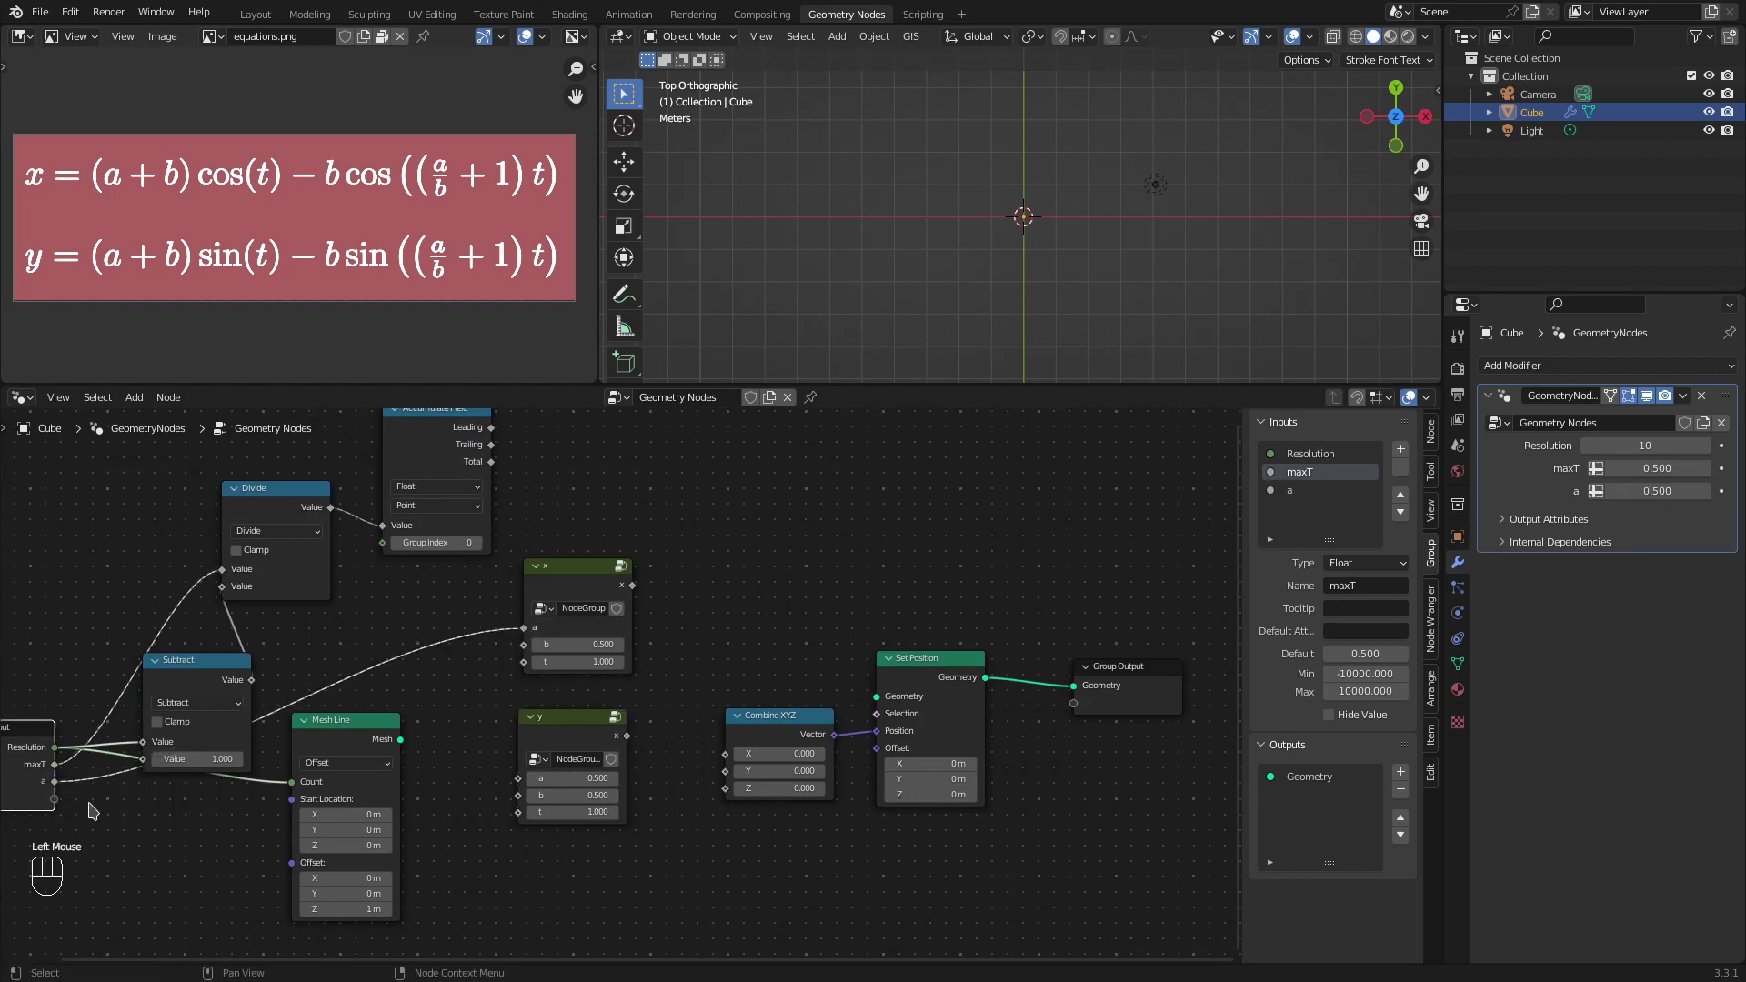
left_click(63, 798)
left_click_drag(79, 786, 517, 781)
left_click(63, 811)
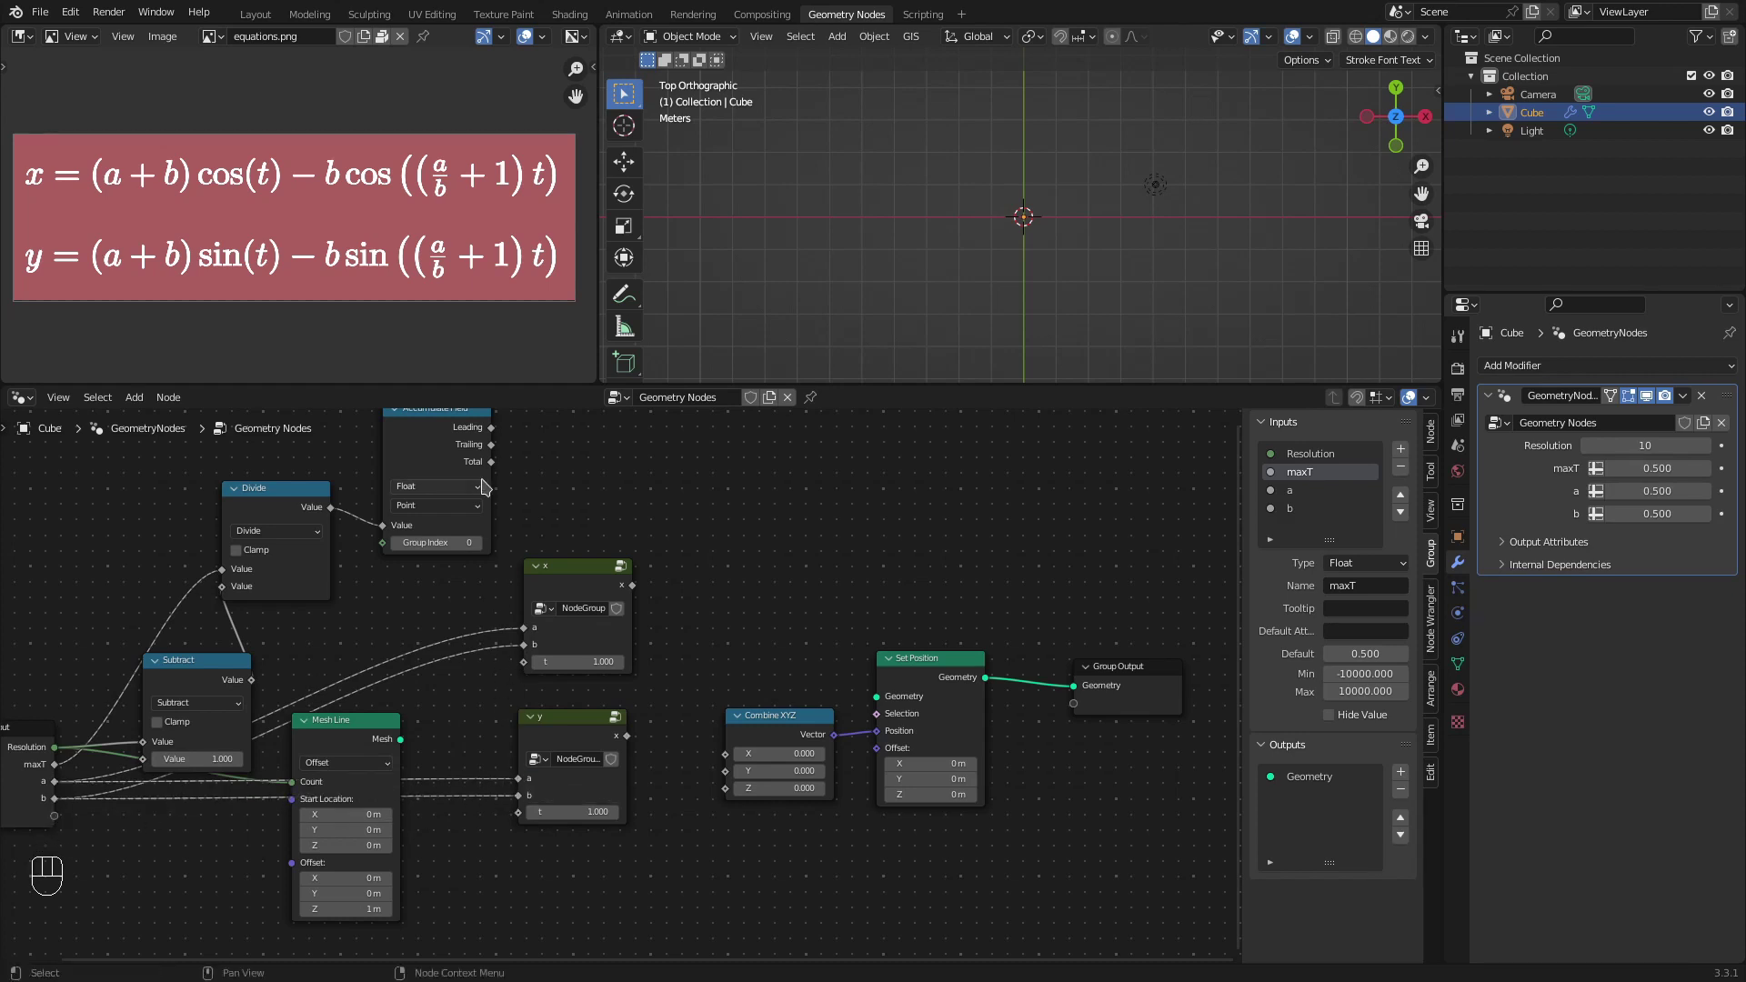
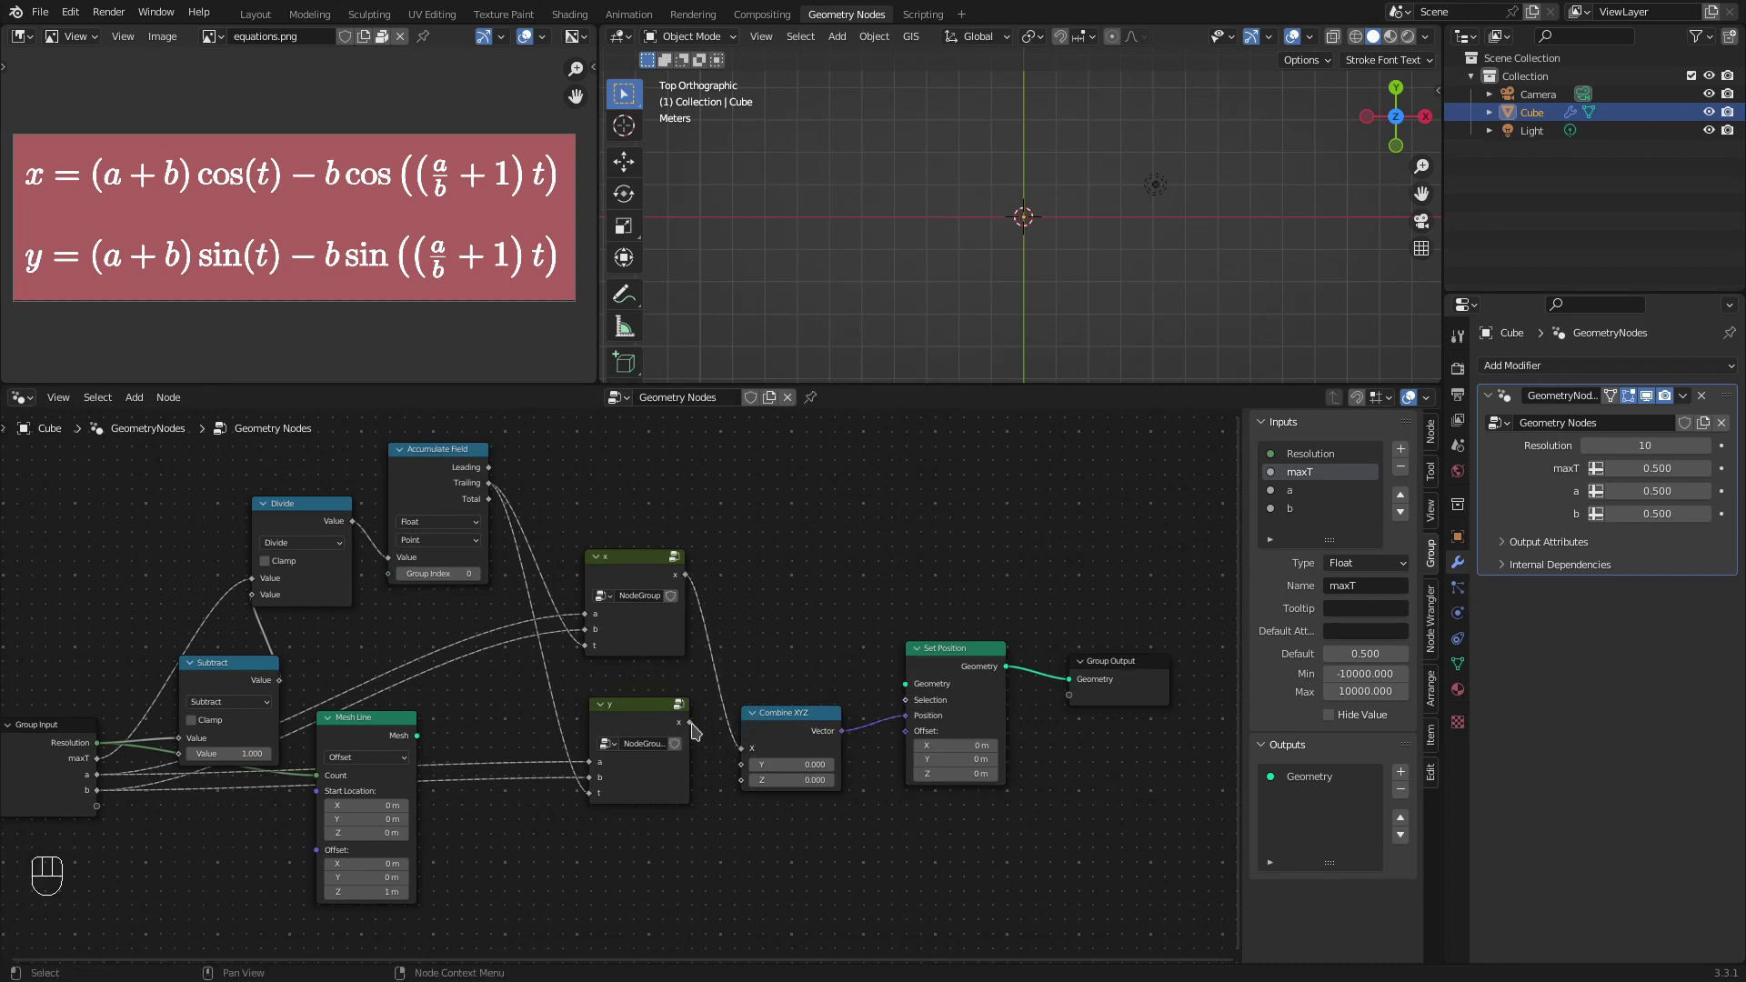
left_click(698, 733)
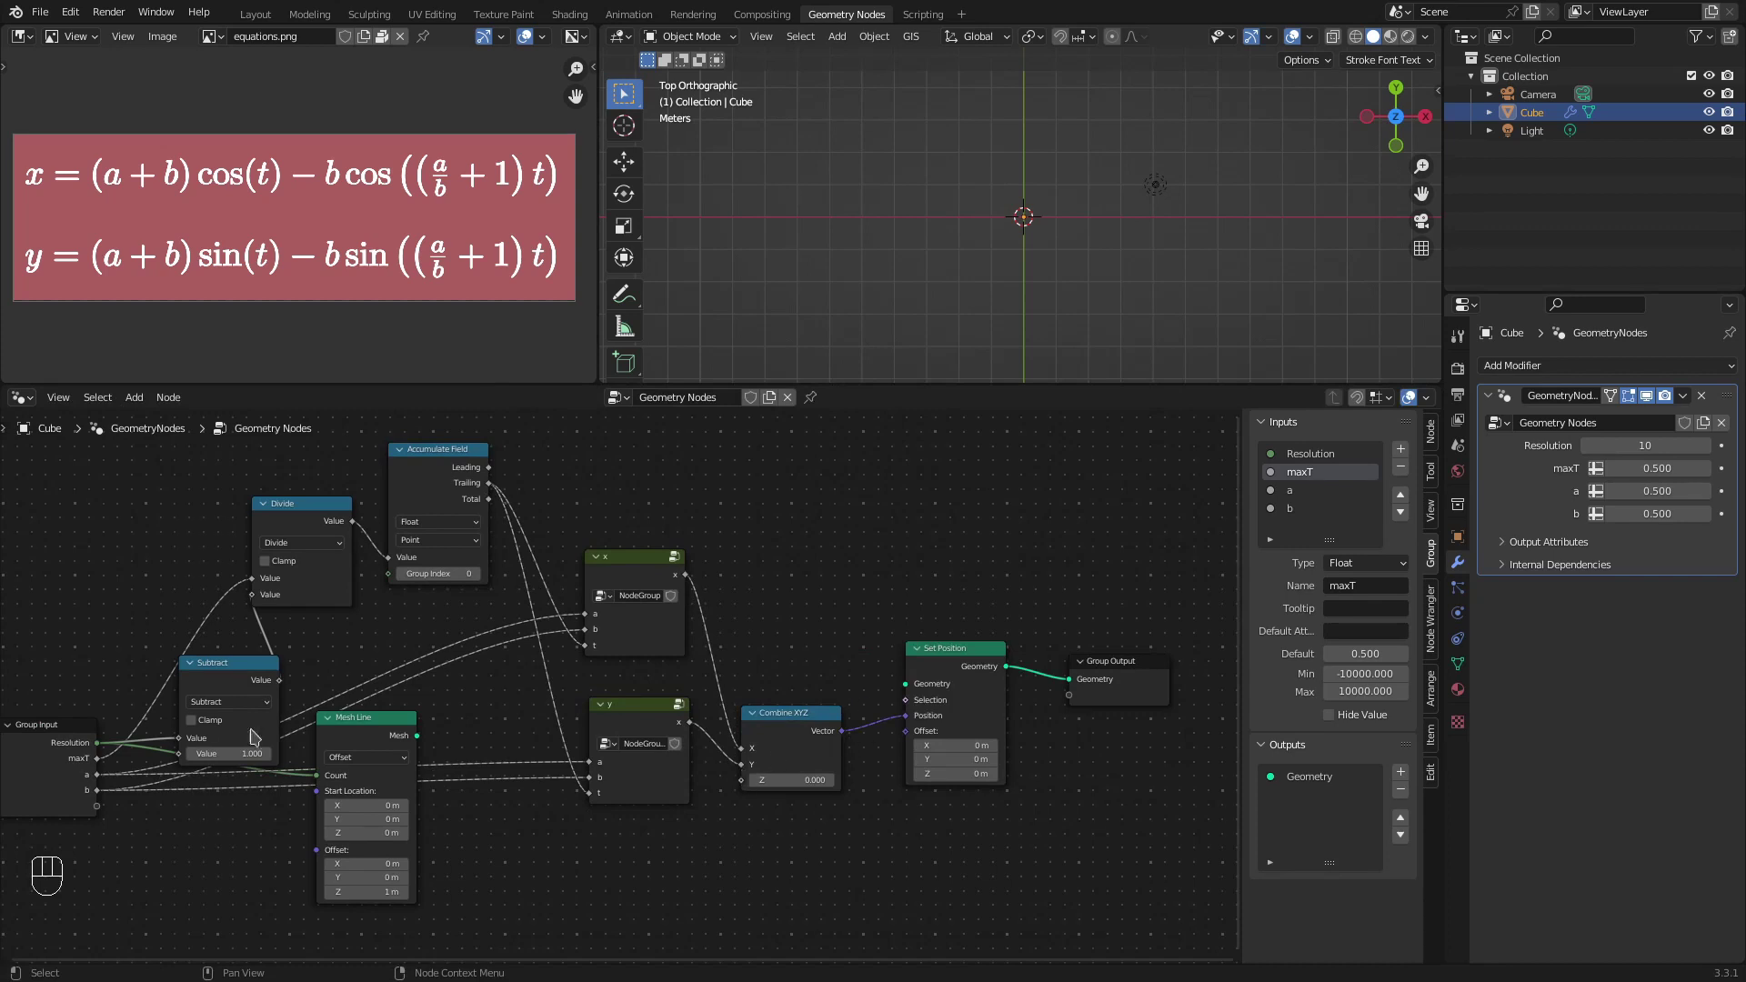
left_click_drag(418, 739, 917, 685)
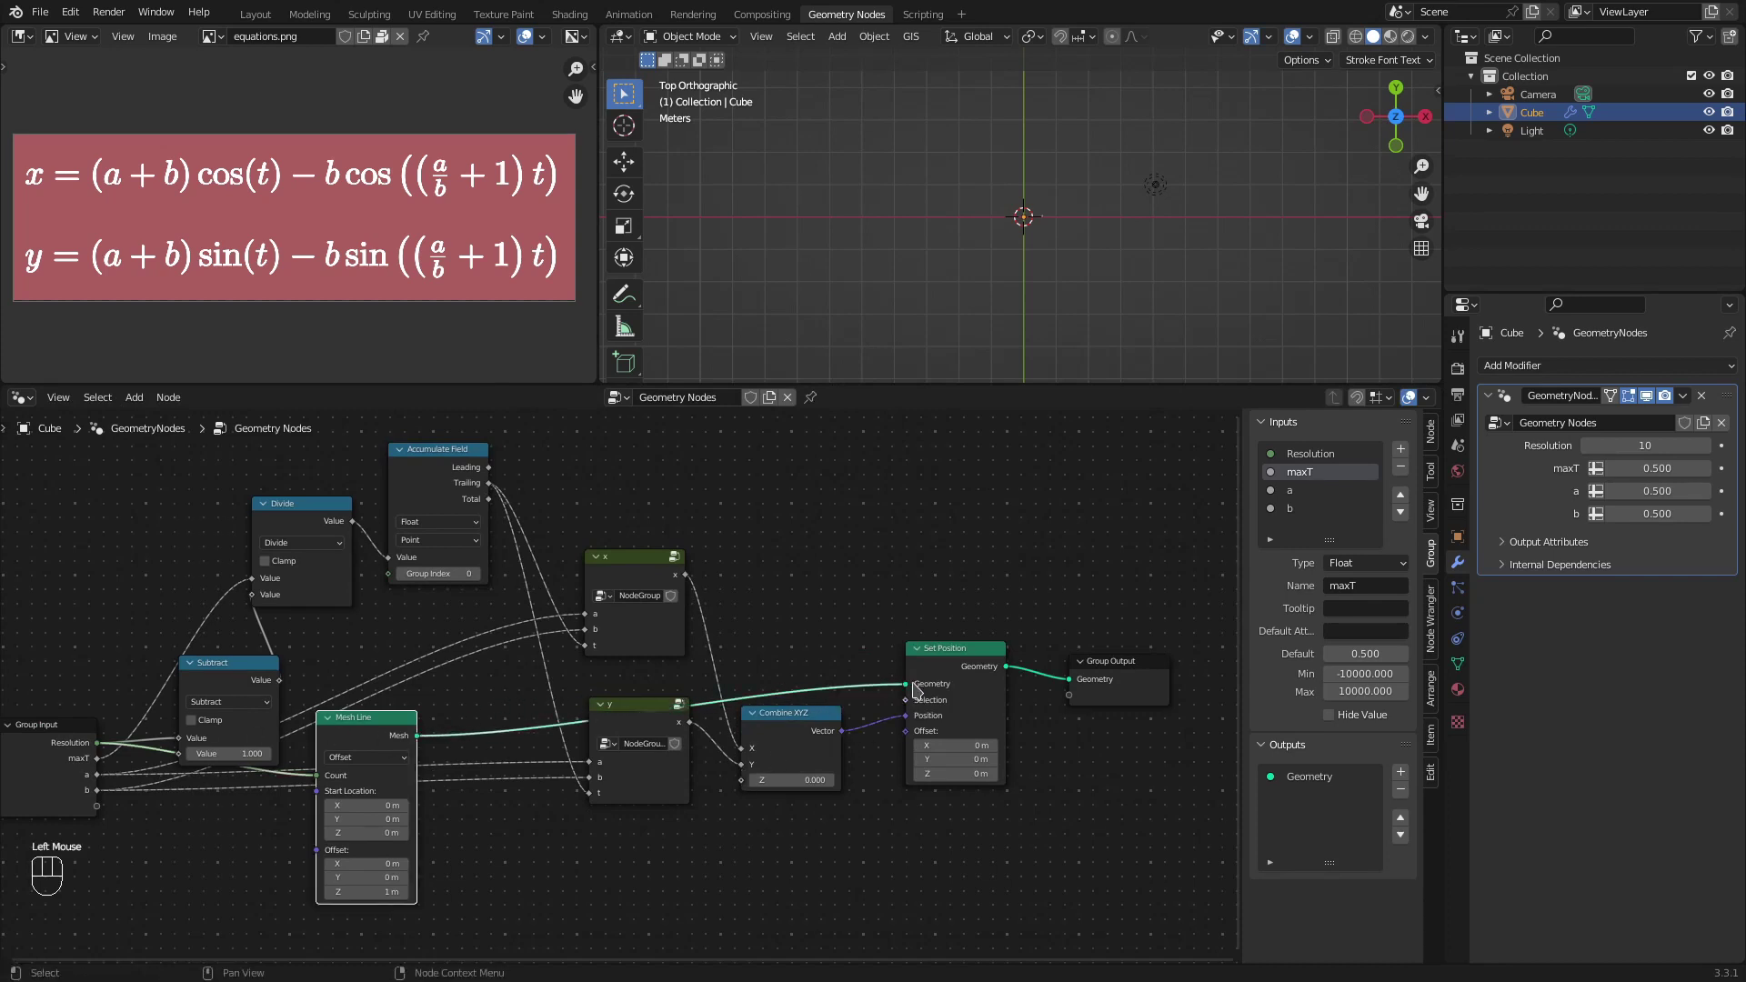
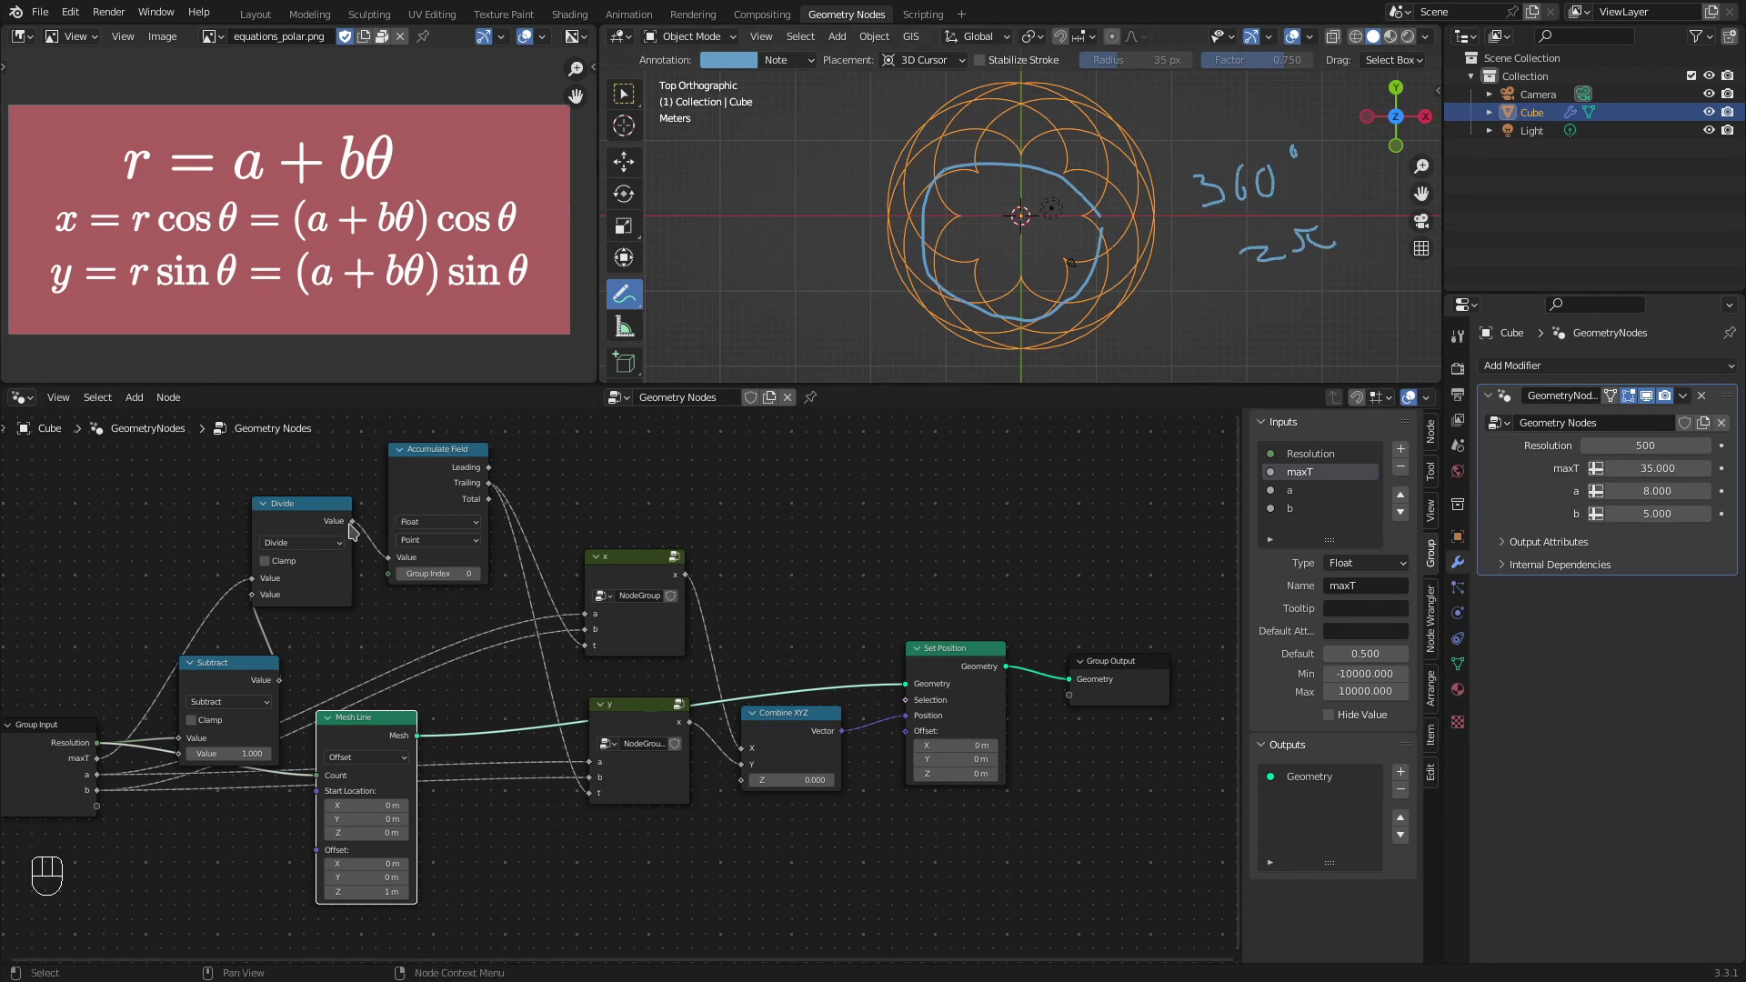
Step: Undo the annotation strokes, erasing the traced circle and the 360° and 2π marks
key("ctrl+z")
key("ctrl+z")
key("ctrl+z")
key("ctrl+z")
key("ctrl+z")
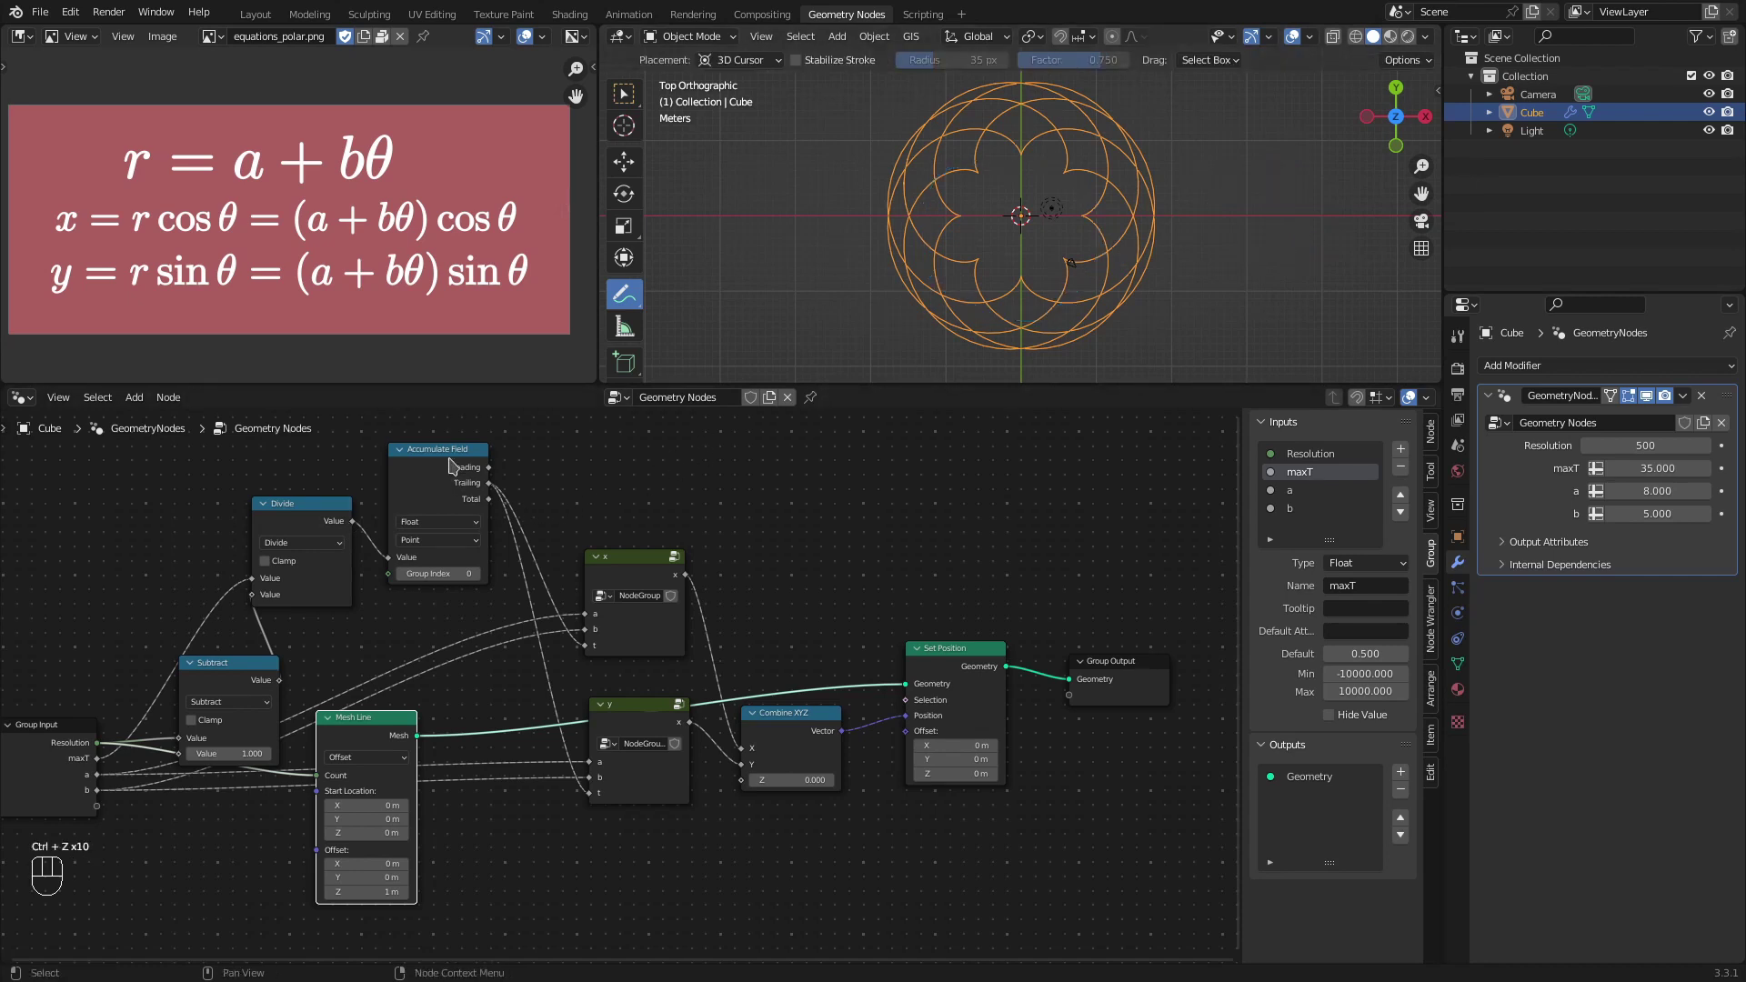
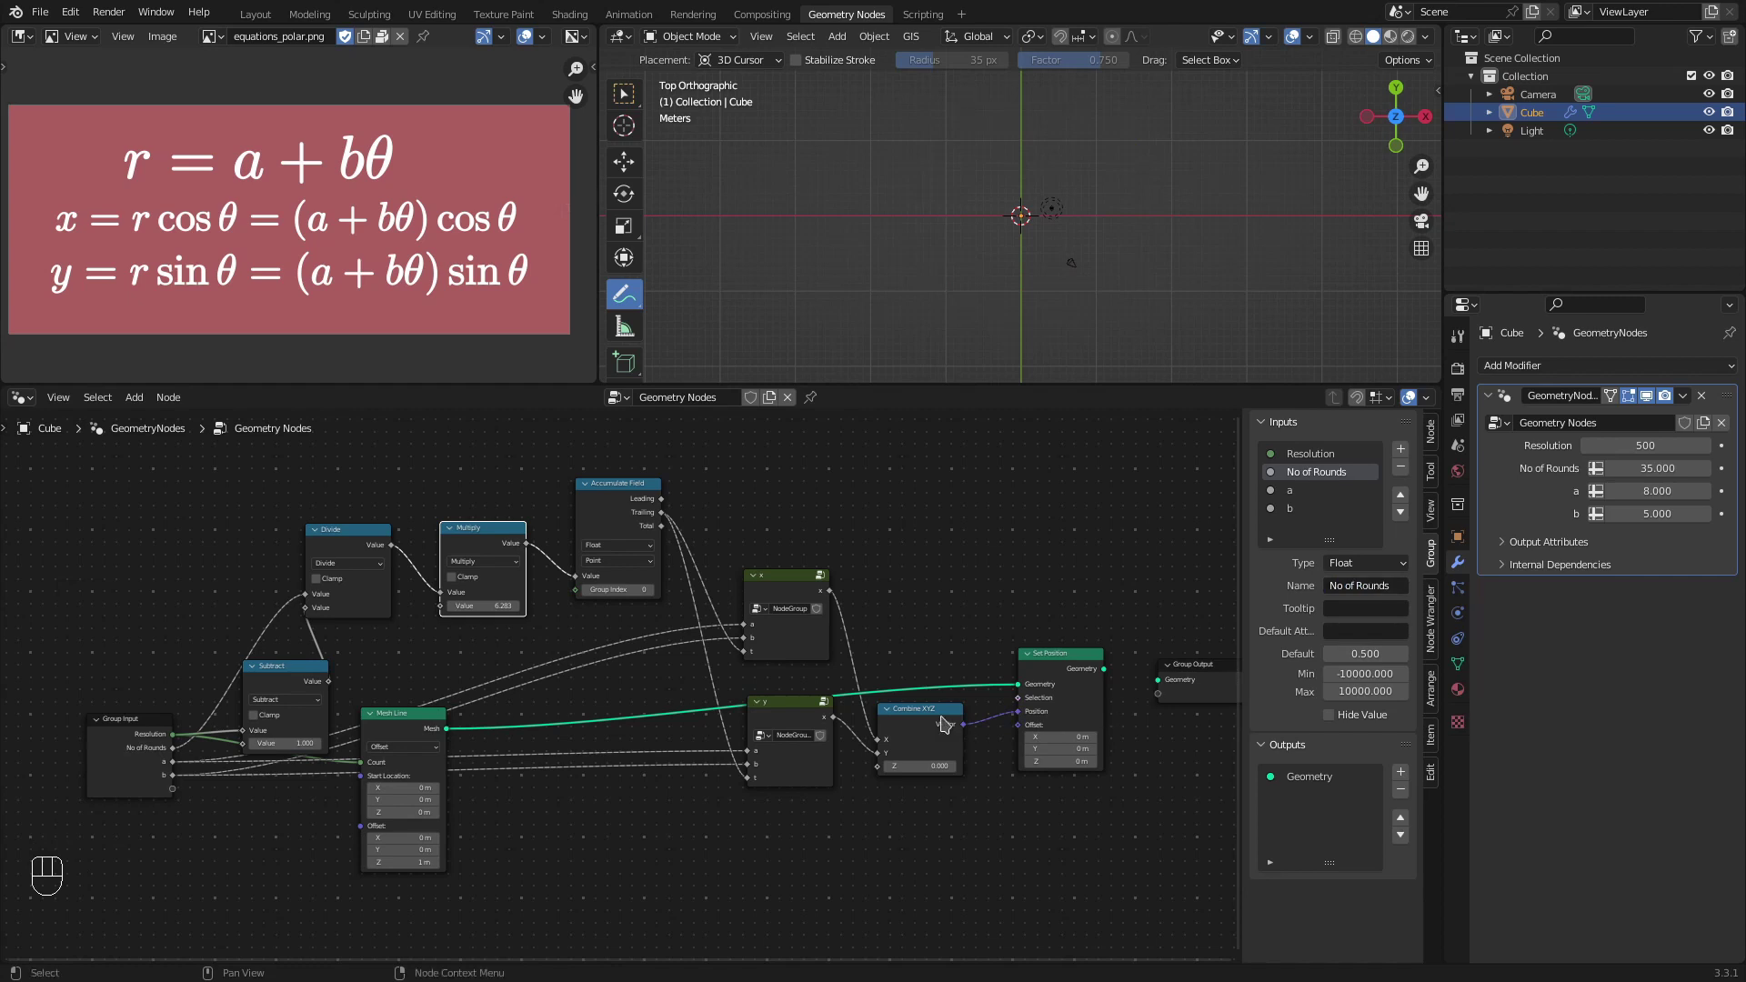
Step: Delete the y node group from the main tree
left_click(808, 599)
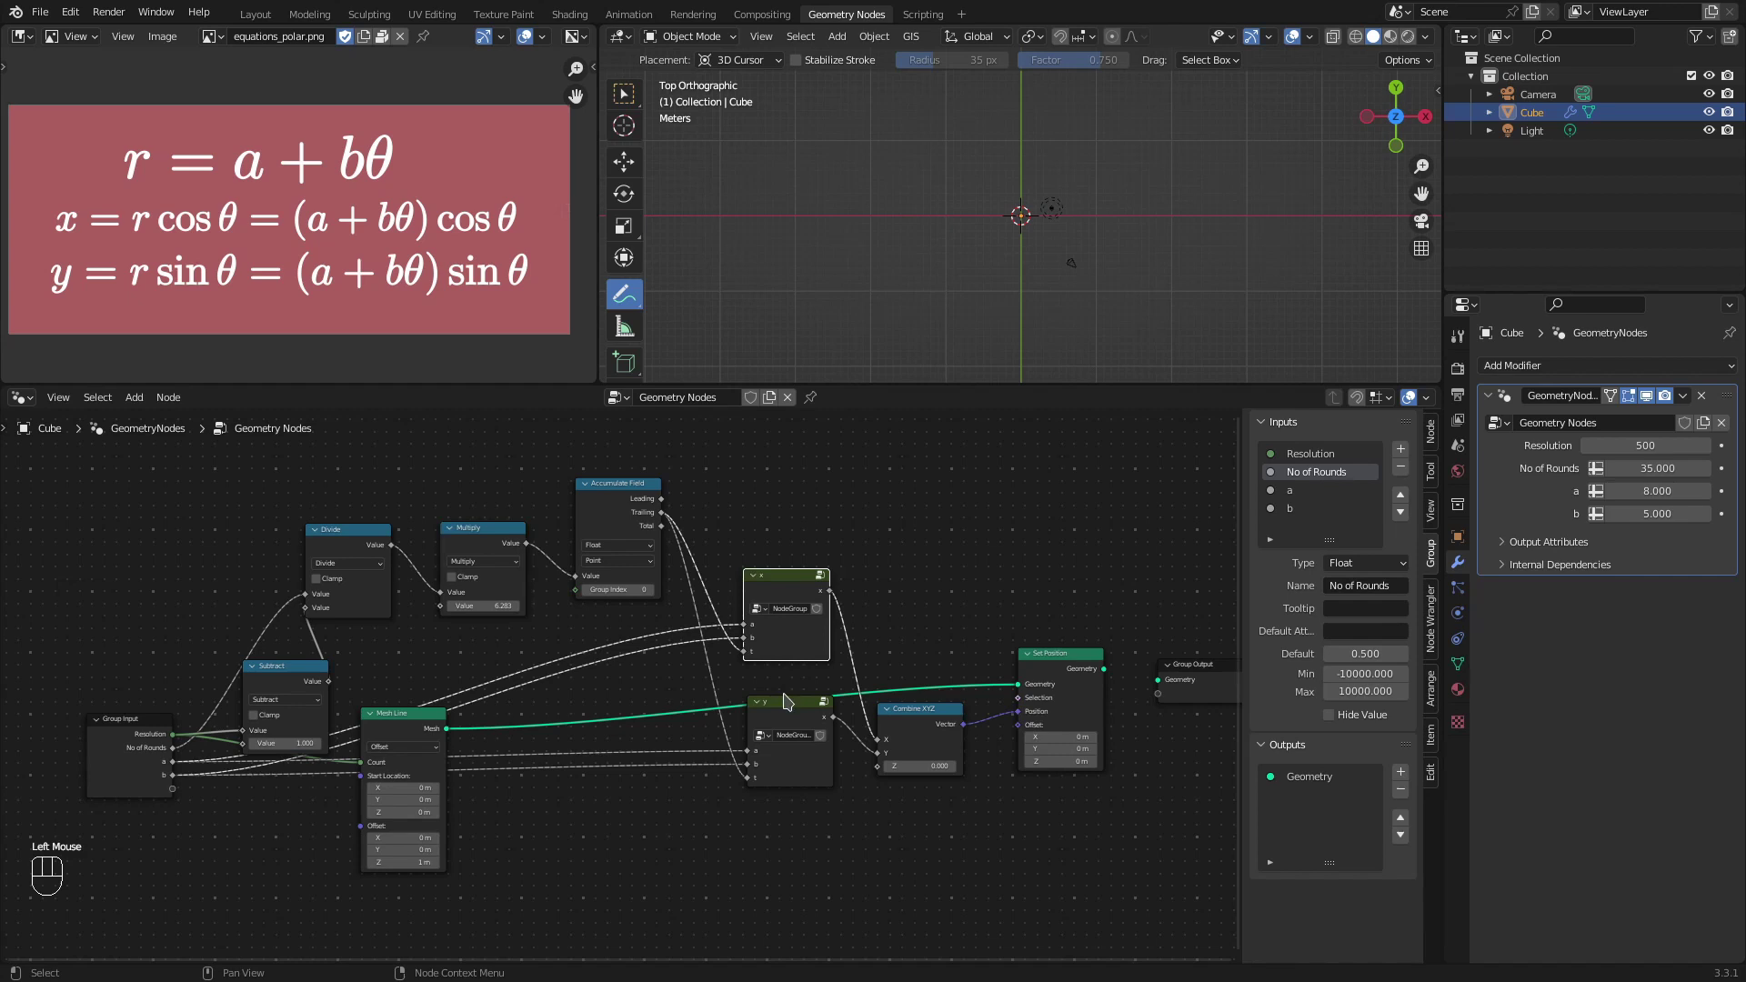
left_click(790, 718)
key("Delete")
Step: Enter the x group and delete its old formula nodes, leaving only input and output
left_click(782, 604)
key("Tab")
left_click(245, 517)
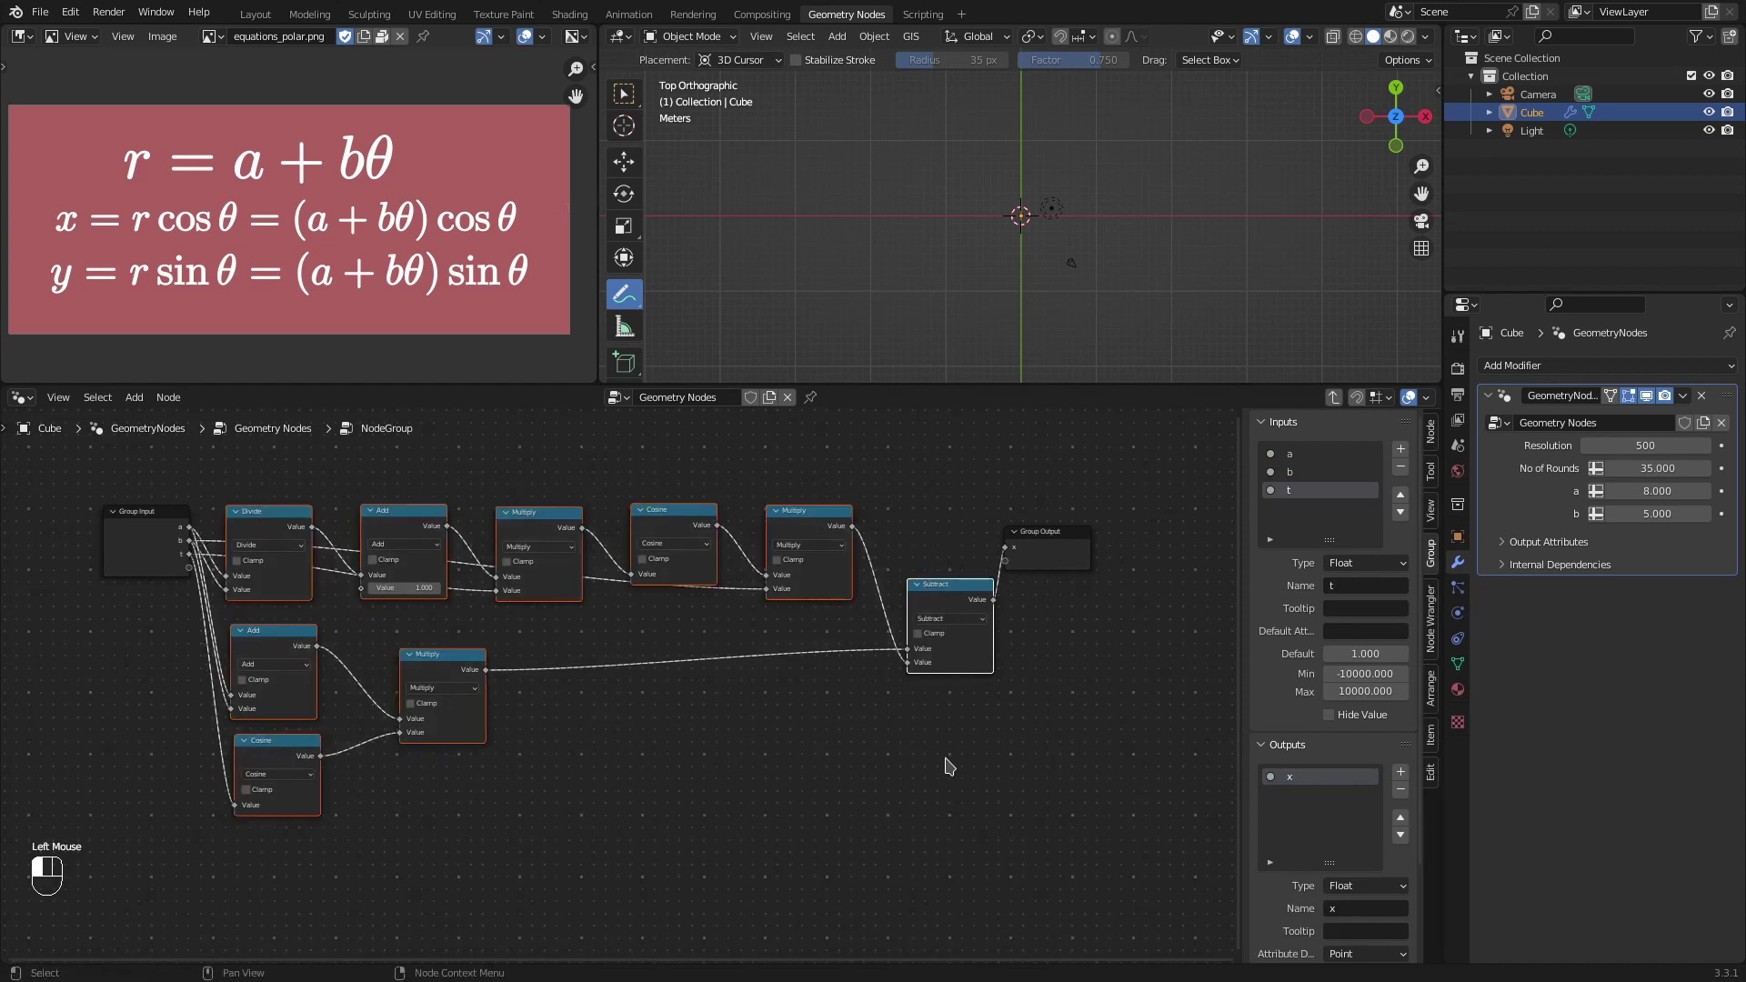
key("Delete")
scroll("up", 3)
left_click_drag(264, 648, 275, 695)
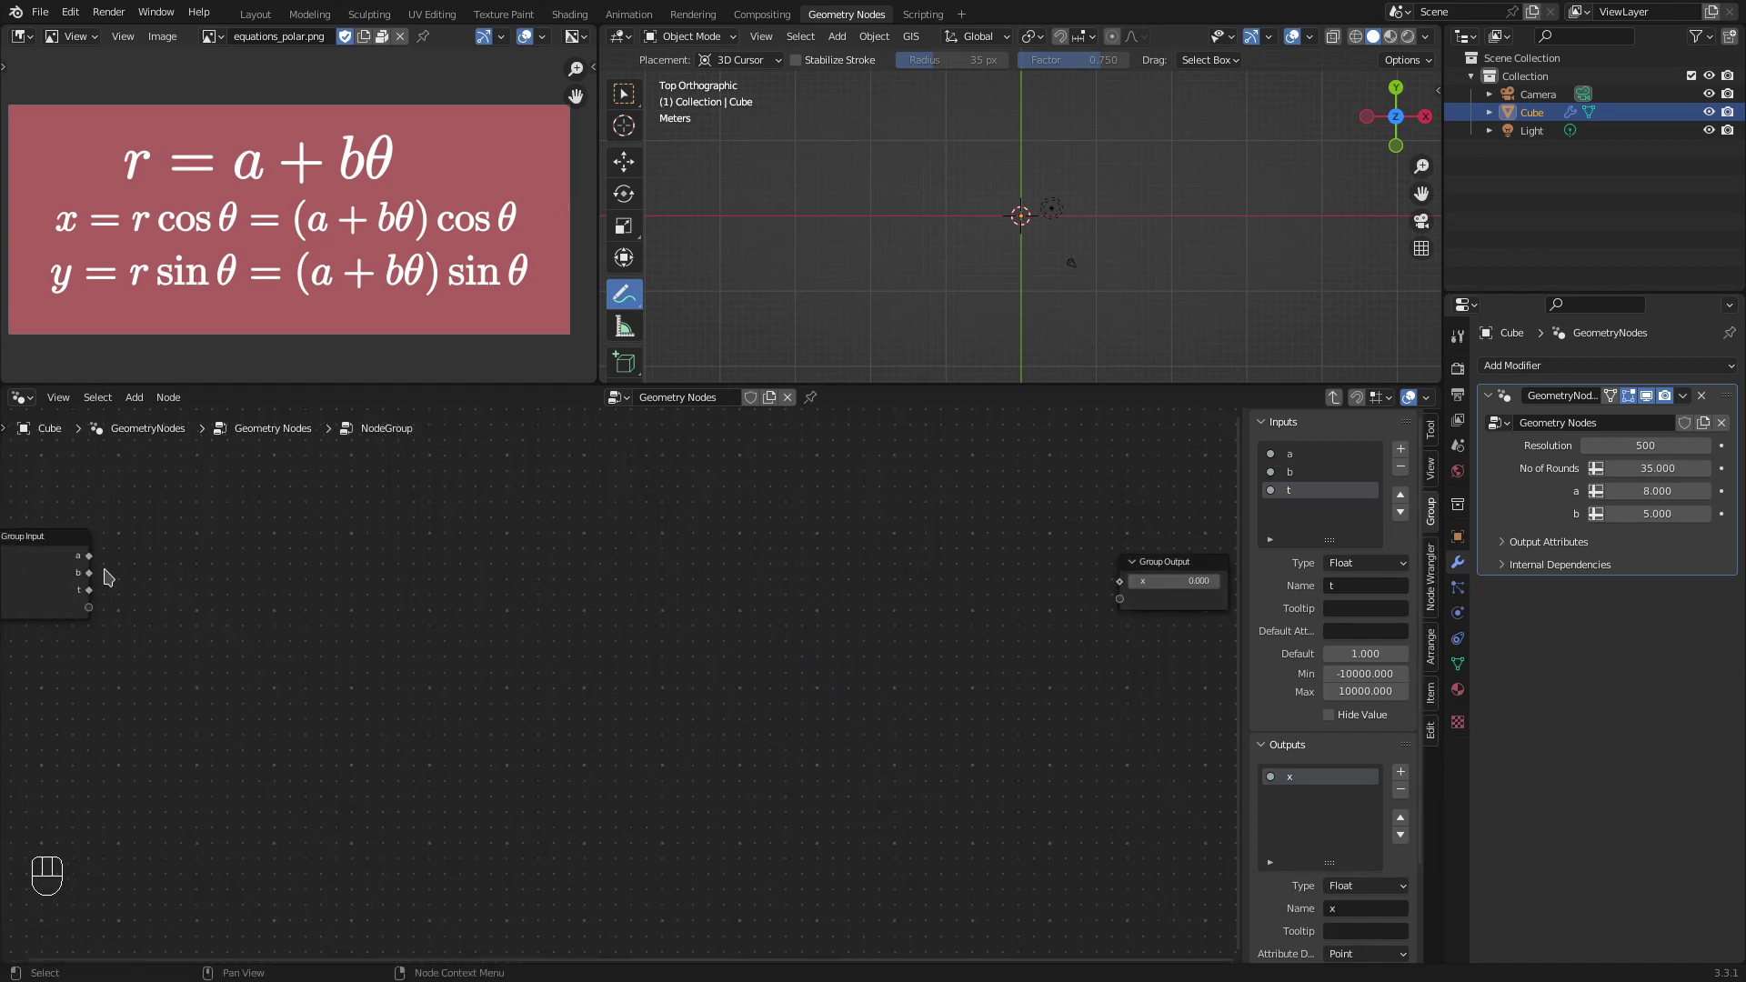
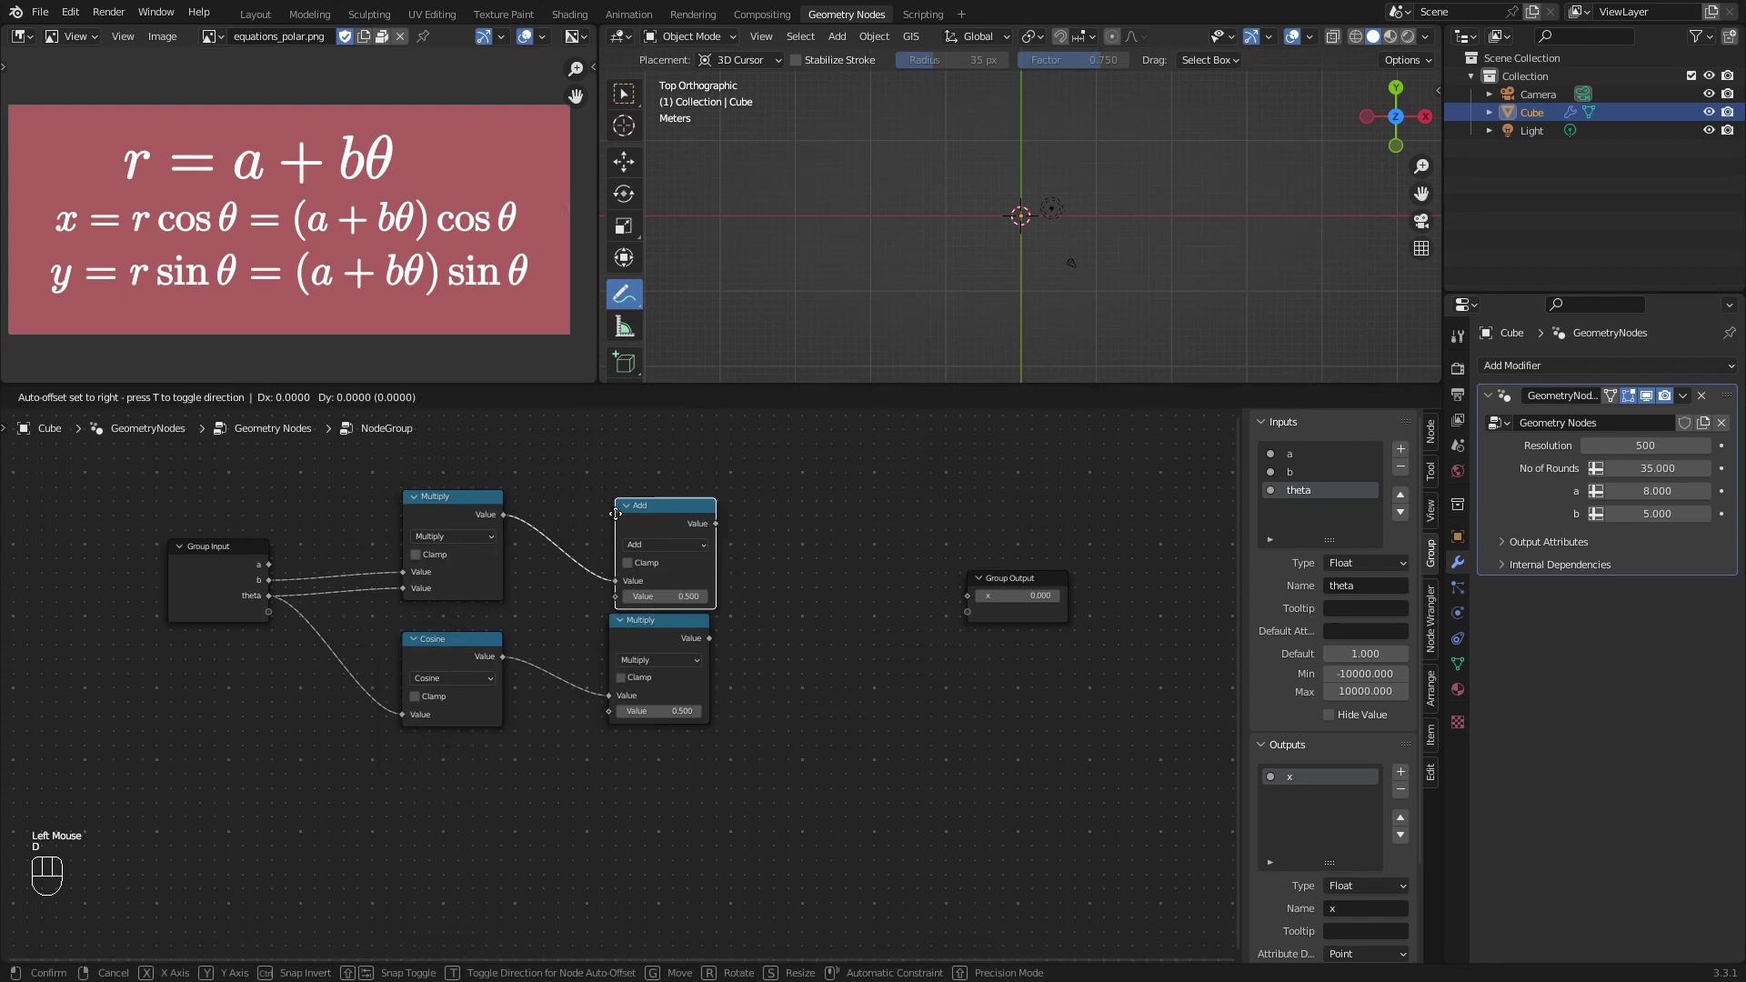
Step: Place the Add node and arrange the Multiply, Add and Cosine nodes forming a + b·theta and cos(theta)
left_click(613, 491)
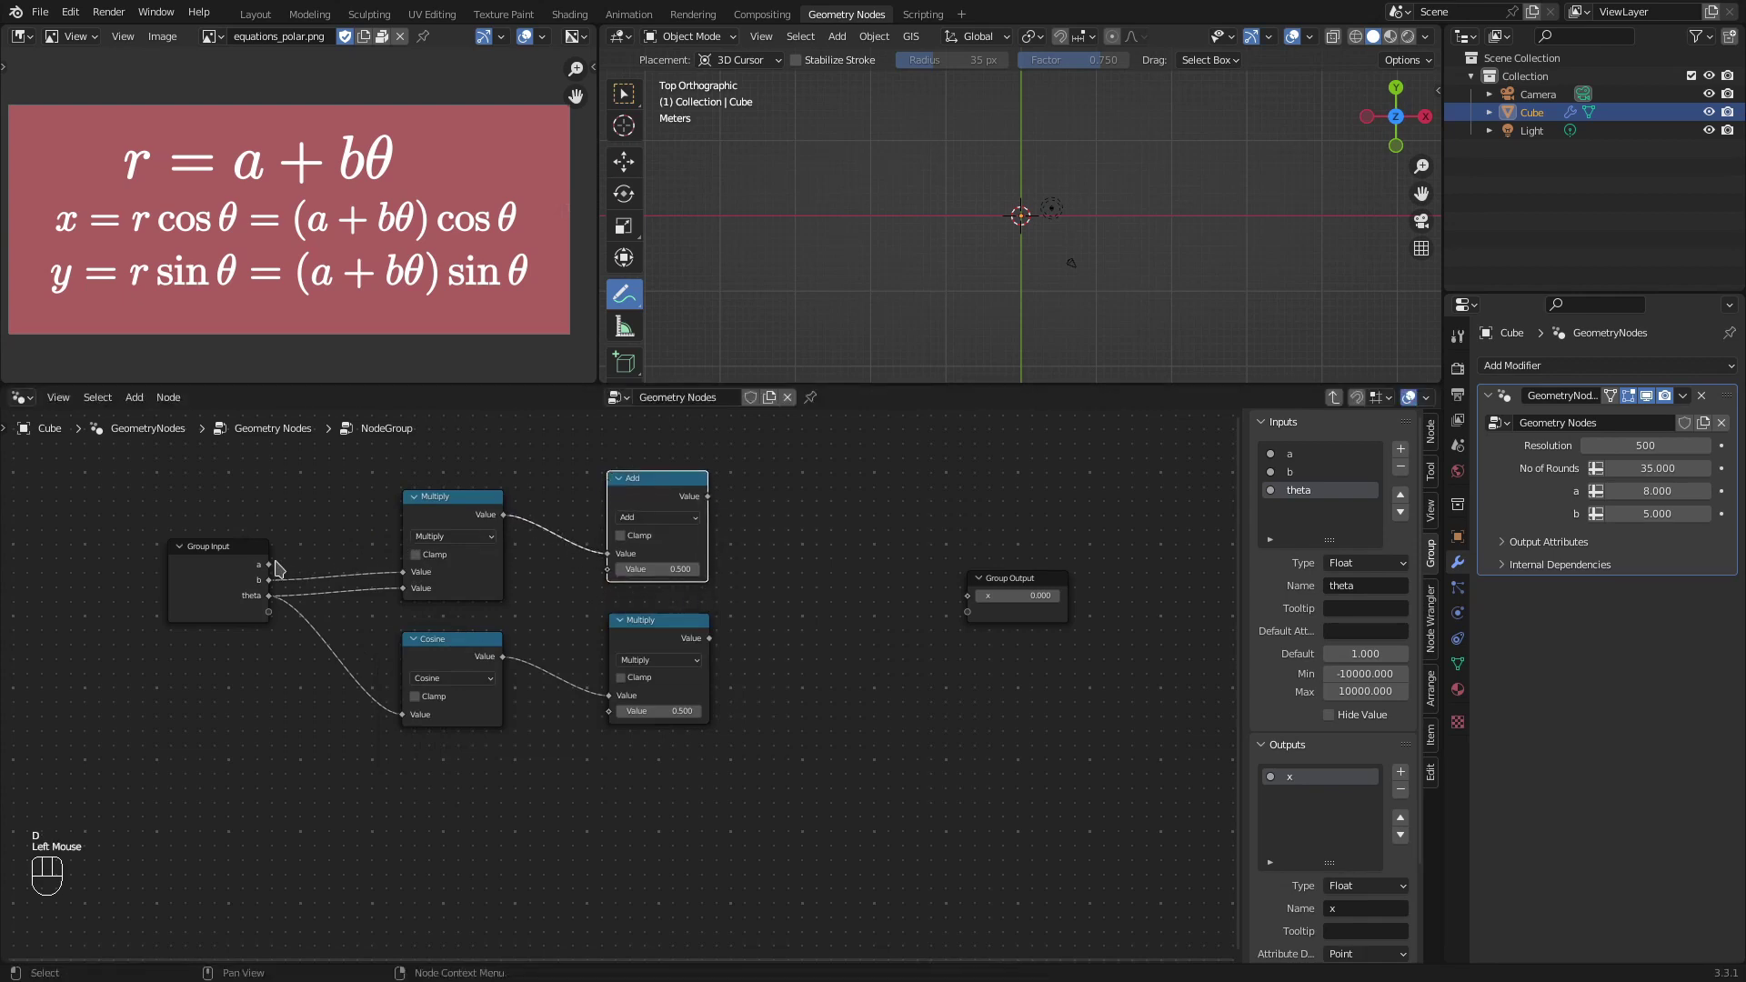
left_click(278, 573)
right_click(318, 575)
key("g")
right_click(552, 571)
key("g")
double_click(652, 617)
key("g")
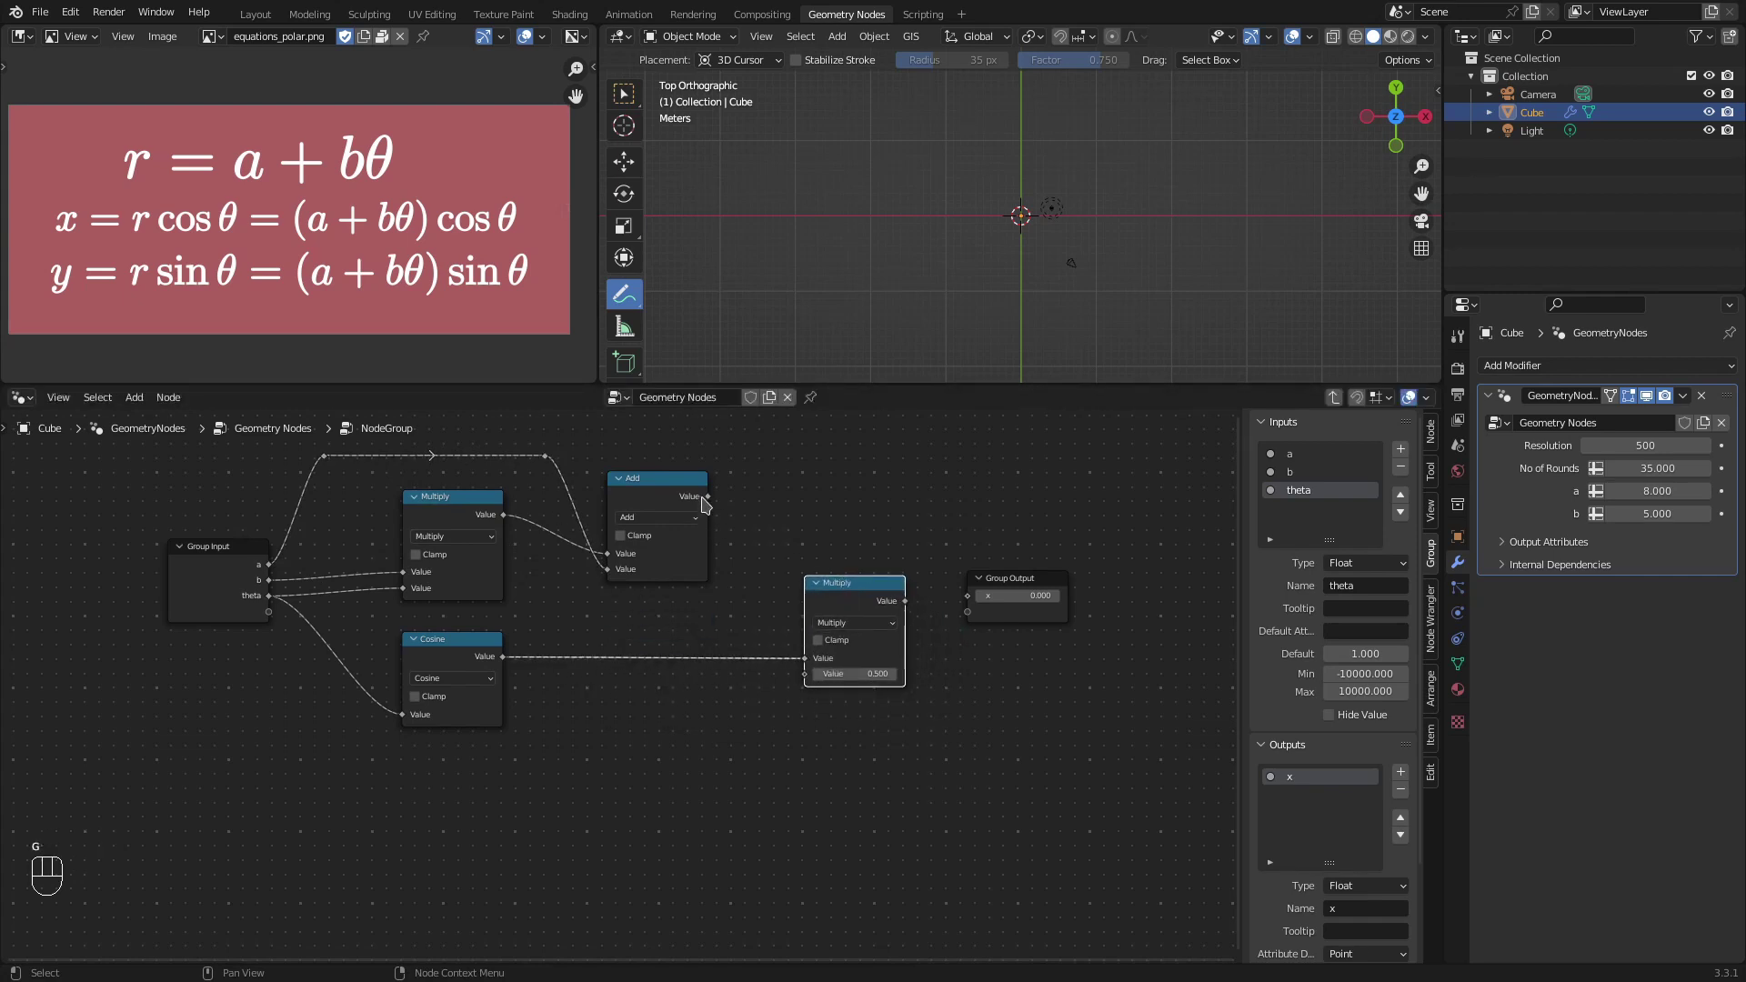
Step: Multiply (a + b·theta) by cos(theta) and feed the product to the group output x
left_click_drag(714, 495, 818, 683)
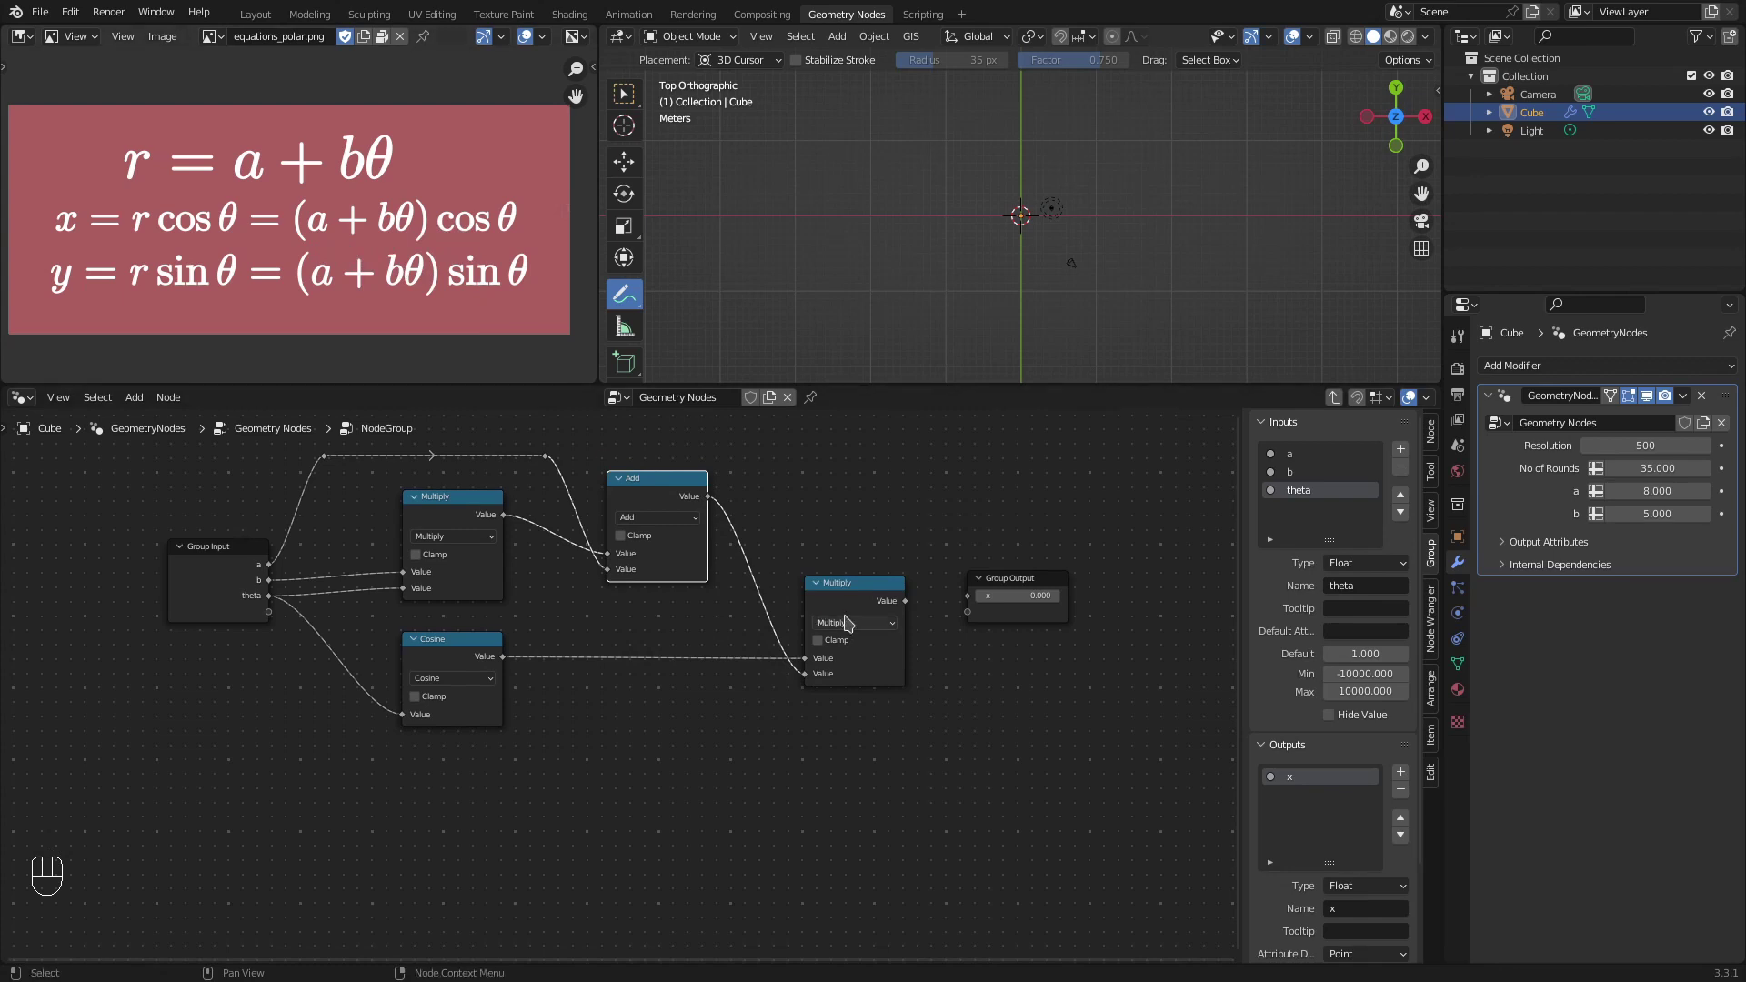
left_click(913, 606)
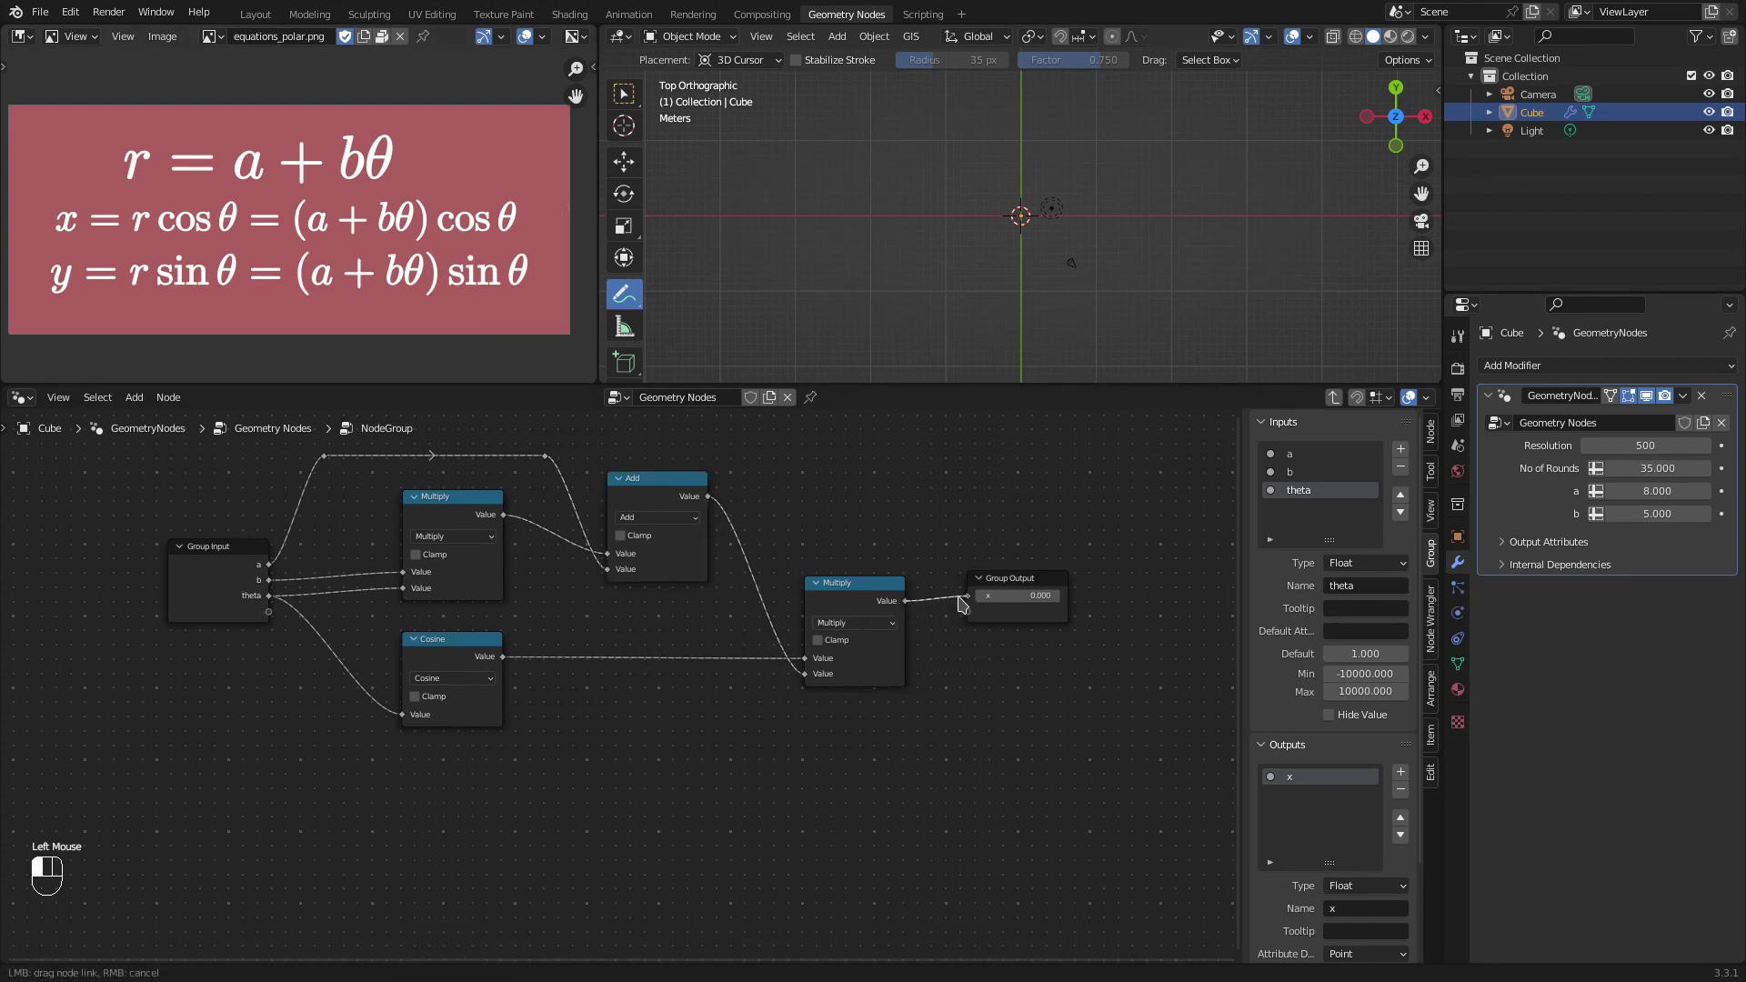
Step: Duplicate the x group in the main tree as a single-user copy labelled y
key("Tab")
left_click(791, 560)
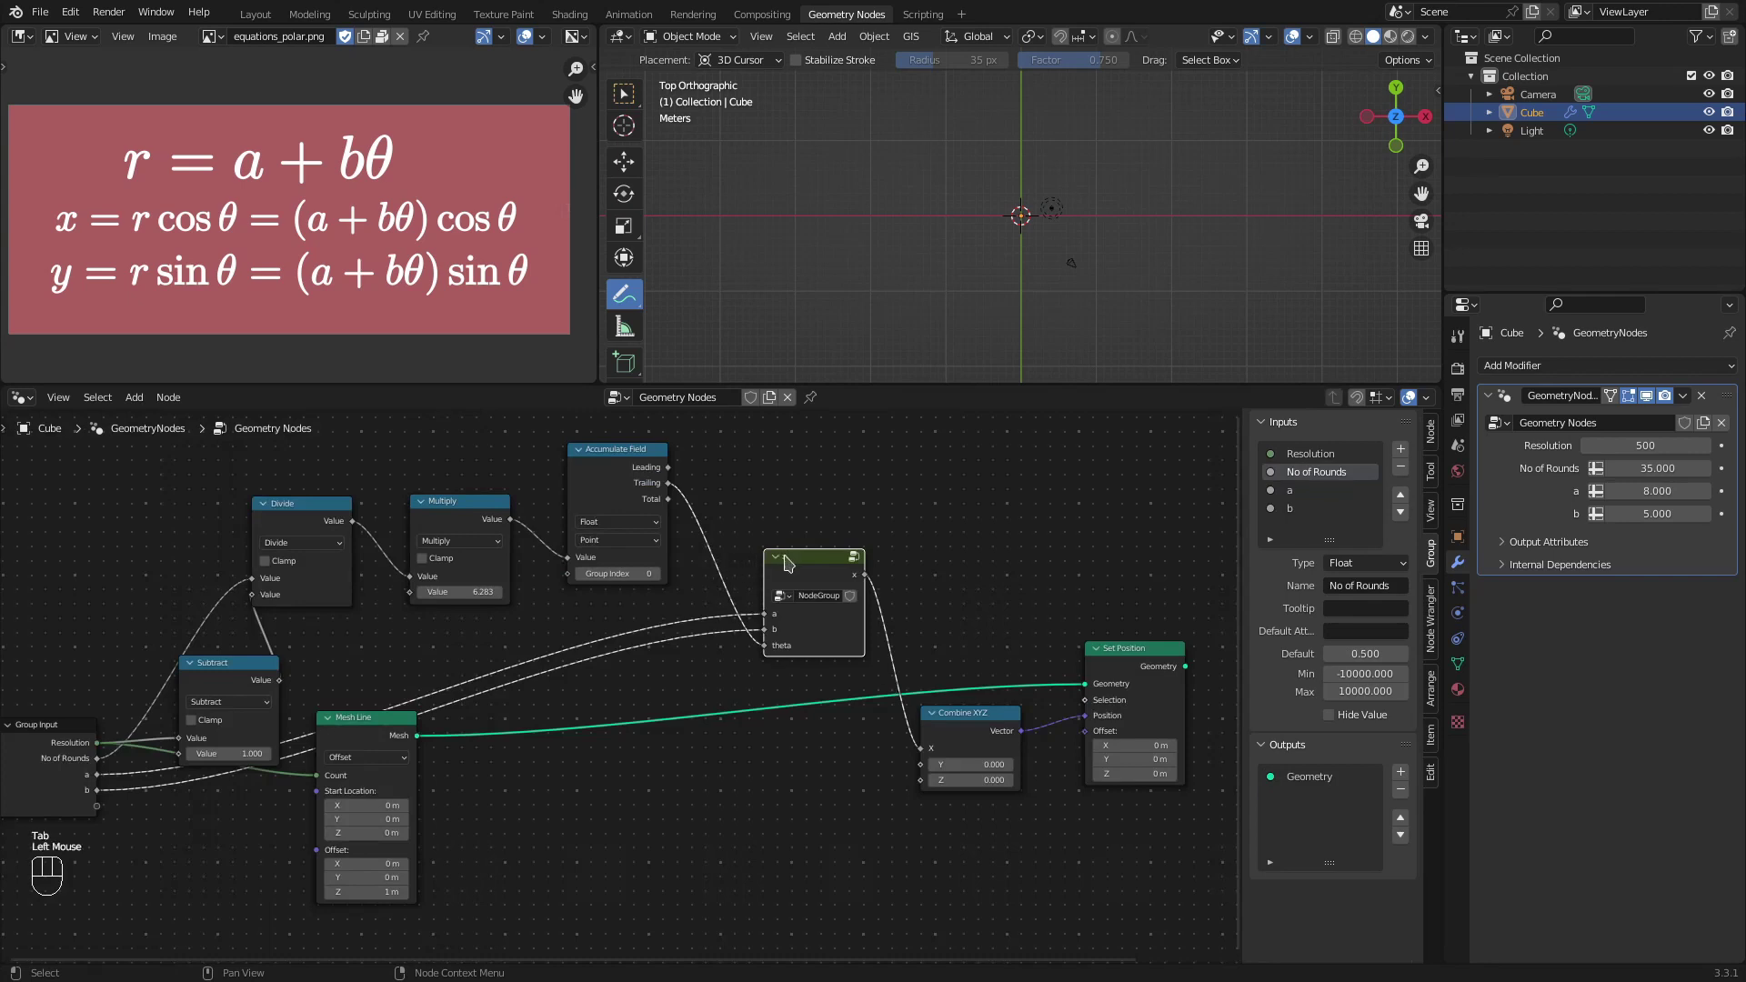
key("shift+d")
left_click(776, 748)
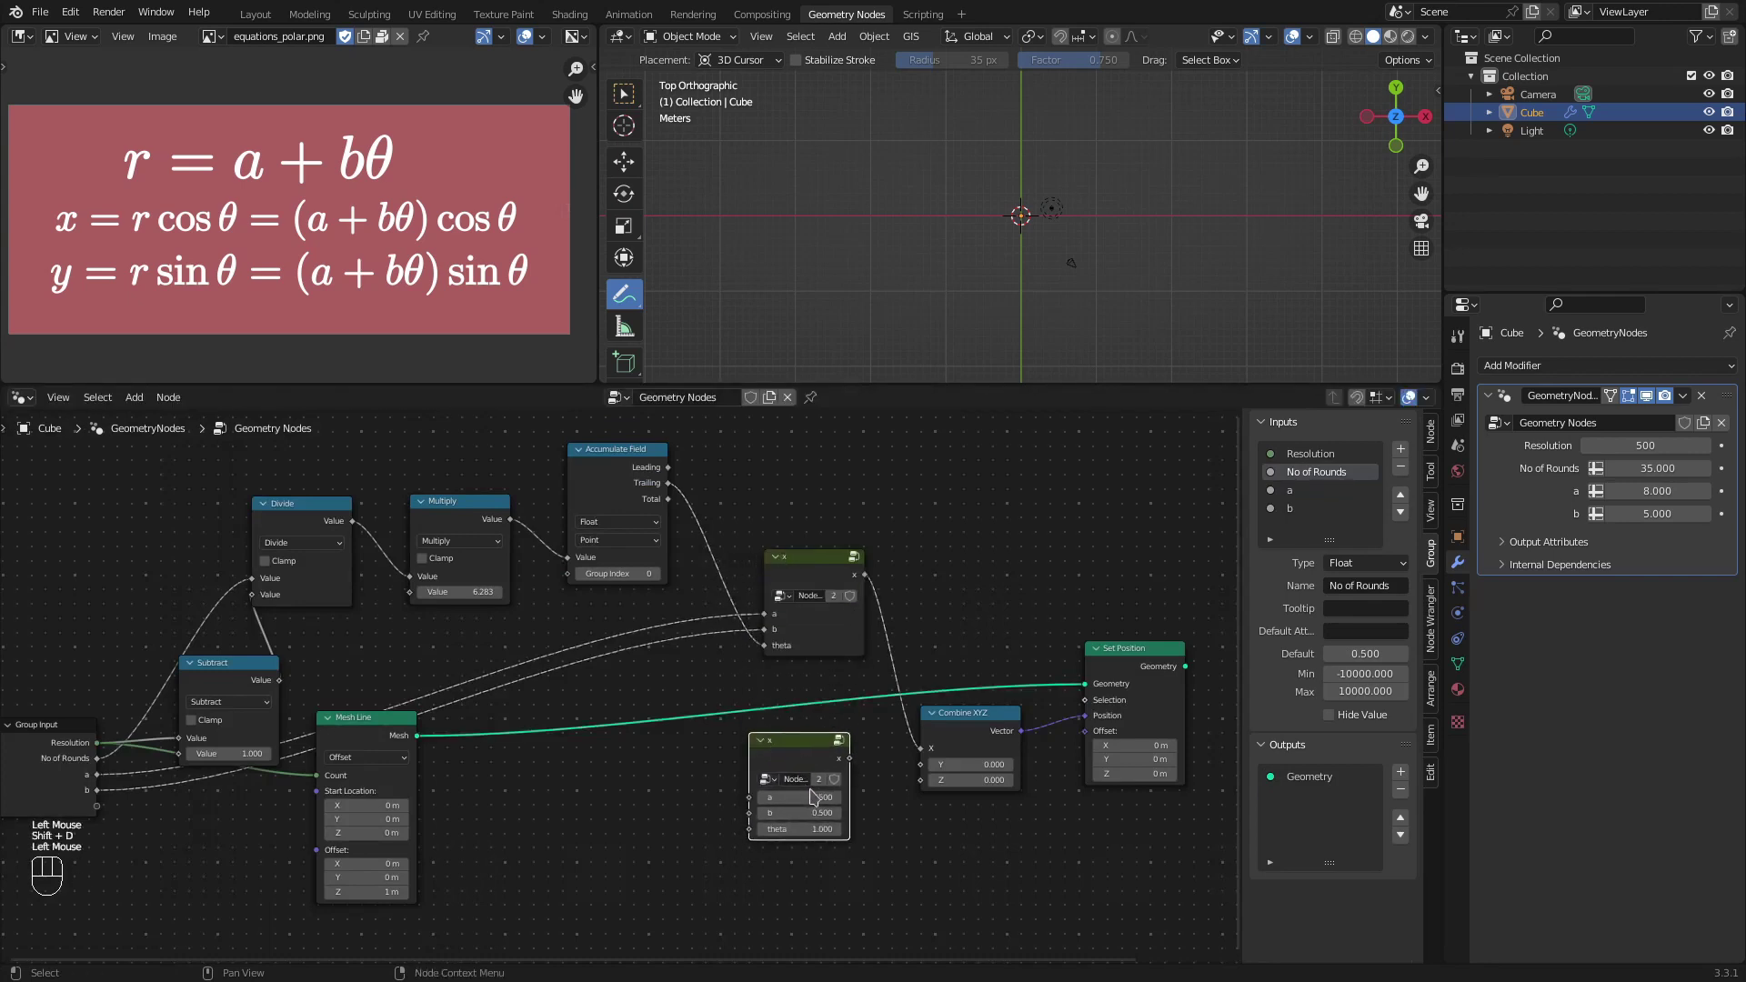
left_click(827, 791)
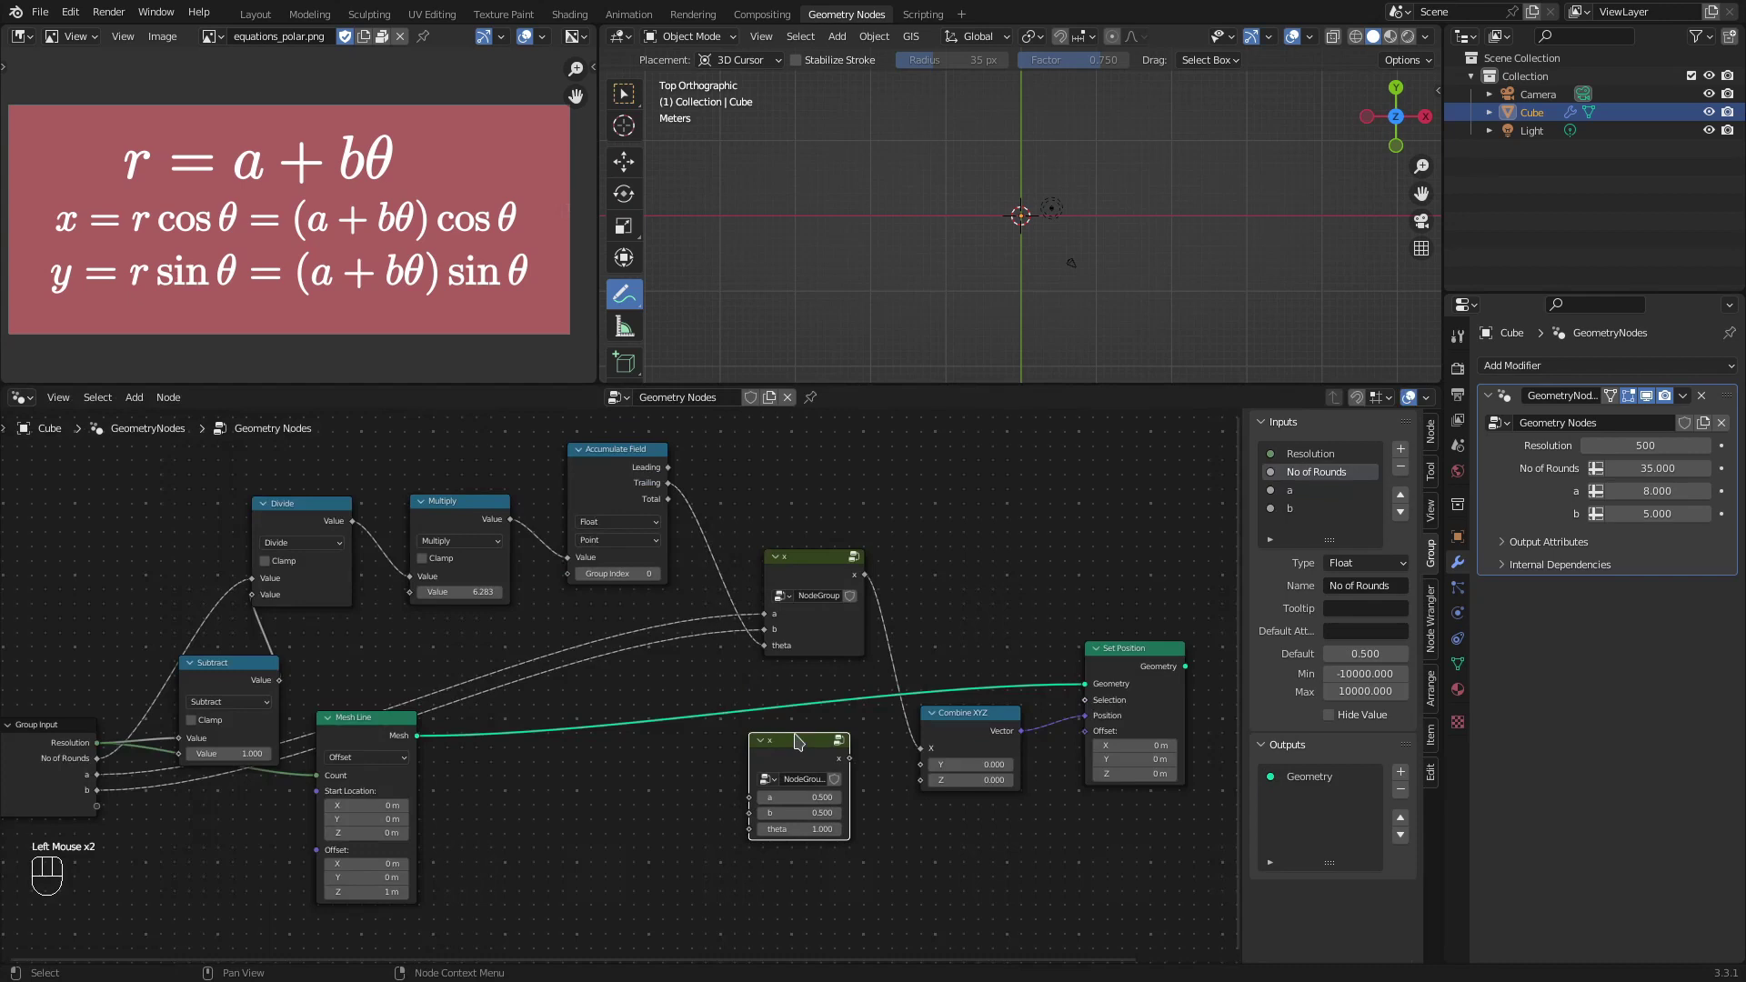
key("F2")
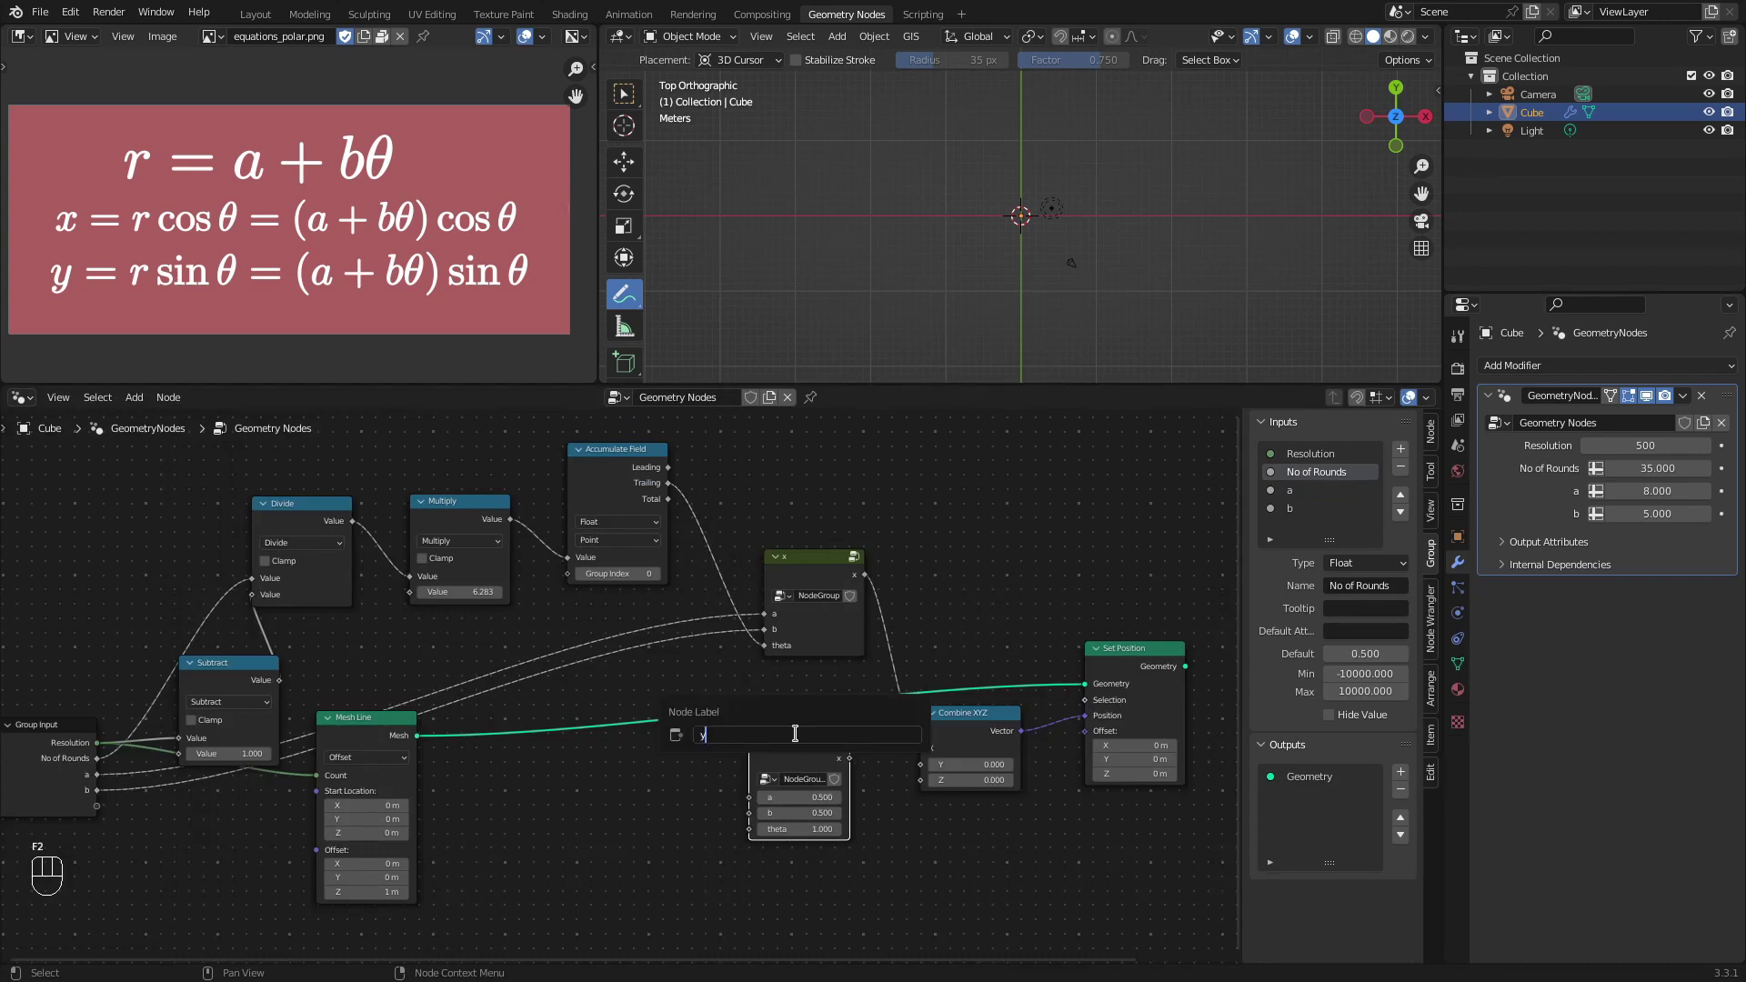
key("Tab")
Step: Connect a, b and theta to the y group's inputs and enter it for editing
left_click_drag(442, 689, 747, 725)
key("Tab")
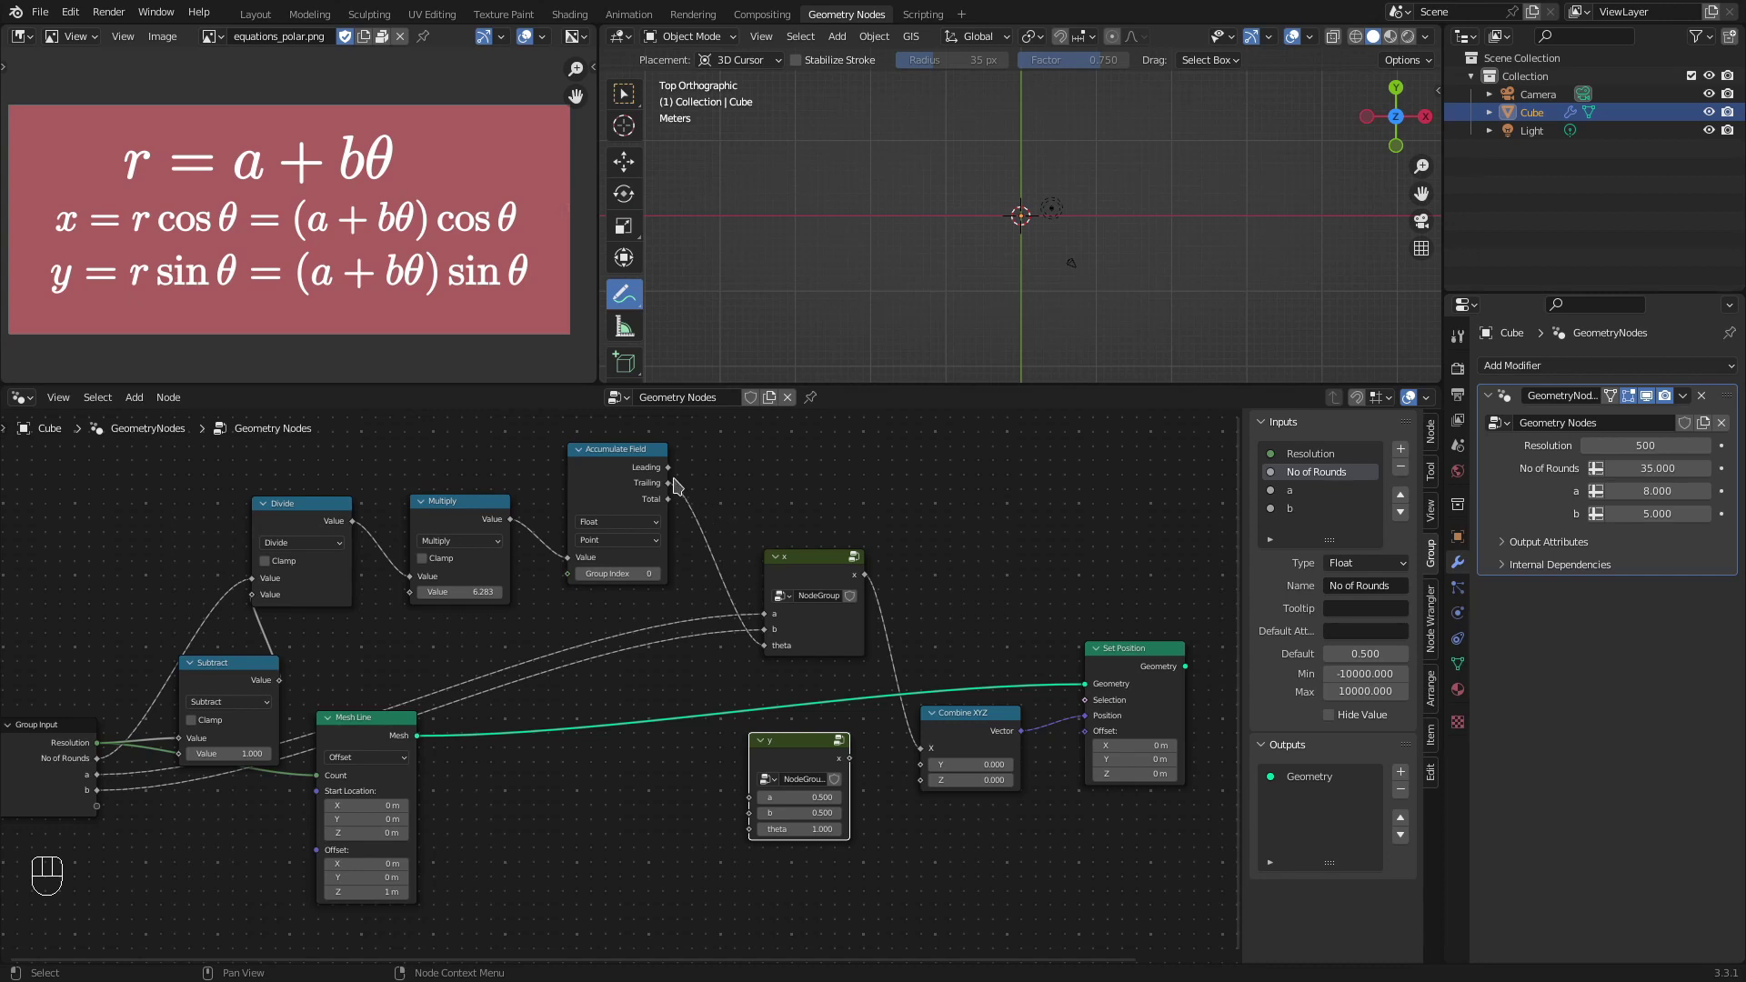
left_click_drag(671, 483, 757, 831)
left_click_drag(98, 777, 746, 806)
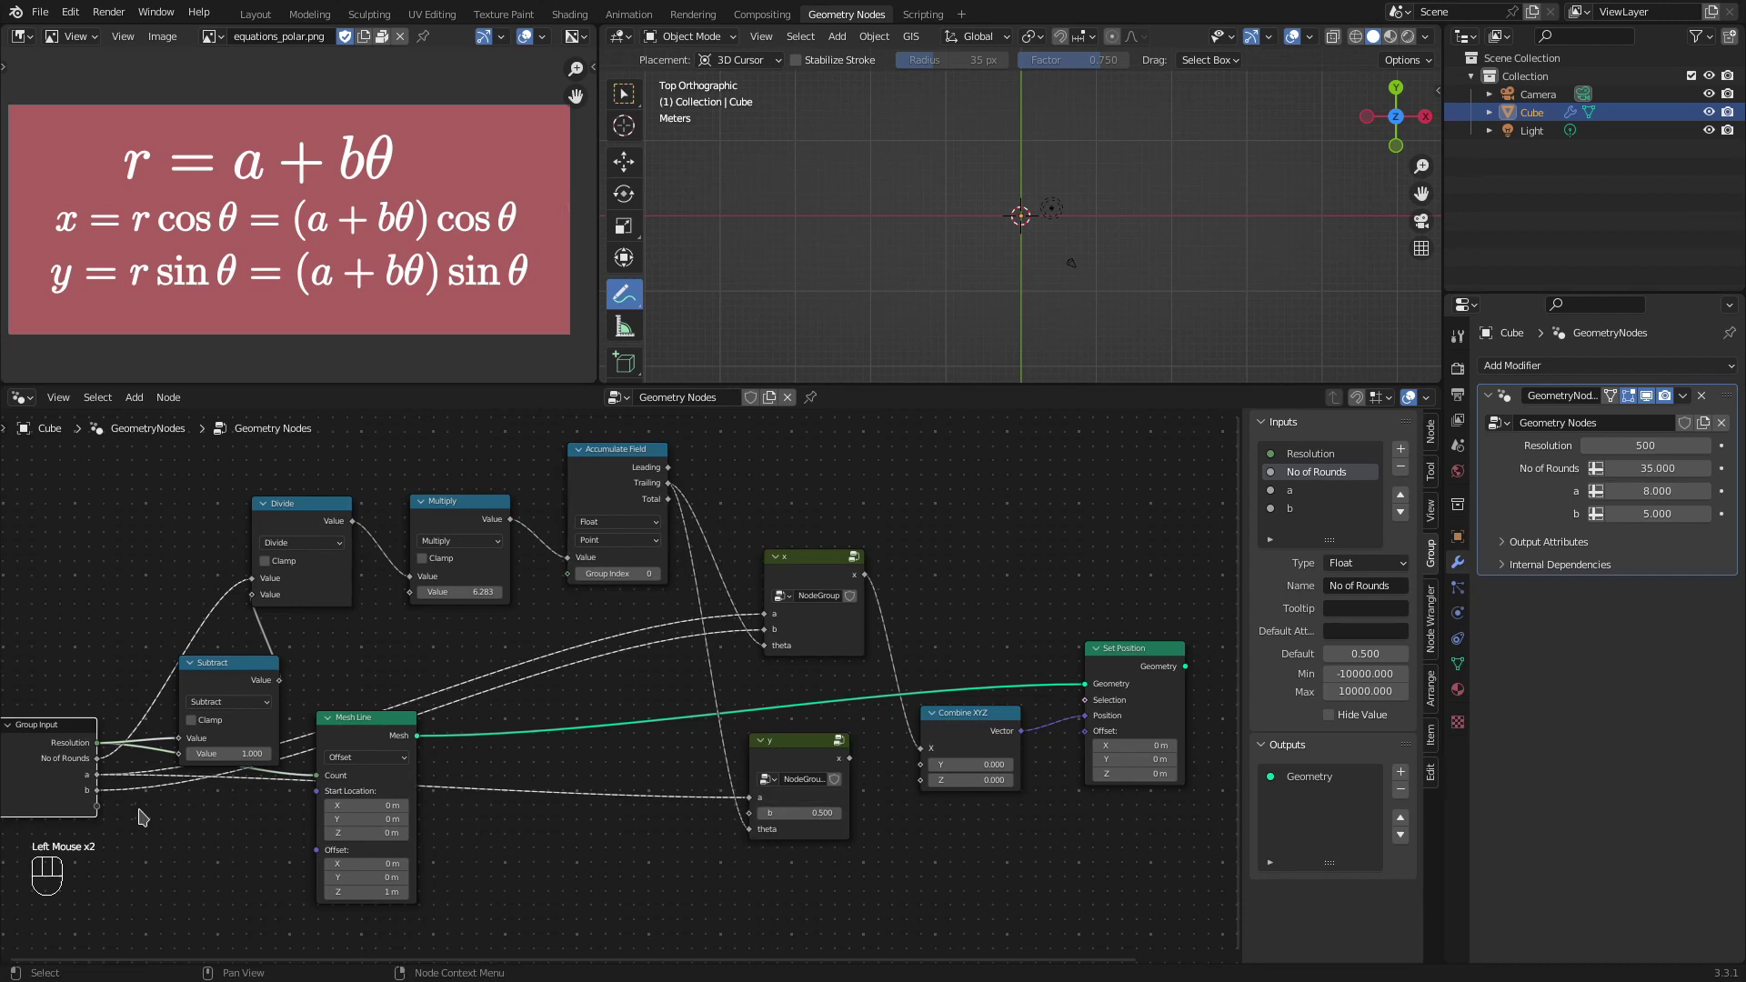
left_click_drag(103, 793, 756, 819)
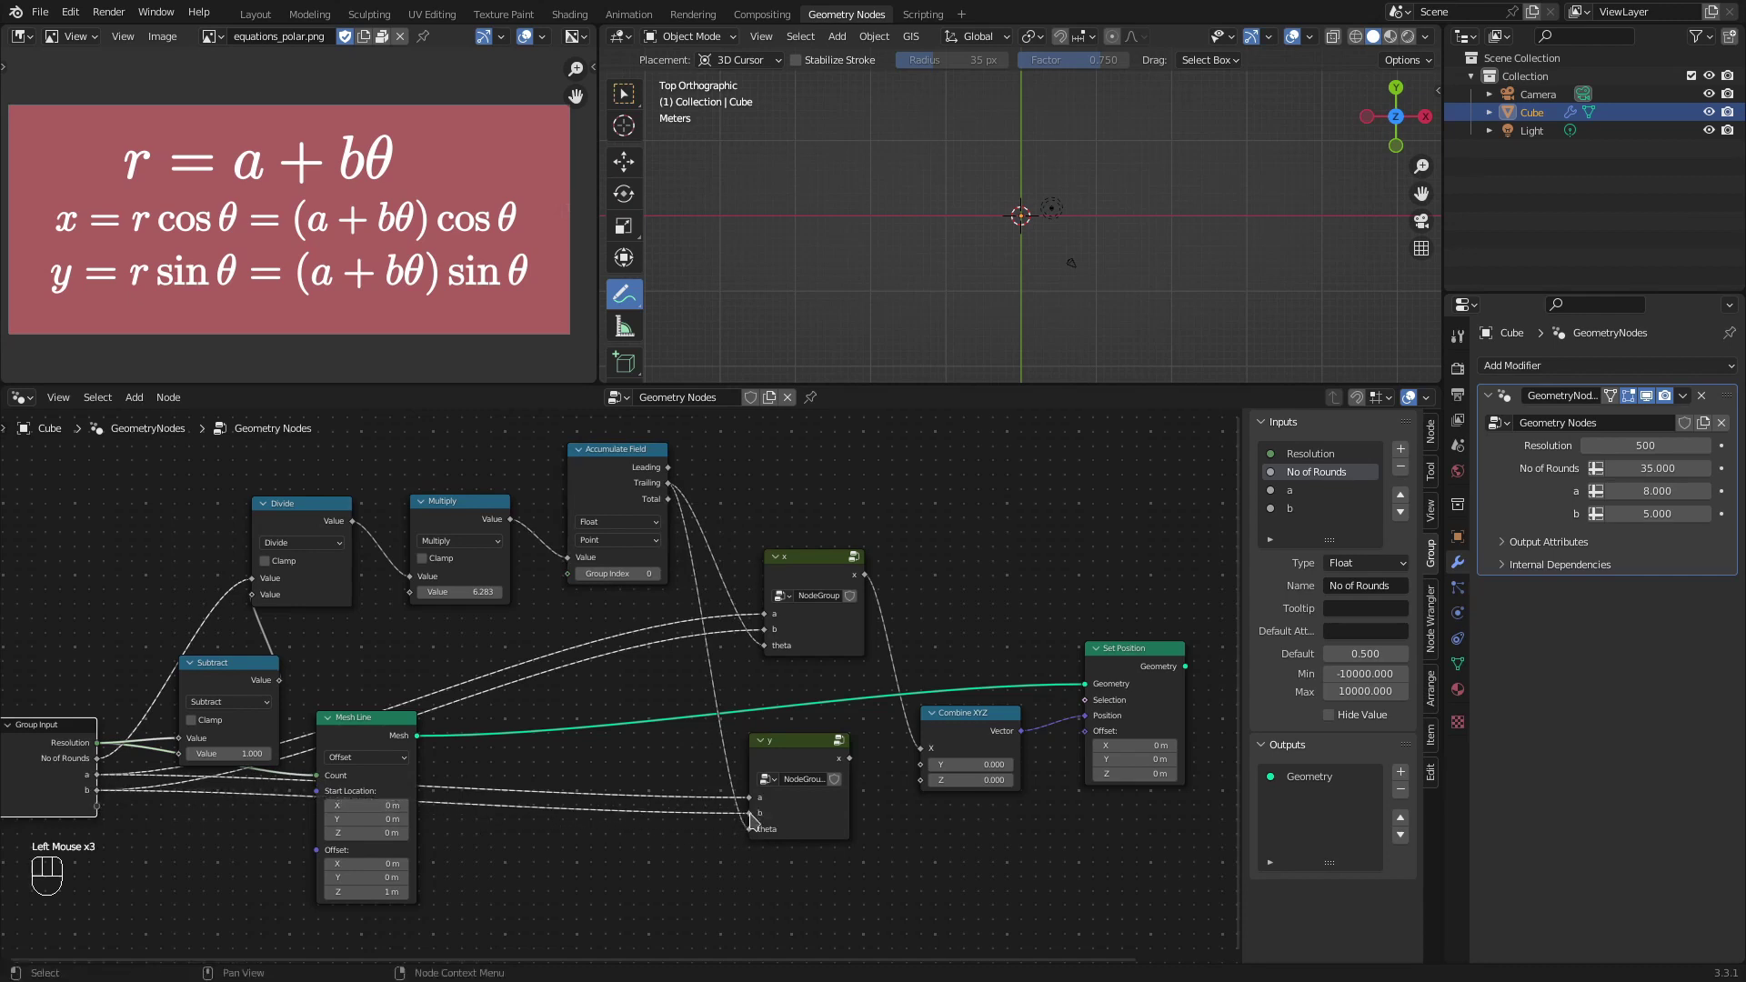
key("Tab")
Step: Switch the y group's Cosine node to Sine, giving (a + b·theta)·sin(theta)
left_click(1005, 590)
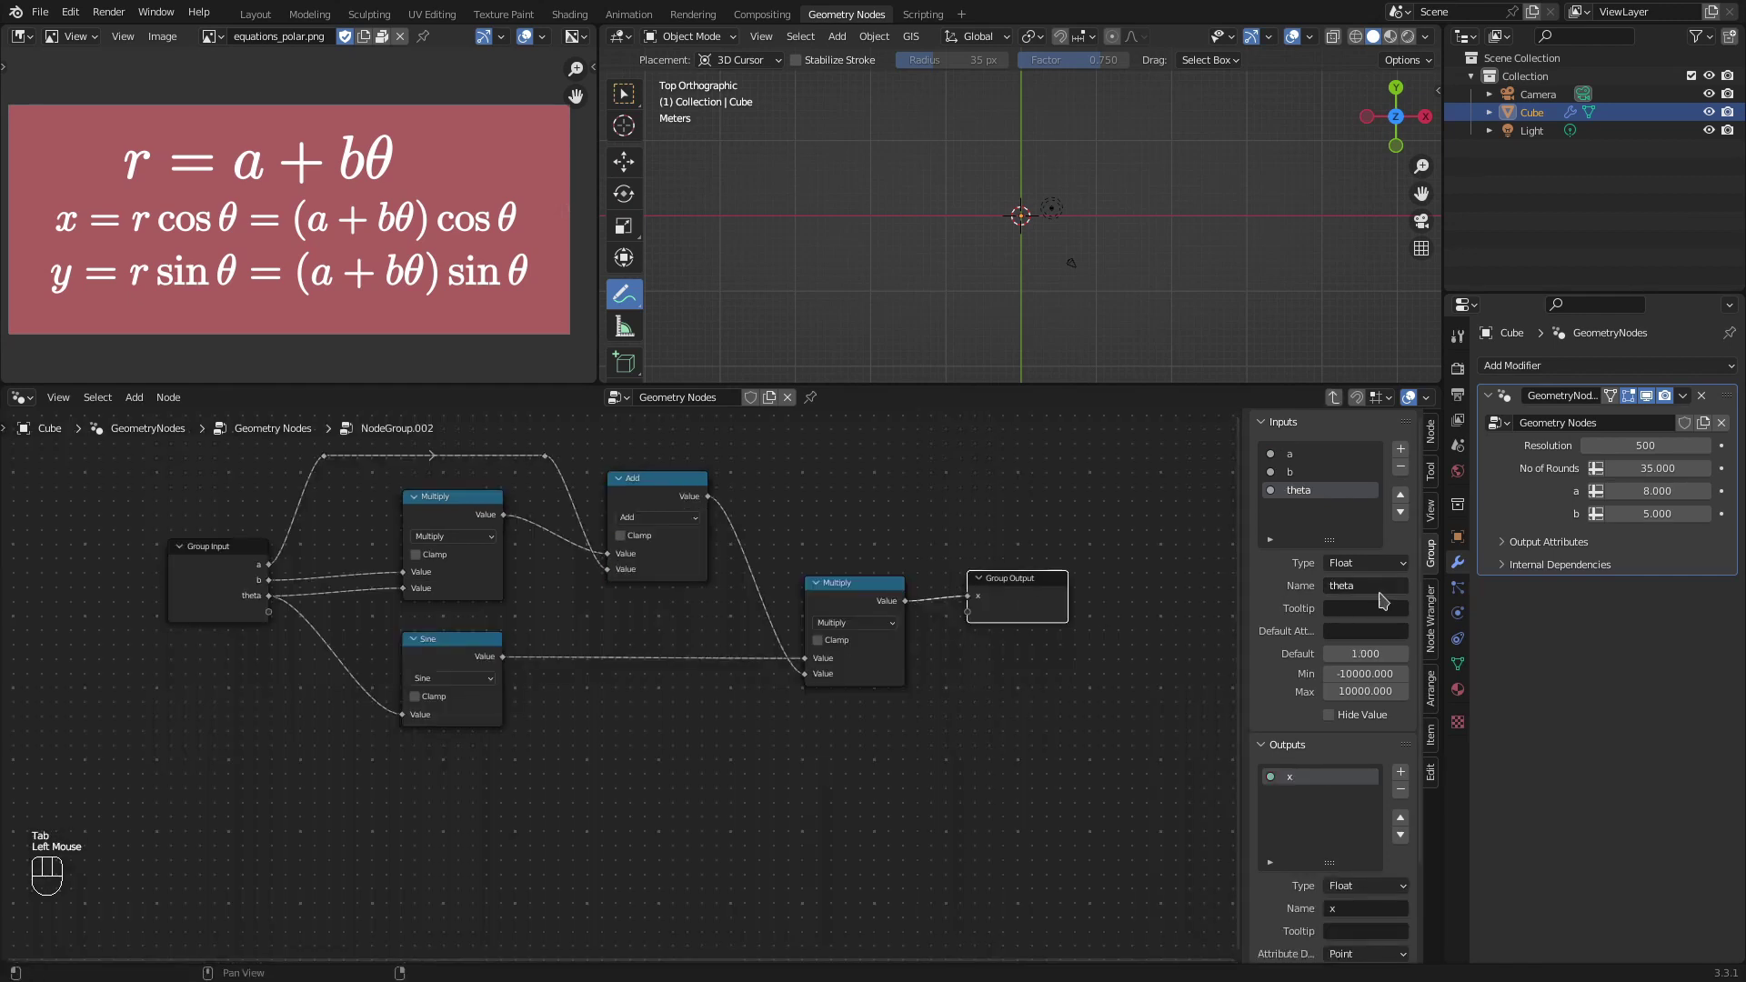
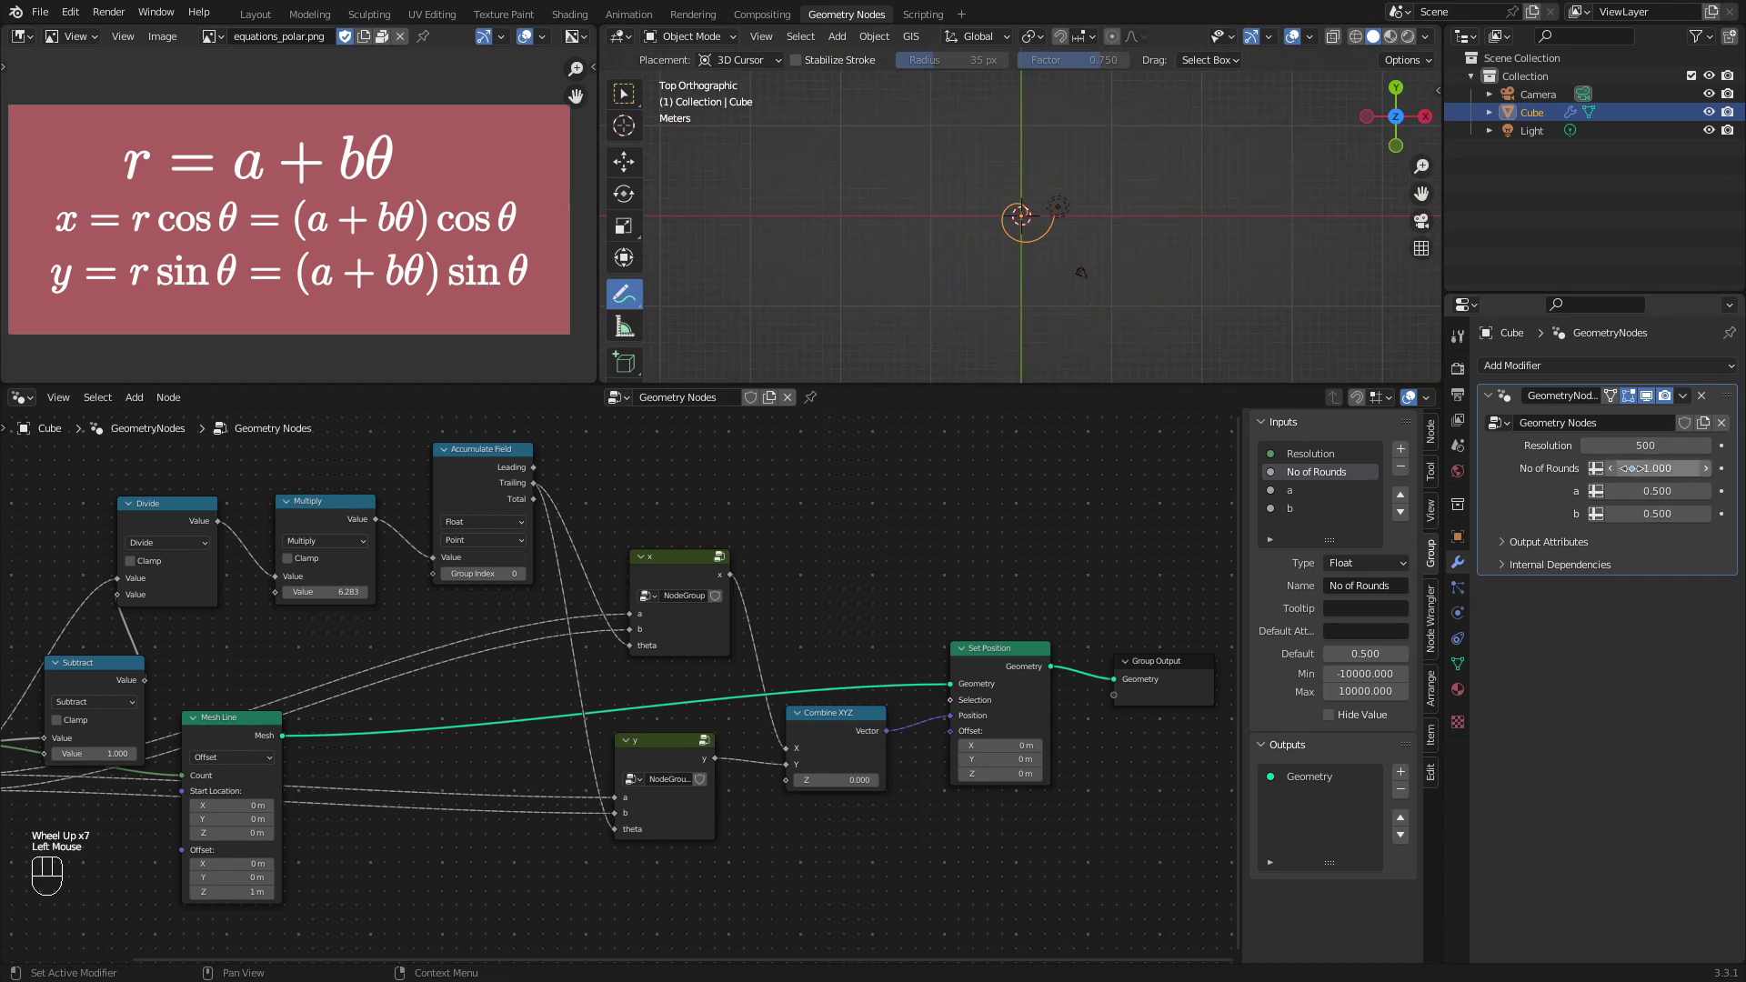
Step: Scroll the modifier panel to reach the a, b and No of Rounds values
scroll("up", 3)
scroll("up", 3)
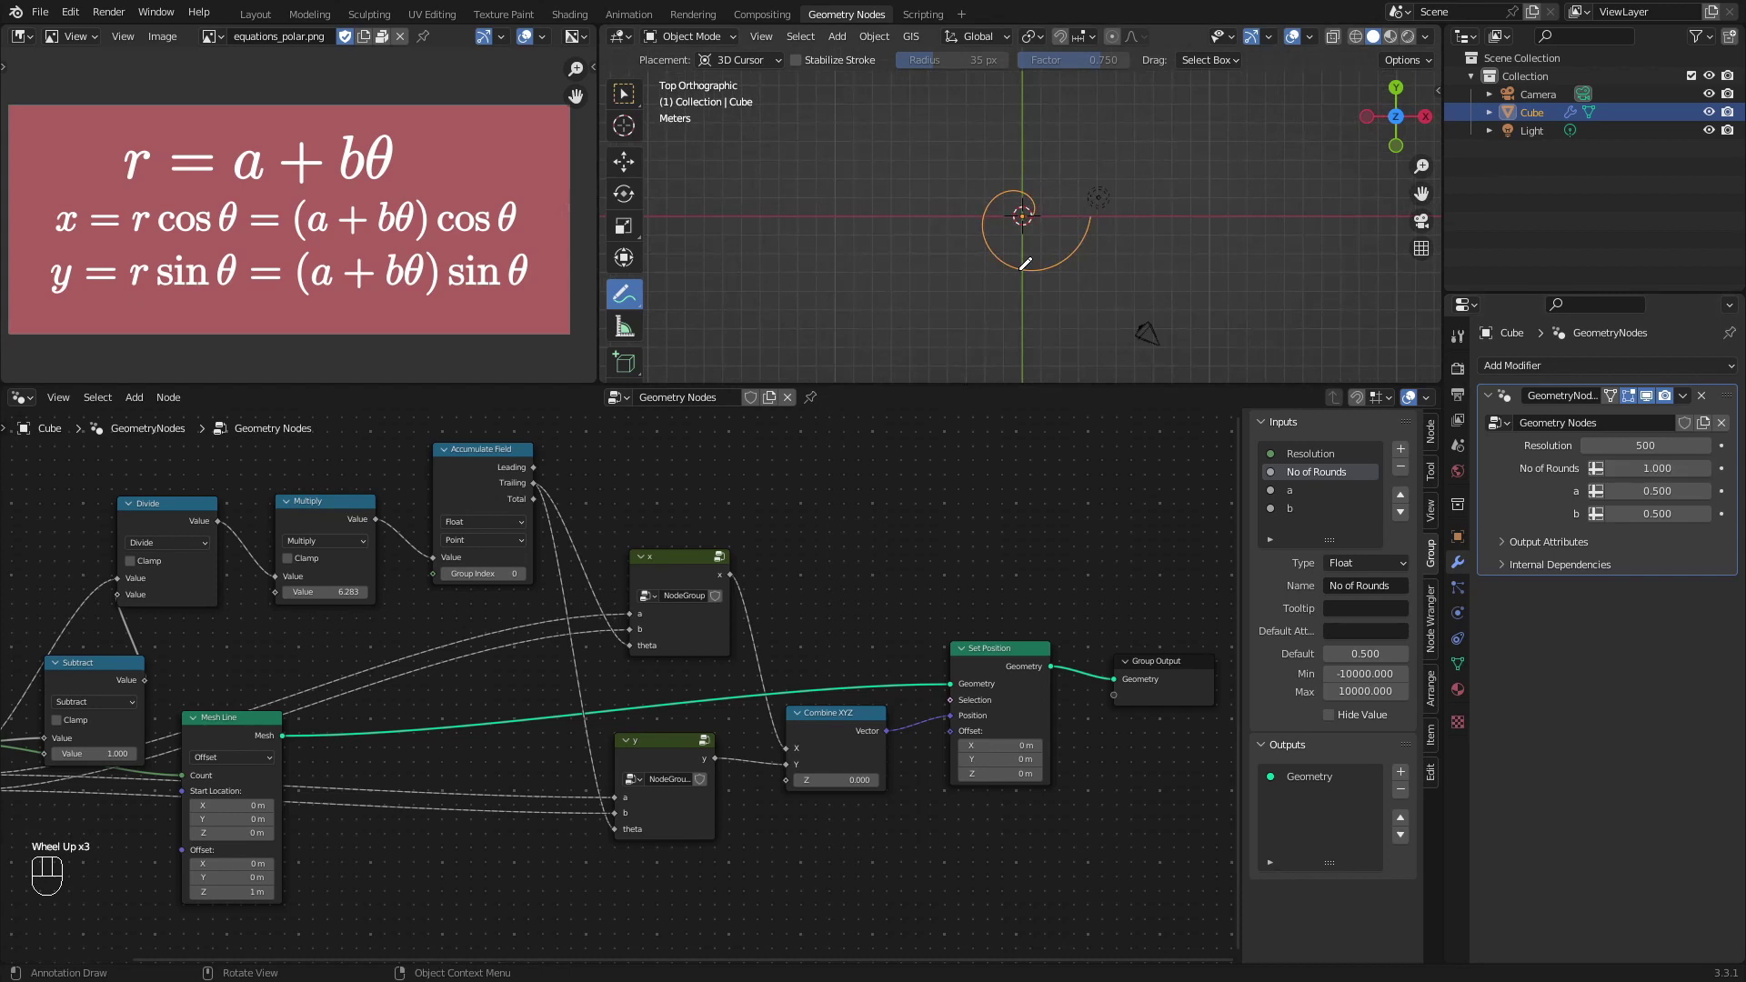